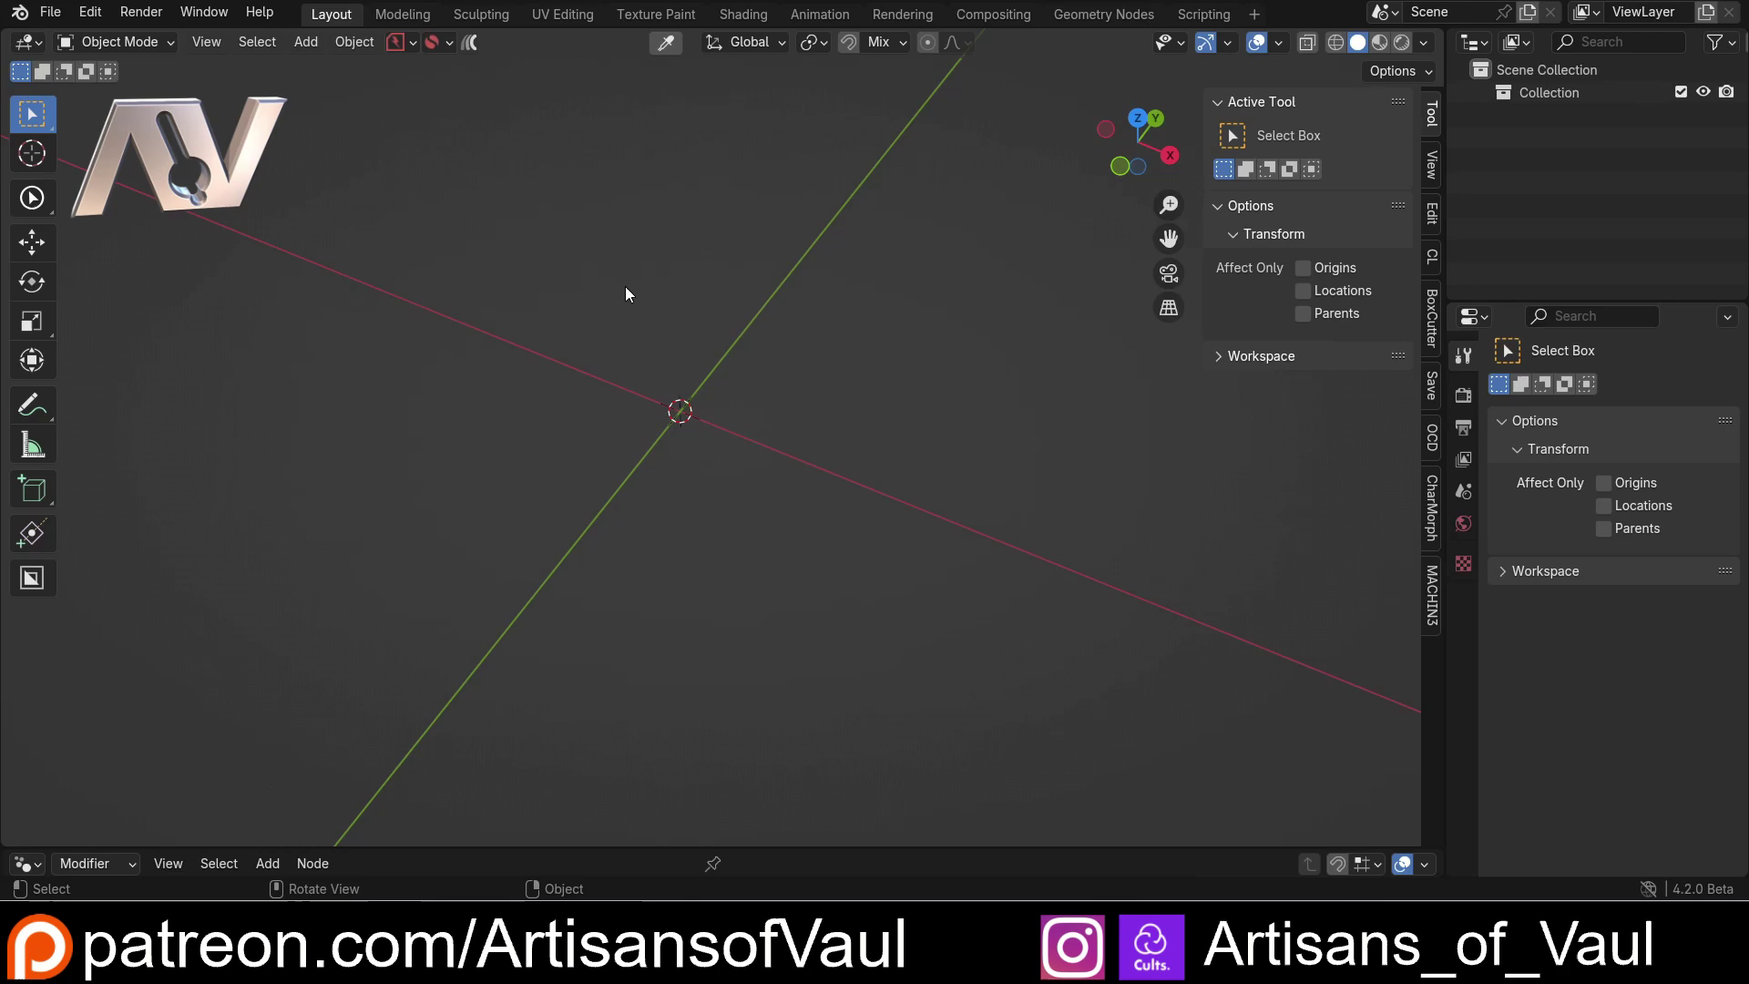
- Add a cube via Shift+A and shape it into a flat slab with one clipped corner
middle_click(609, 293)
scroll(up, 3)
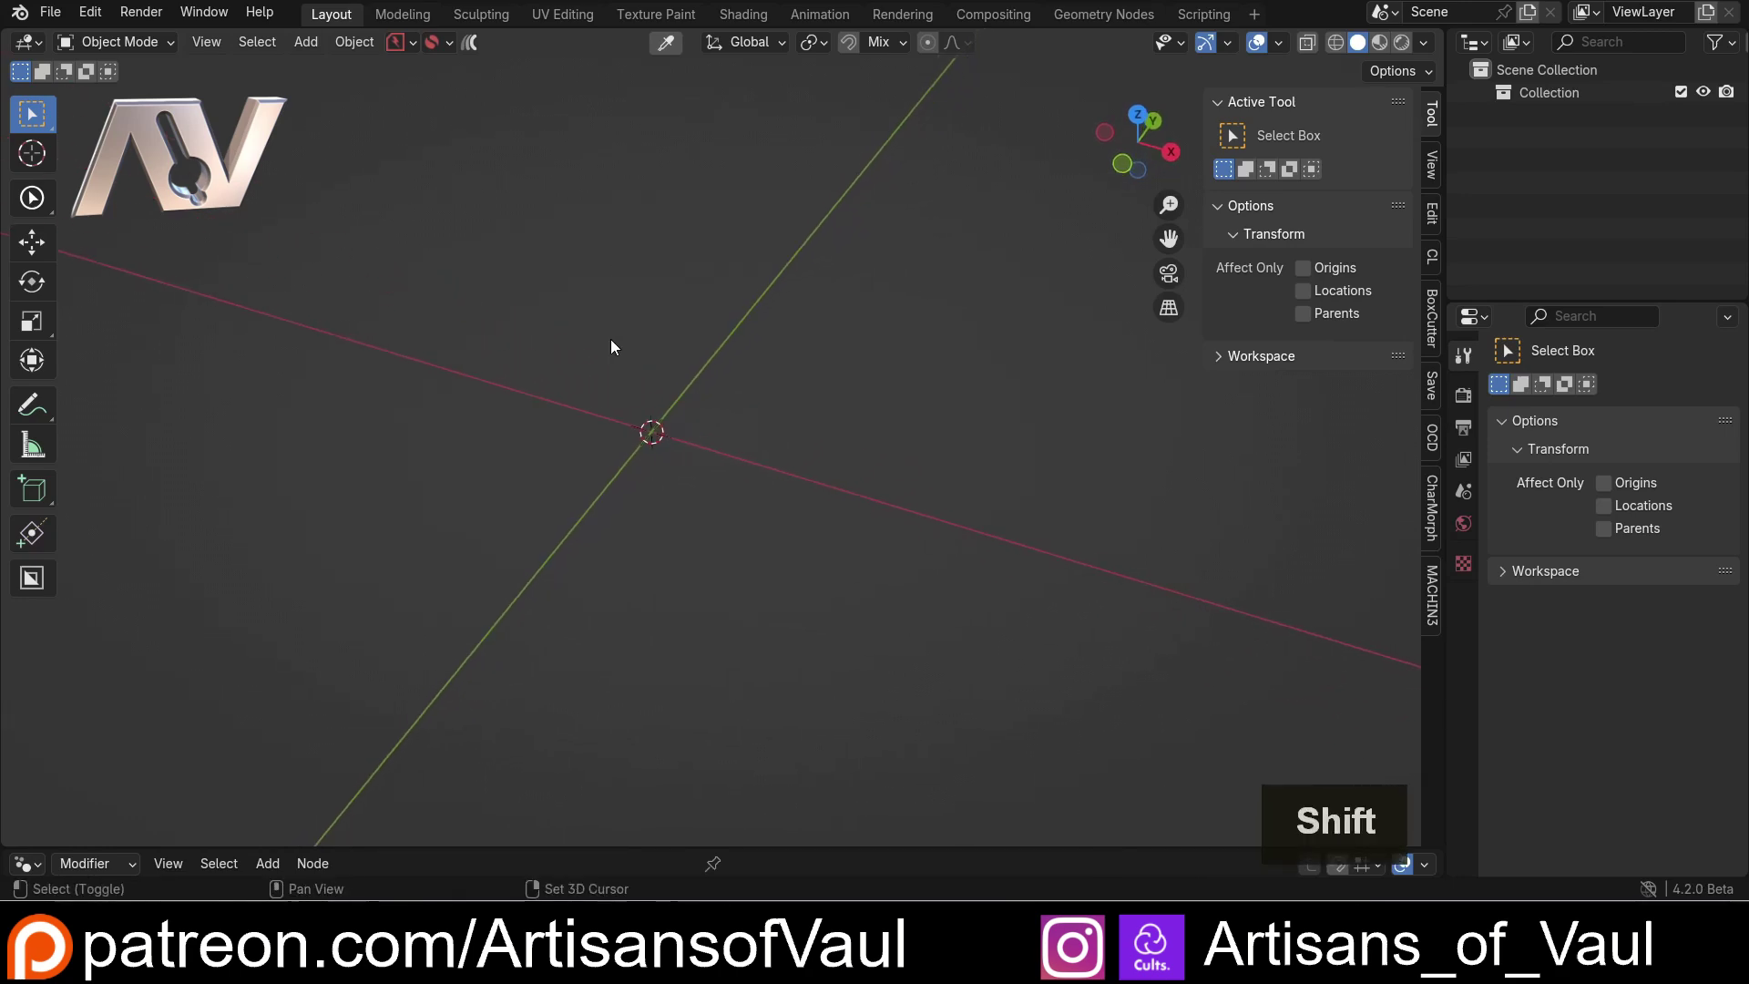
middle_click(642, 350)
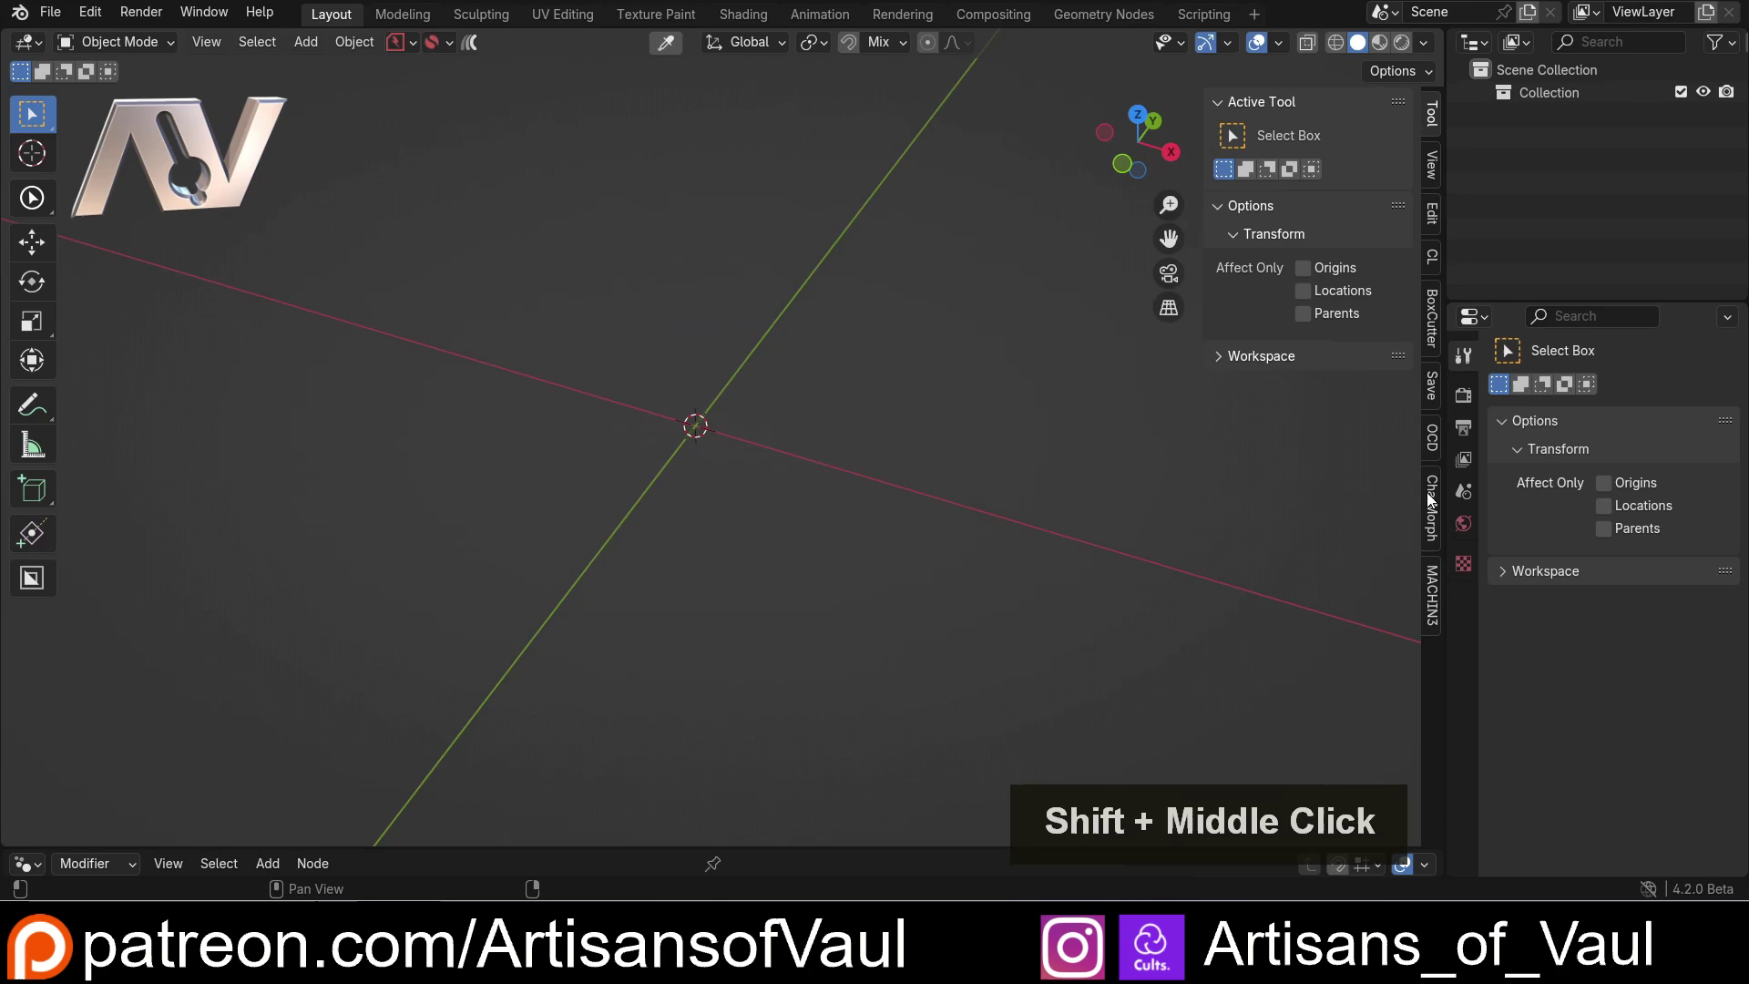
key(shift+a)
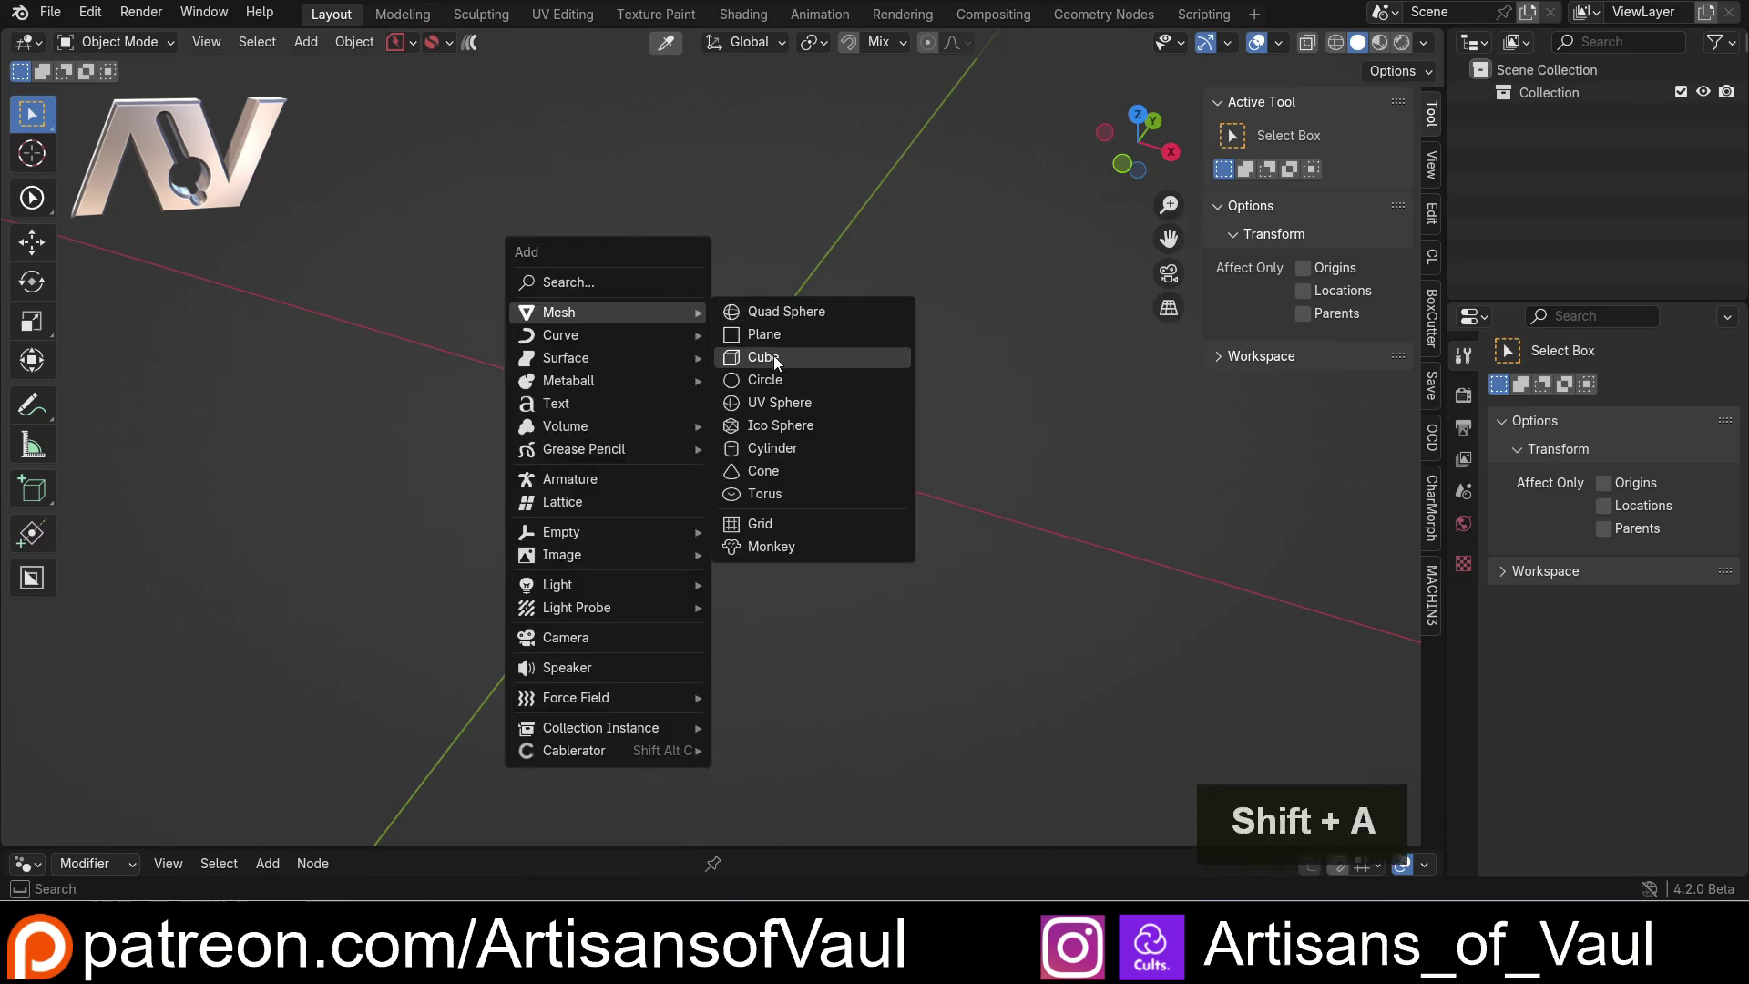
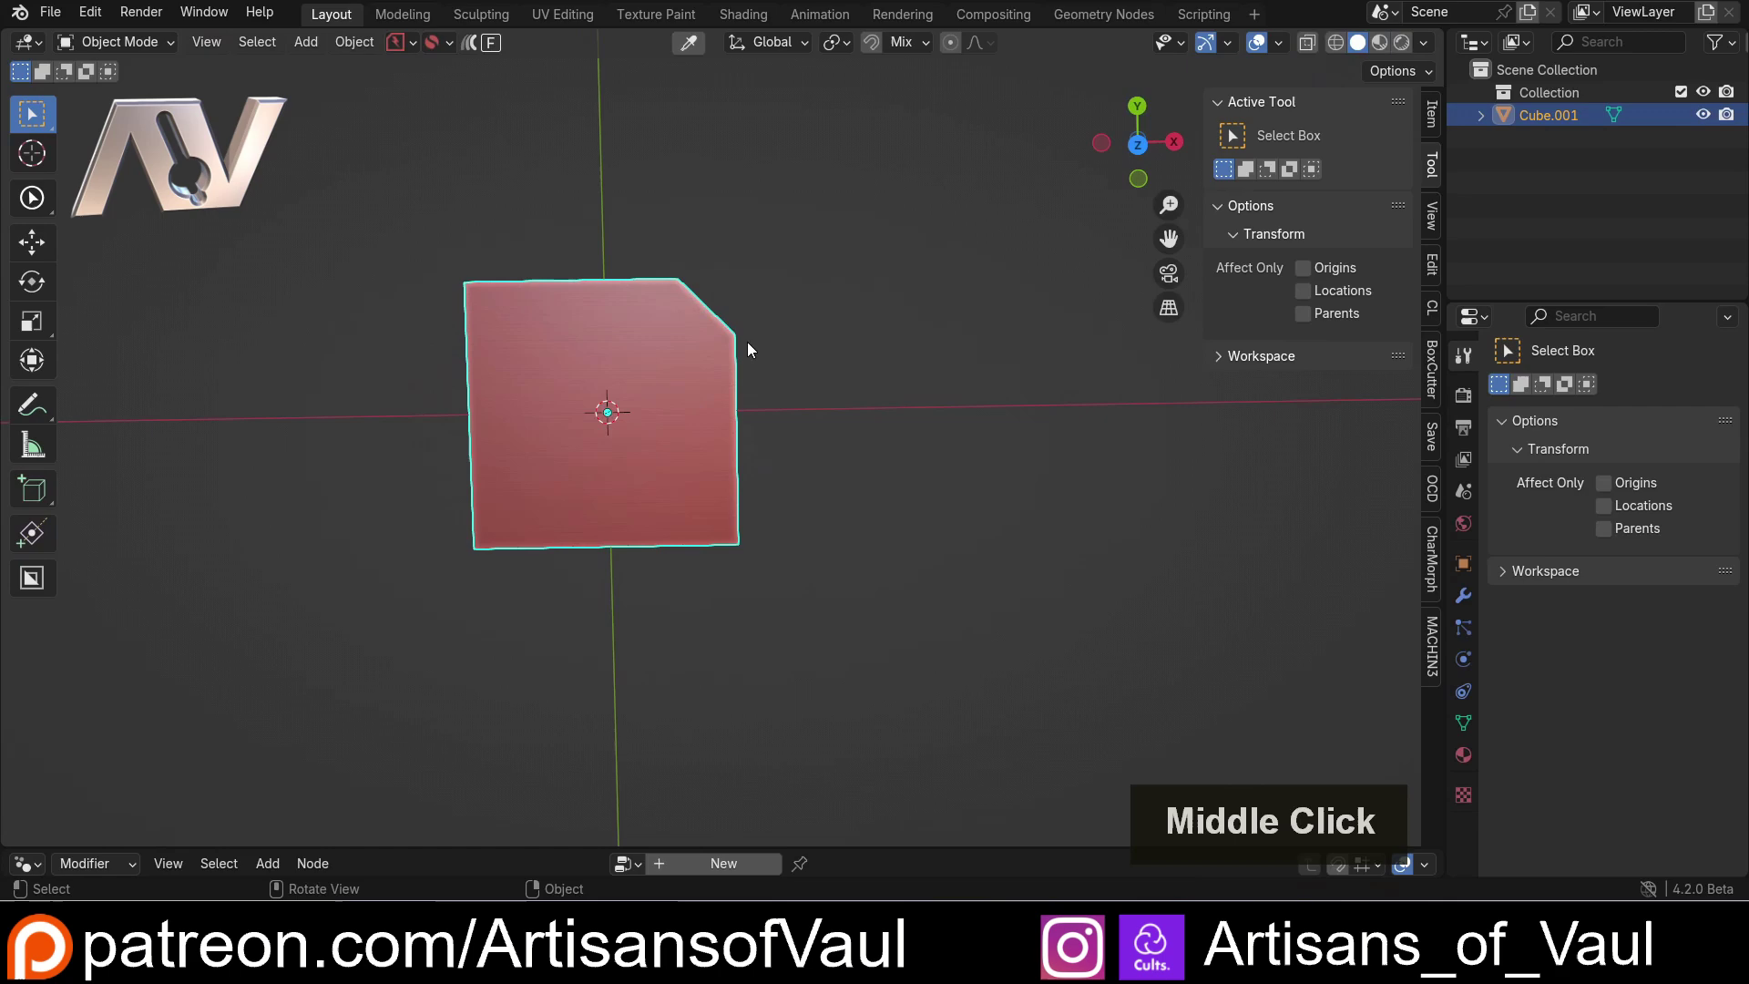
- Add a second cube, scale it down along Z and move it onto the slab's right edge
key(shift+a)
click(871, 379)
middle_click(760, 375)
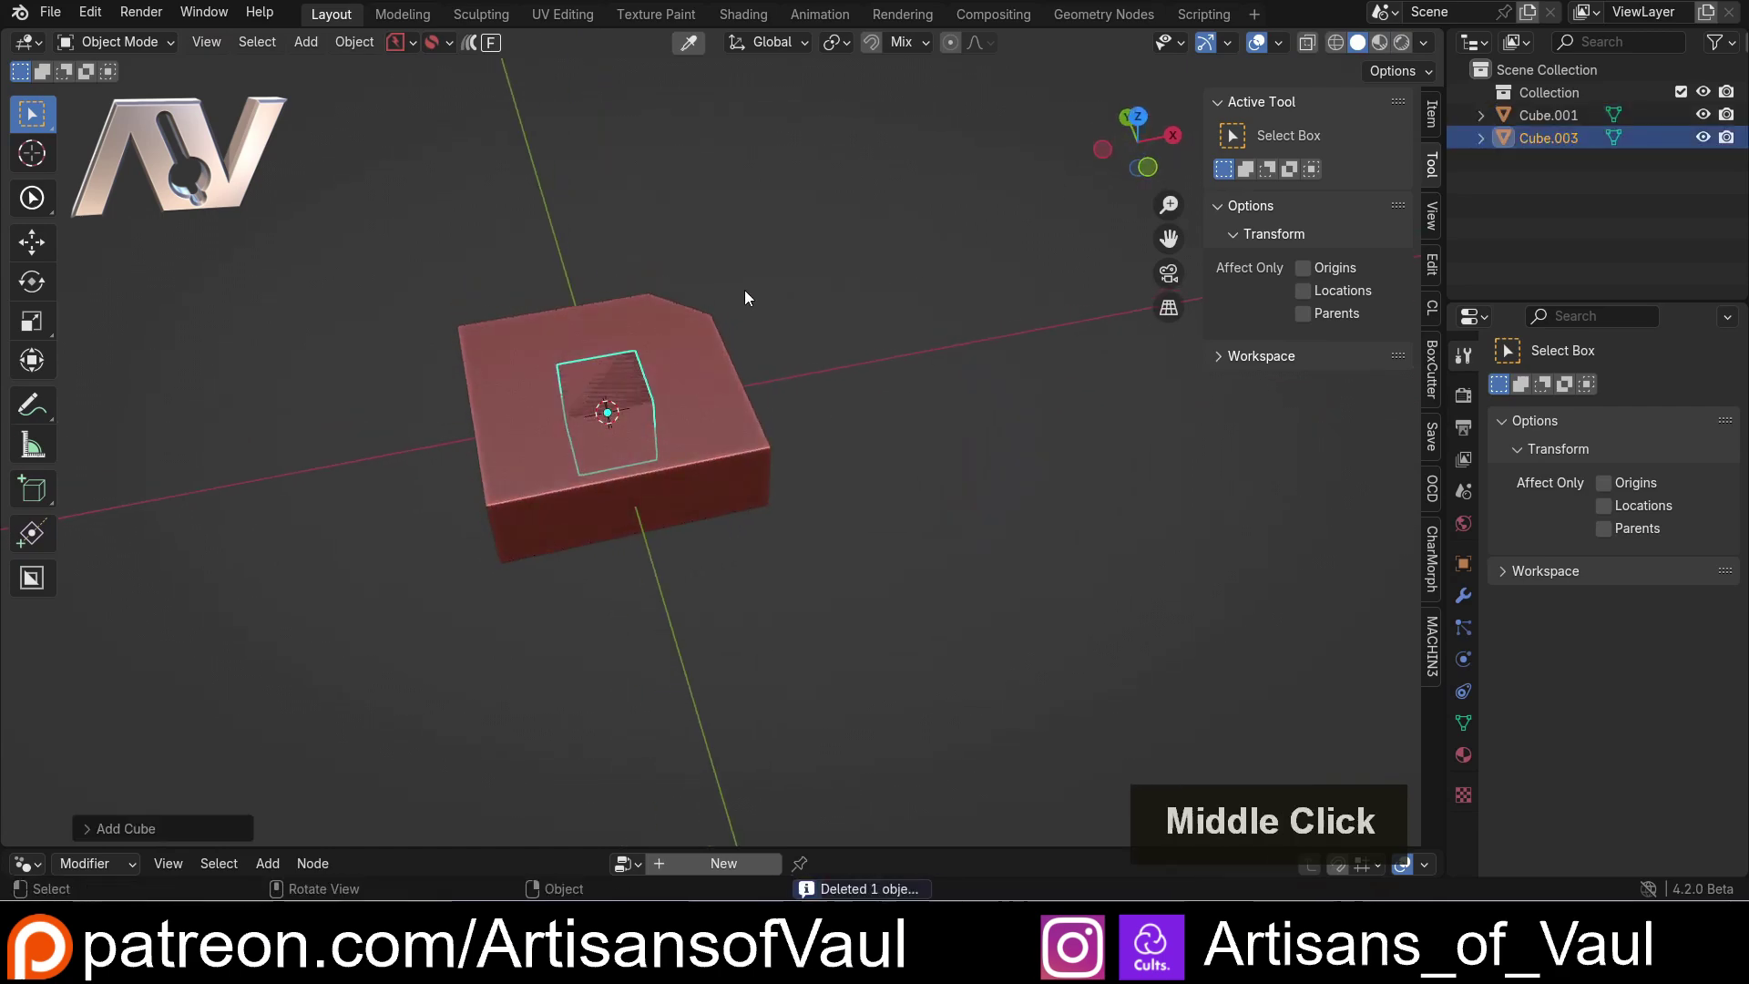
key(s)
key(z)
click(971, 289)
key(g)
click(1044, 263)
middle_click(911, 332)
- Give the slab a Boolean Difference (Exact) using the small cube, then hide the cutter
click(704, 450)
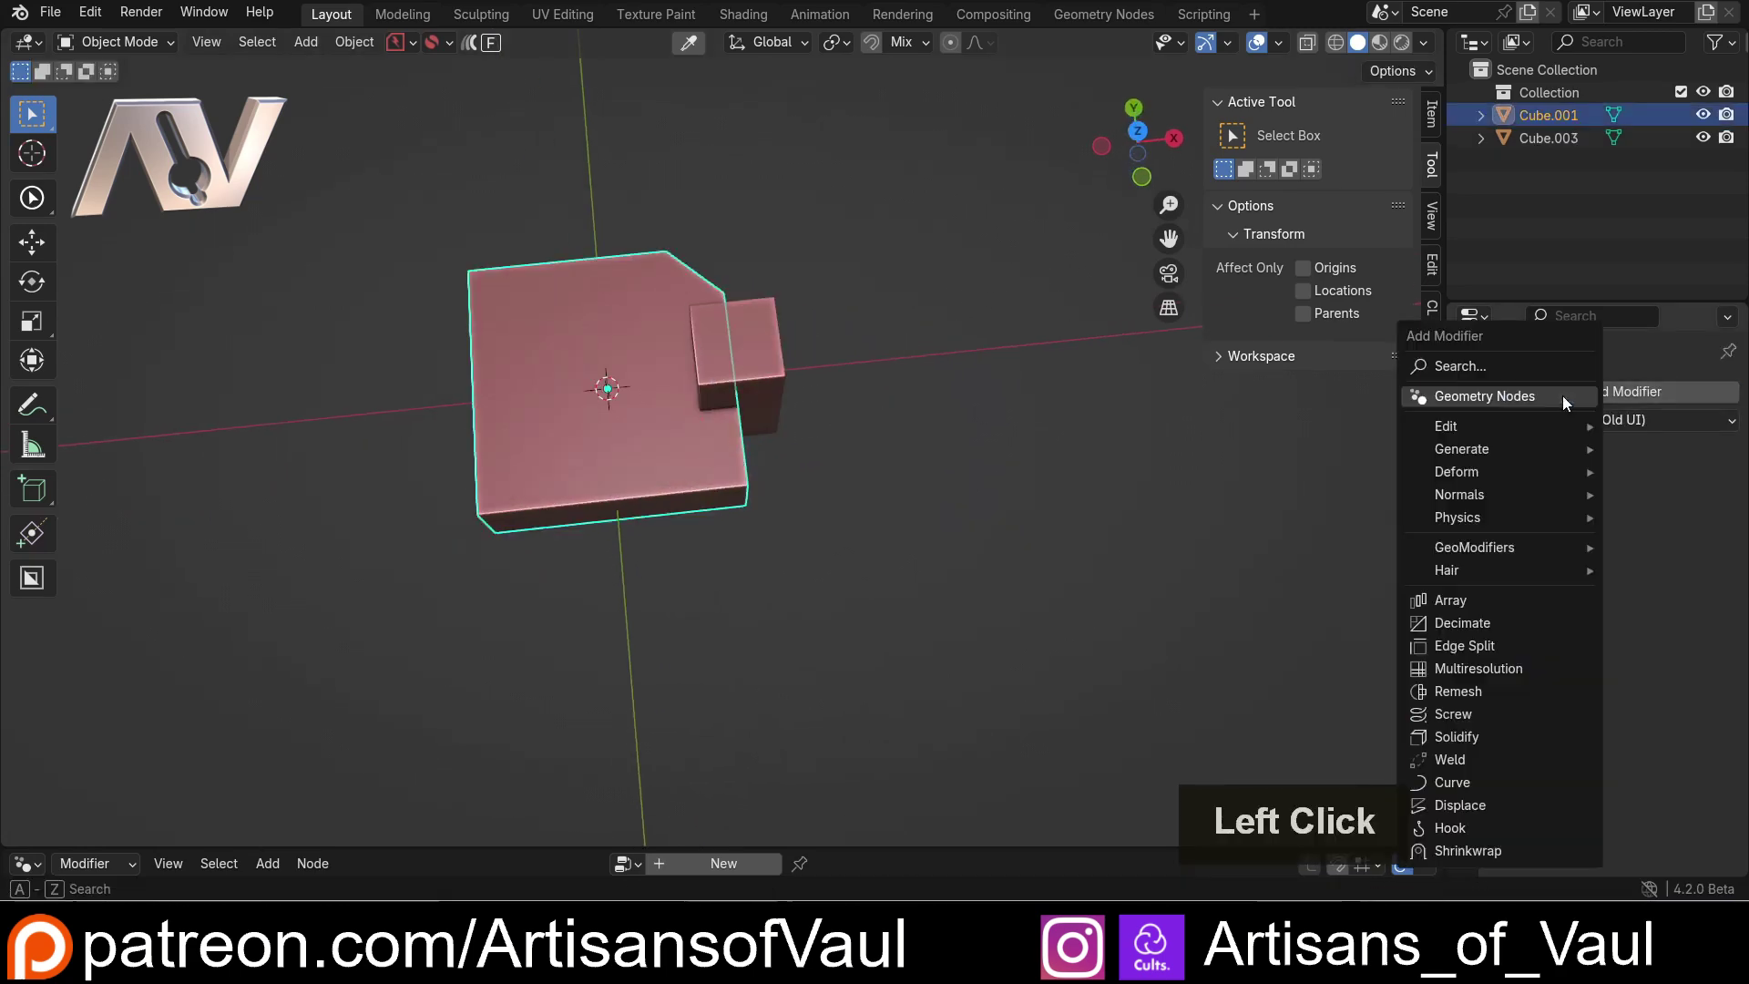
key(b)
key(o)
key(l)
click(1327, 449)
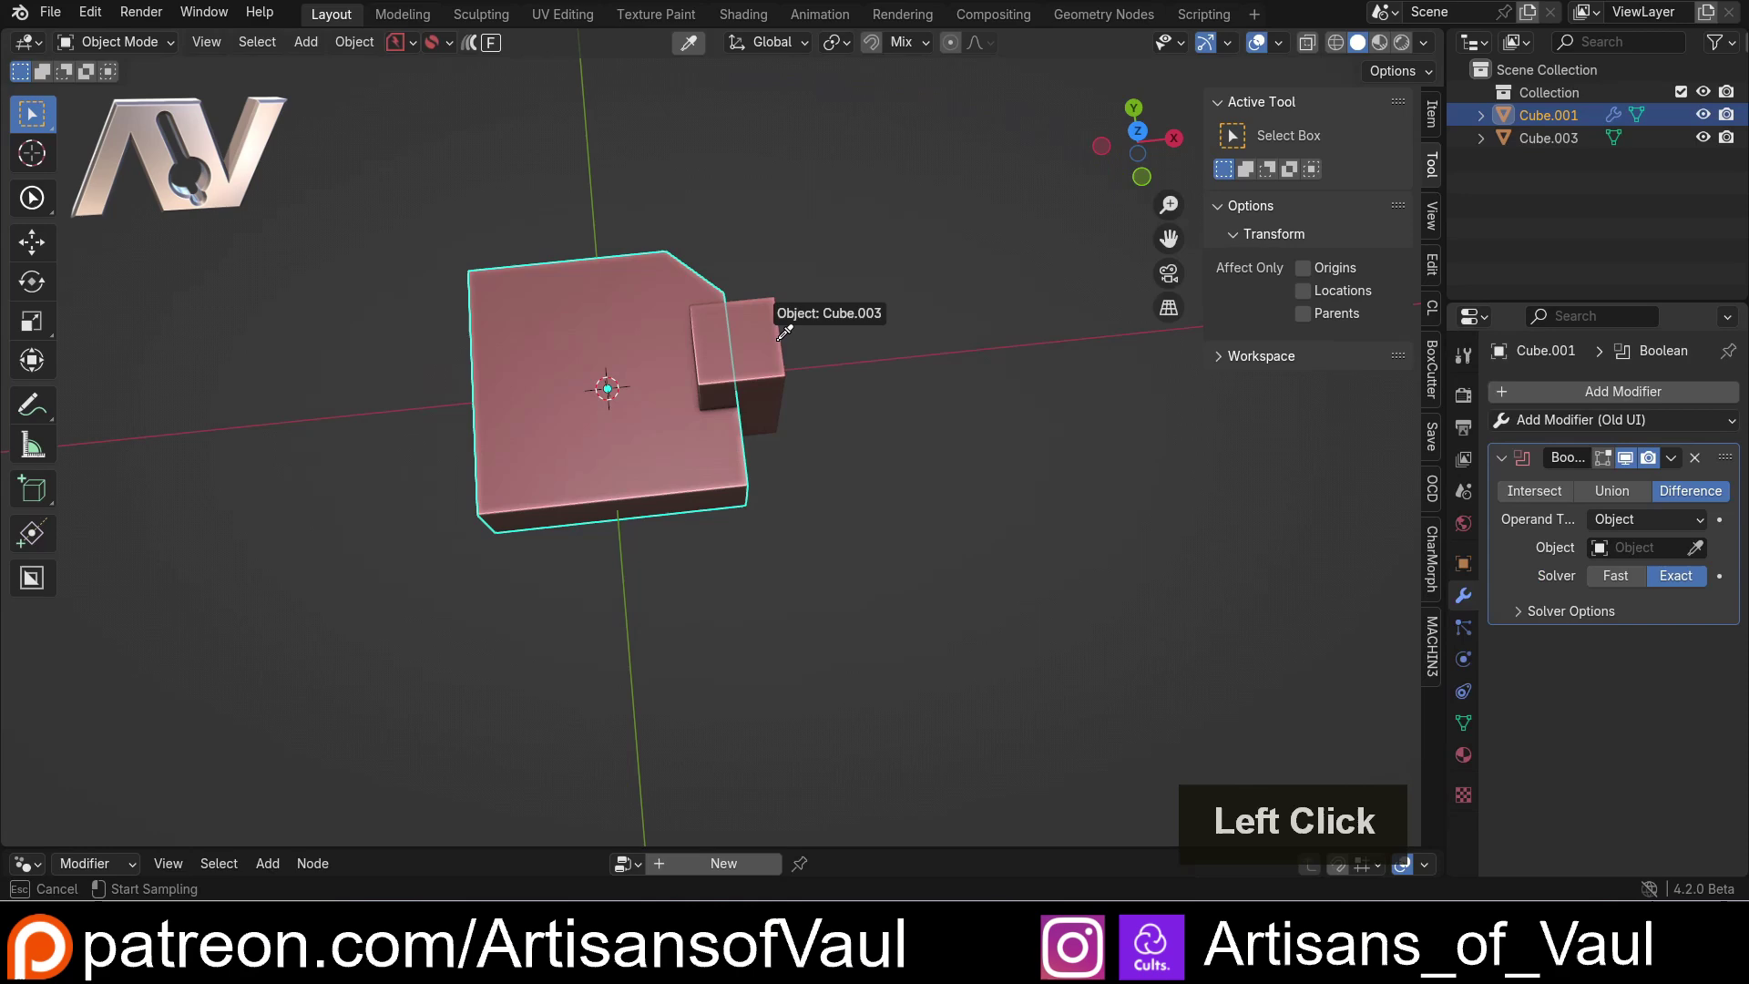
key(h)
- Inspect the notched slab from several angles and reveal its modifier settings
middle_click(737, 339)
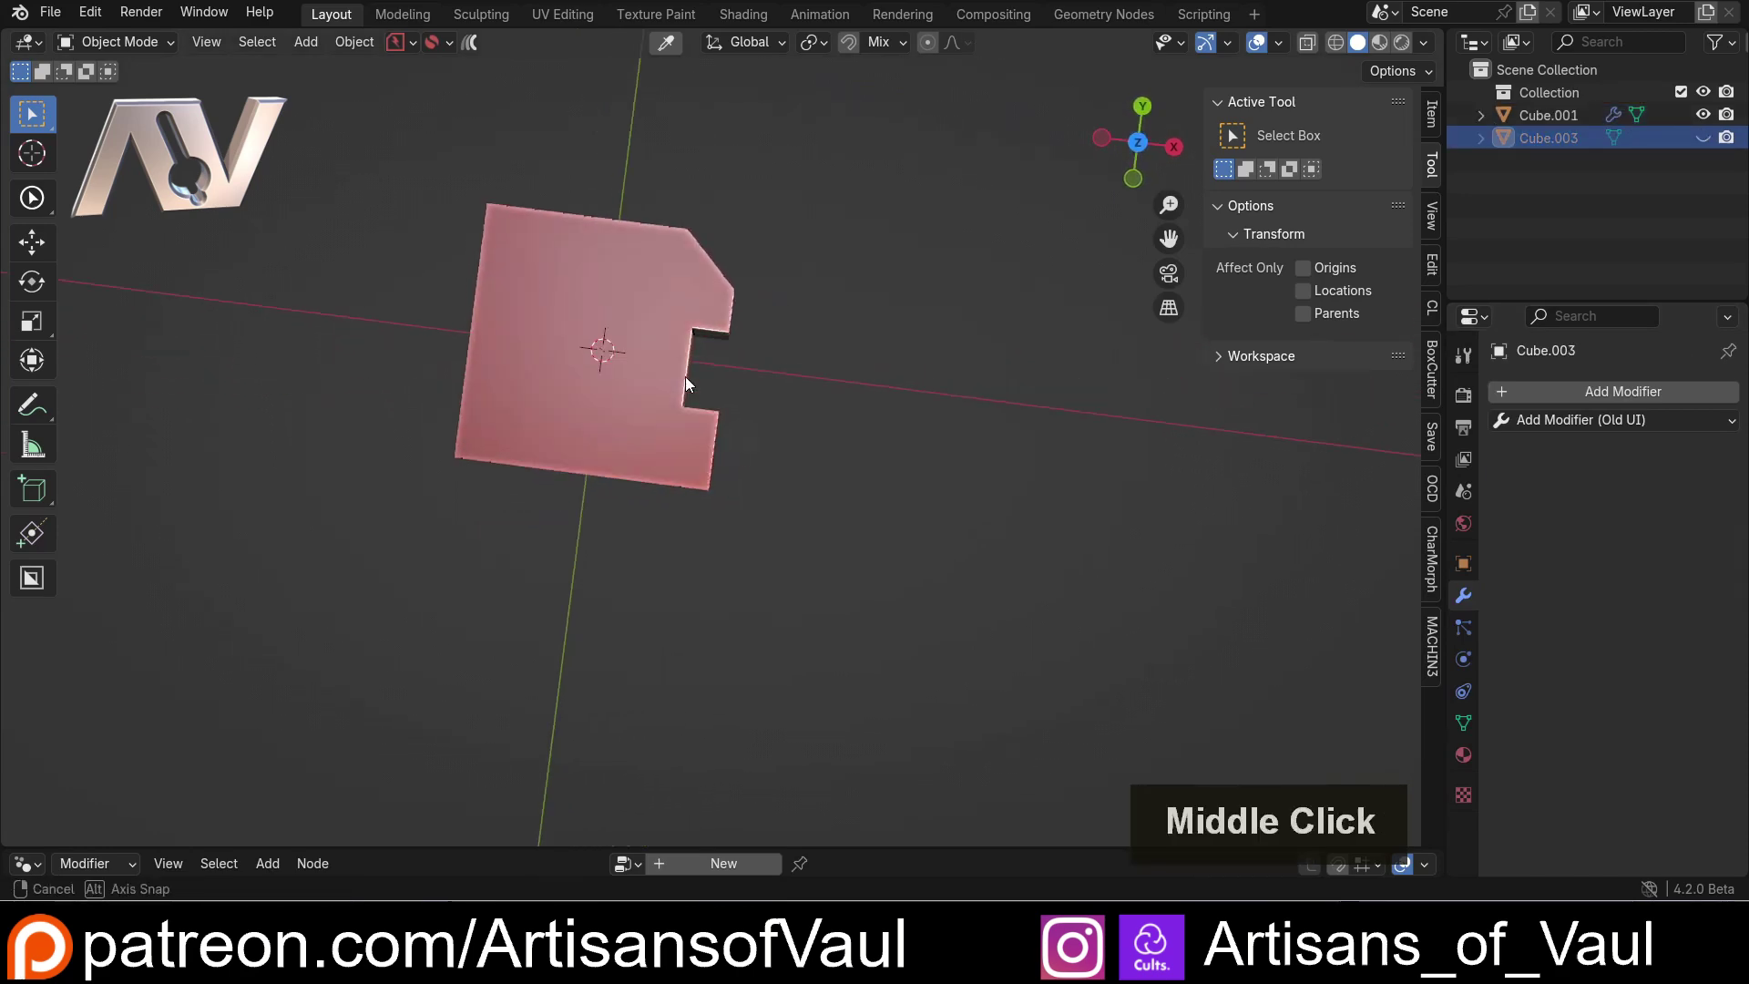
middle_click(662, 310)
scroll(up, 3)
click(598, 300)
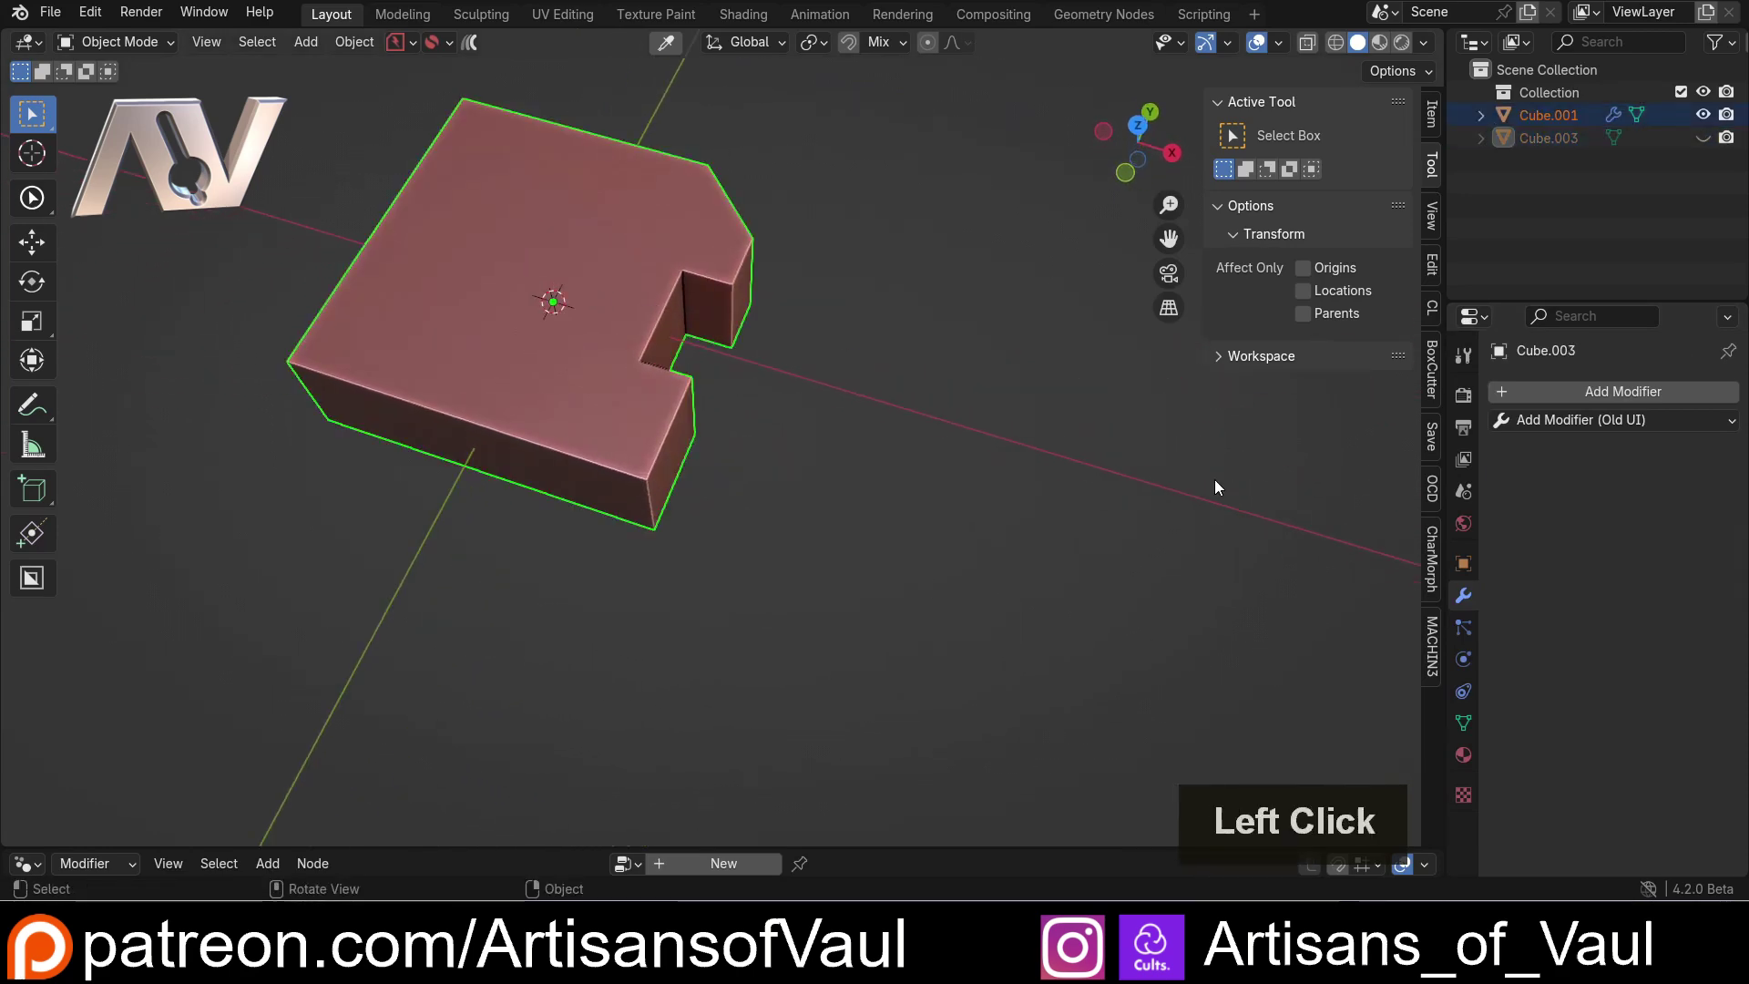
middle_click(670, 366)
middle_click(689, 325)
middle_click(689, 338)
middle_click(774, 462)
middle_click(769, 446)
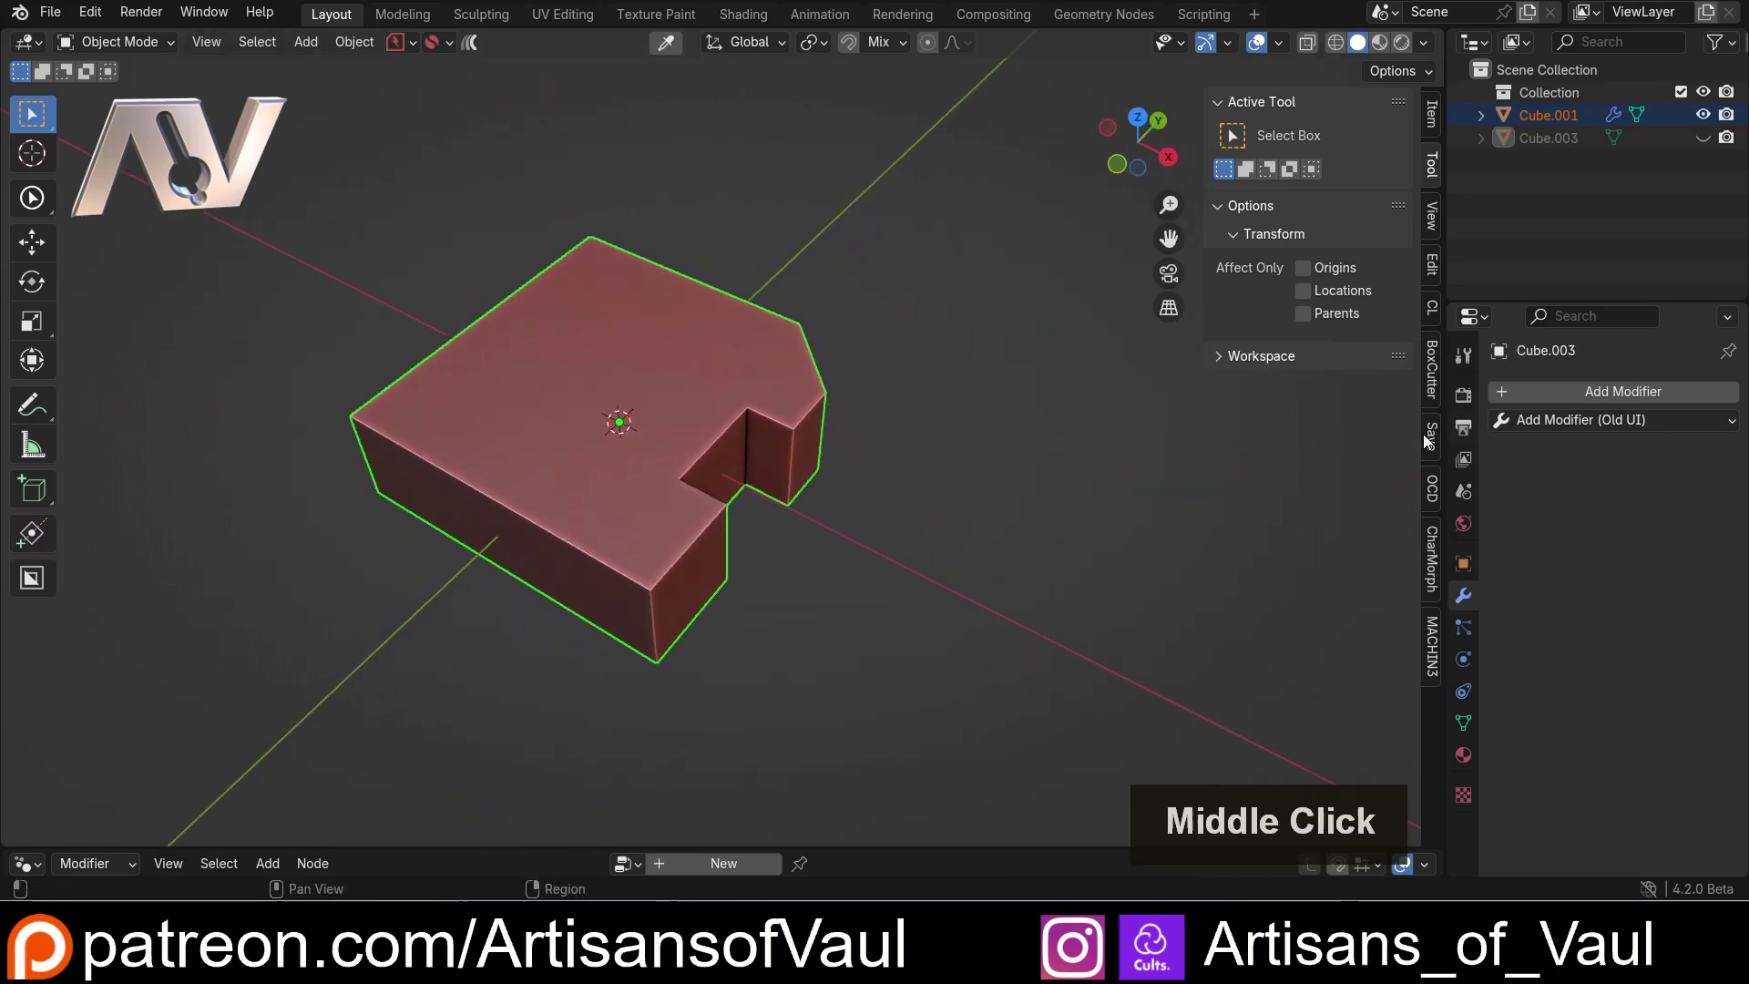
click(718, 364)
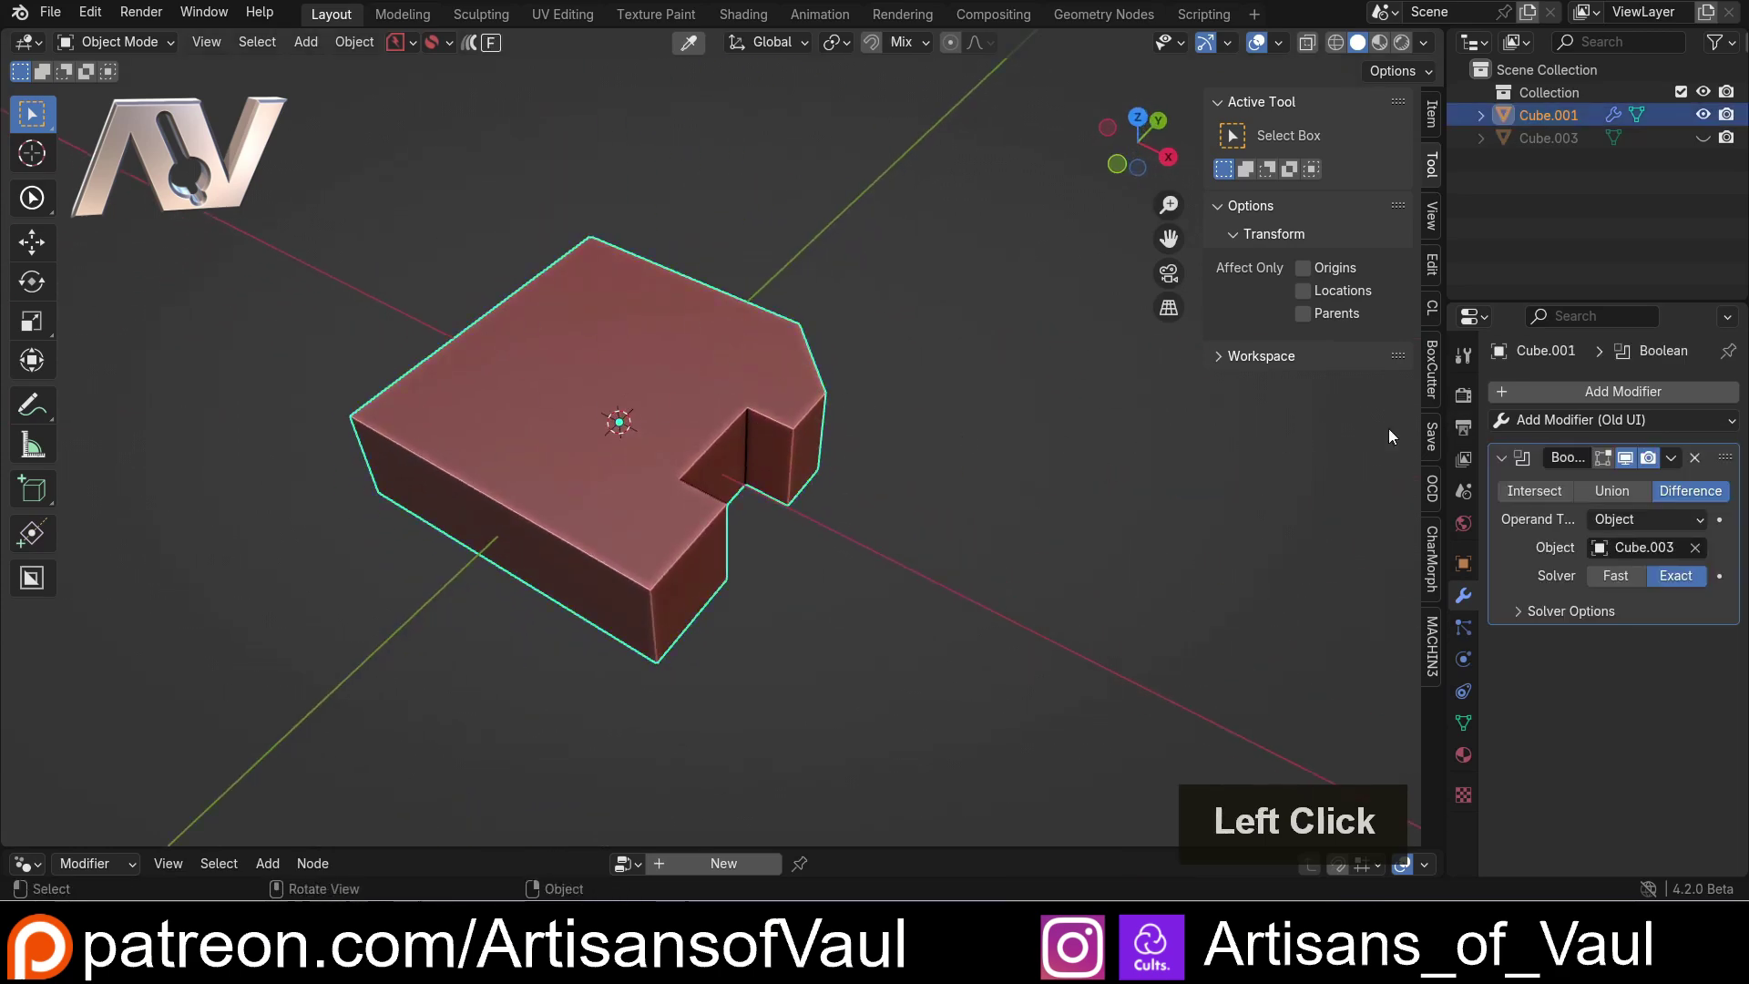
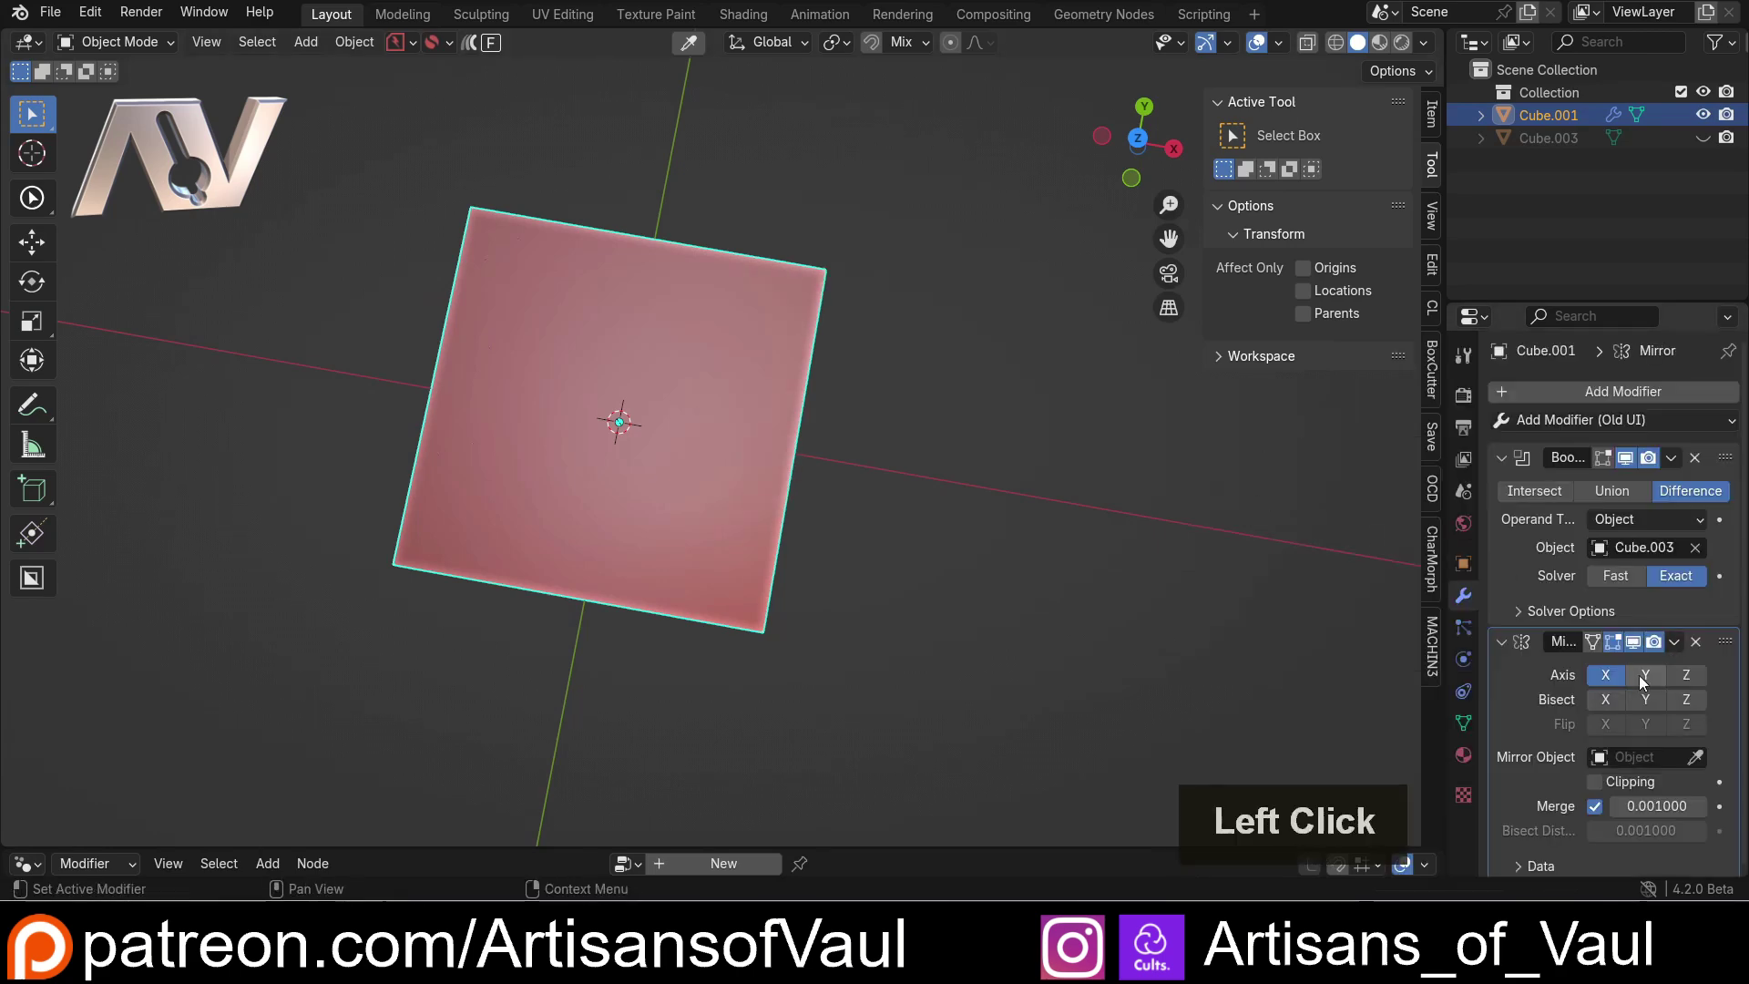
- Add a Mirror modifier on X, collapse the panels and keep Boolean above Mirror in the stack
scroll(down, 3)
scroll(up, 3)
middle_click(877, 456)
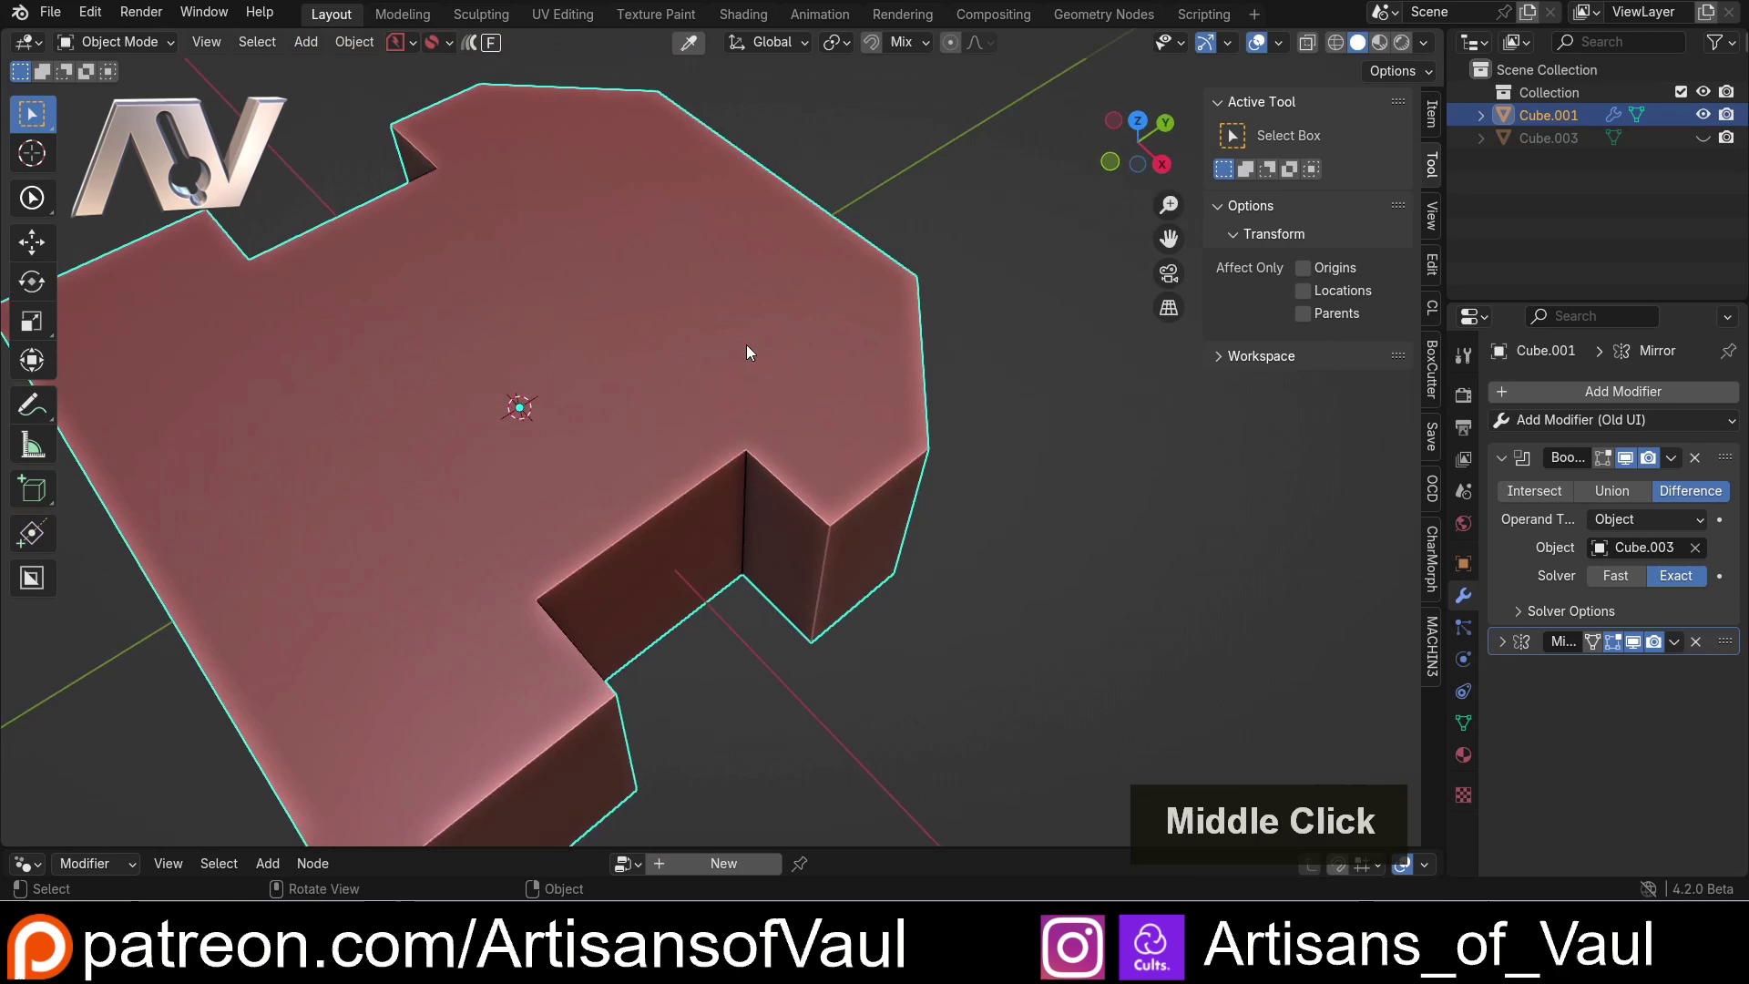
scroll(down, 3)
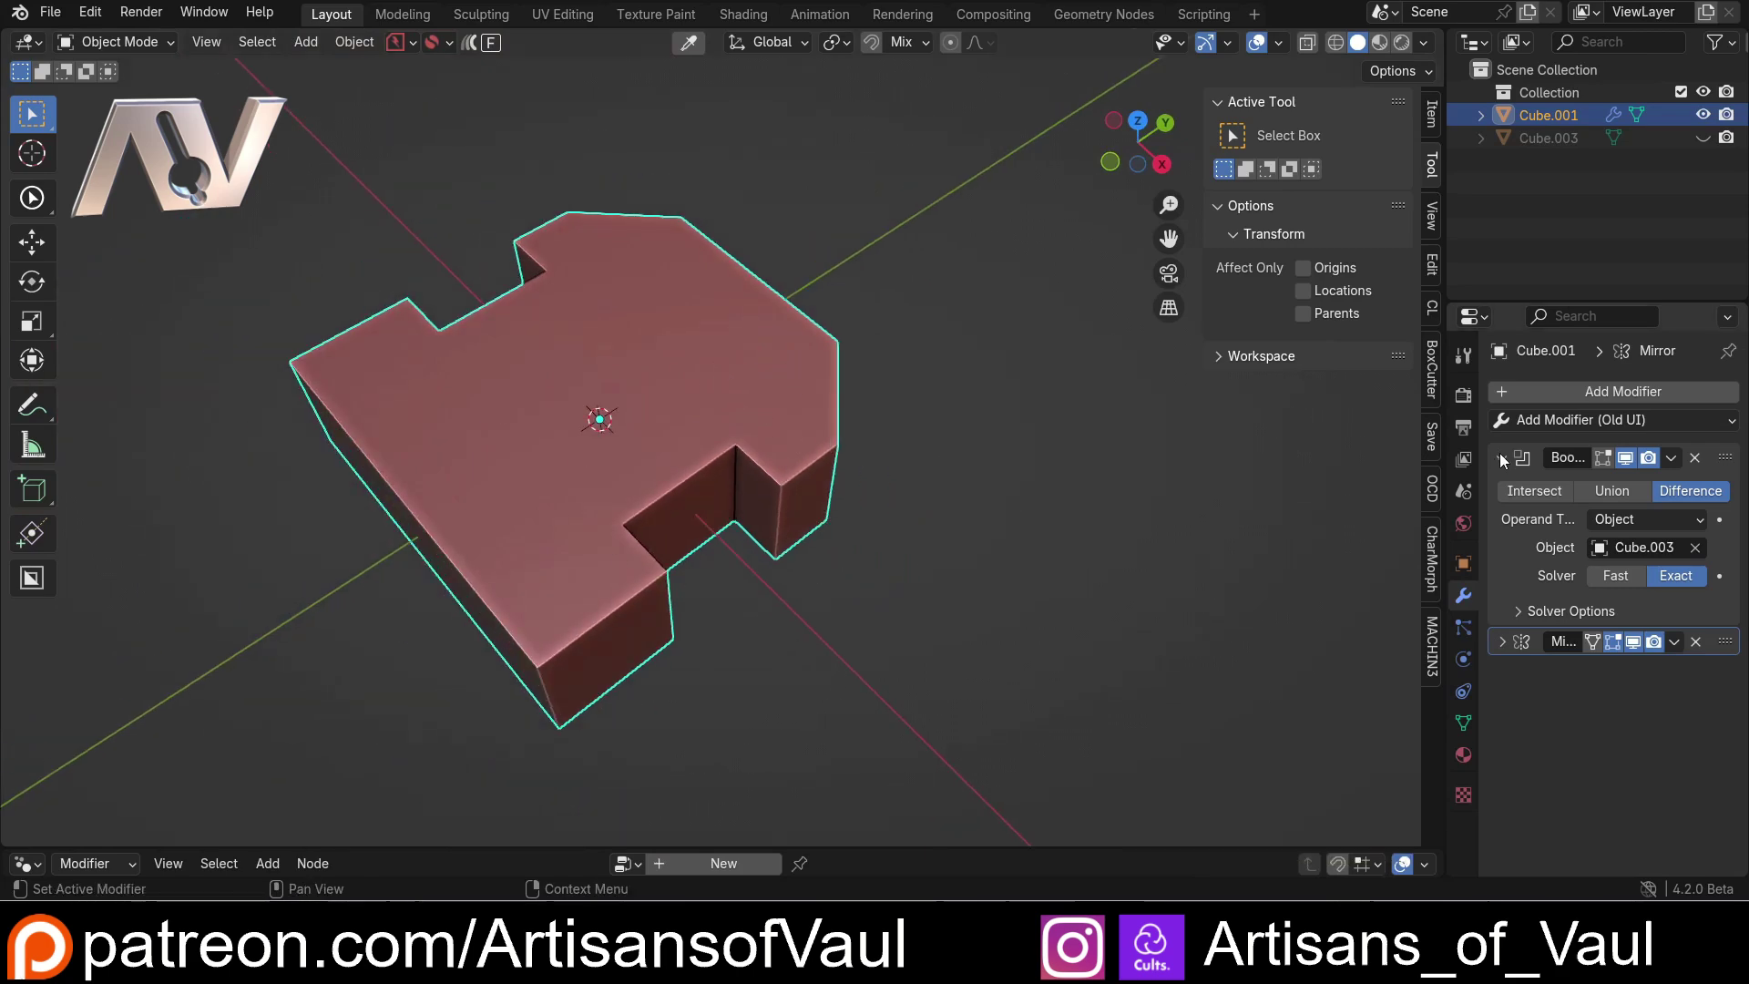
click(1503, 455)
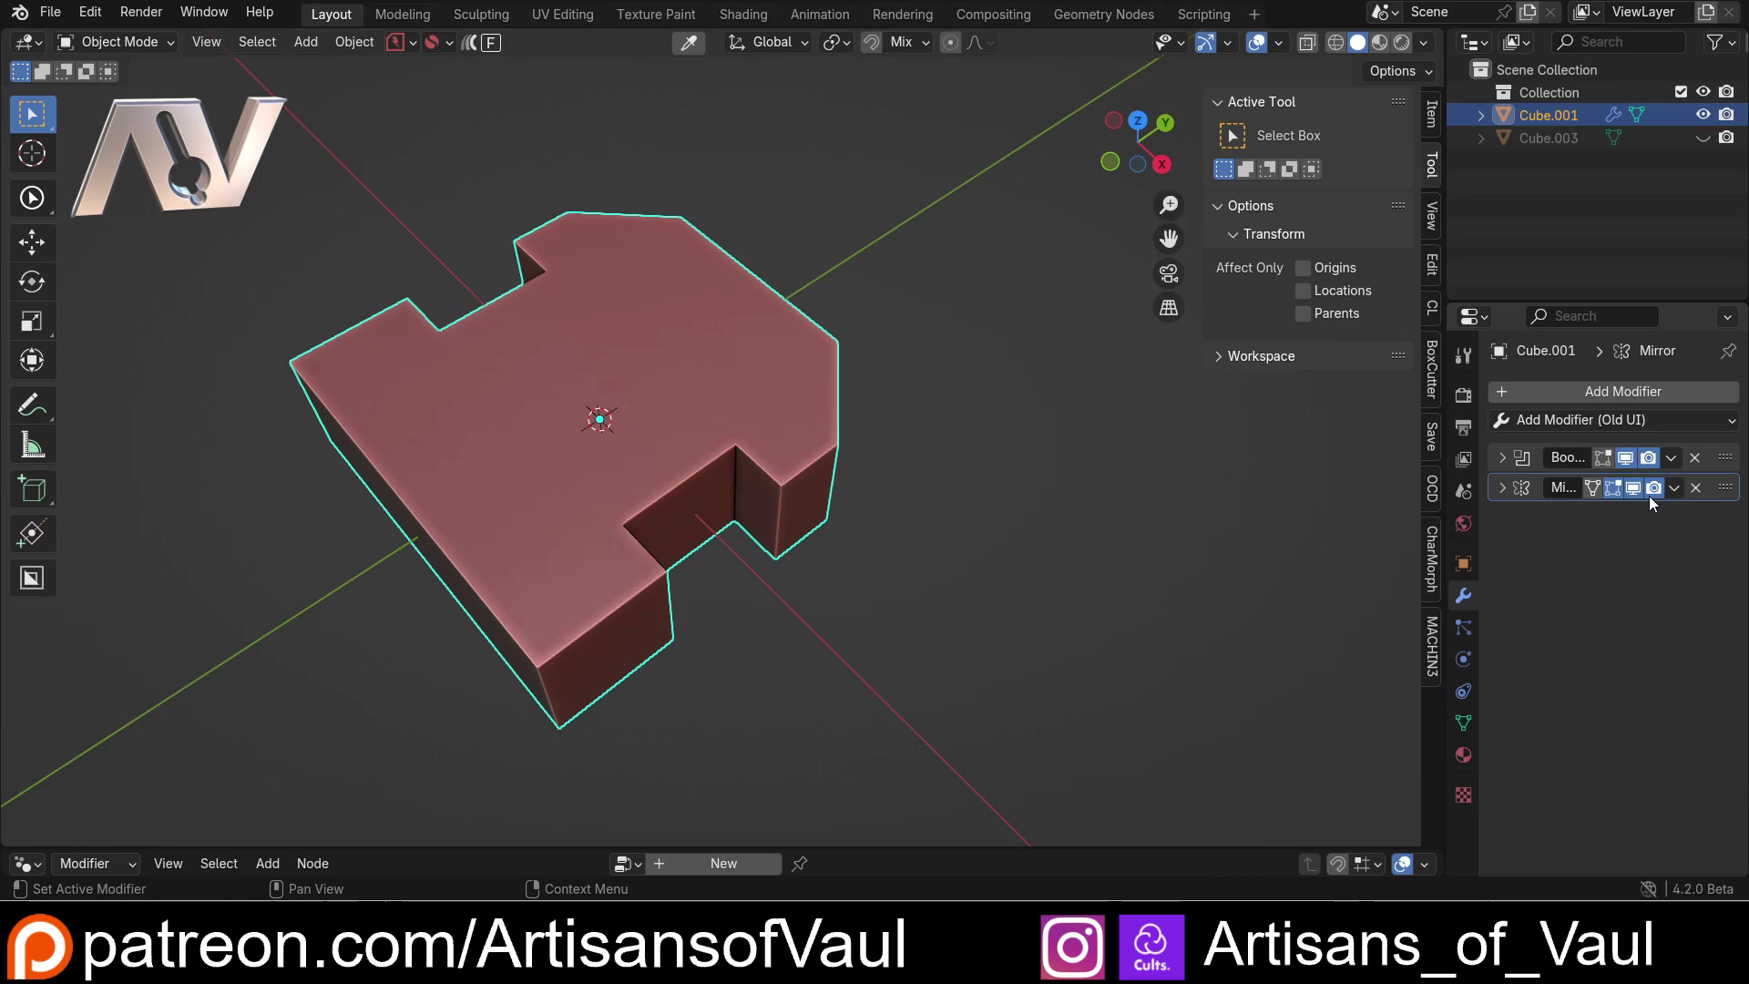
click(1733, 464)
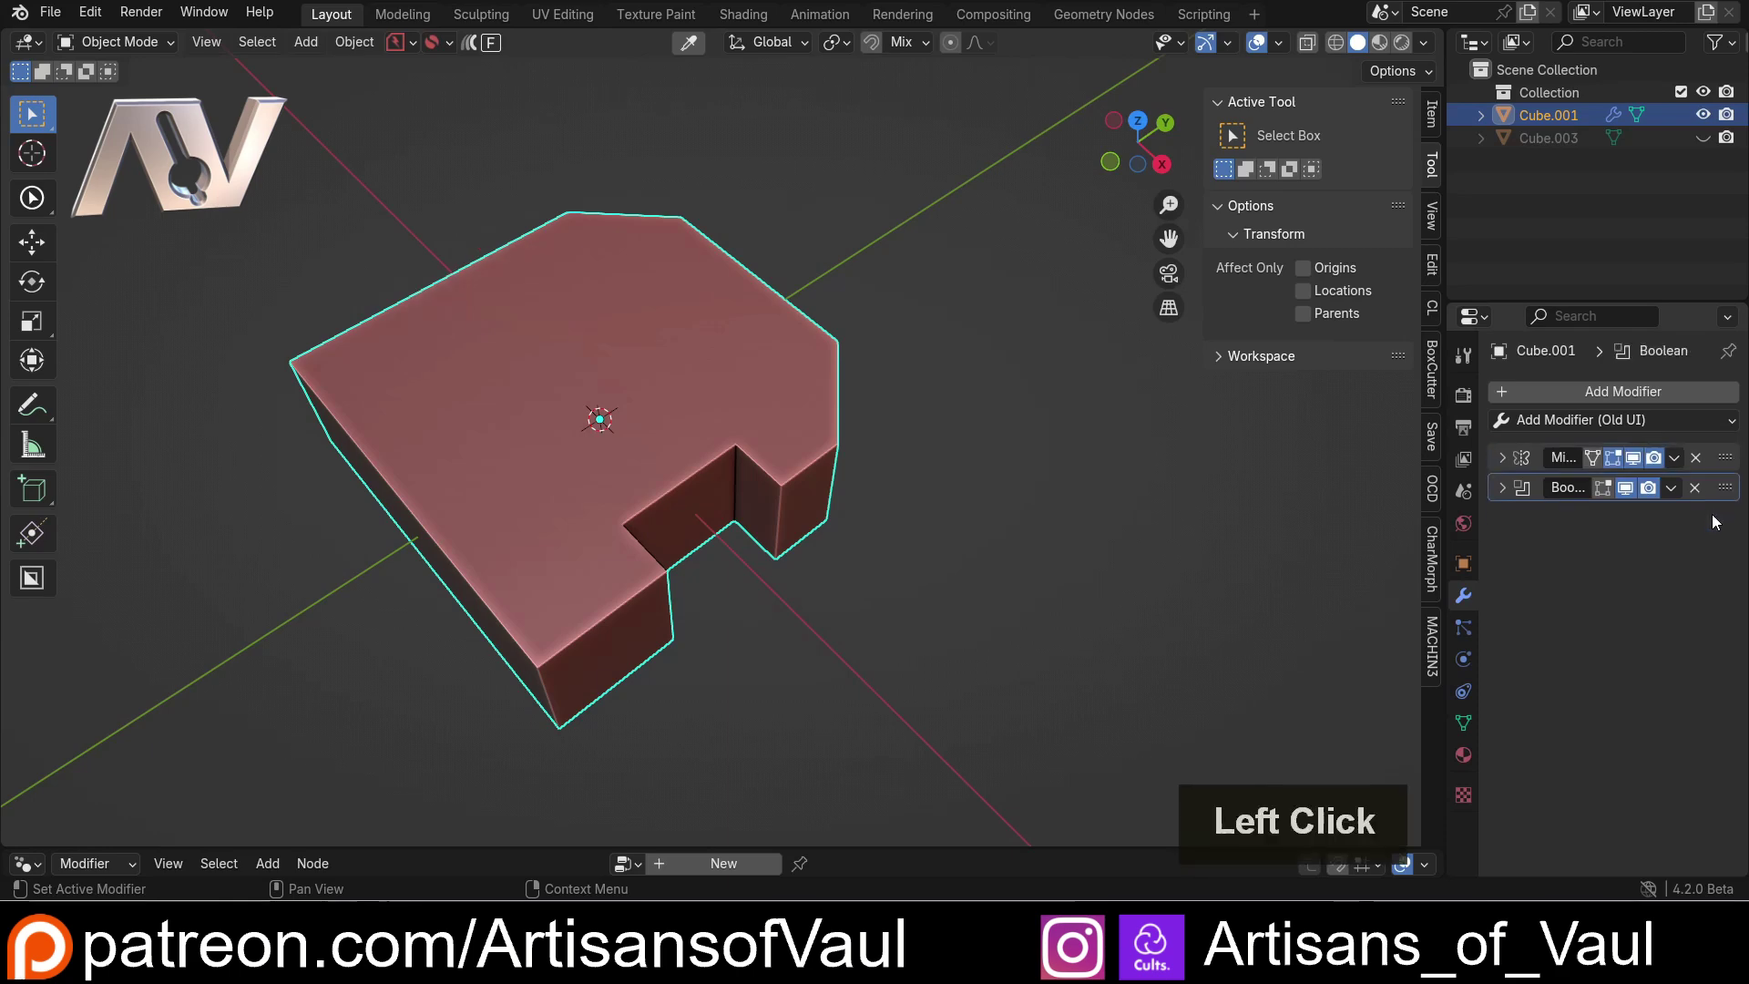
middle_click(812, 470)
scroll(up, 3)
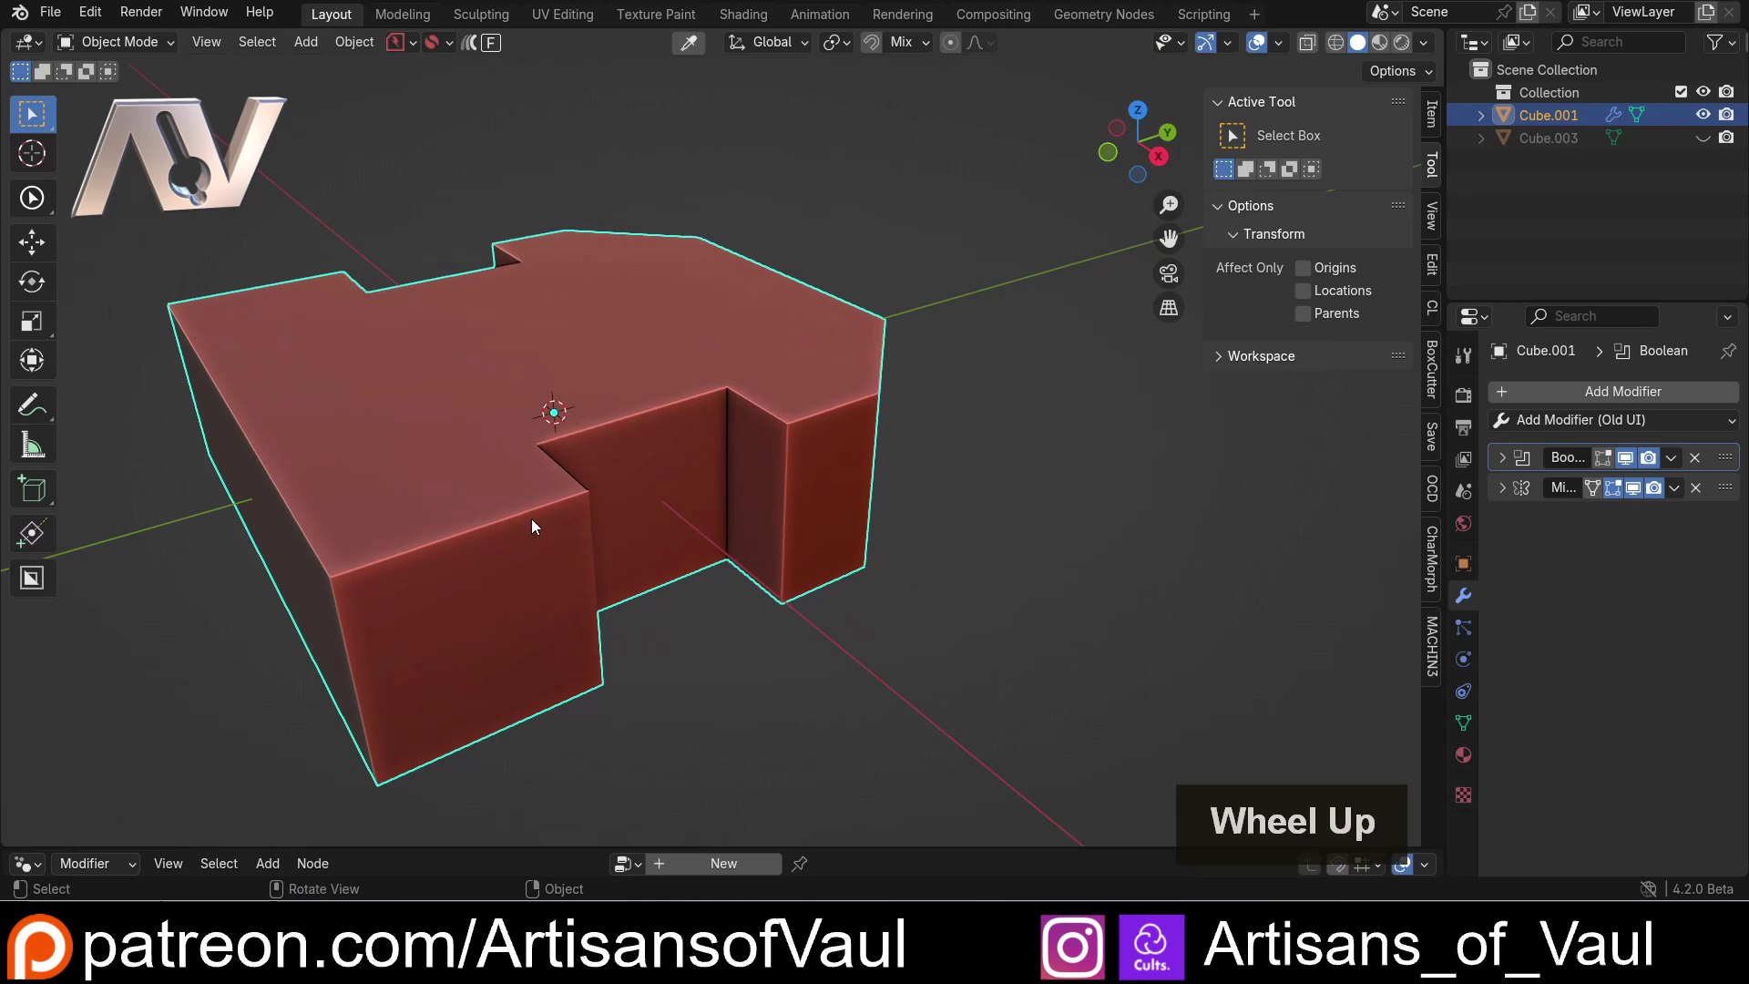
middle_click(727, 497)
middle_click(714, 498)
- Duplicate the notched slab in place and apply the copy's modifiers
key(shift+d)
key(Escape)
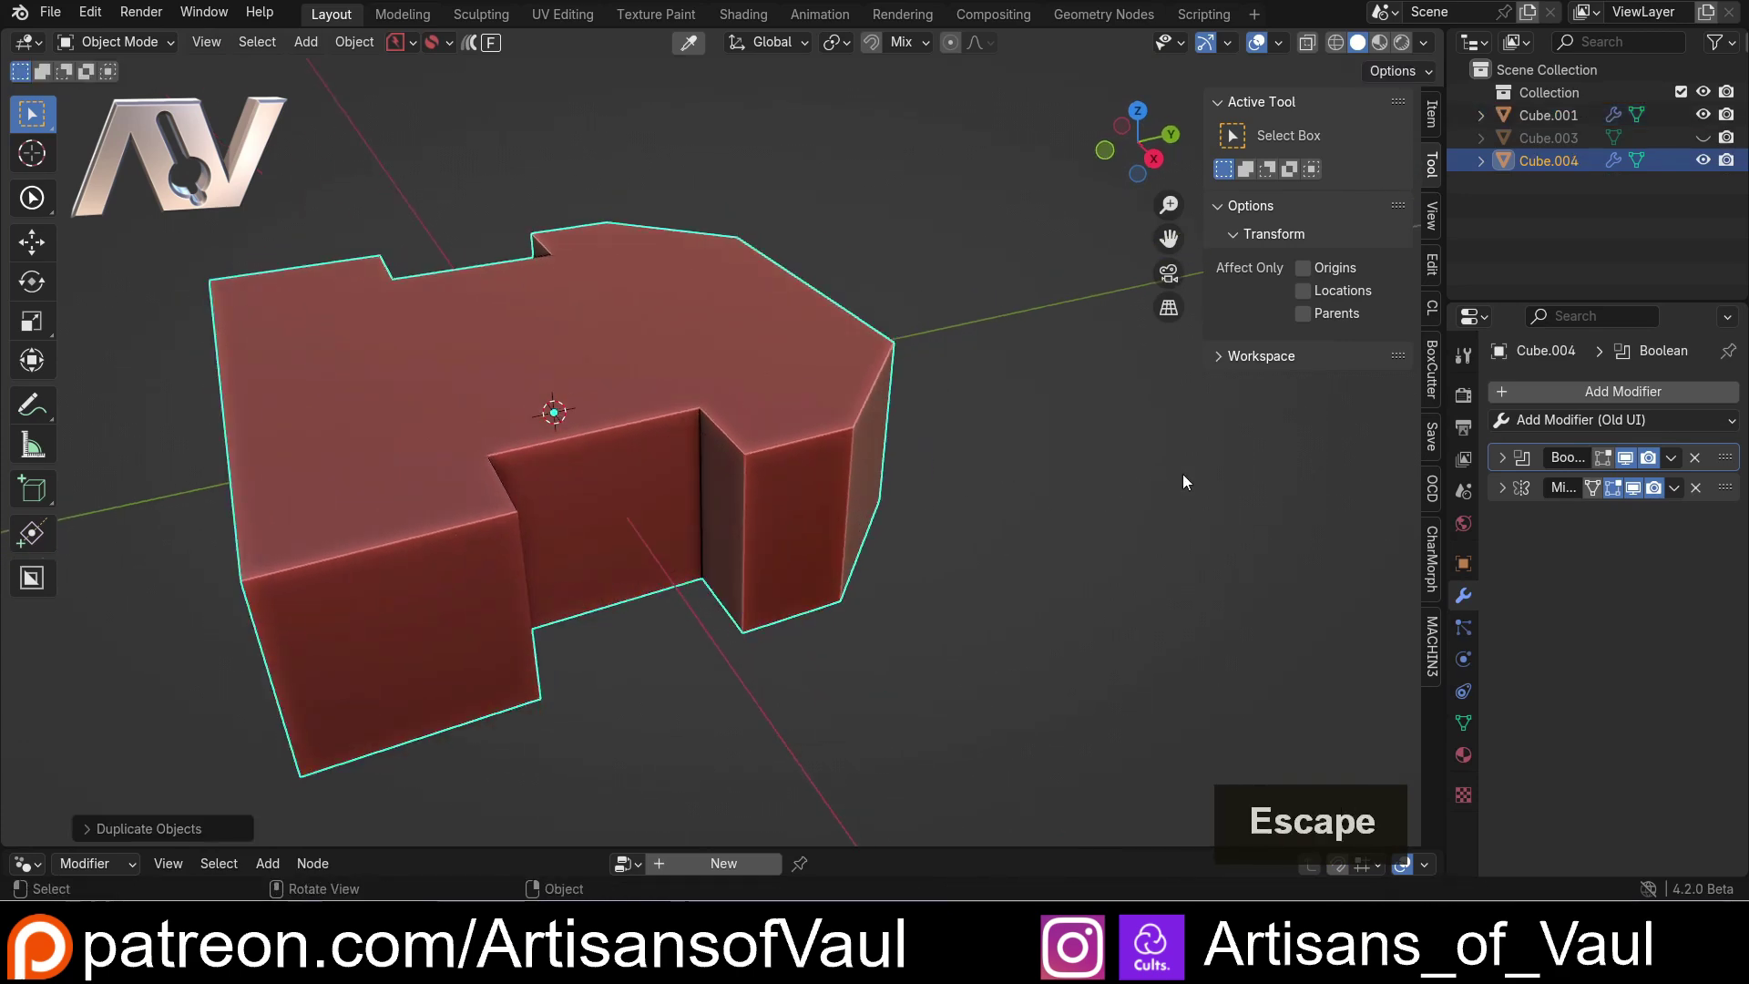
click(1706, 463)
double_click(1706, 463)
- Scale the copy to about 0.85 and flatten it further along Z
key(s)
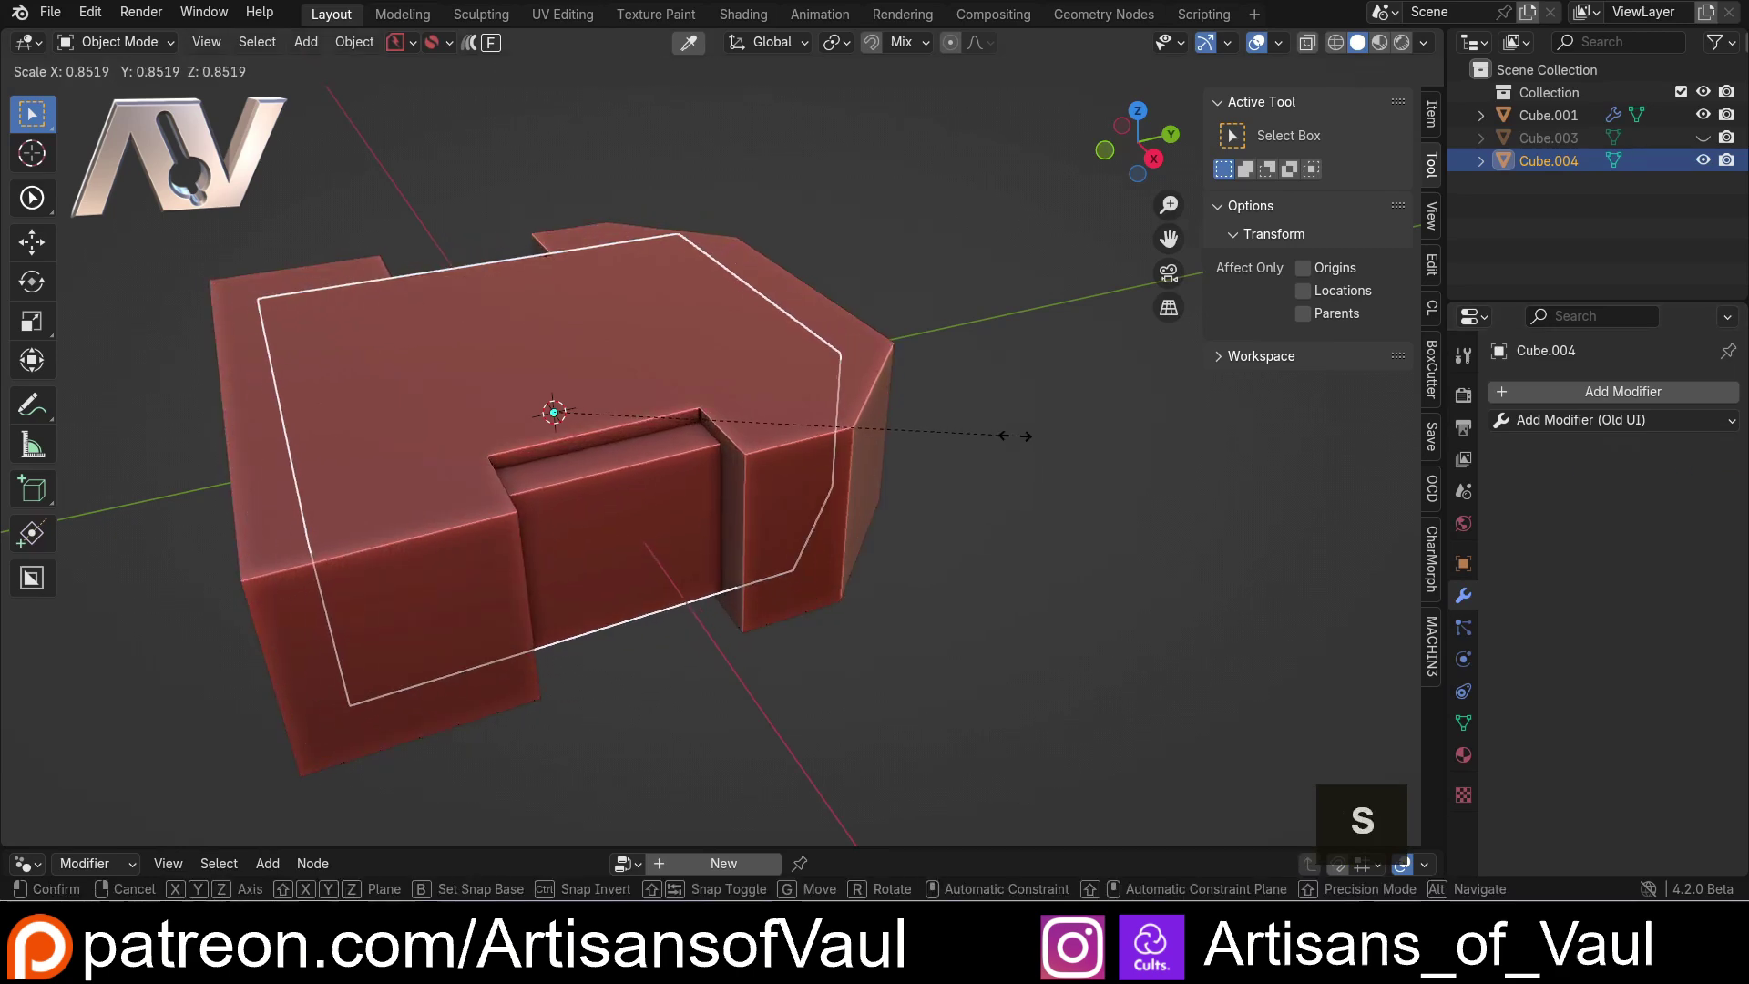
click(1048, 441)
key(s)
key(z)
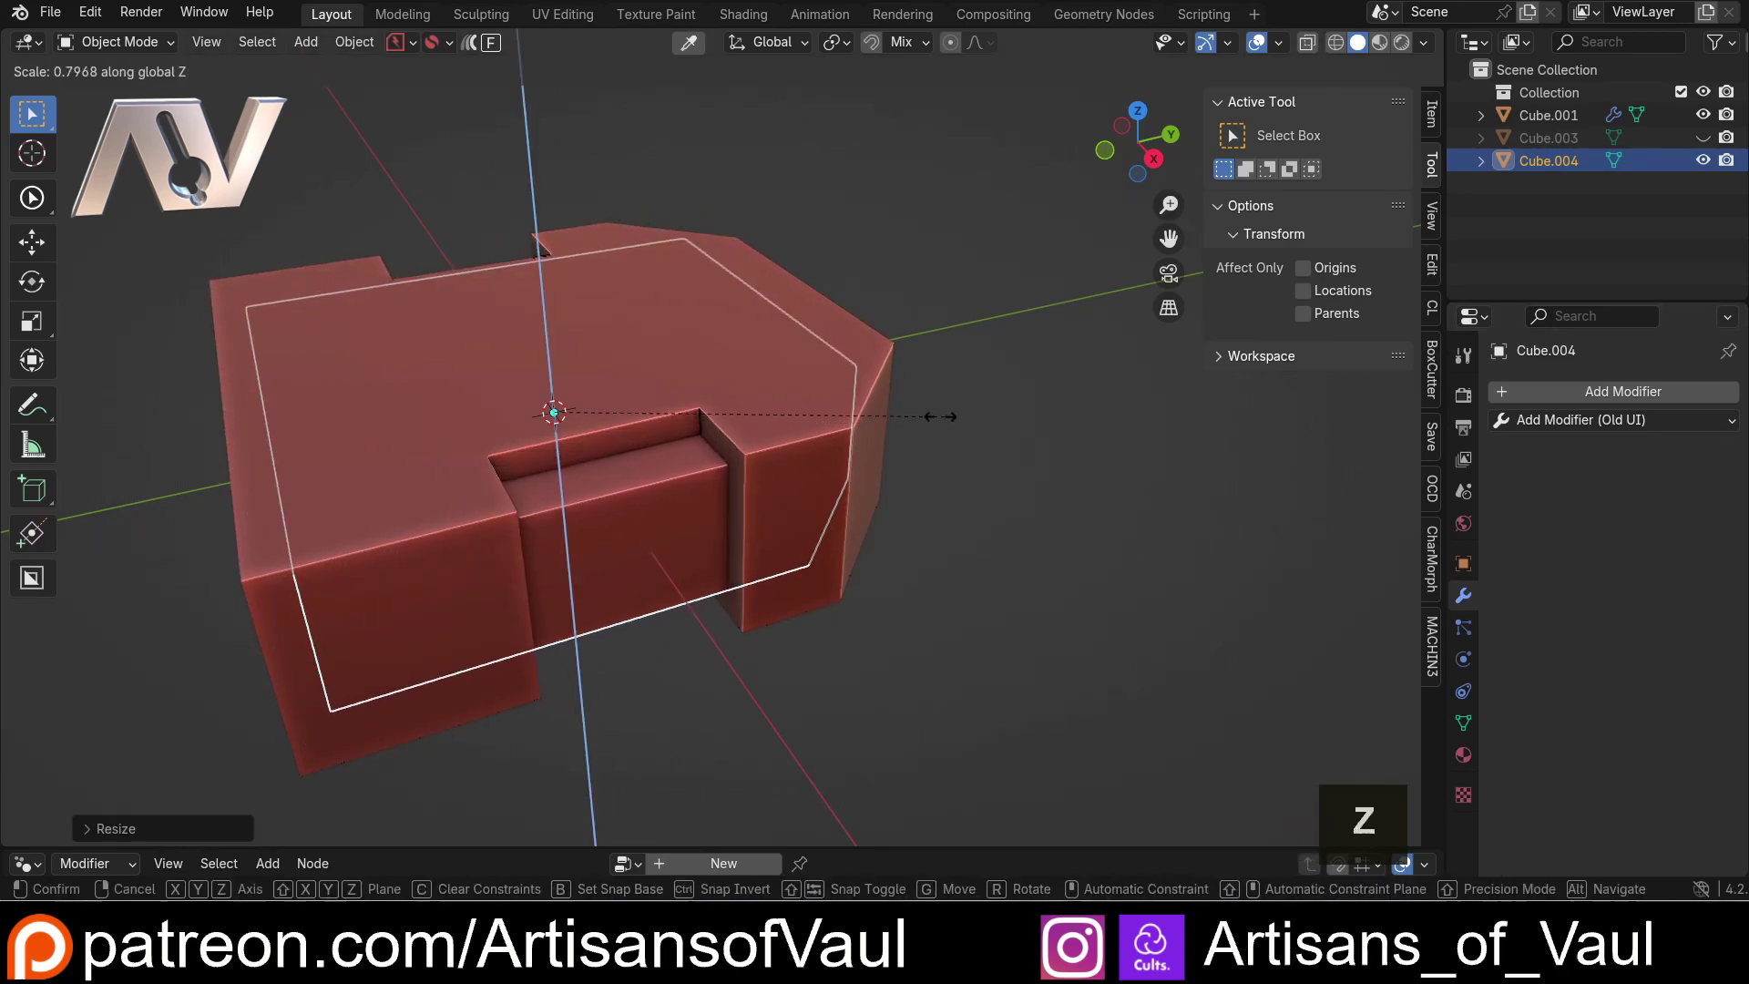
click(917, 418)
- Compare copy and original from a few angles, then select the original slab
middle_click(803, 444)
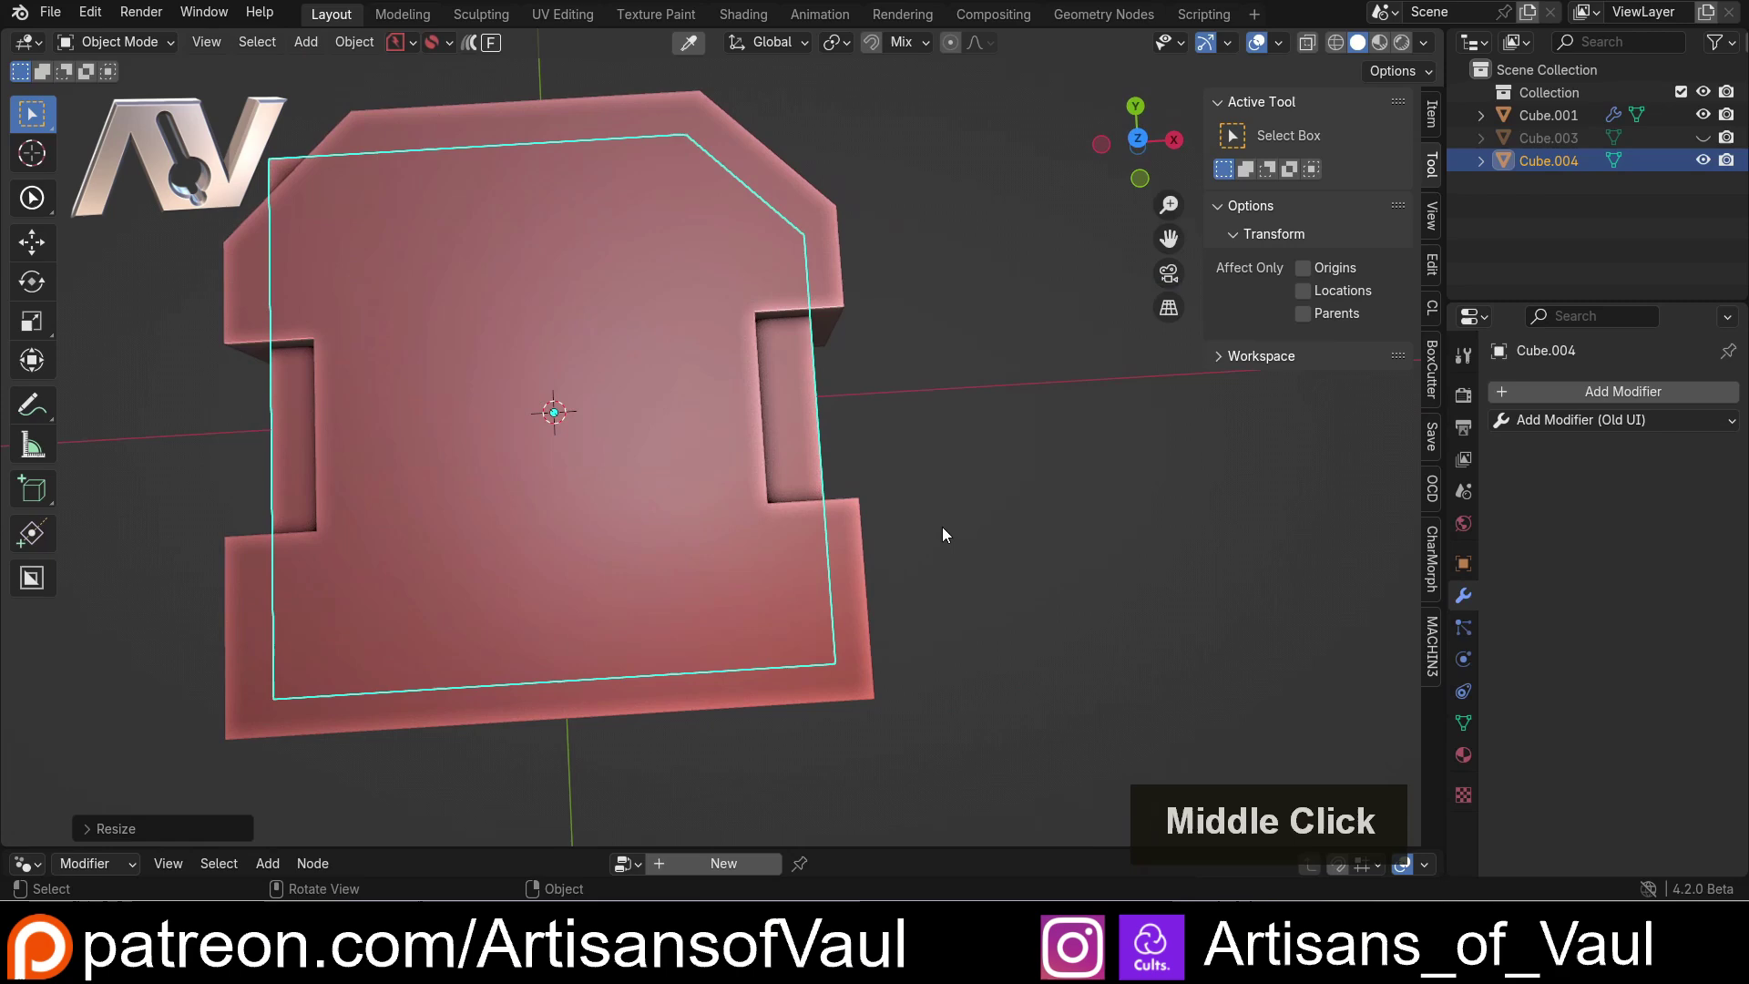
middle_click(766, 527)
middle_click(770, 510)
click(900, 511)
double_click(723, 454)
click(786, 325)
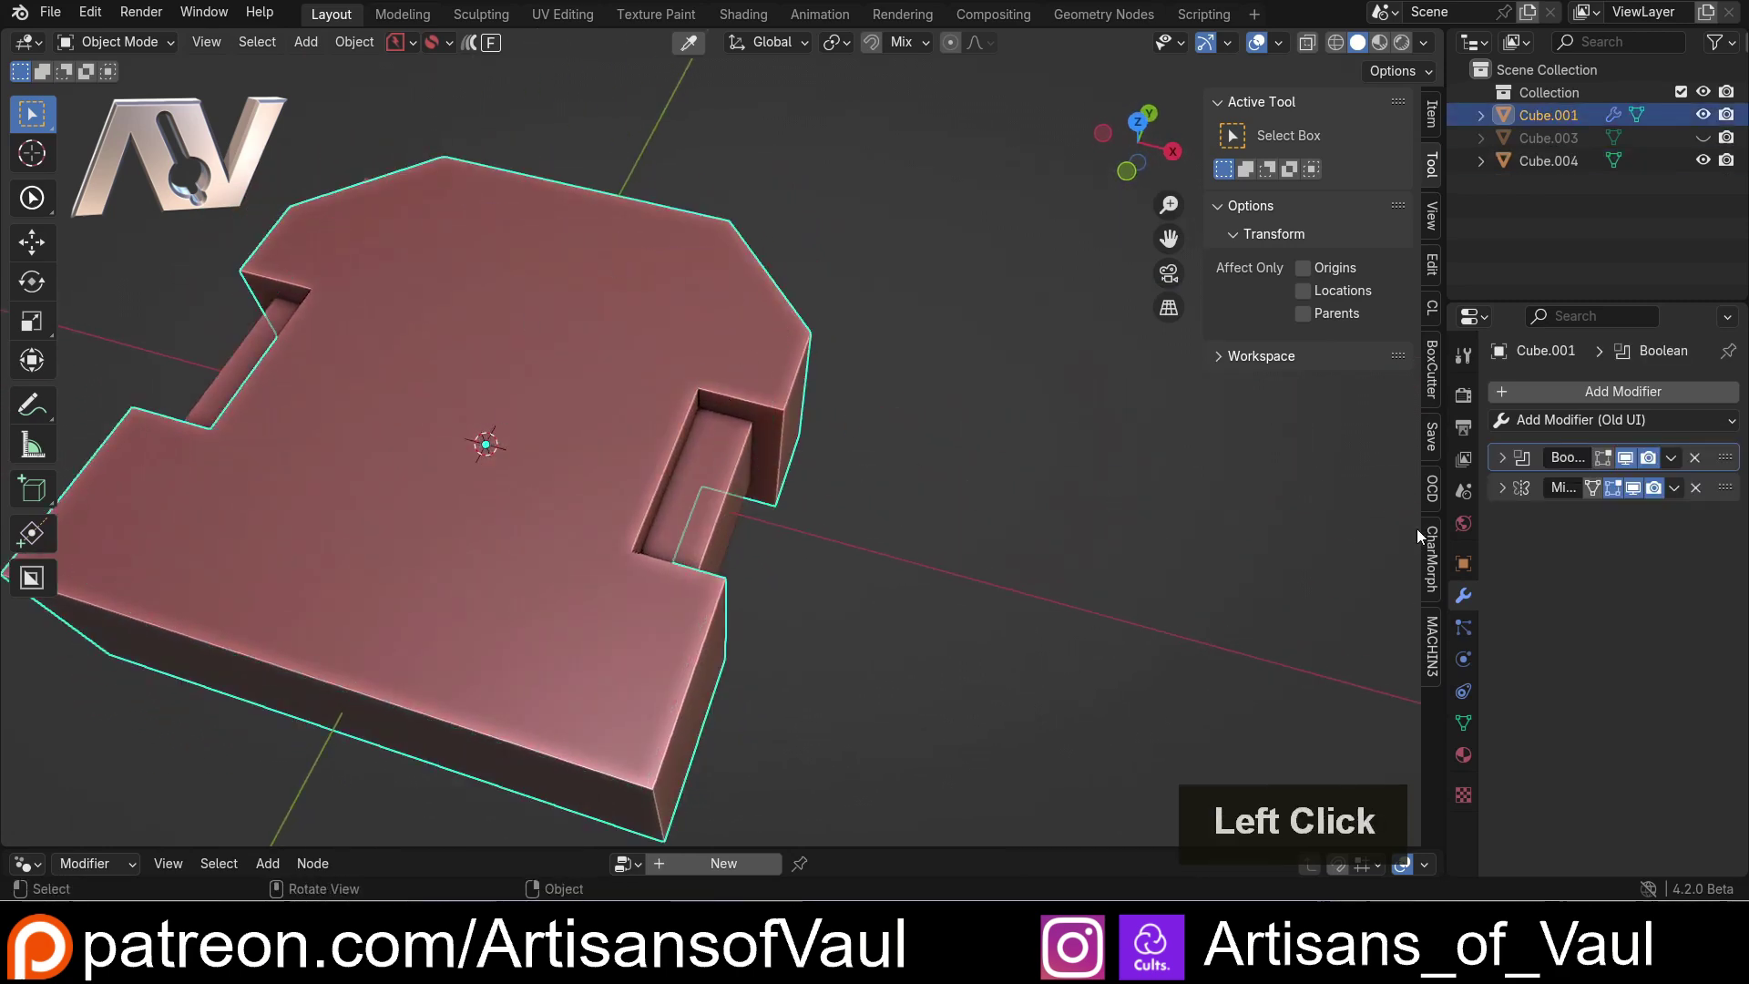
- Add a Boolean Union with Cube.004 to the slab and hide the smaller copy
click(1551, 401)
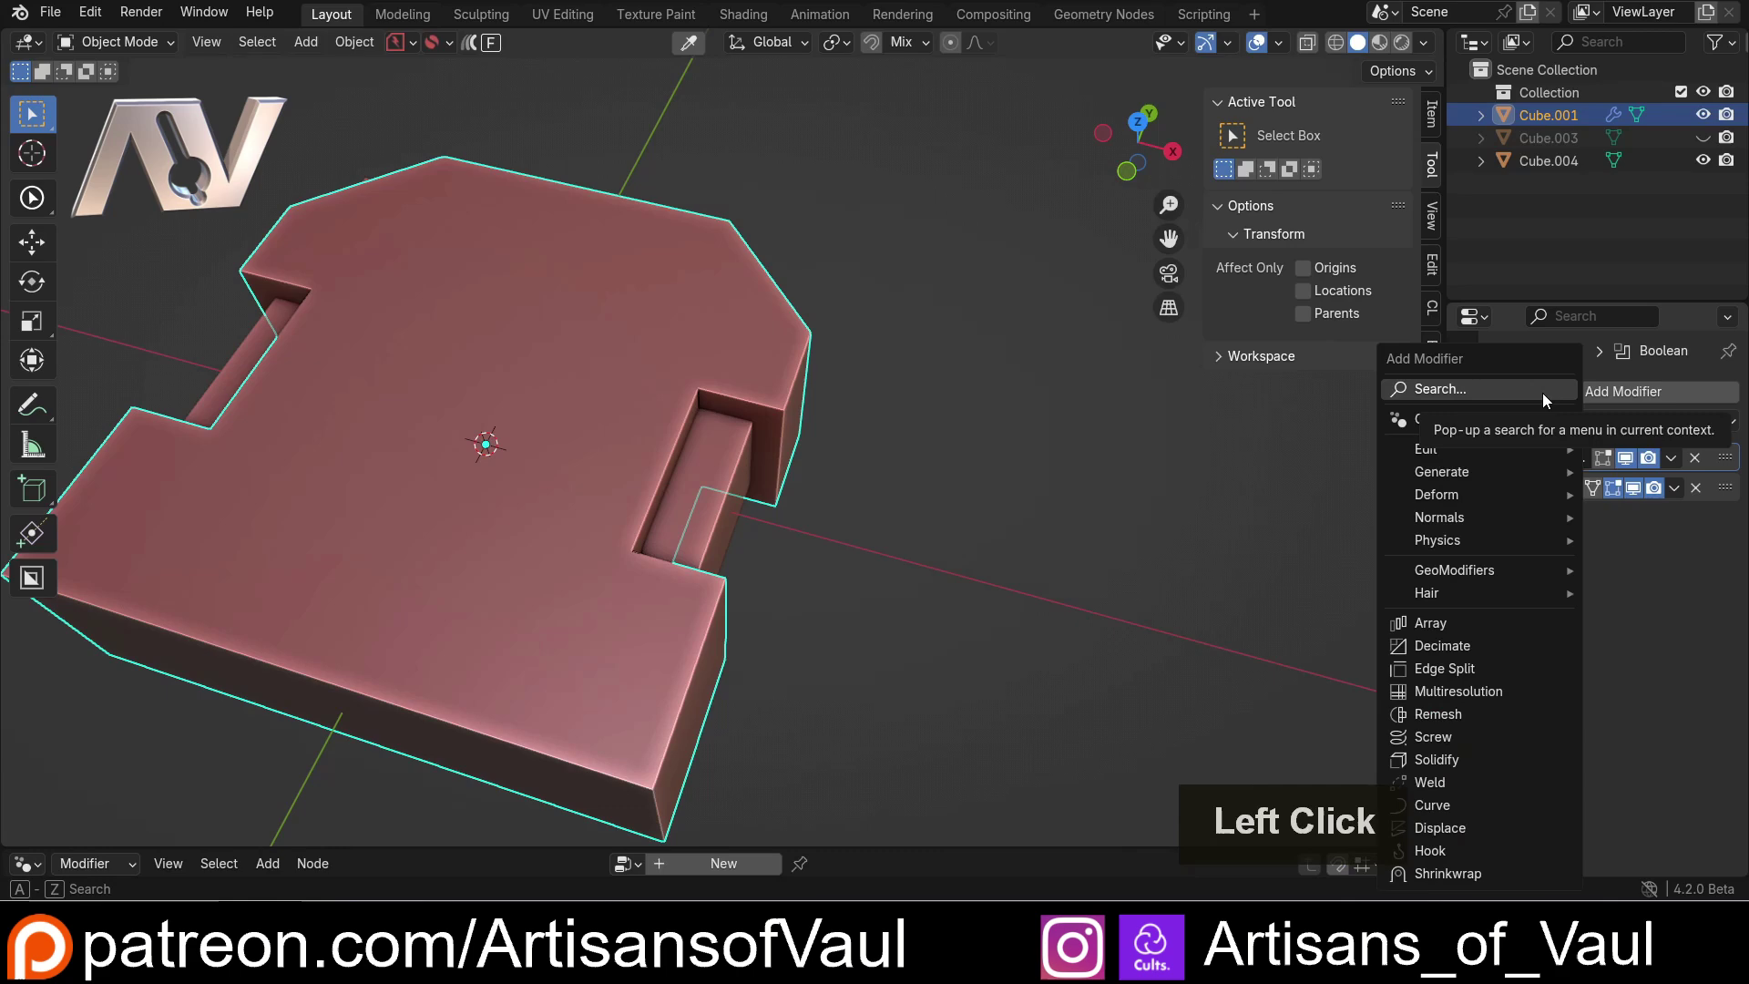
key(b)
key(o)
double_click(1701, 605)
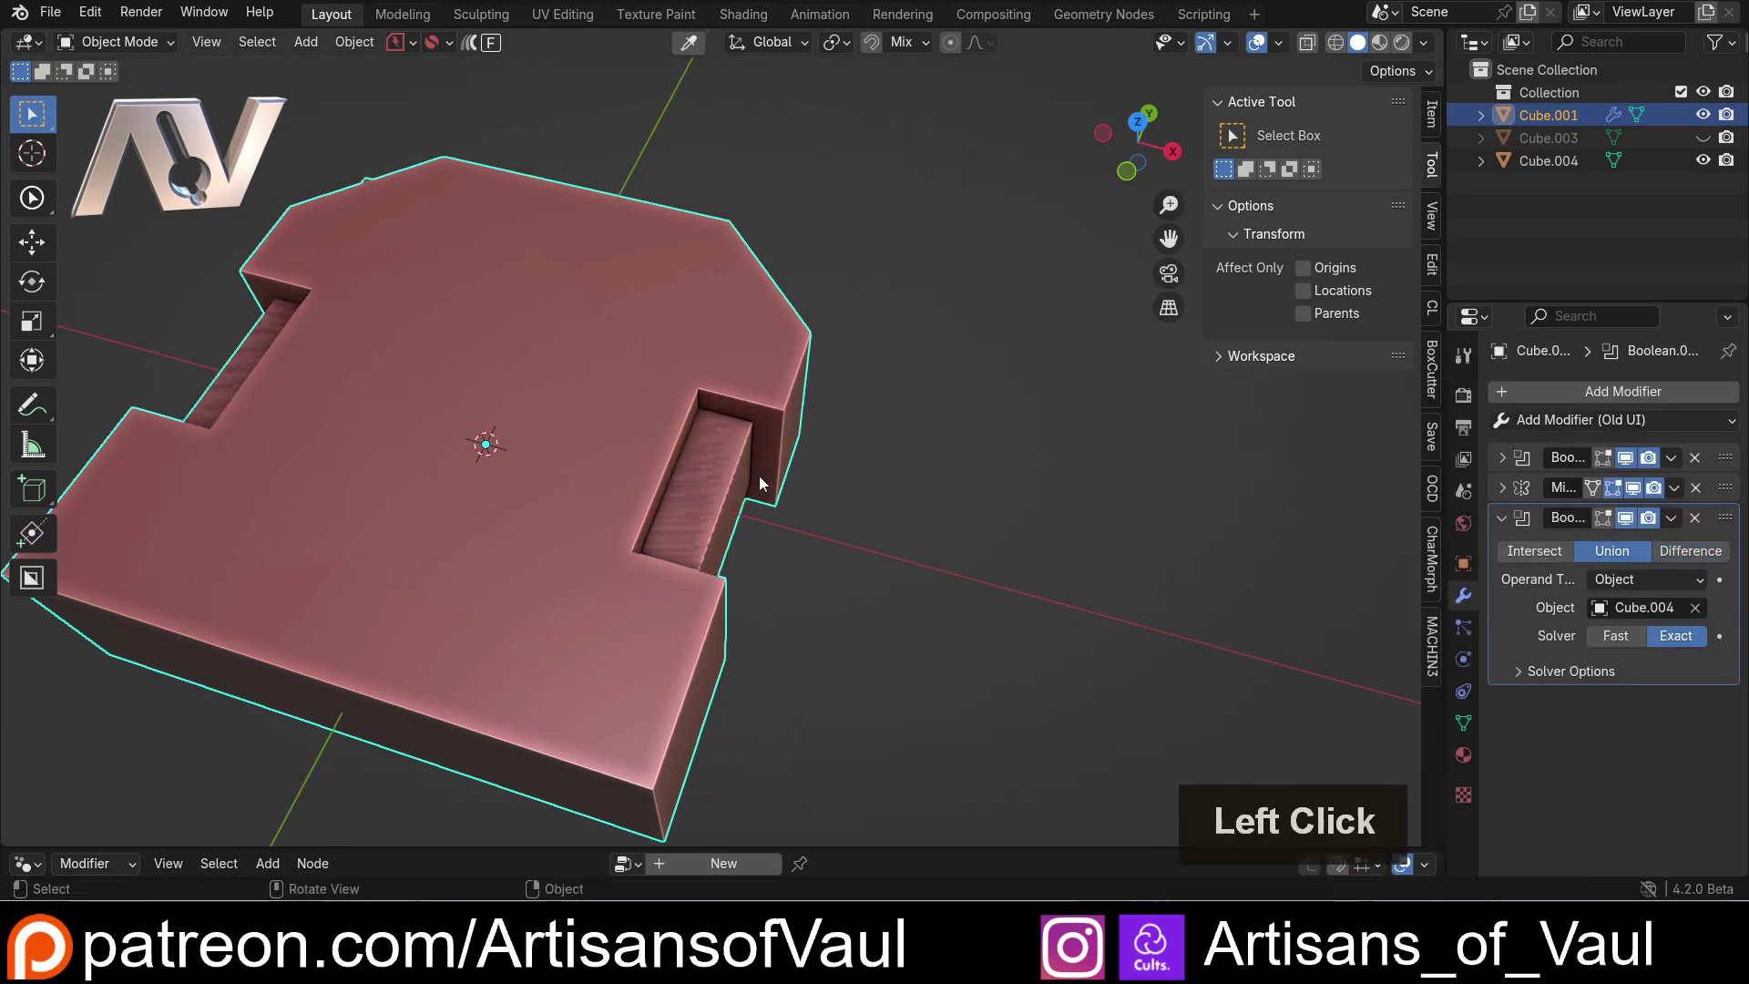
key(h)
- Orbit around the slab to inspect the stepped notches
scroll(down, 3)
click(651, 401)
middle_click(648, 425)
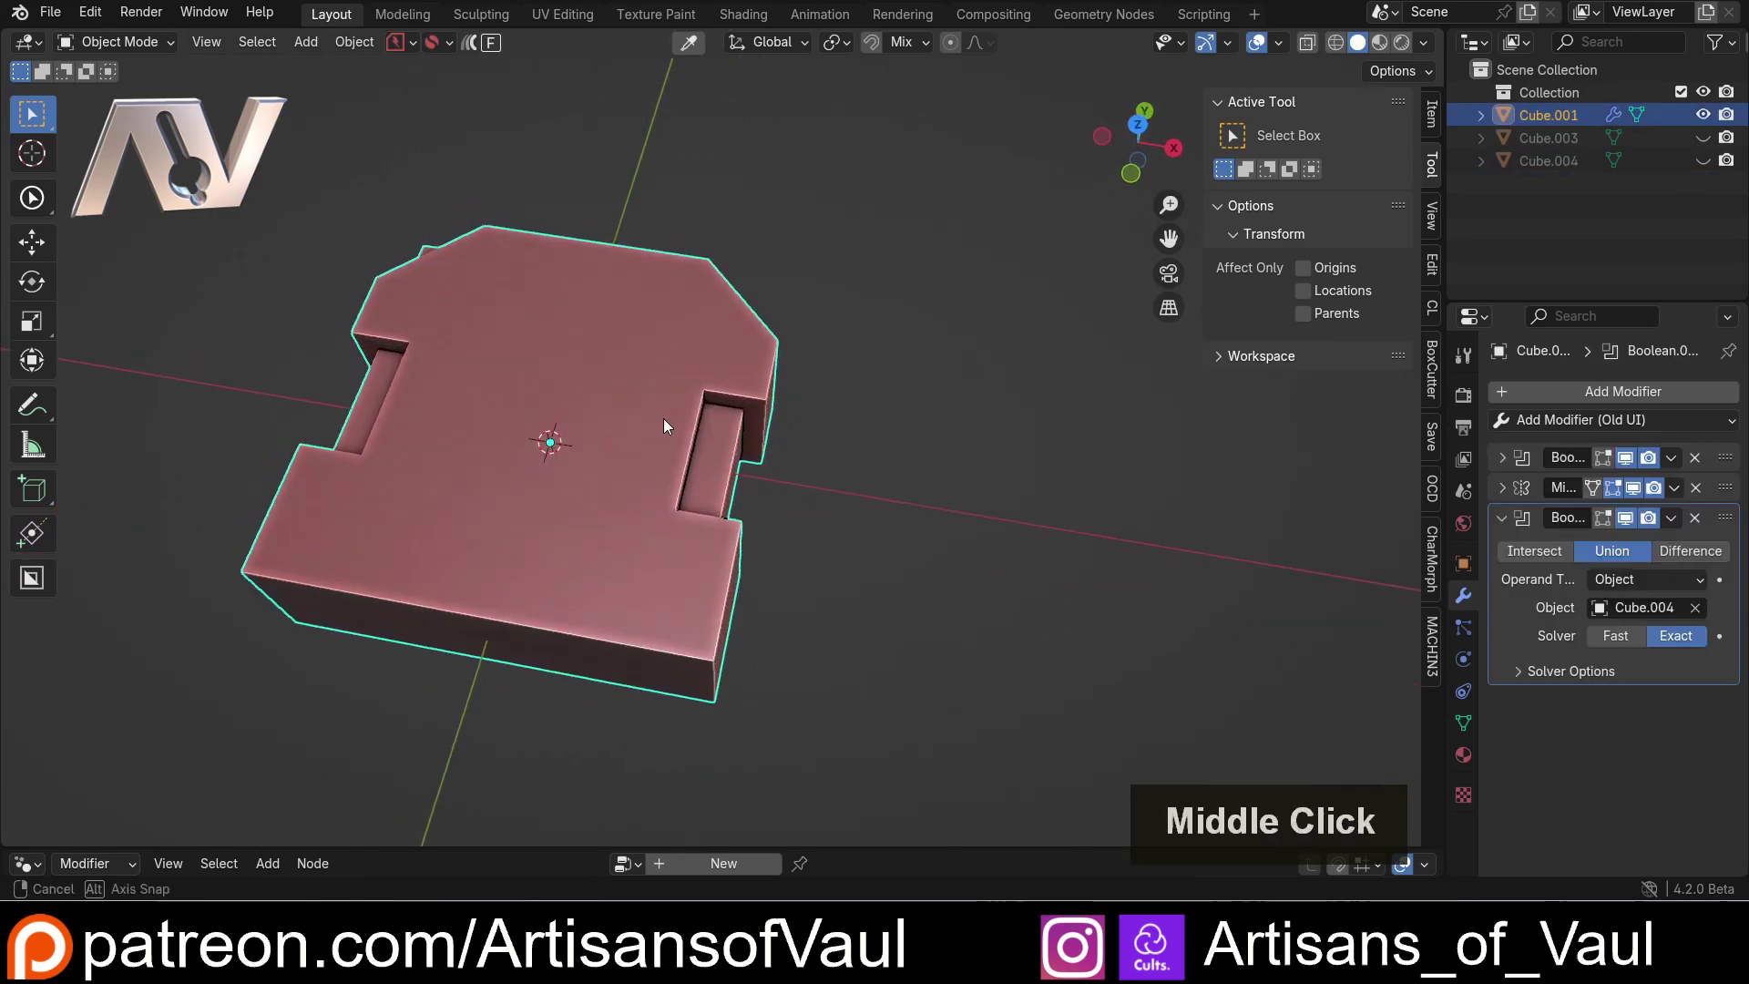
middle_click(629, 495)
scroll(up, 3)
middle_click(675, 453)
middle_click(685, 453)
middle_click(738, 457)
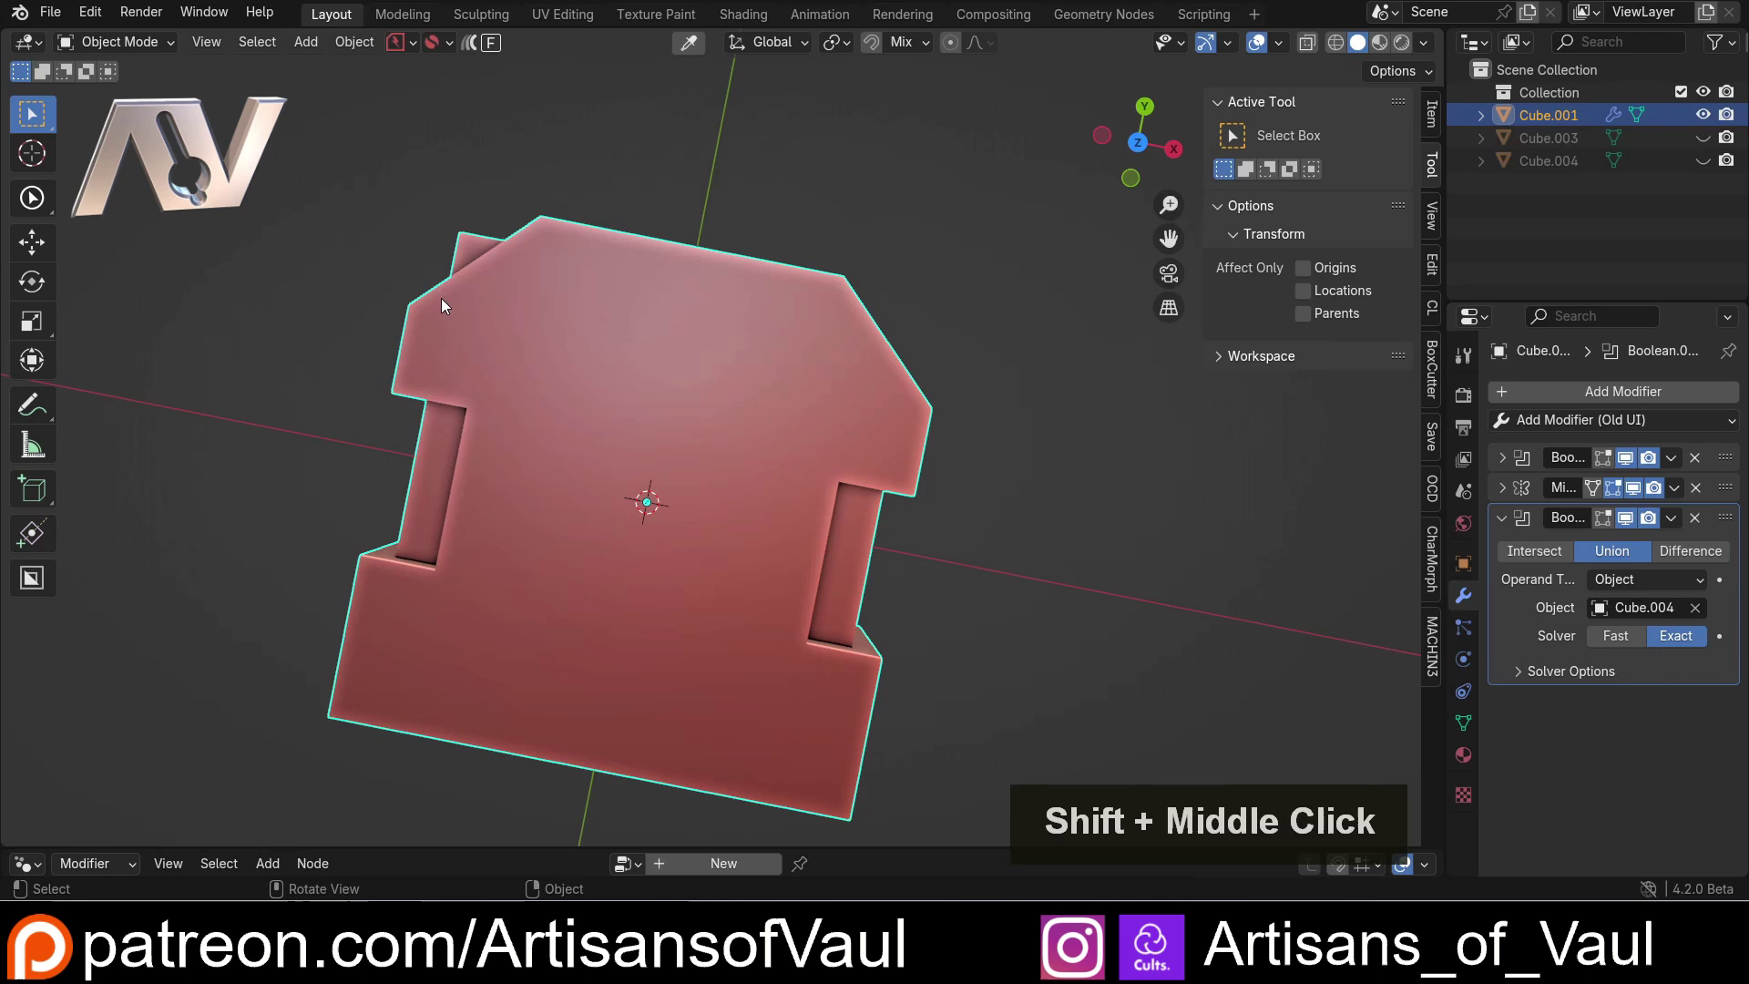
middle_click(822, 376)
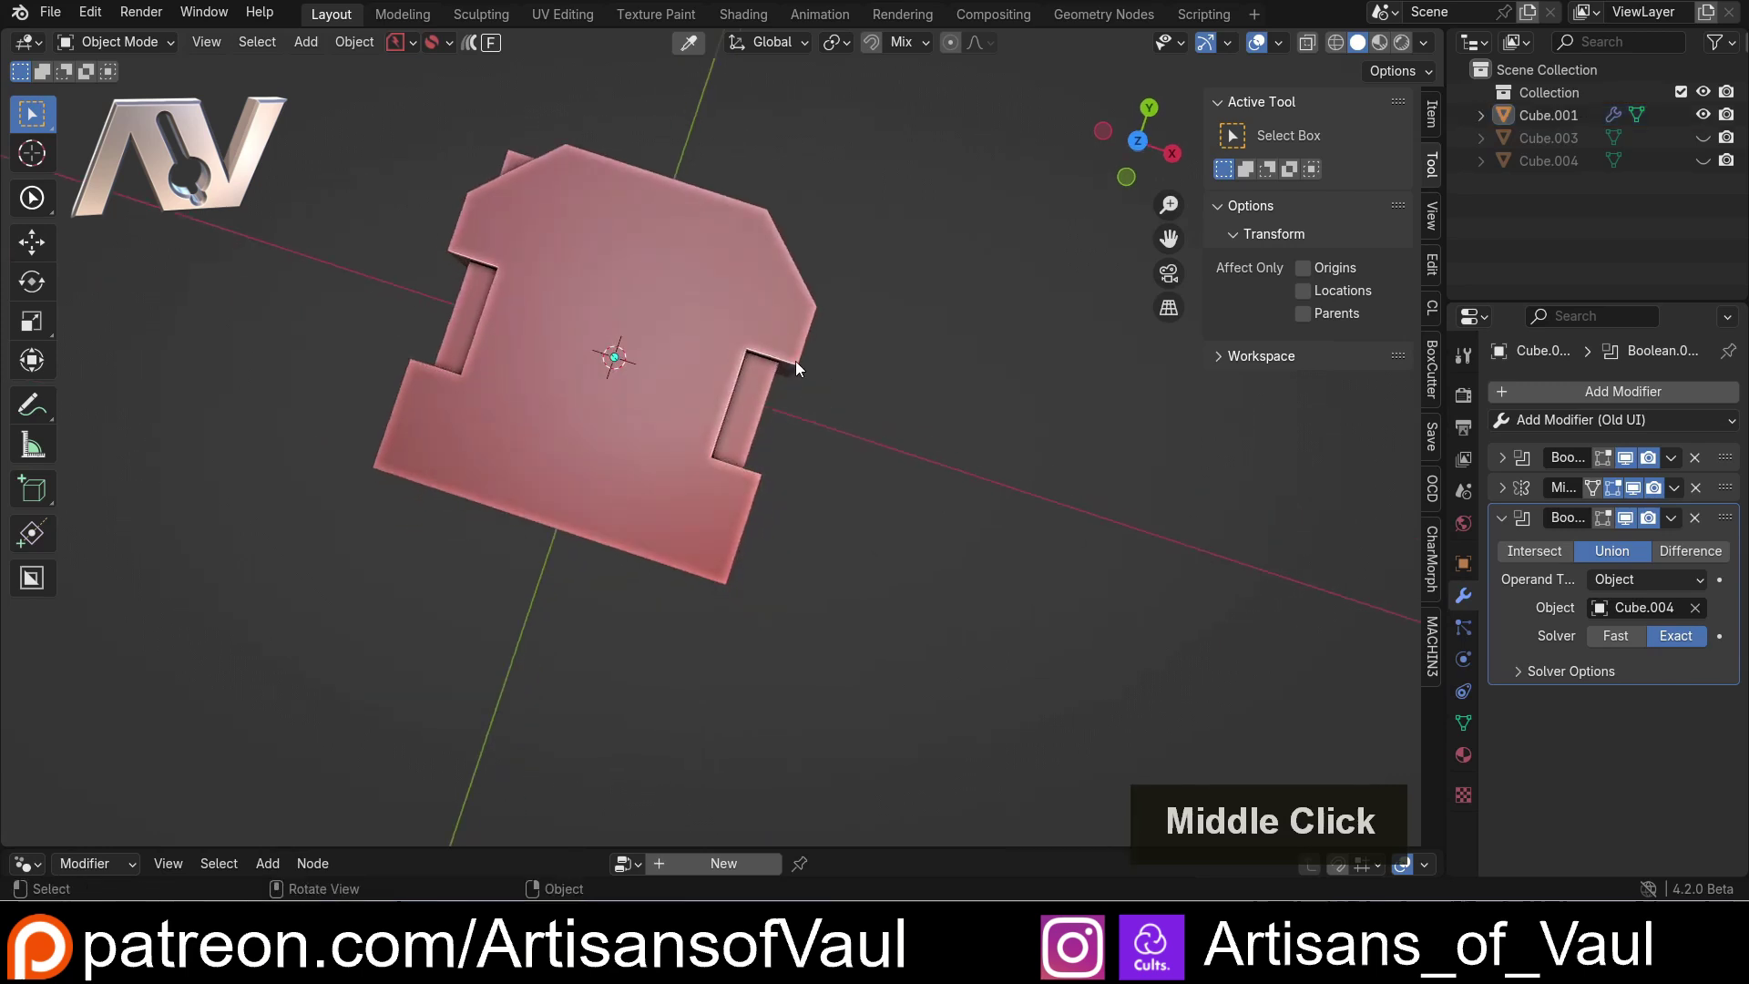
- Add another cube, move it into position and flatten it along Z as a new cutter
key(shift+a)
click(853, 401)
key(g)
click(869, 609)
key(s)
key(z)
click(1193, 644)
- Give the slab a third Boolean using the new cube and hide that cutter
double_click(743, 340)
key(v)
key(BackSpace)
key(b)
key(o)
click(1420, 472)
key(h)
- Move the Mirror after all three Booleans and expand the second Boolean (Union Cube.004, Exact)
click(603, 462)
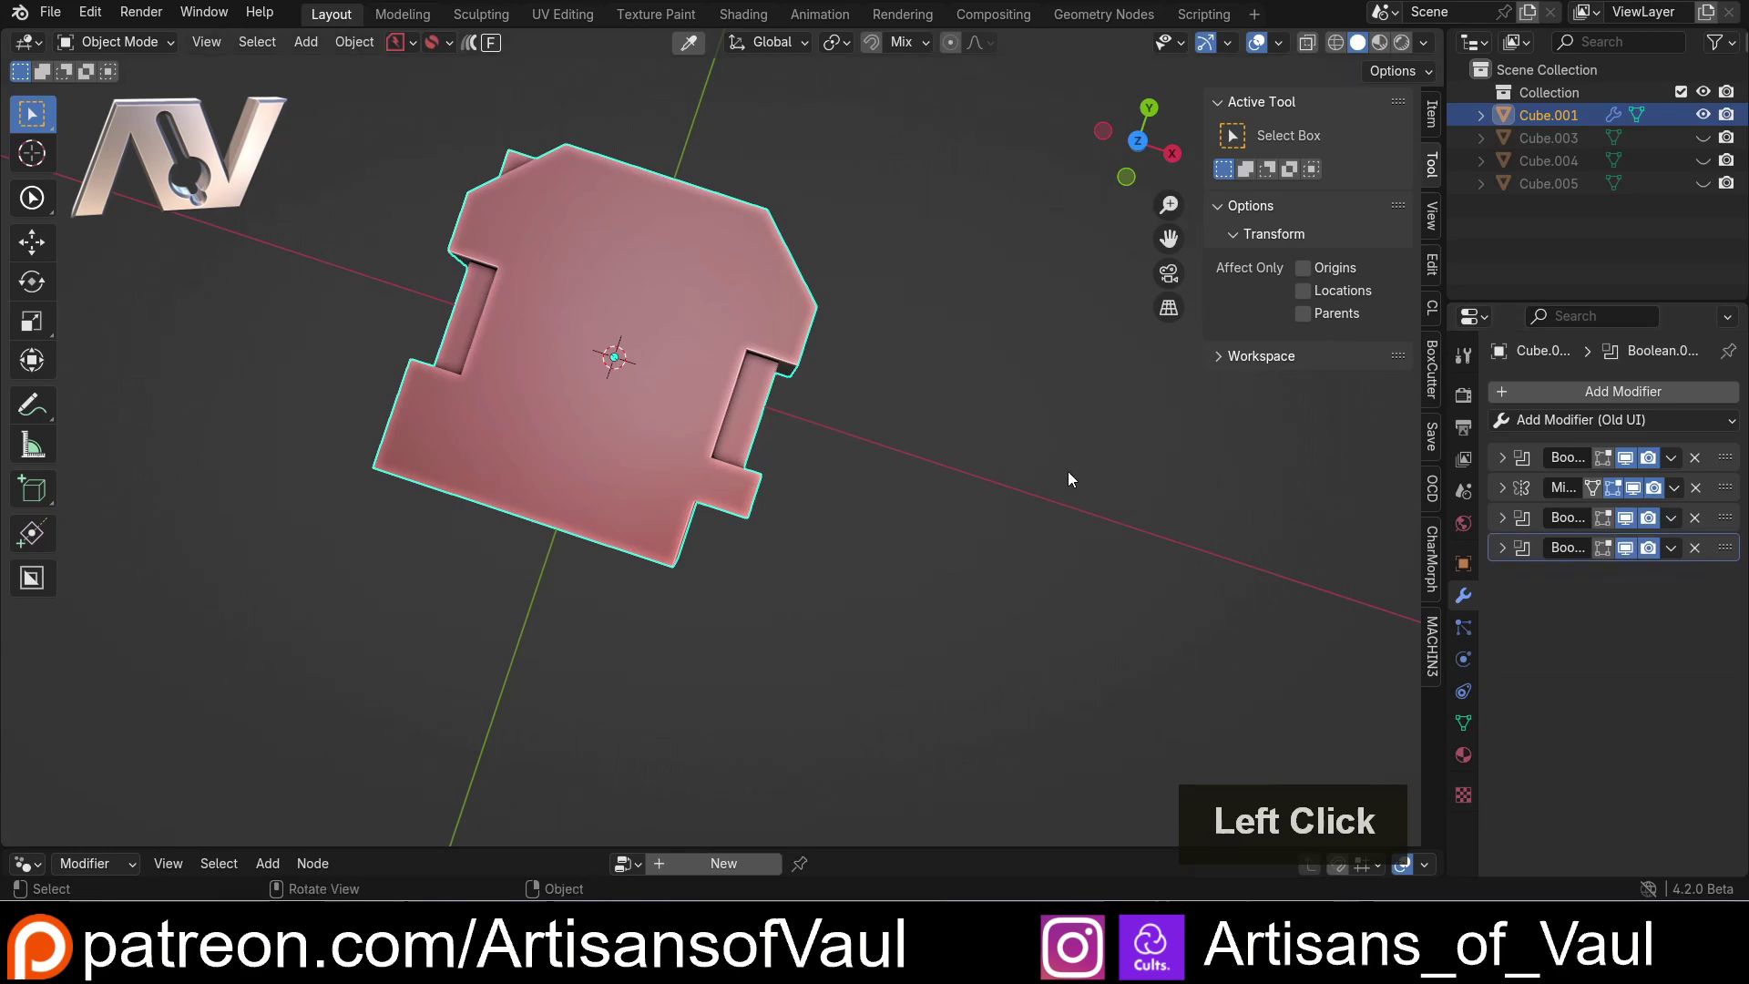
scroll(up, 3)
middle_click(664, 390)
middle_click(701, 446)
middle_click(735, 490)
middle_click(732, 475)
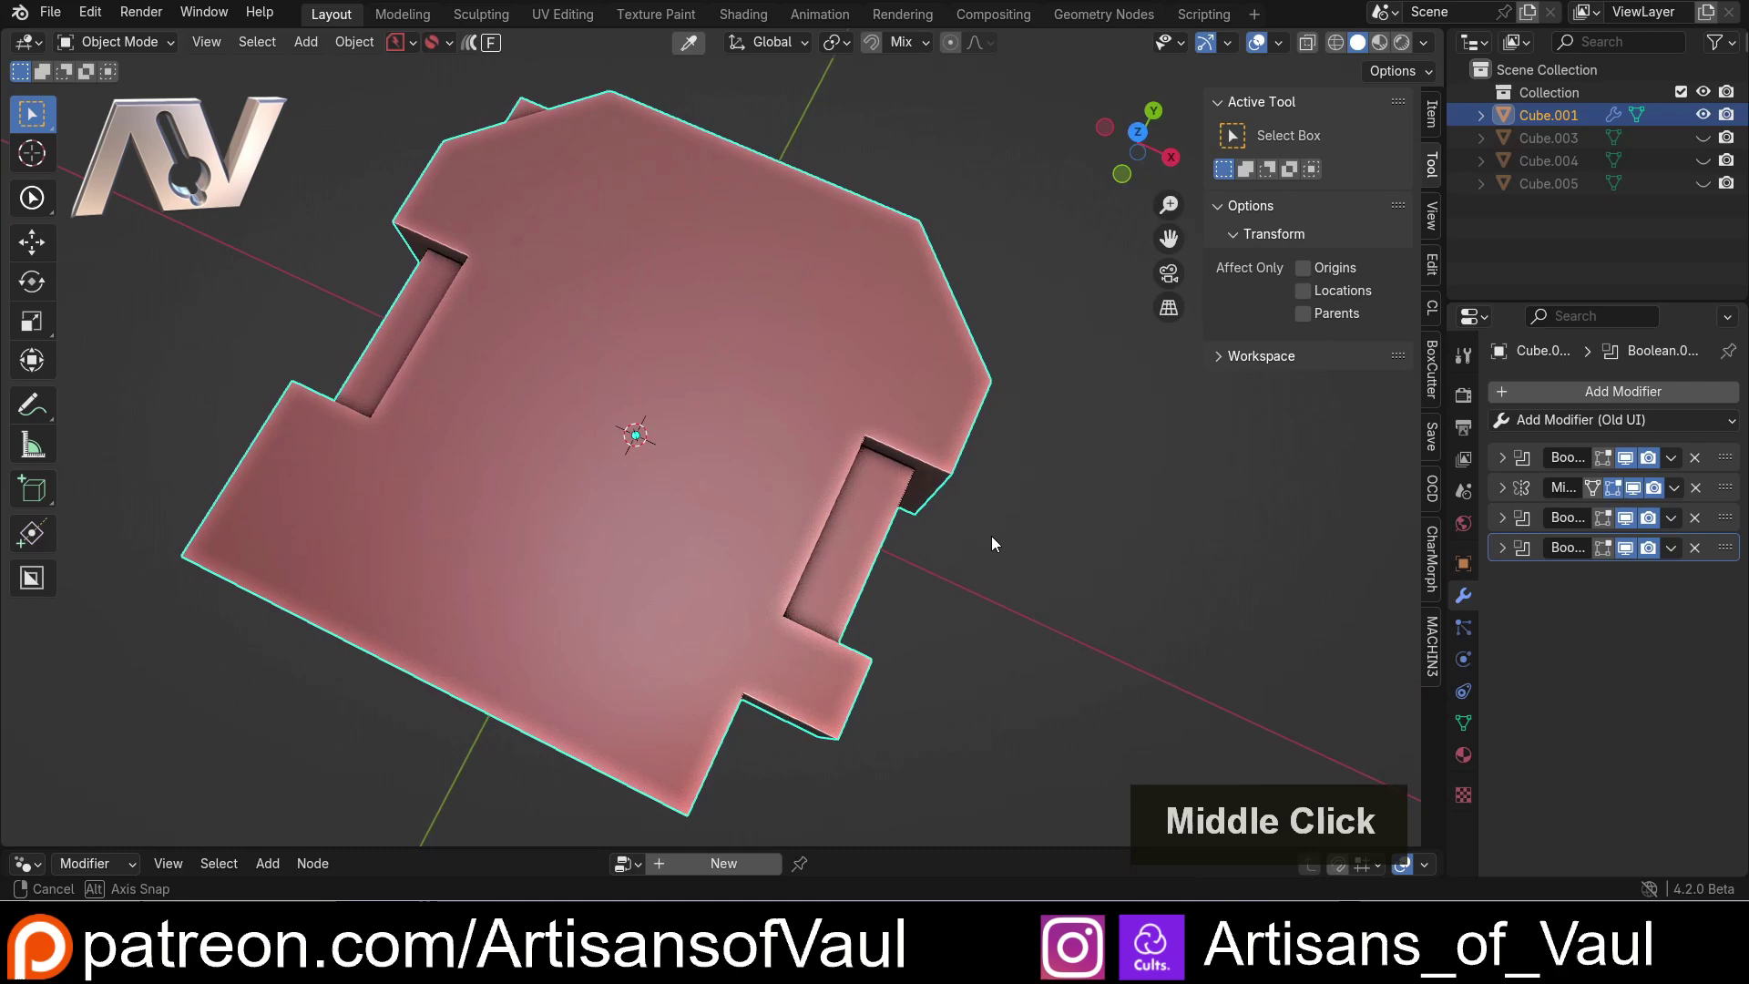
scroll(down, 3)
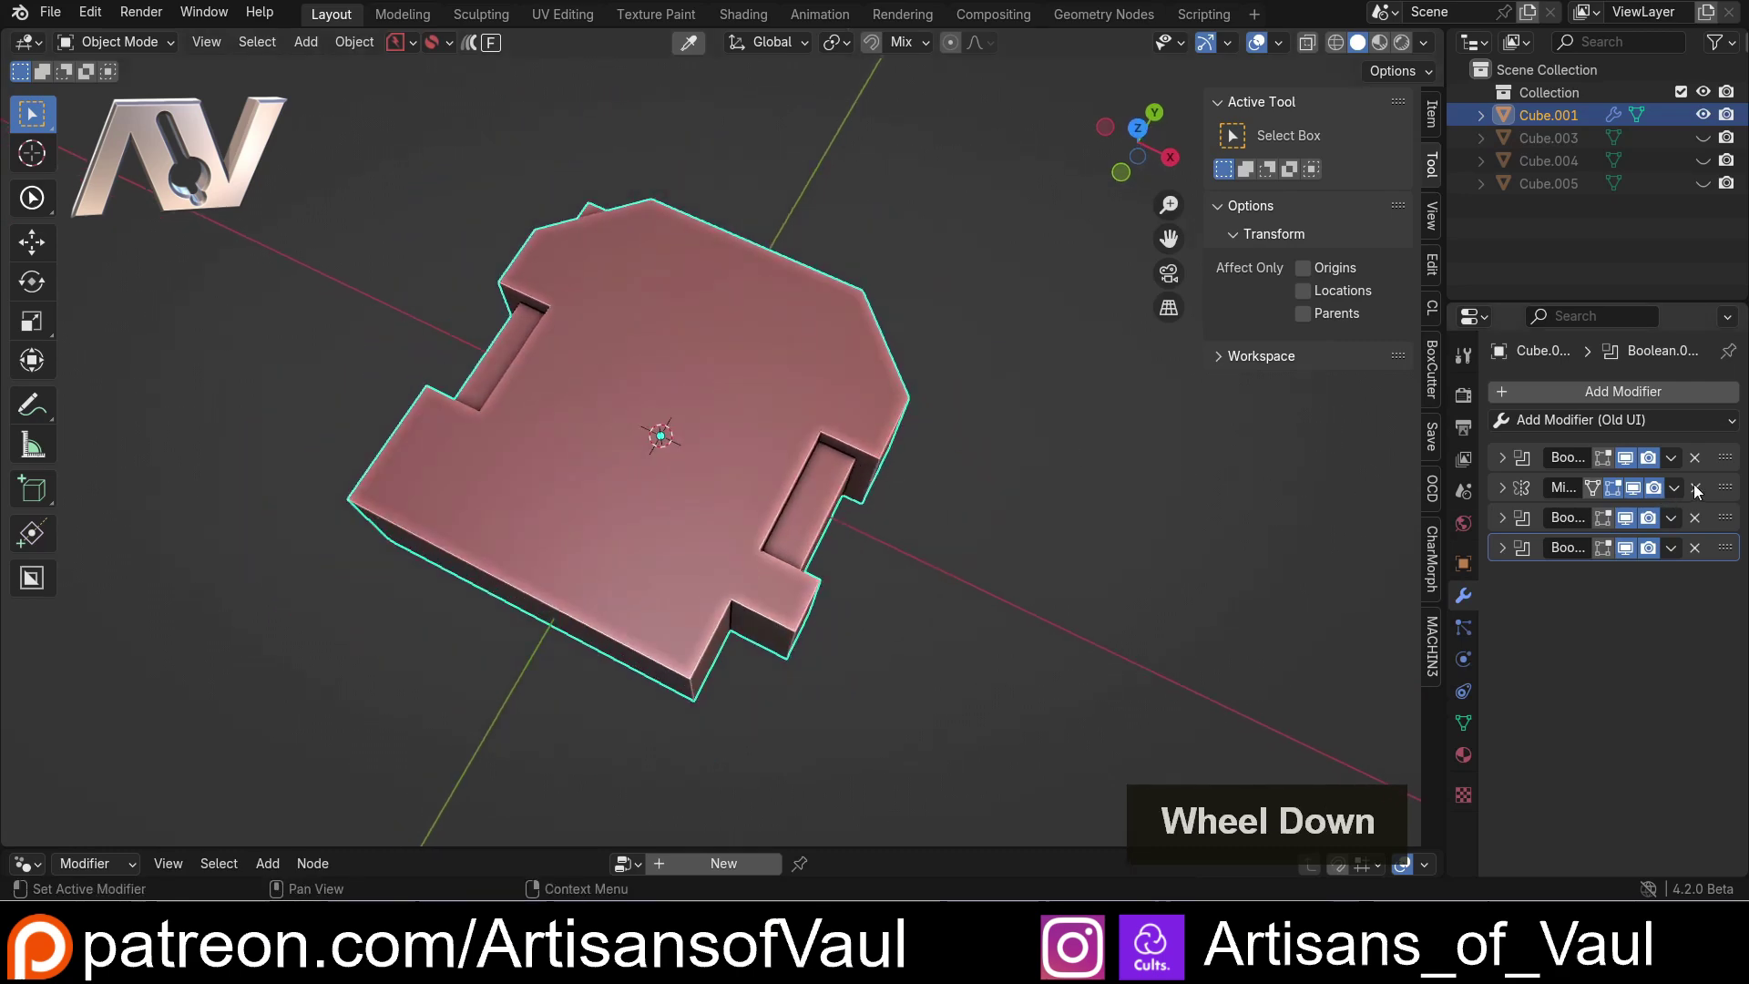
click(1680, 499)
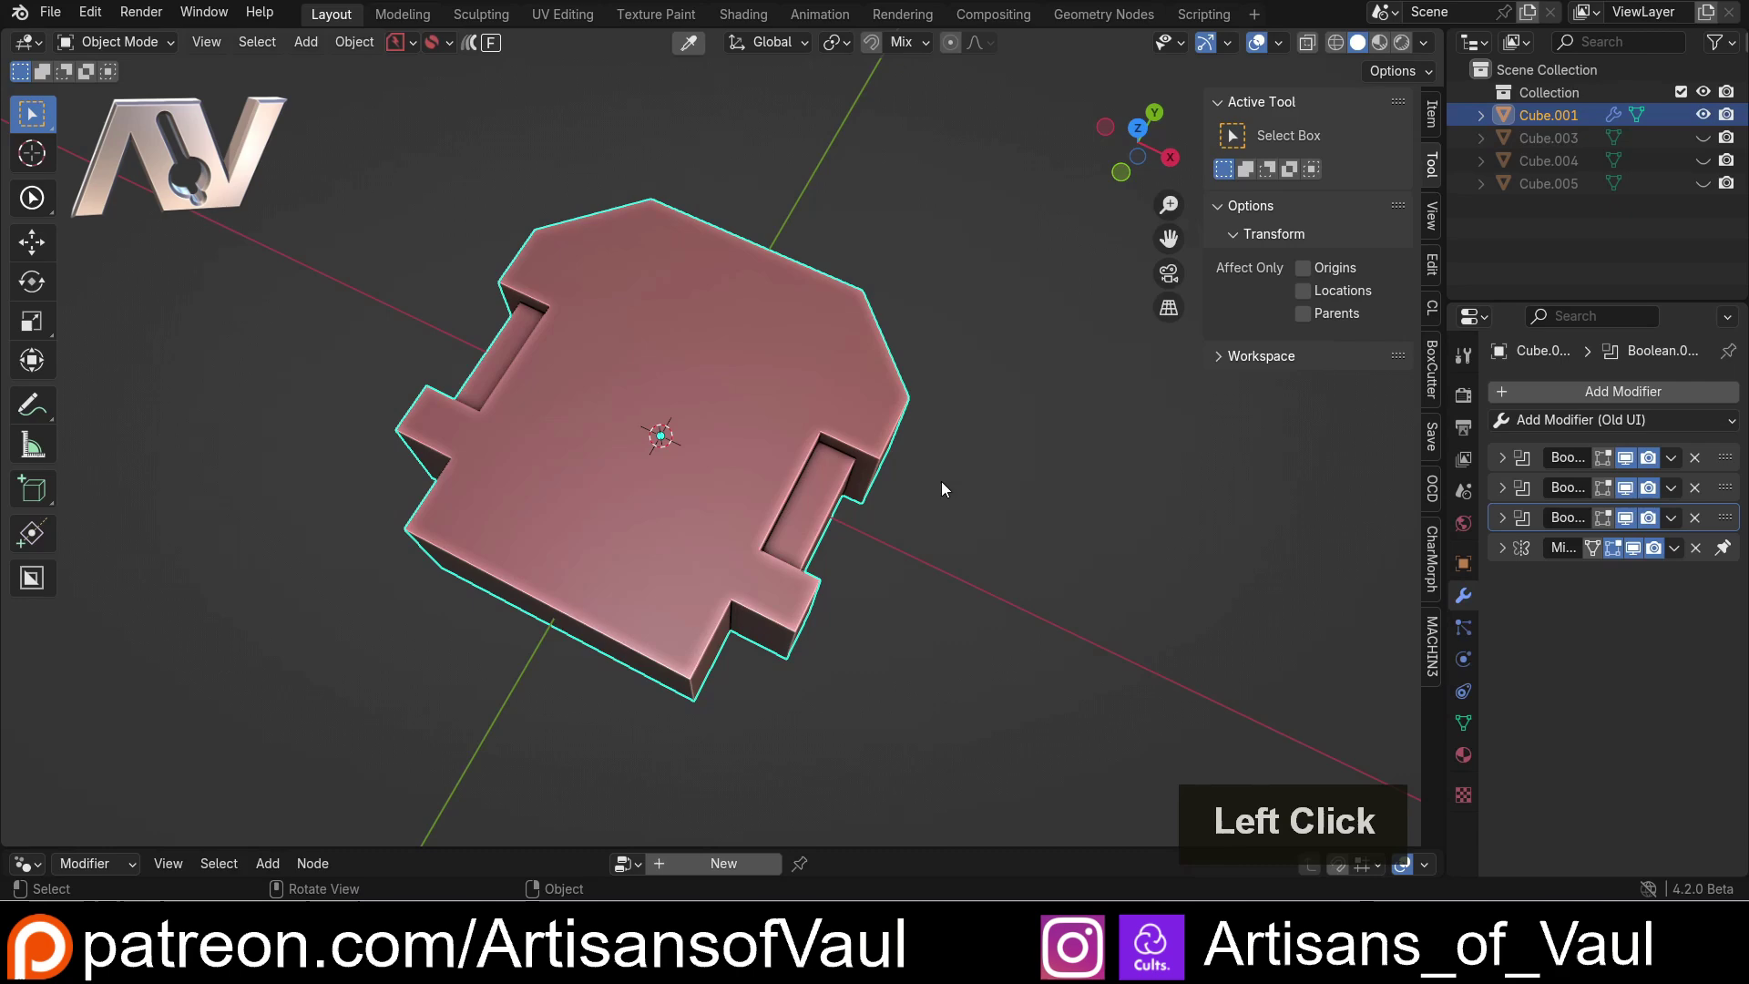
middle_click(846, 440)
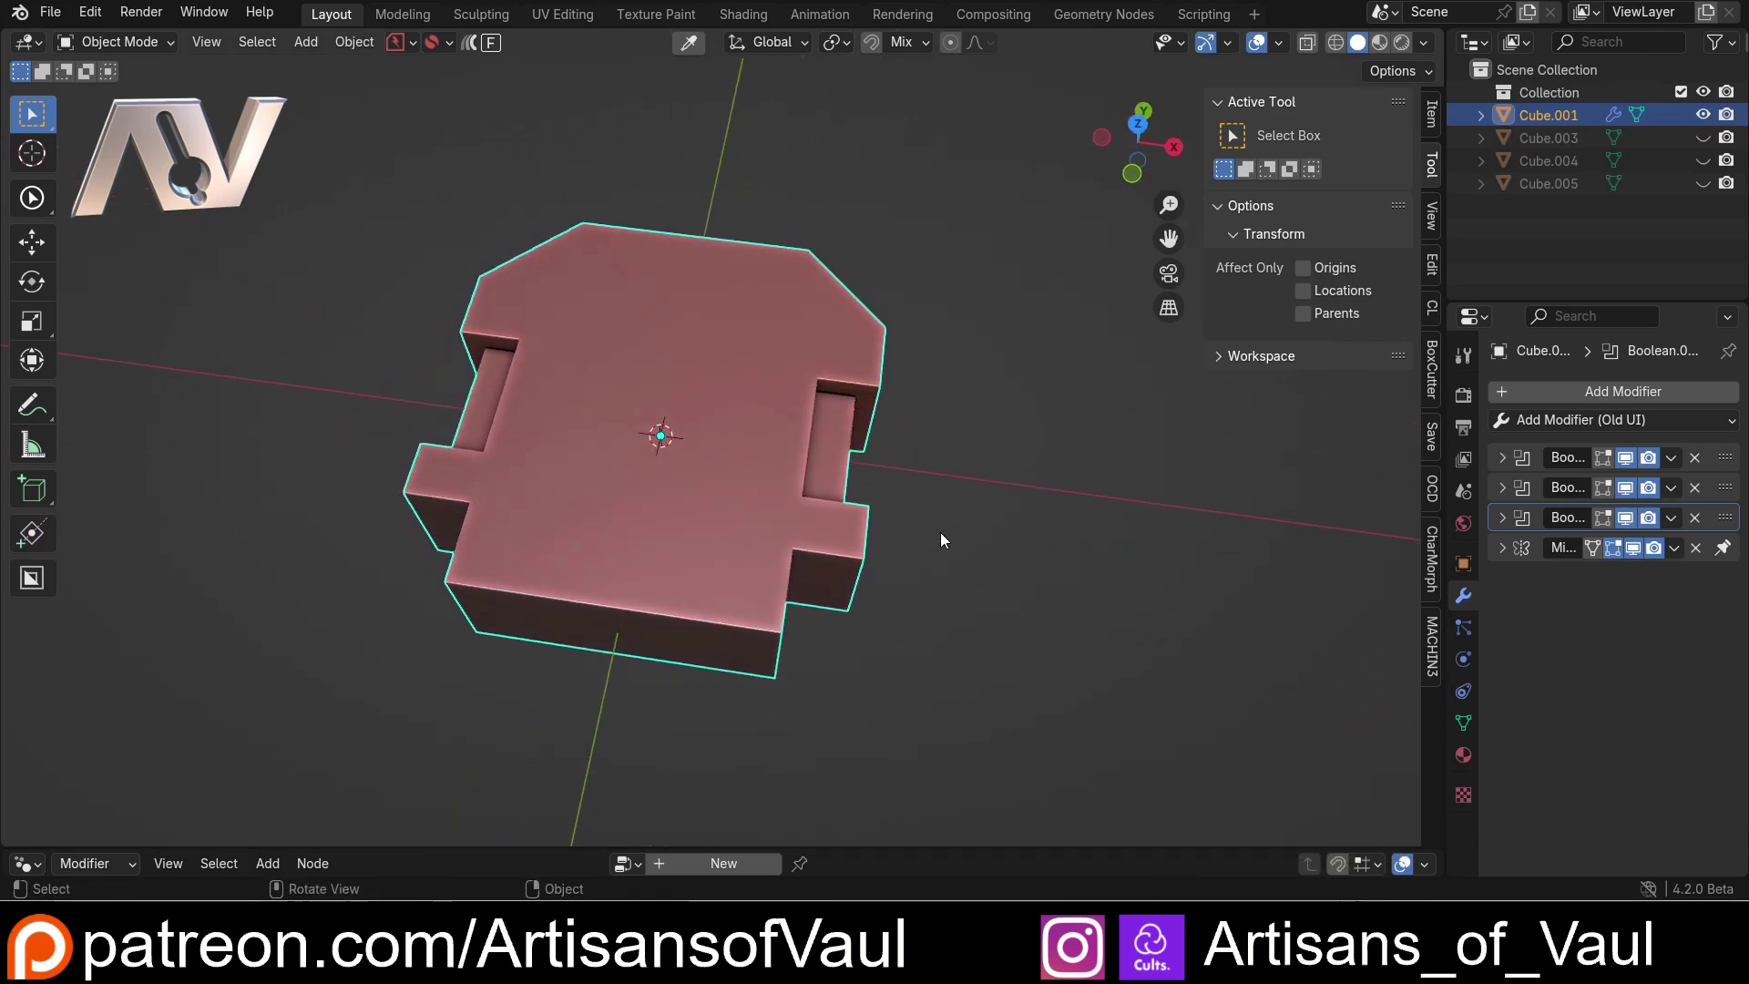
middle_click(839, 525)
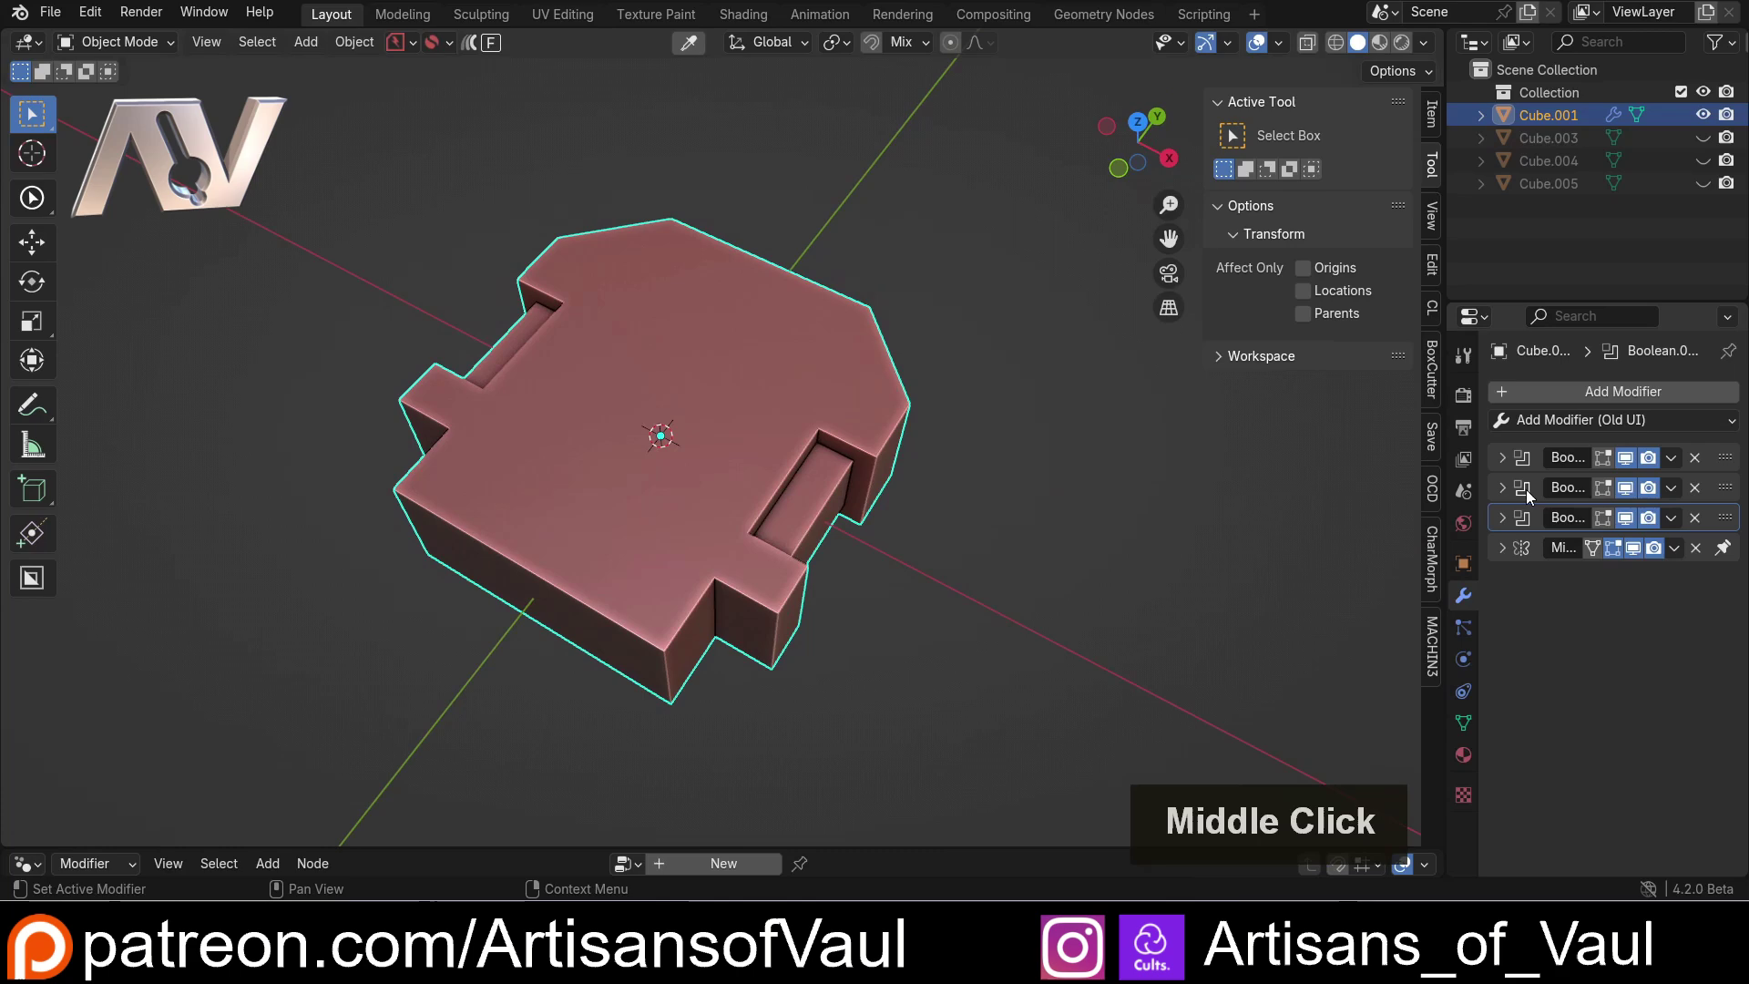
click(1502, 488)
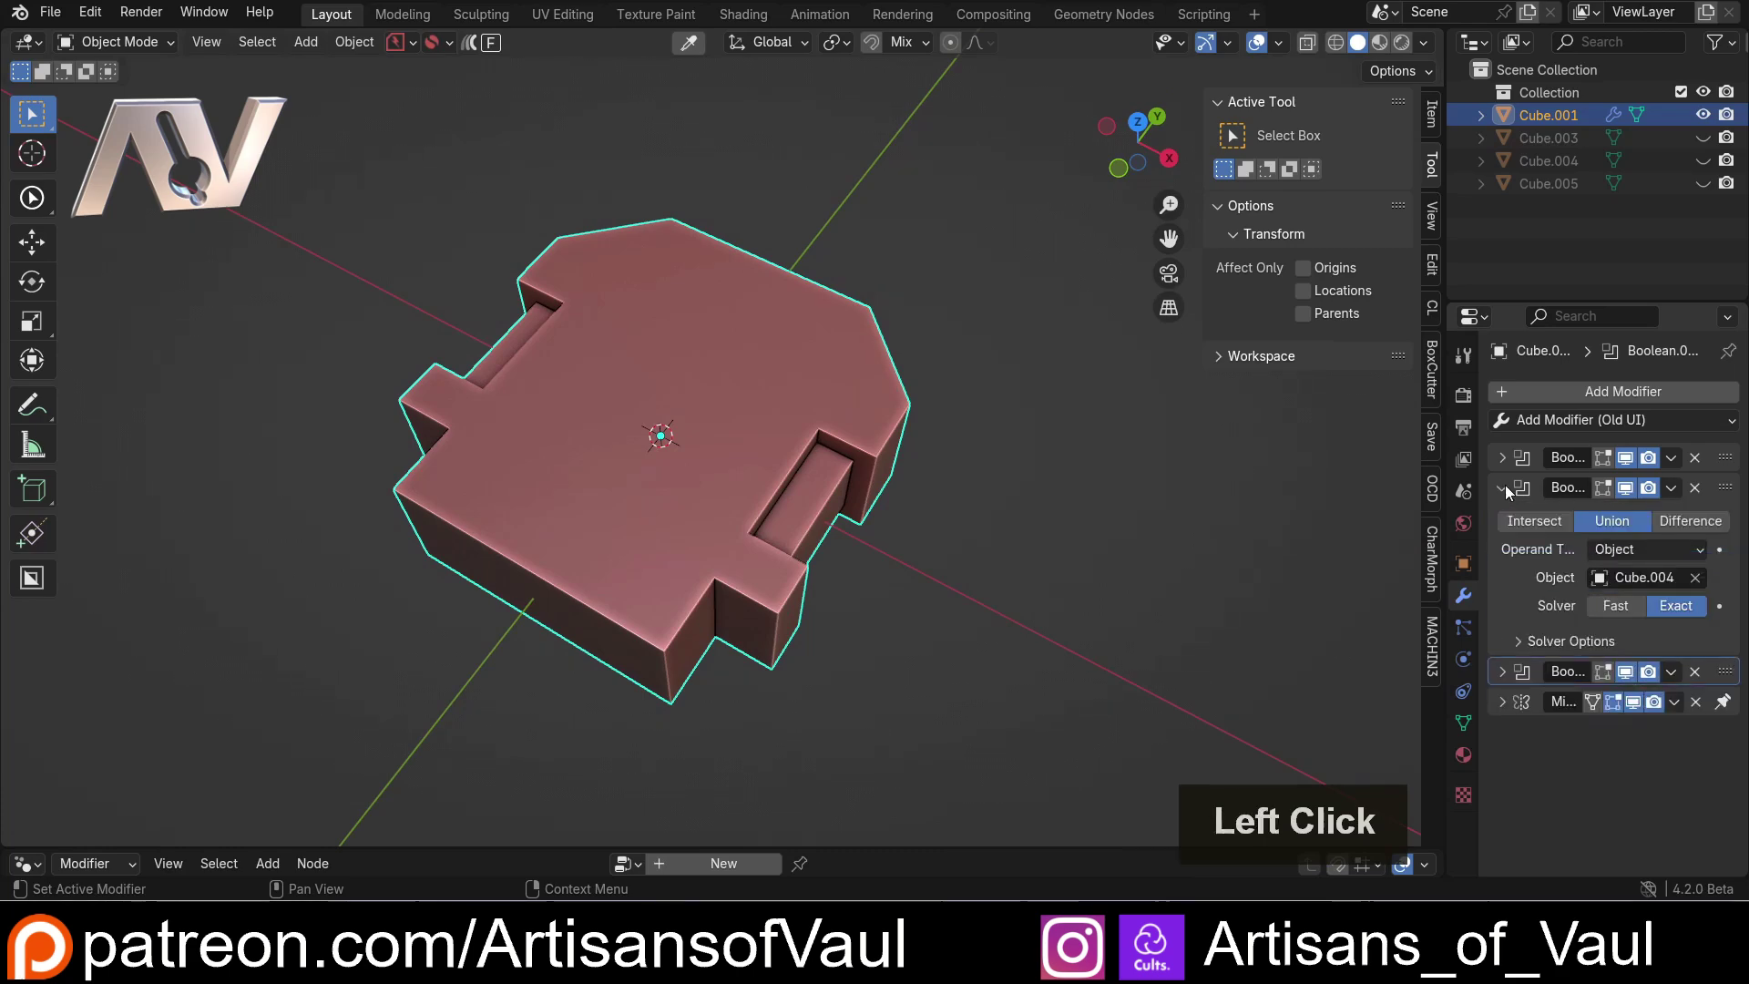
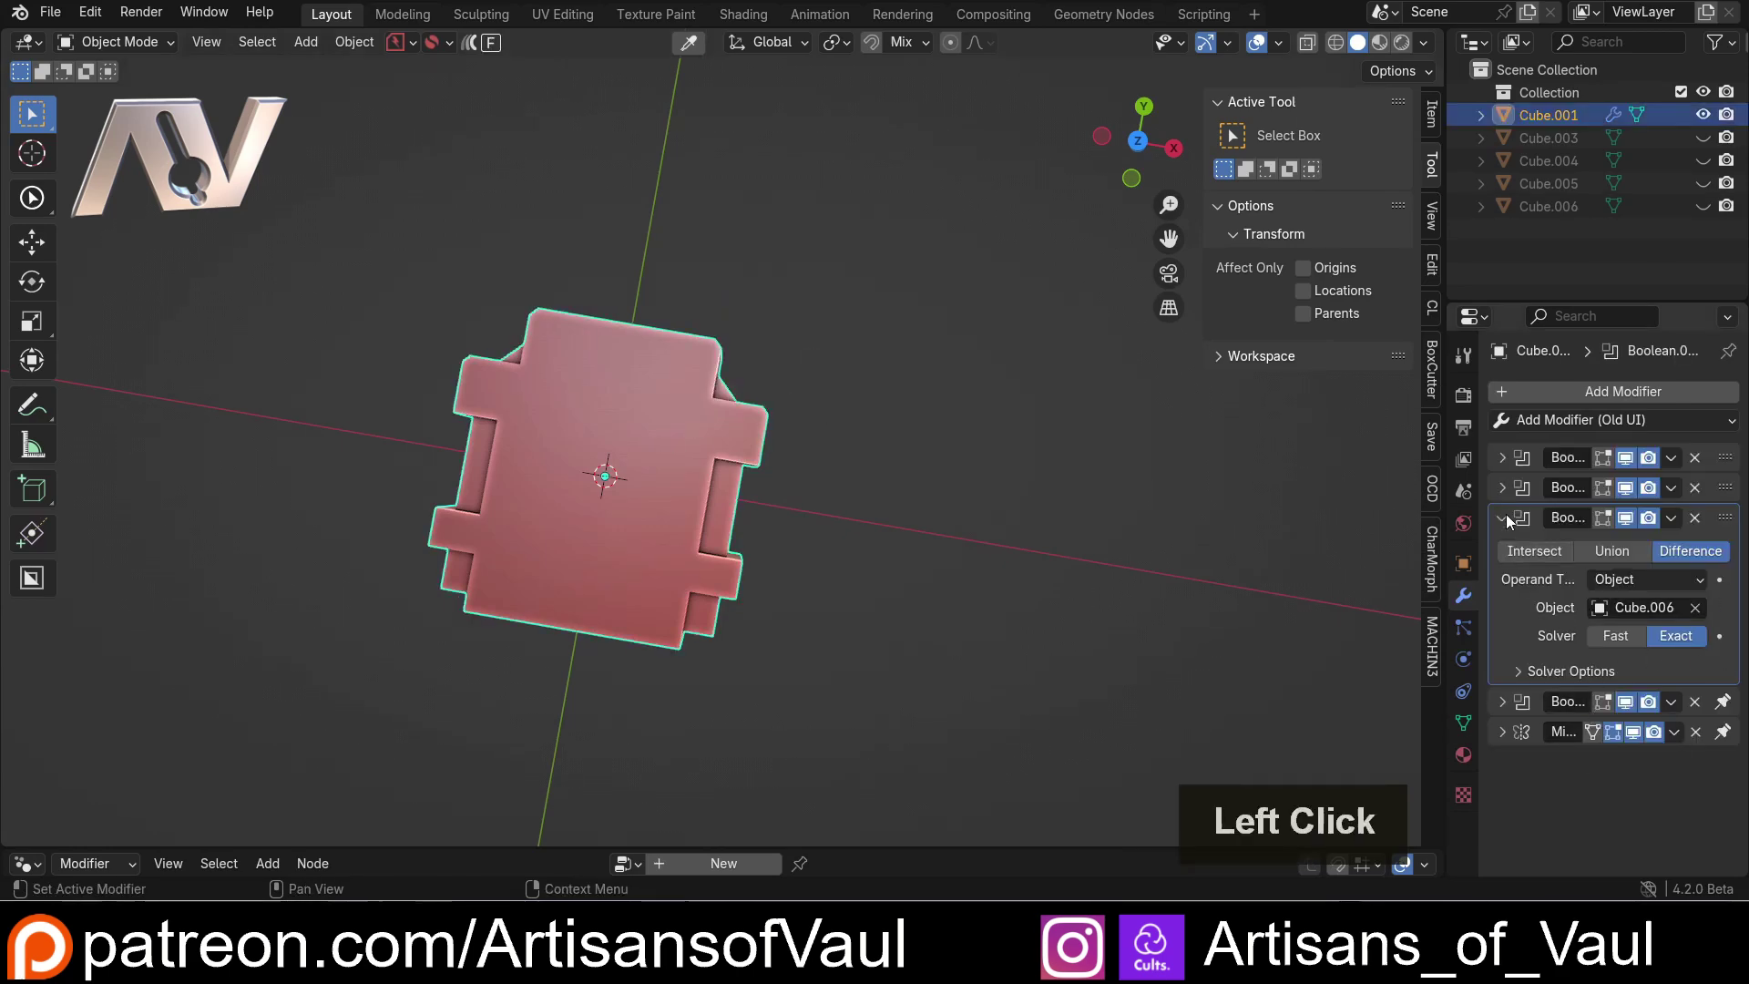
- Add a fourth Boolean Difference against Cube.006 with Exact solver, keeping Mirror pinned last
scroll(up, 3)
middle_click(600, 521)
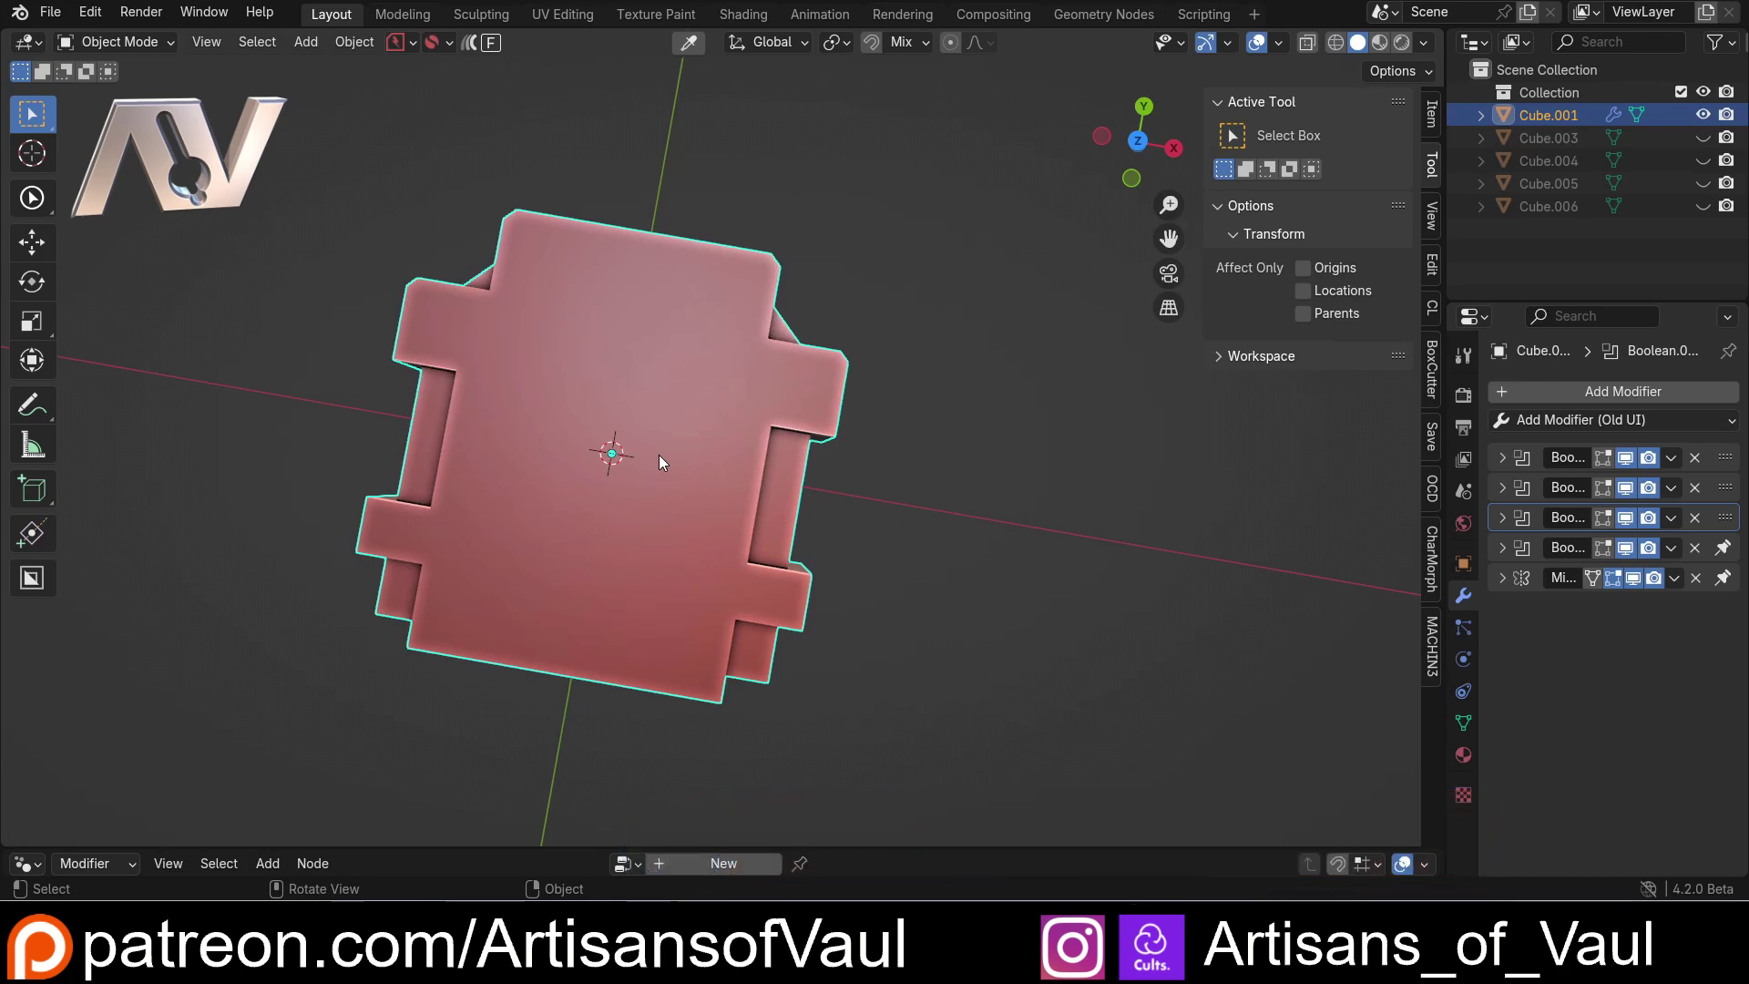
scroll(down, 3)
middle_click(855, 534)
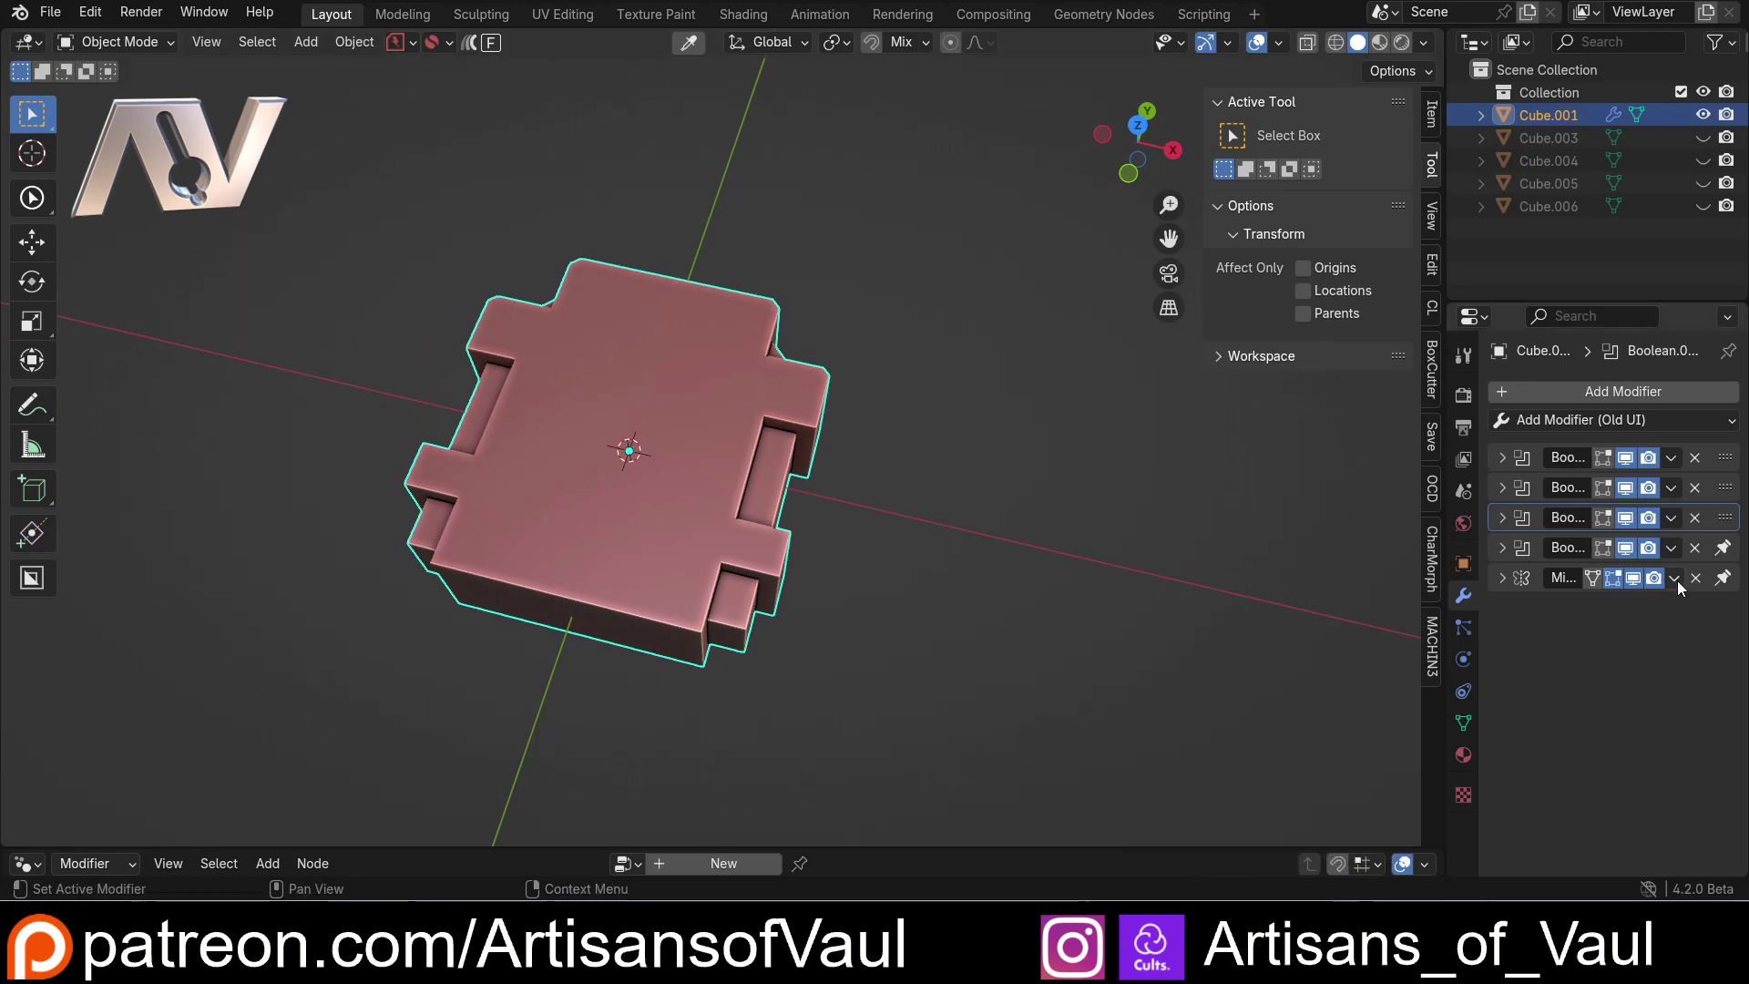
click(1680, 586)
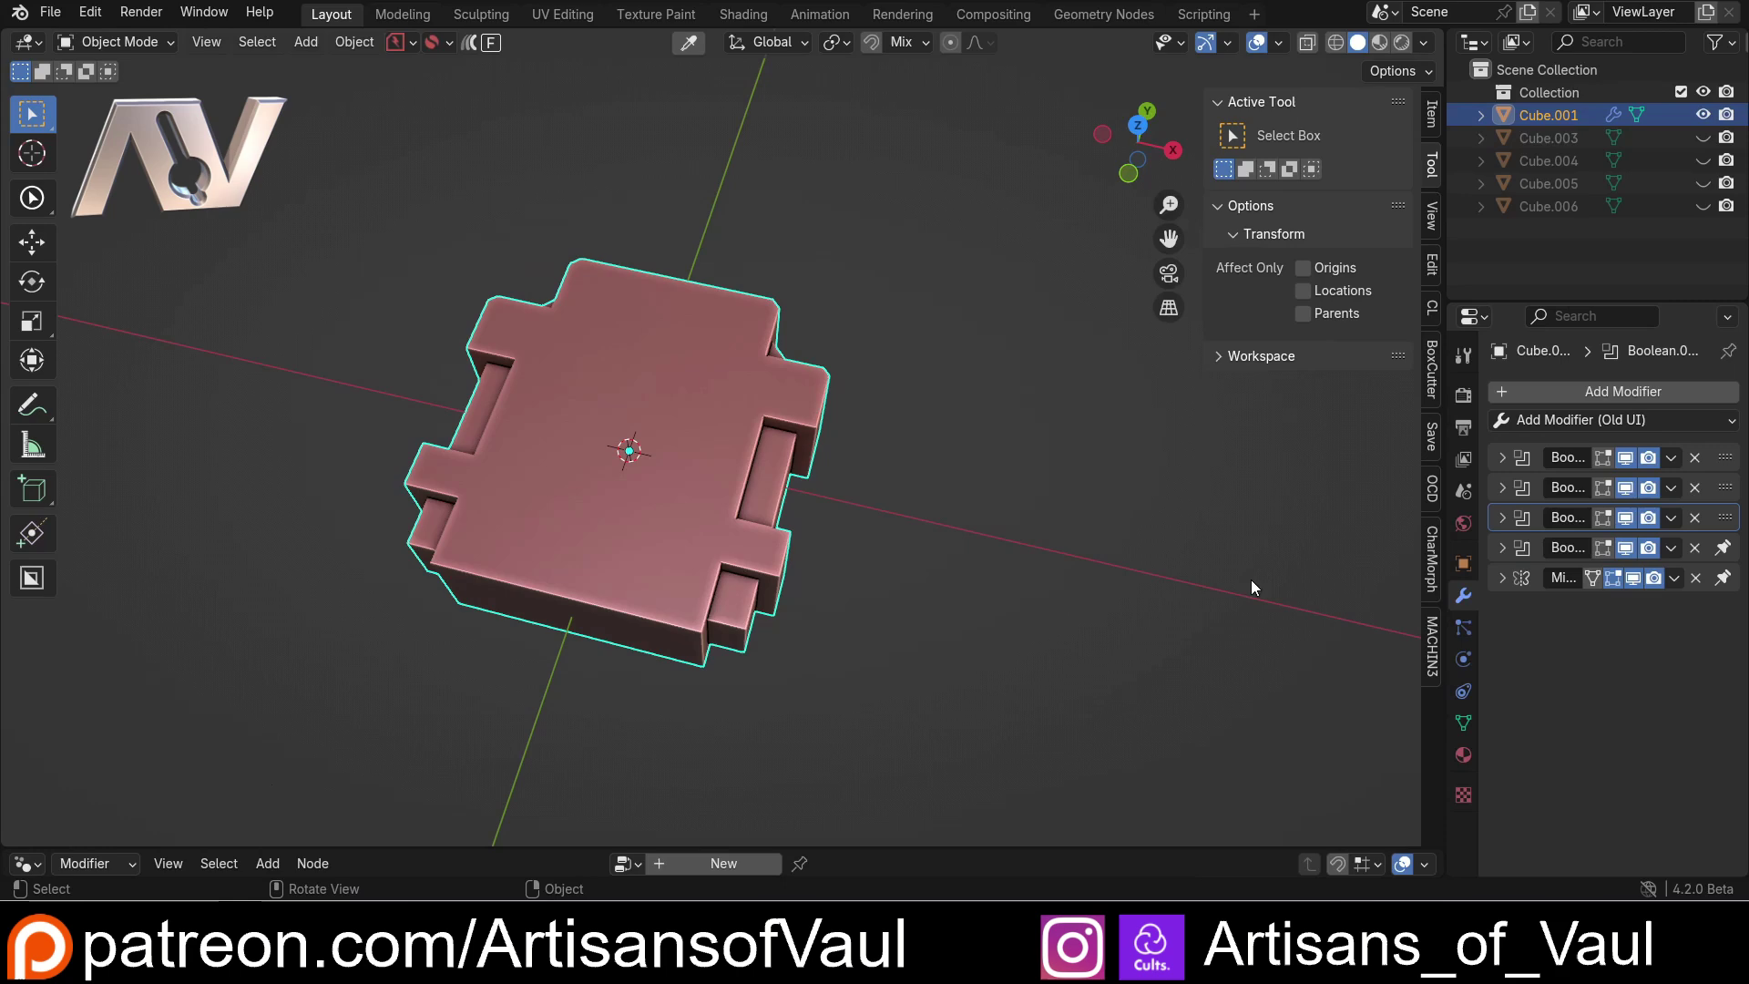
- Orbit the finished notched slab to inspect it from several angles
middle_click(782, 520)
middle_click(840, 521)
middle_click(901, 533)
scroll(up, 3)
middle_click(1072, 572)
middle_click(1059, 569)
middle_click(1030, 567)
middle_click(1026, 566)
middle_click(1010, 534)
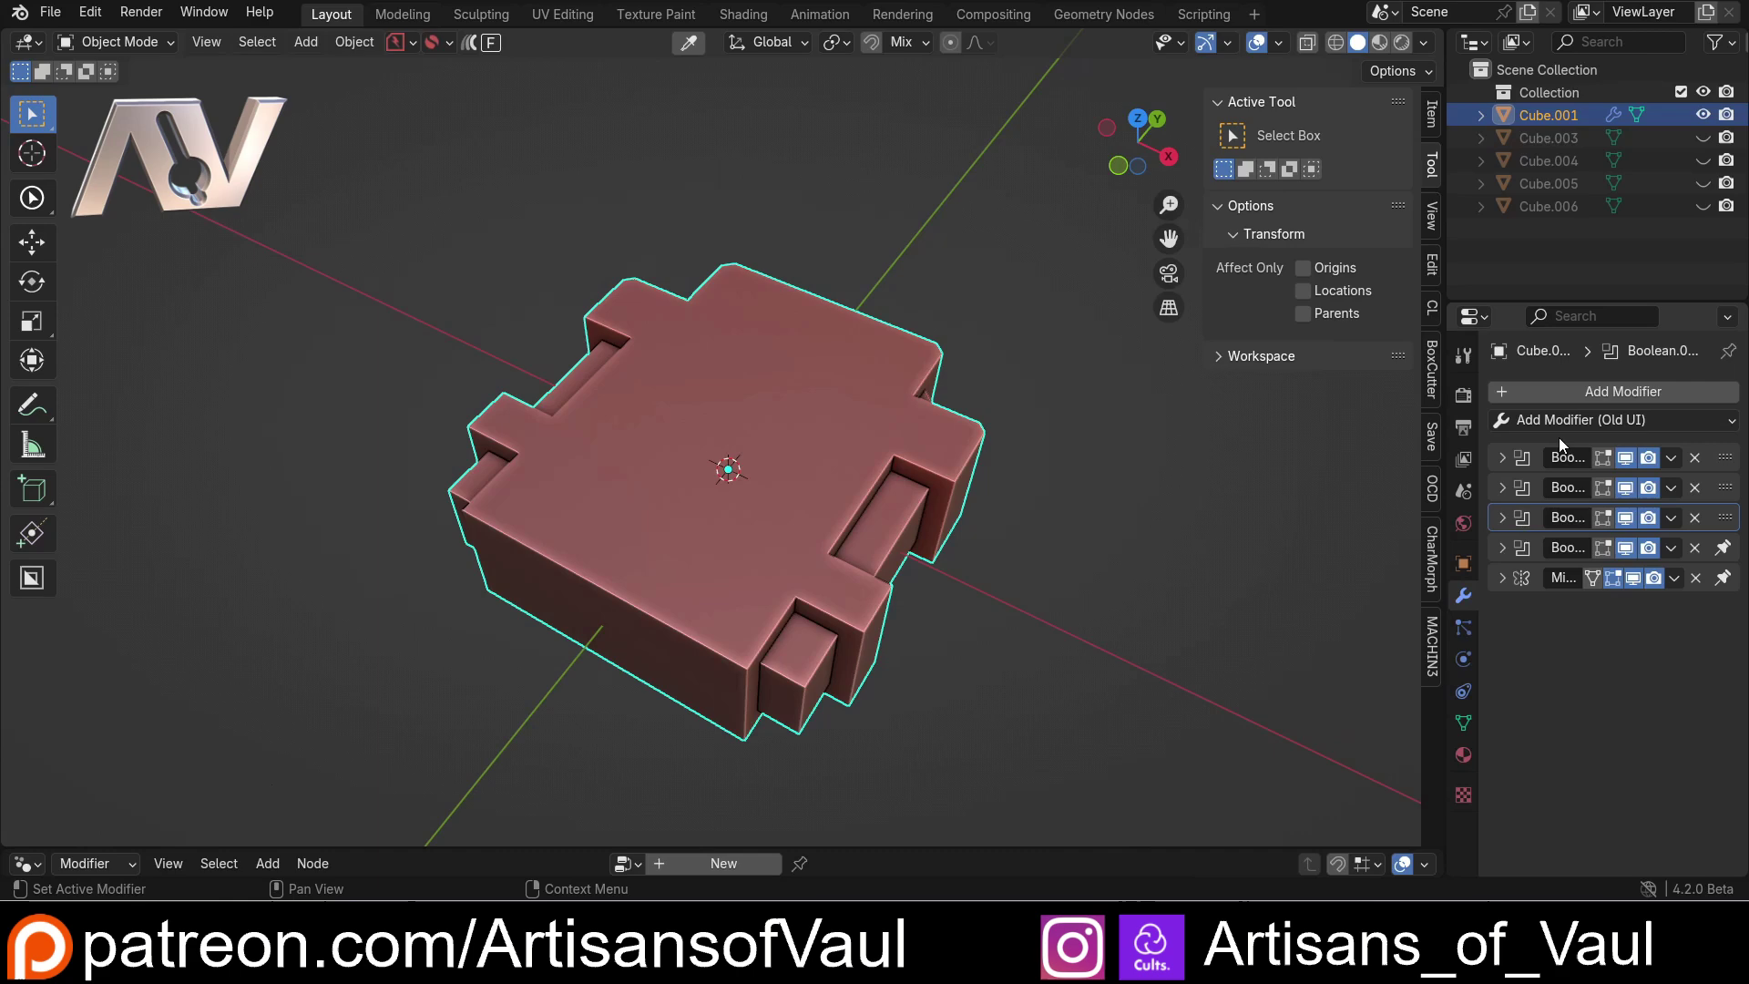
scroll(down, 3)
middle_click(993, 567)
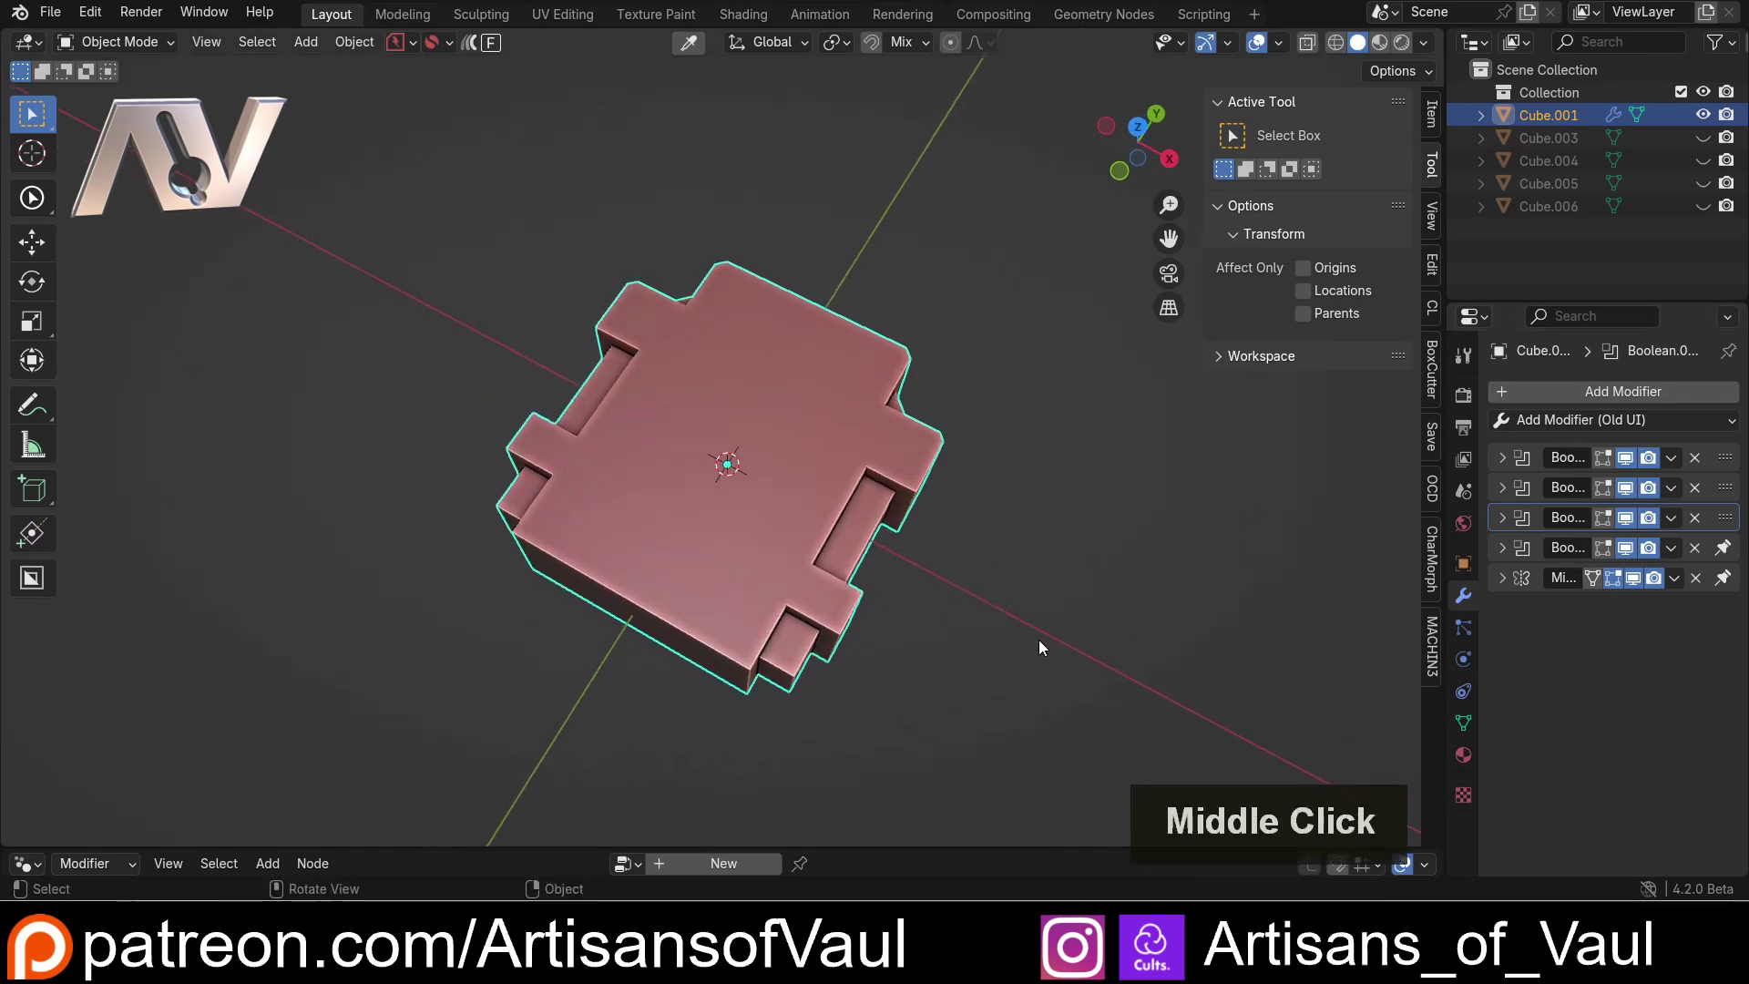
middle_click(1020, 596)
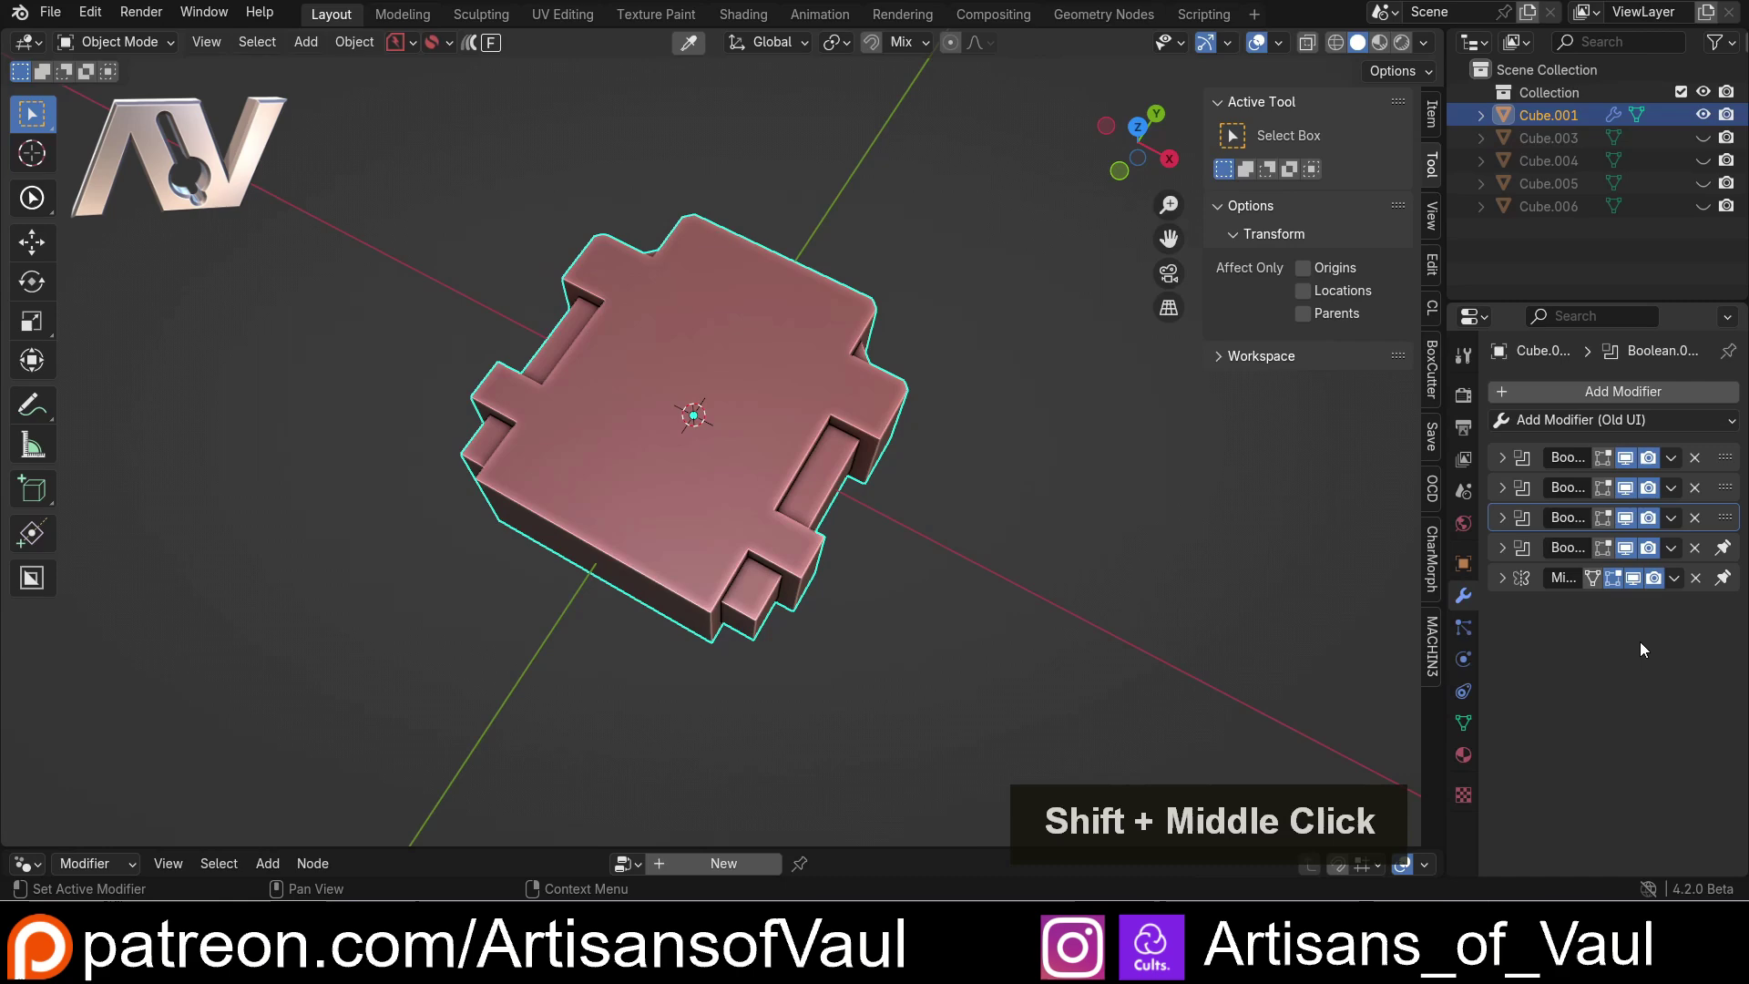
- Review the modifier stack, deselect the slab and head to the Edit menu
click(1681, 576)
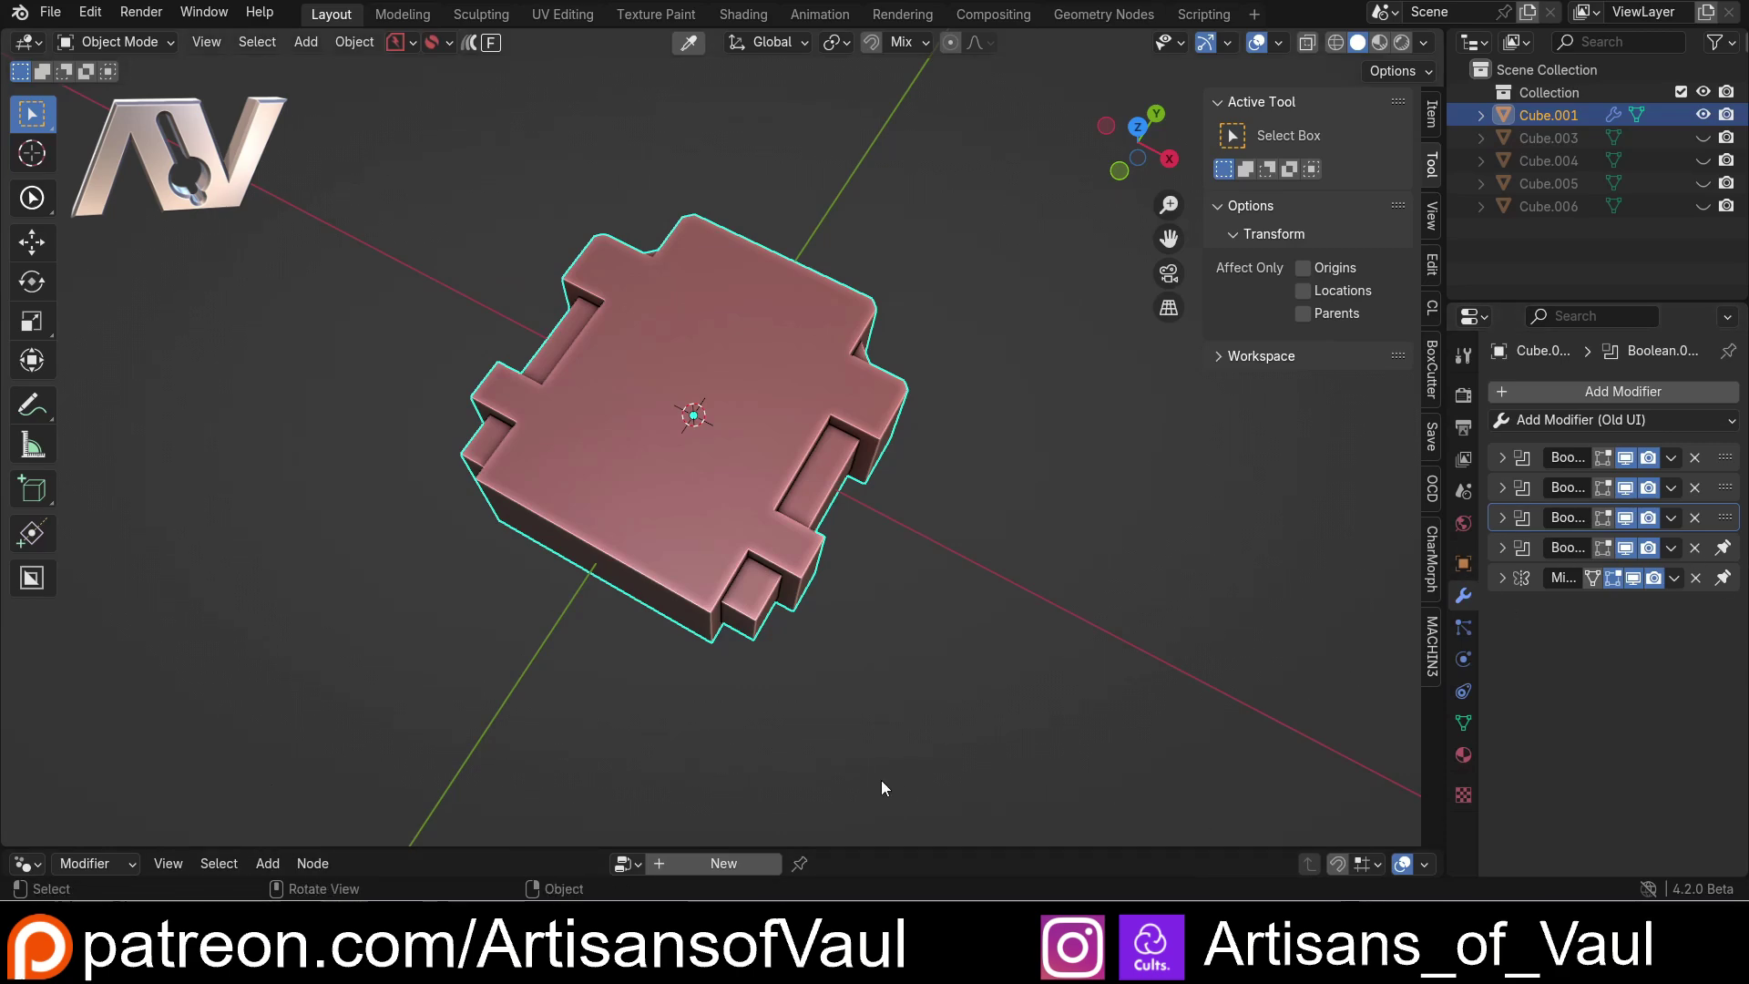
scroll(down, 3)
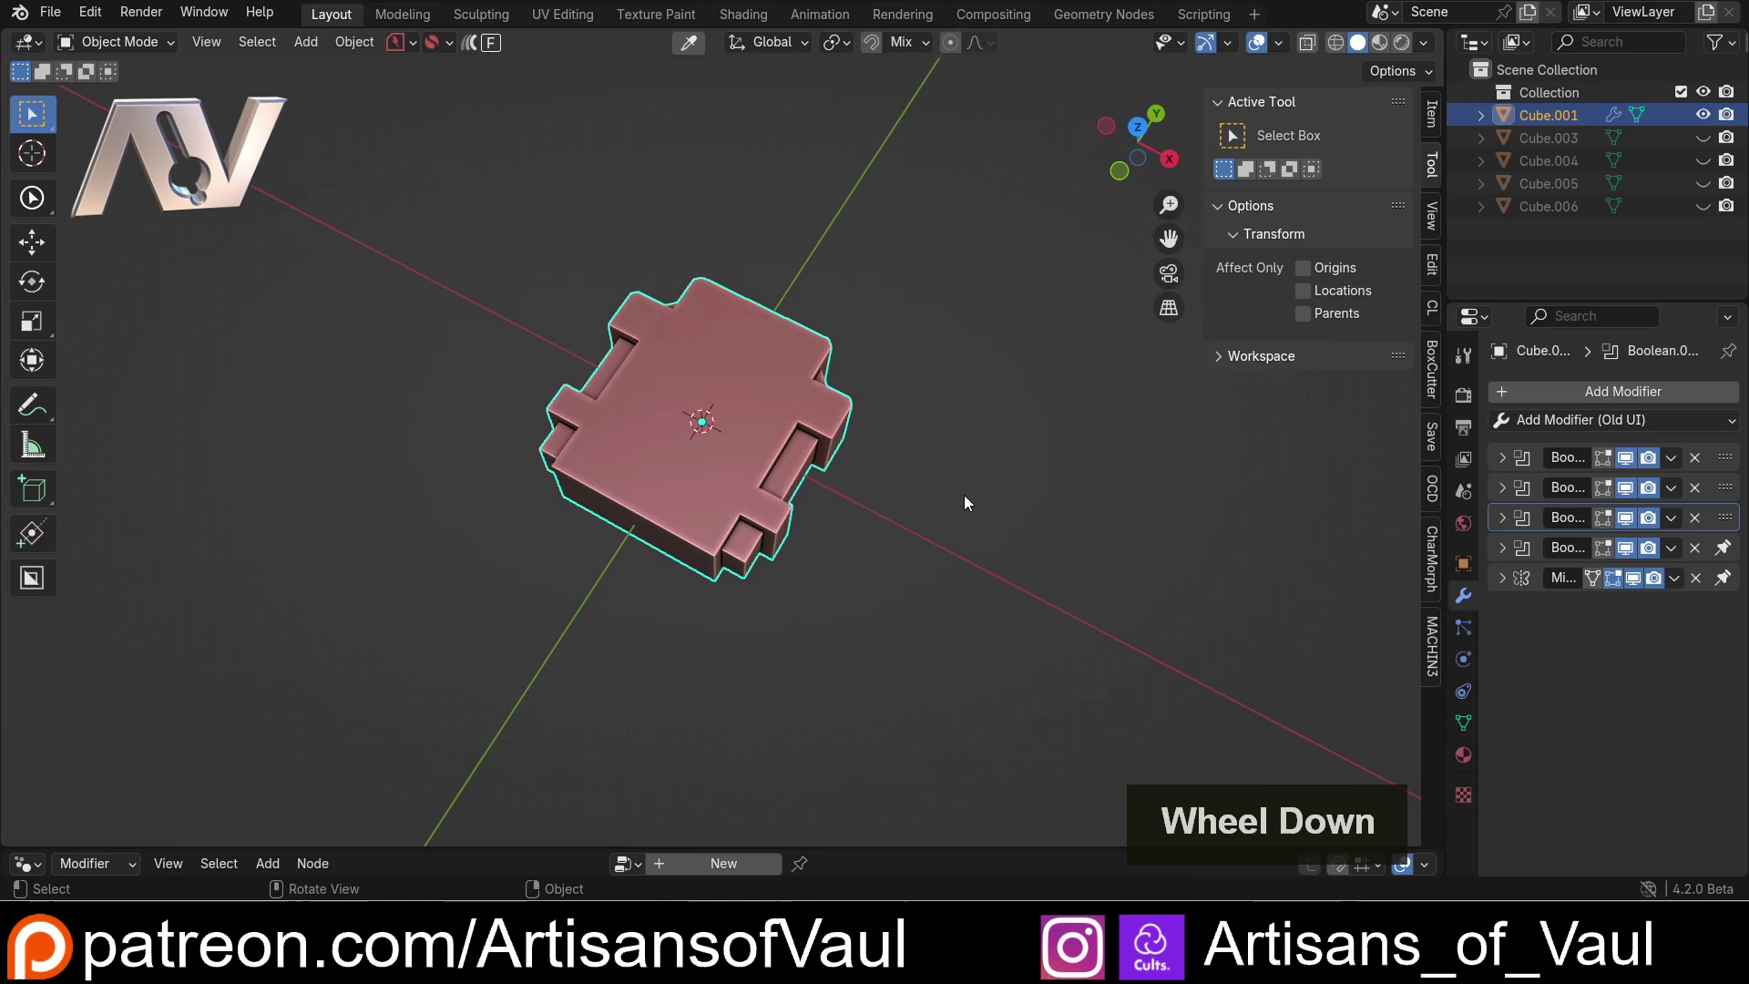
scroll(up, 3)
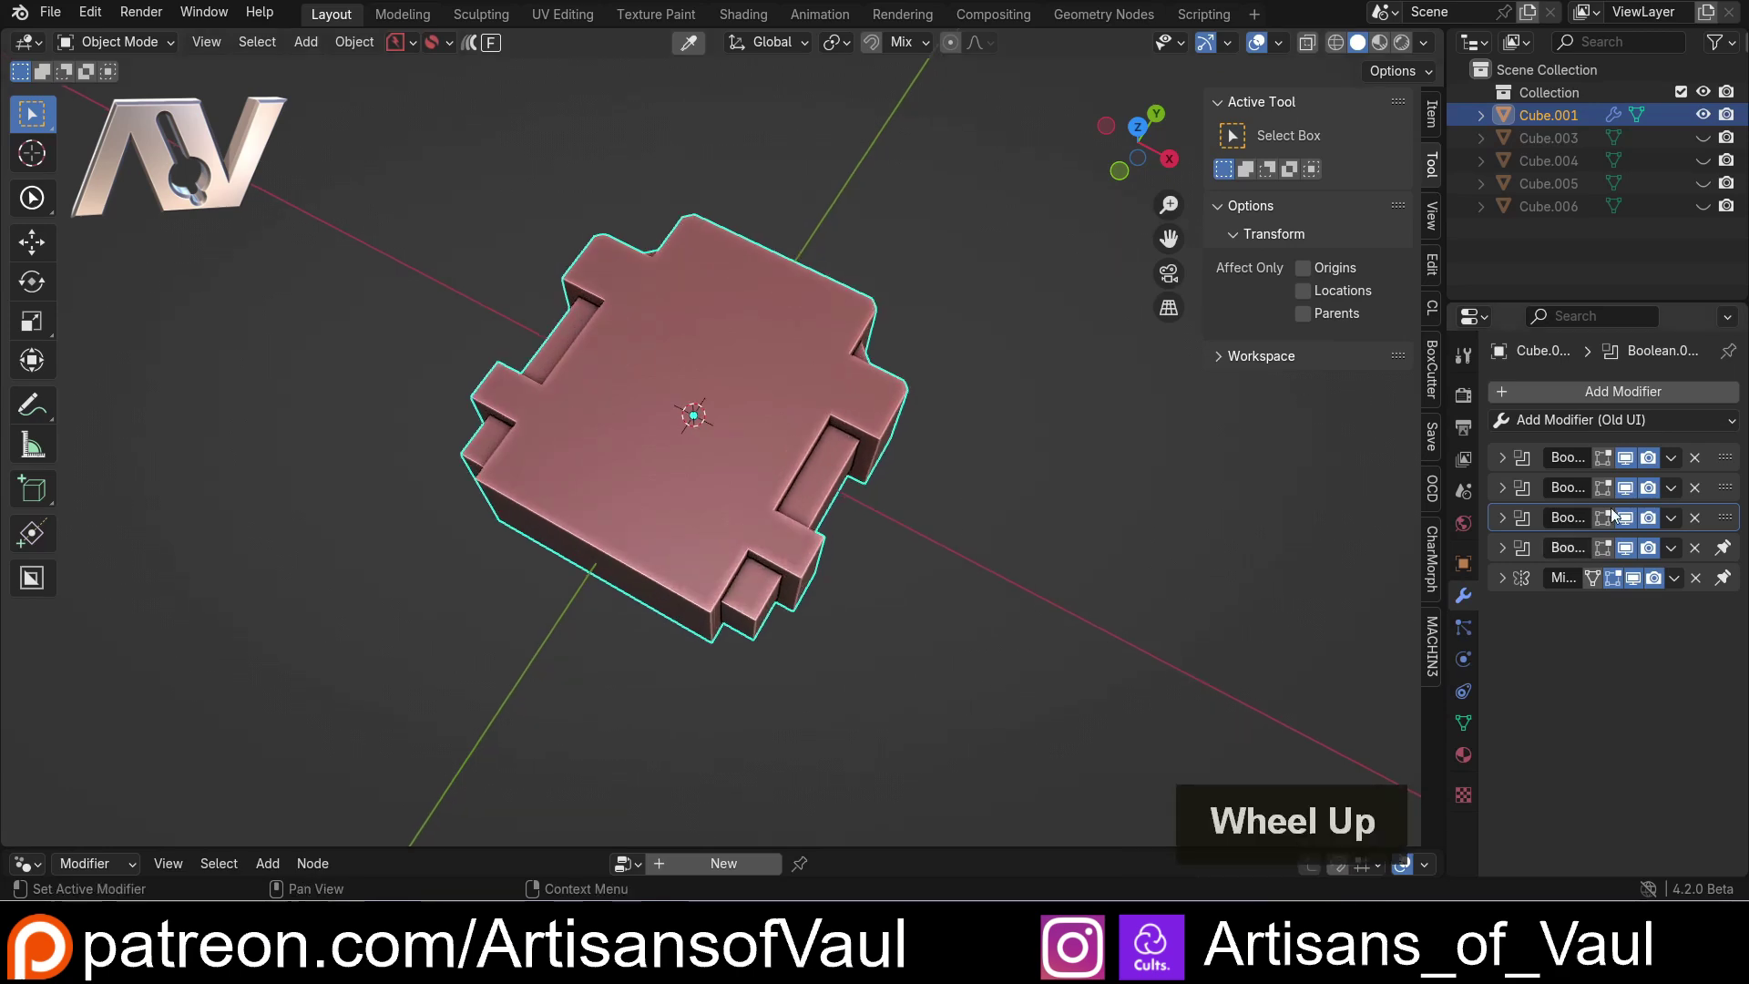
middle_click(911, 596)
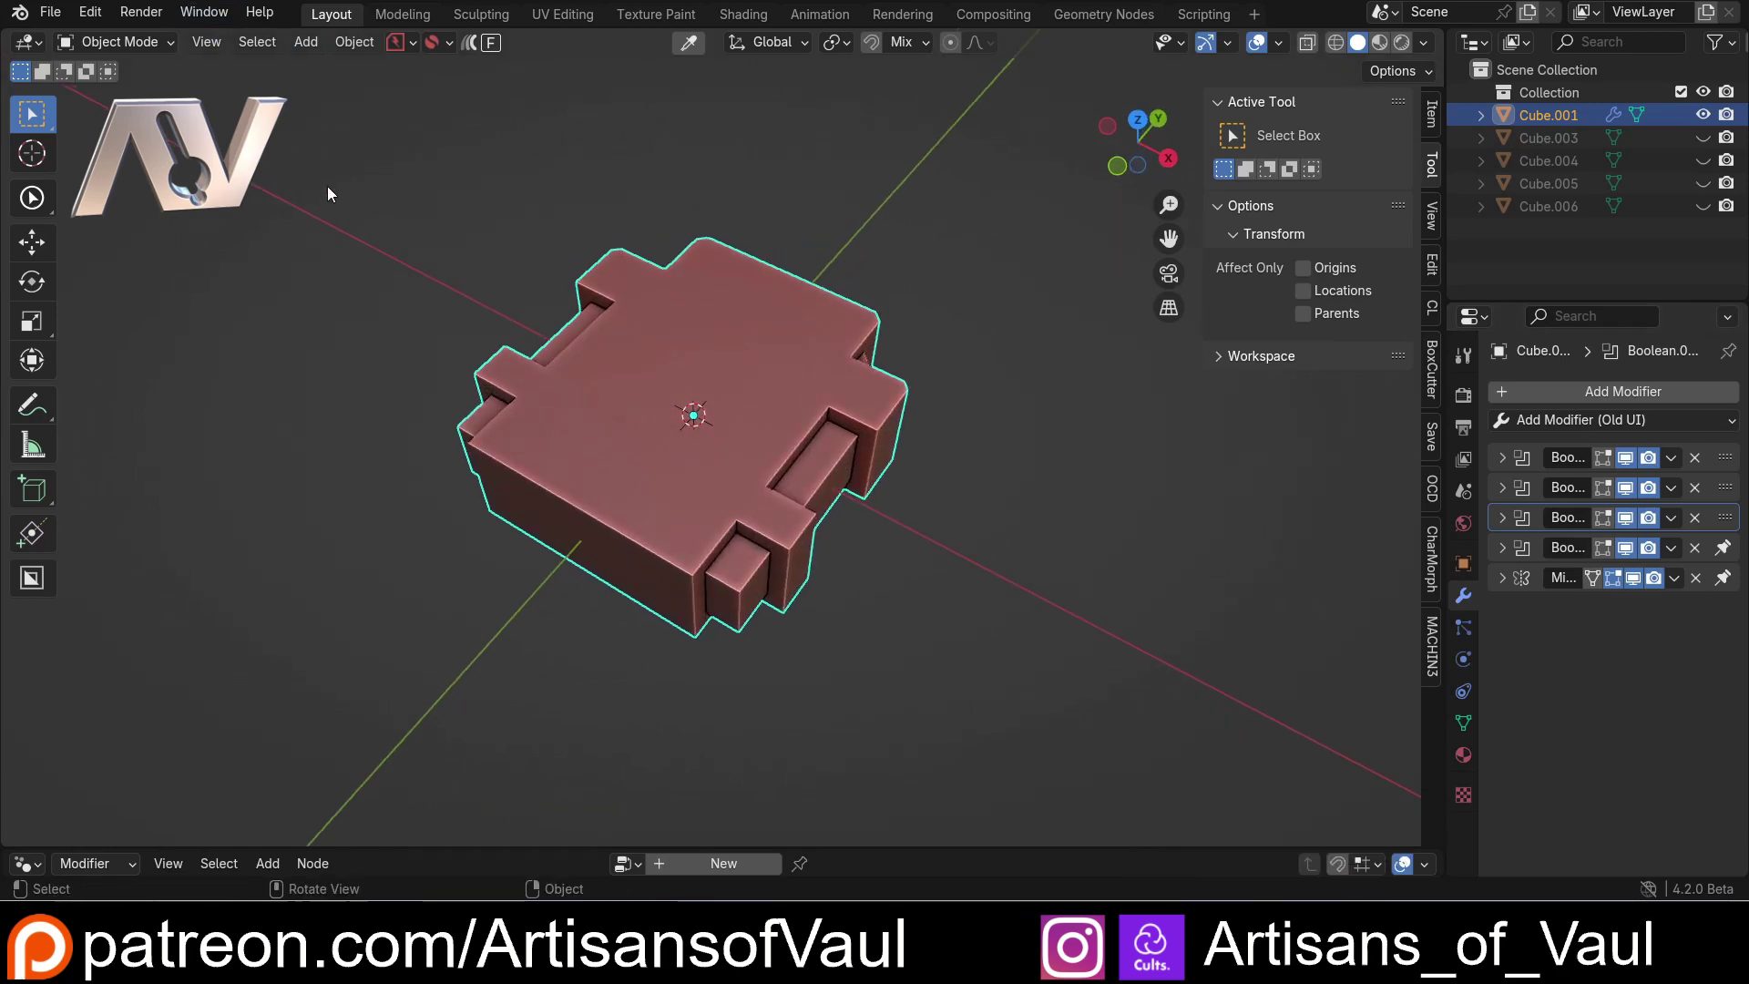
click(331, 180)
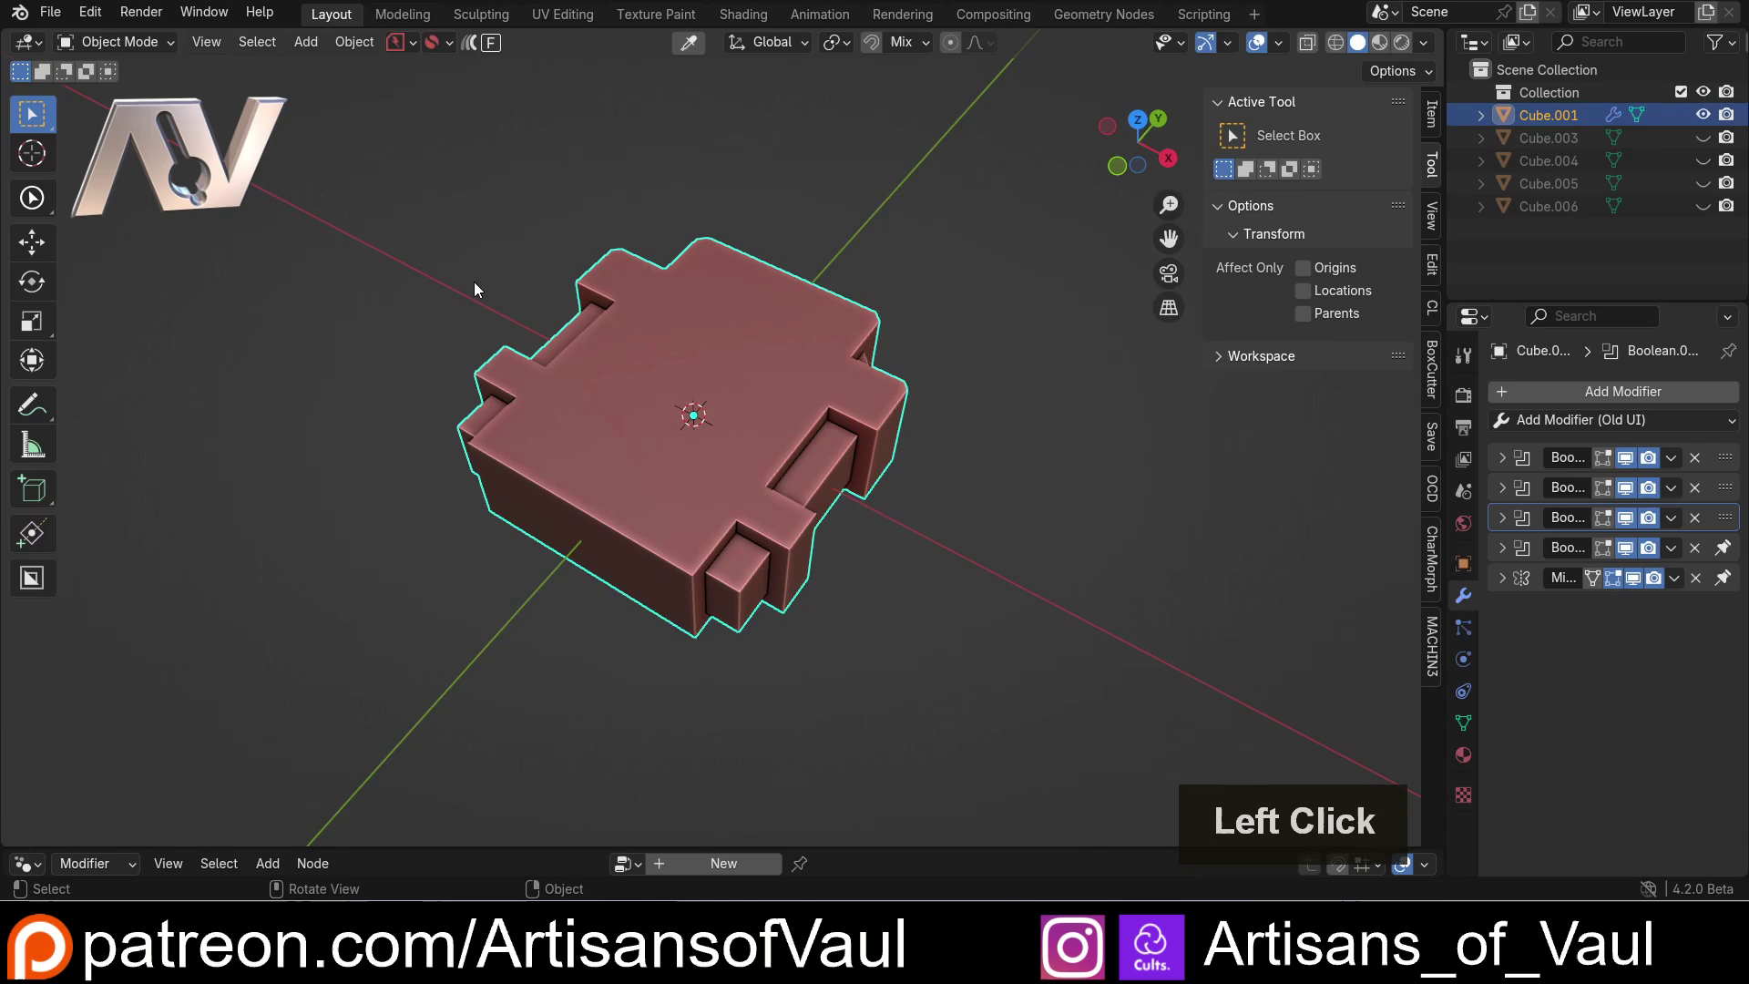
click(404, 278)
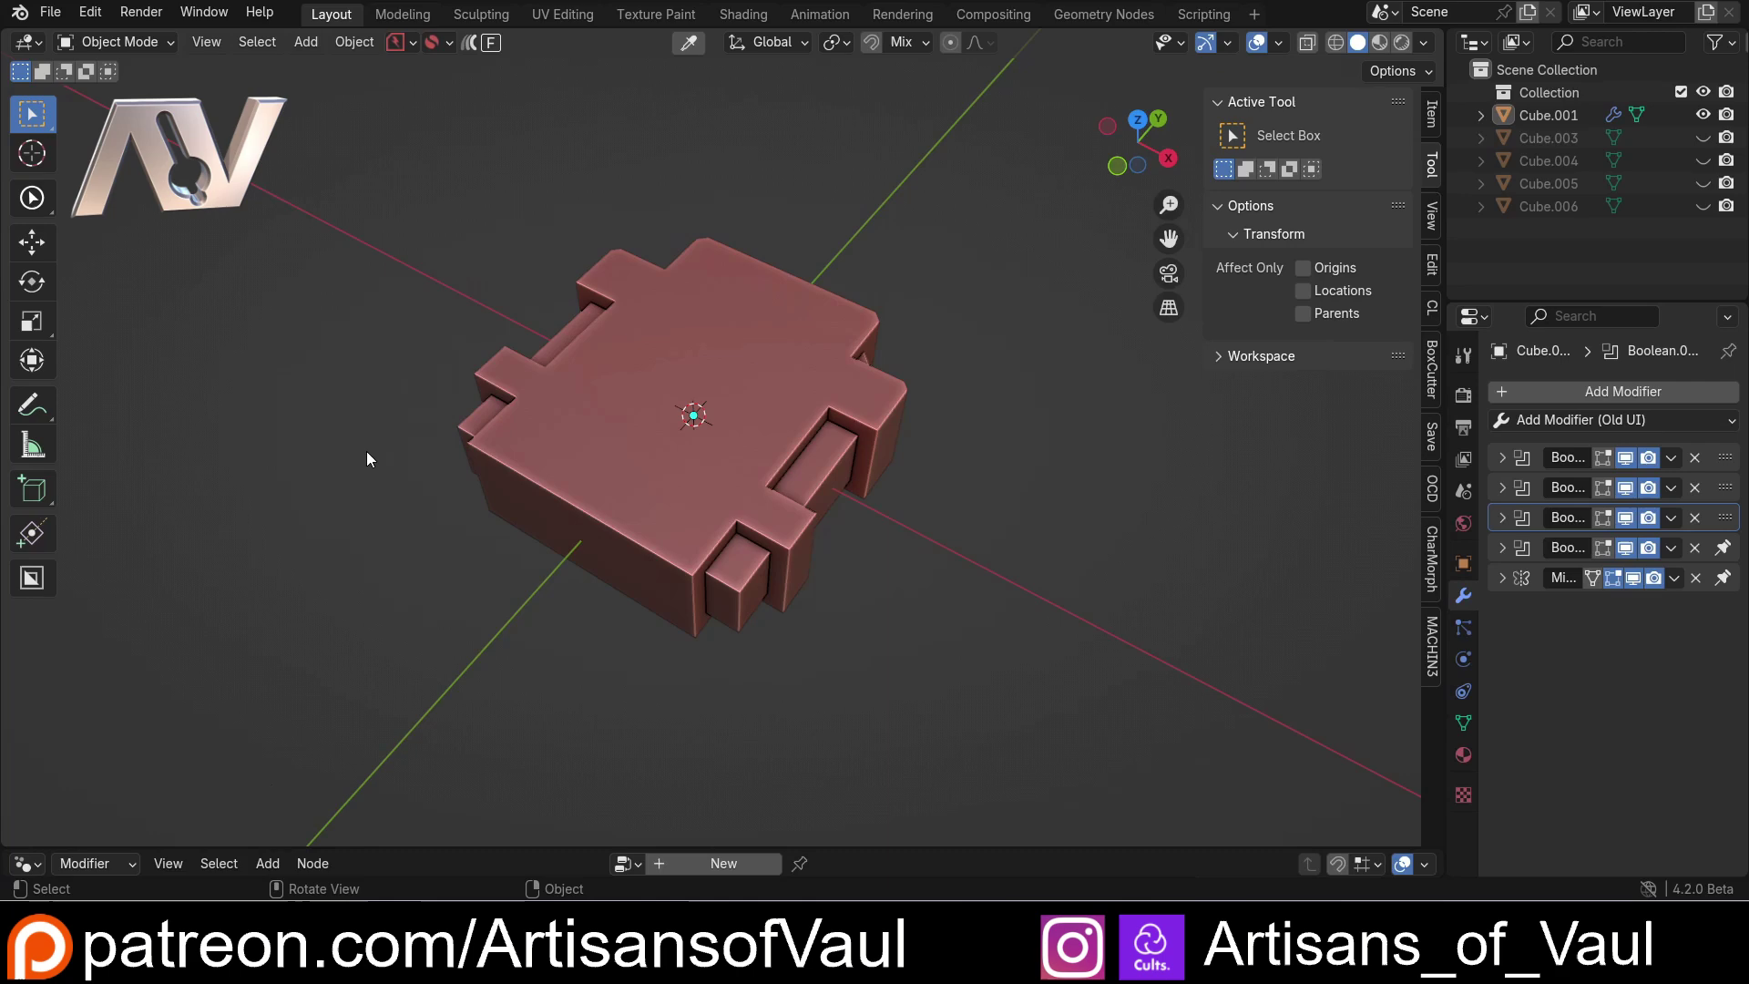
middle_click(422, 514)
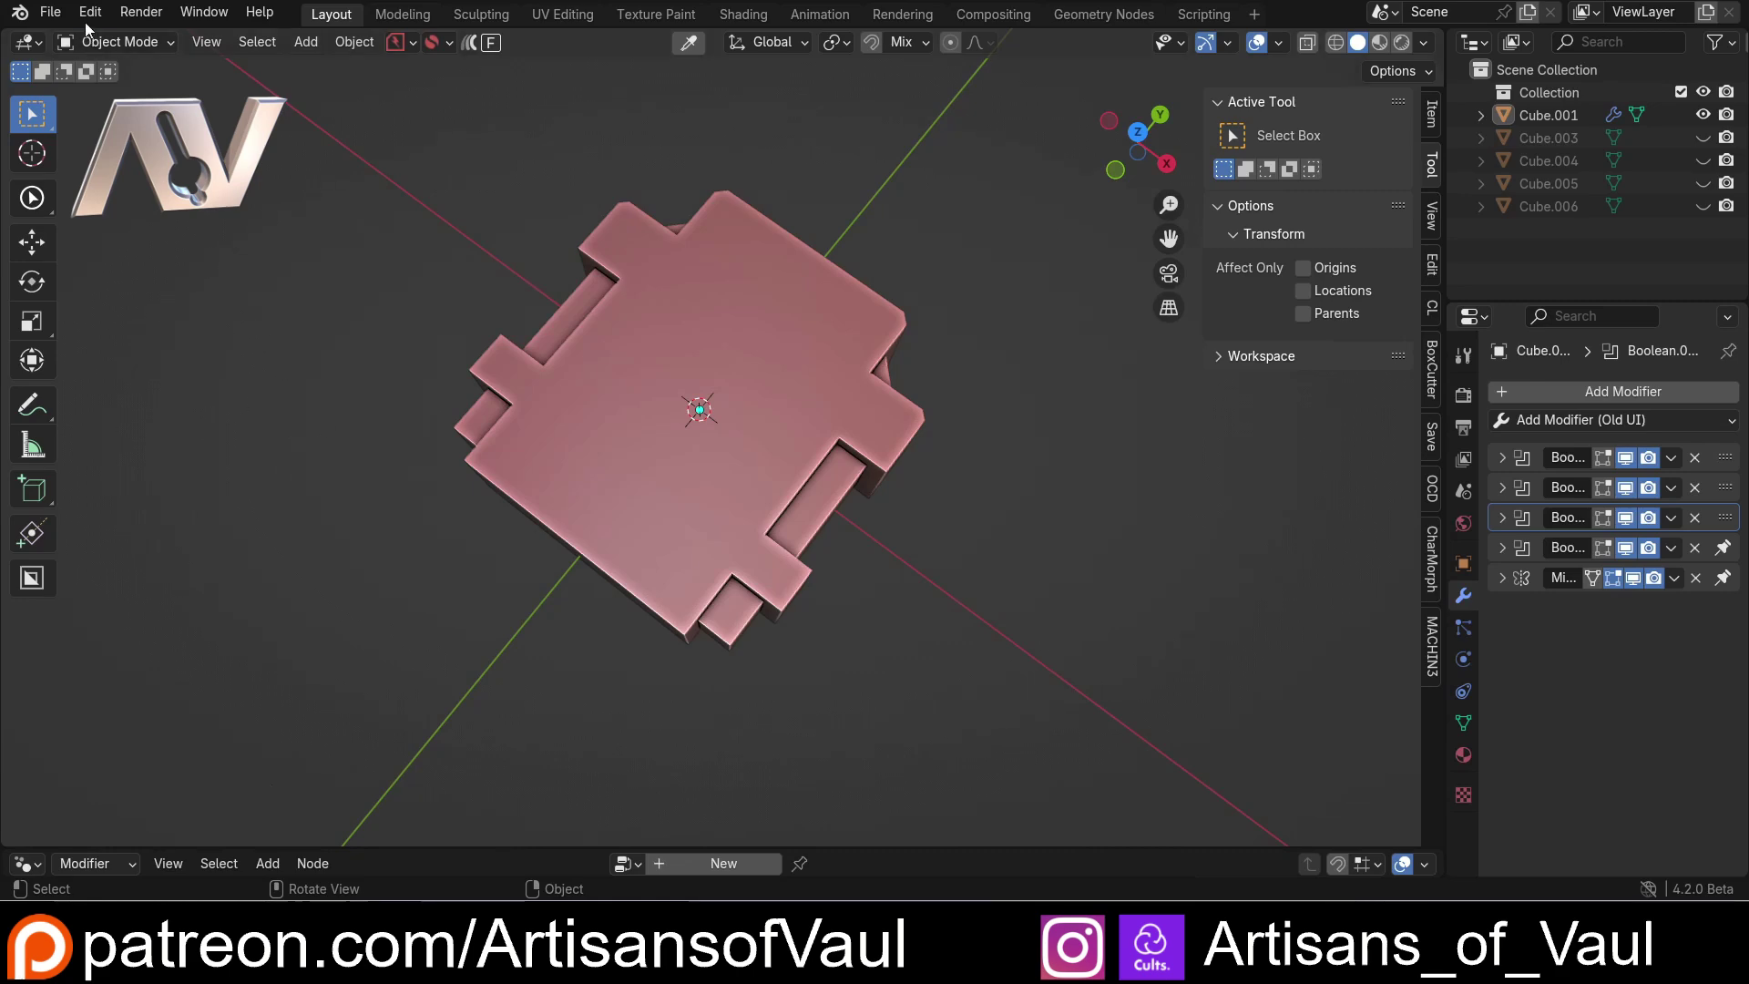
- In Preferences > Extensions allow online access and expand the add-on type filter
click(90, 19)
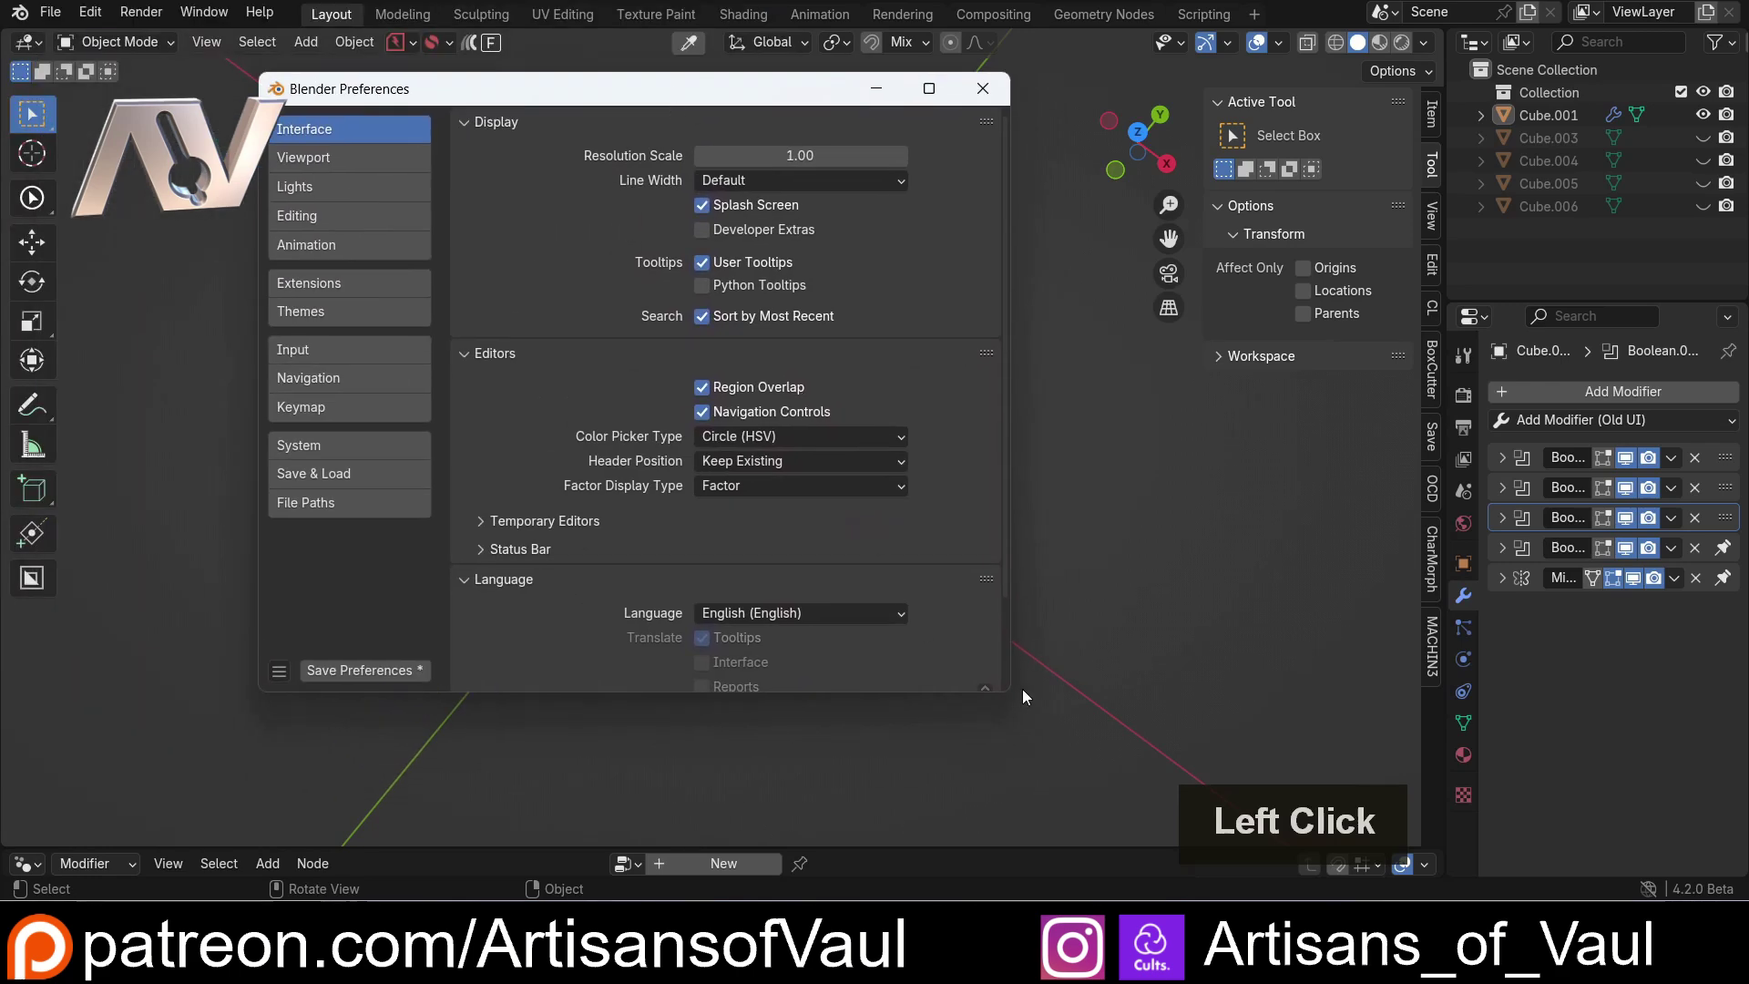
click(1017, 697)
click(736, 777)
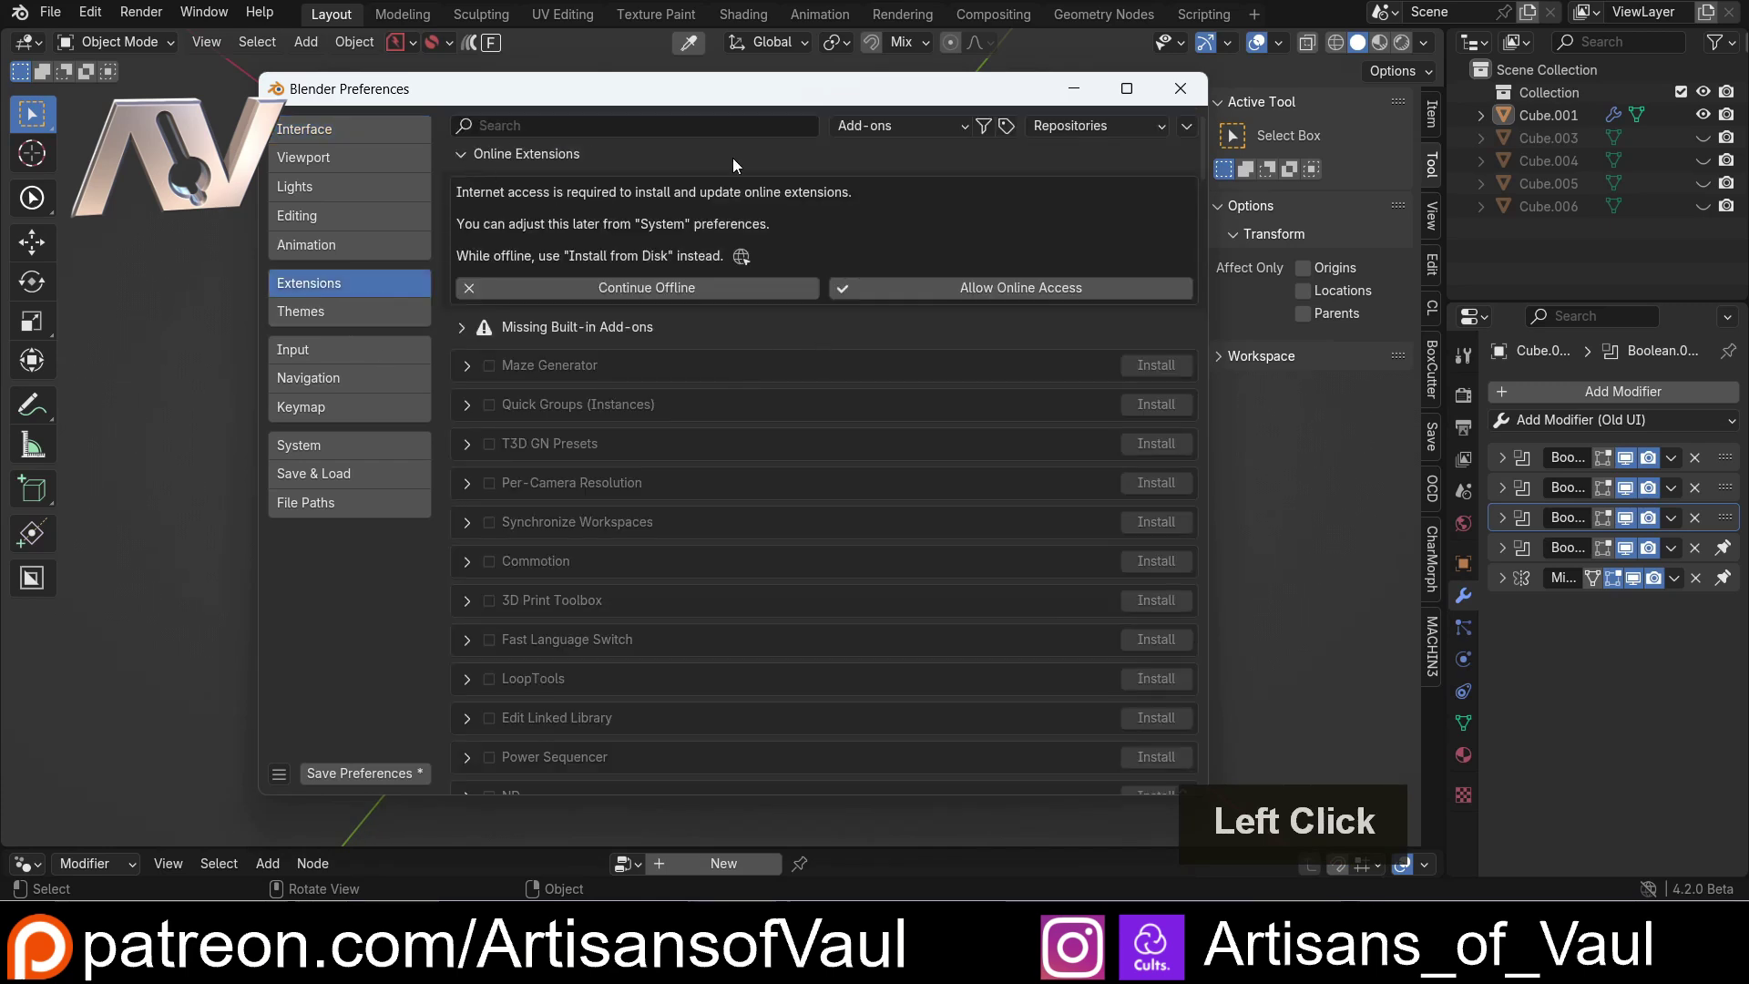
click(928, 134)
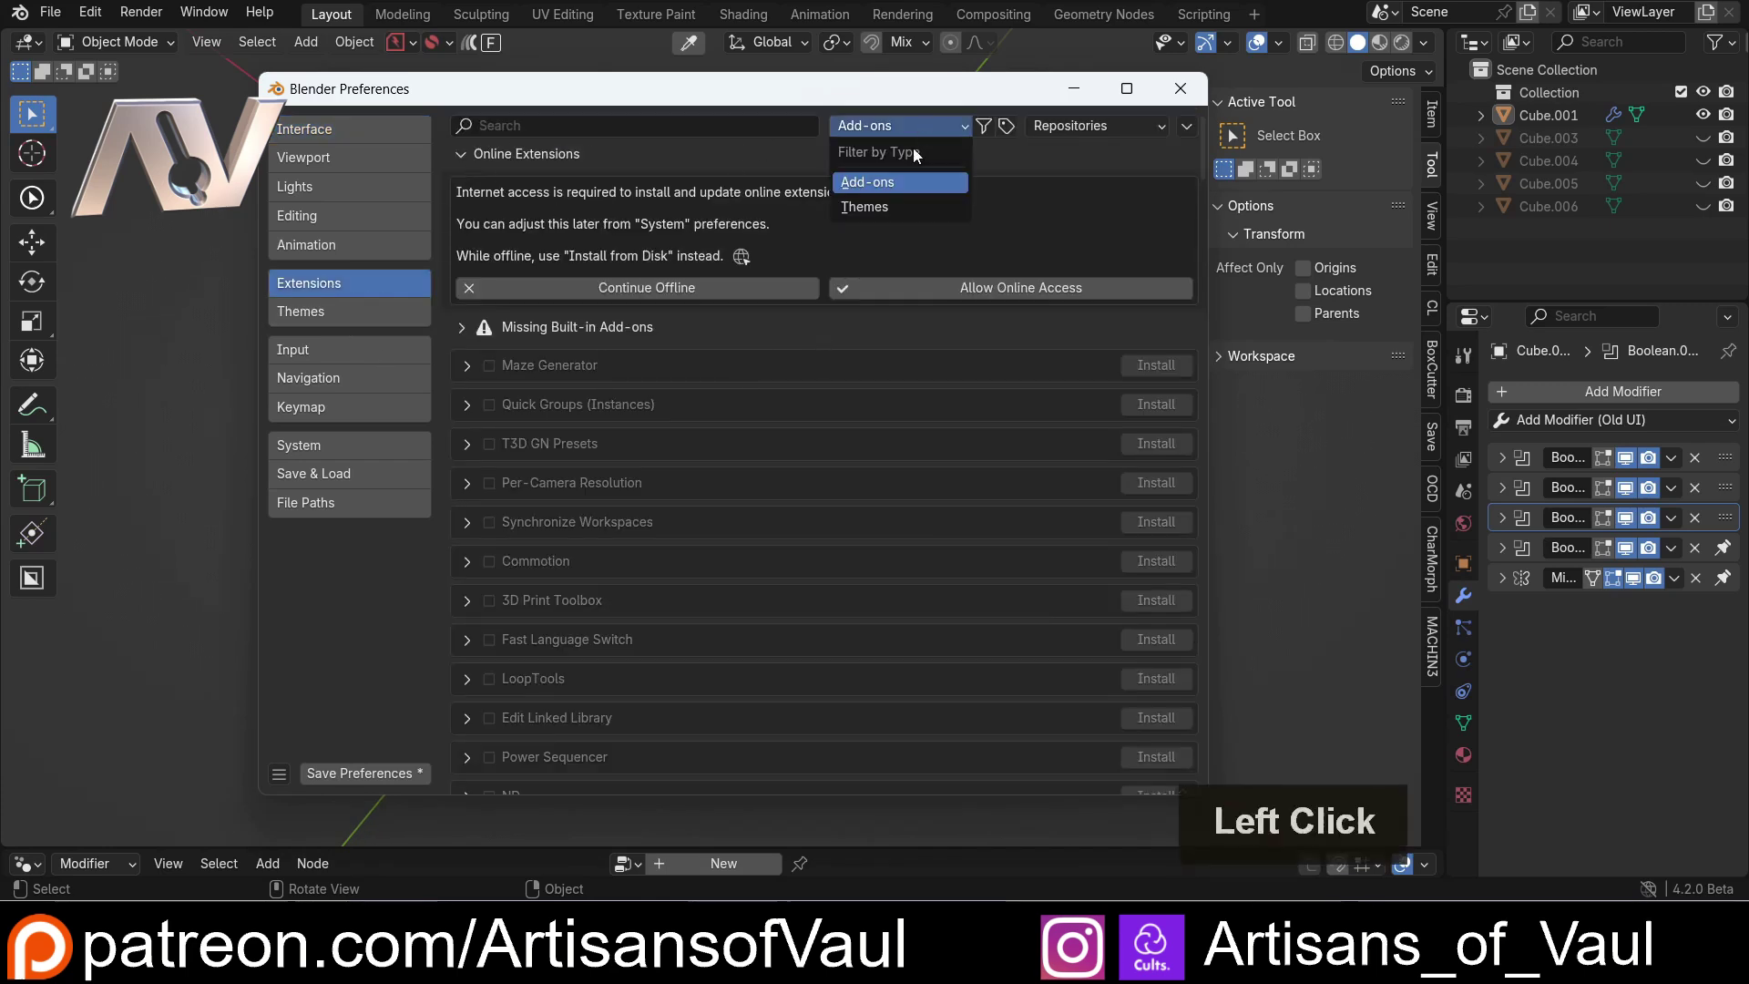
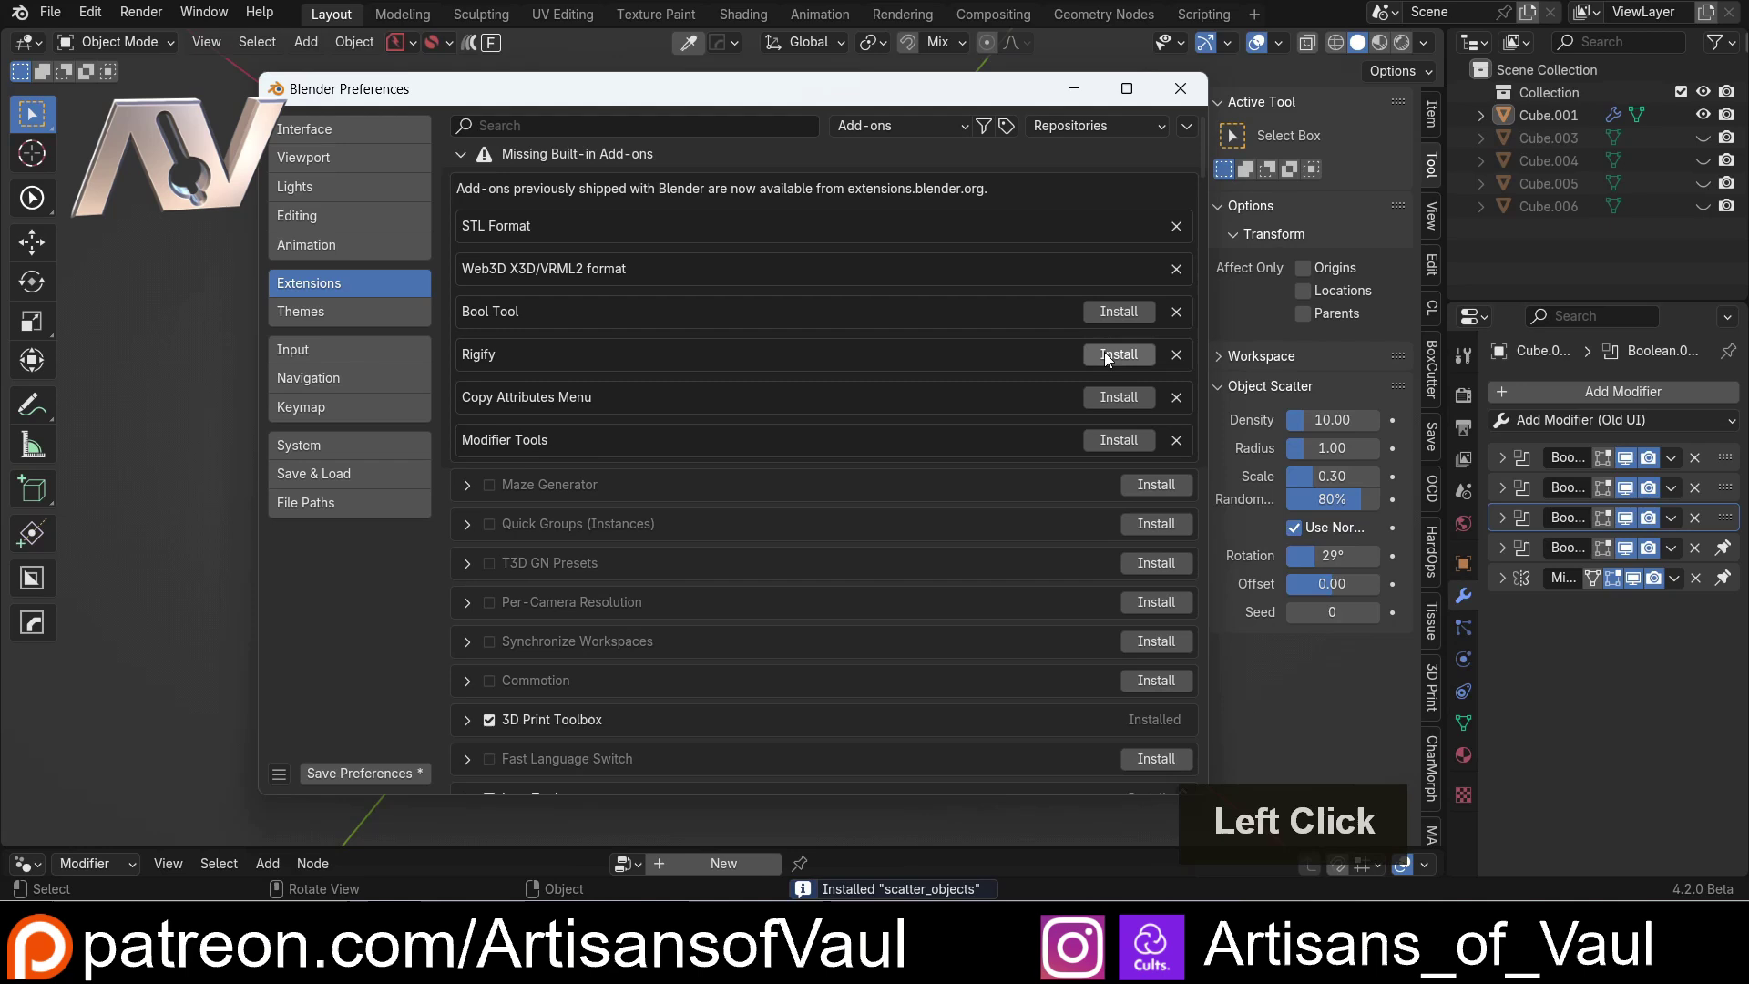
- Install Bool Tool, Rigify, Copy Attributes Menu and Modifier Tools, then collapse Missing Built-in Add-ons
click(1114, 320)
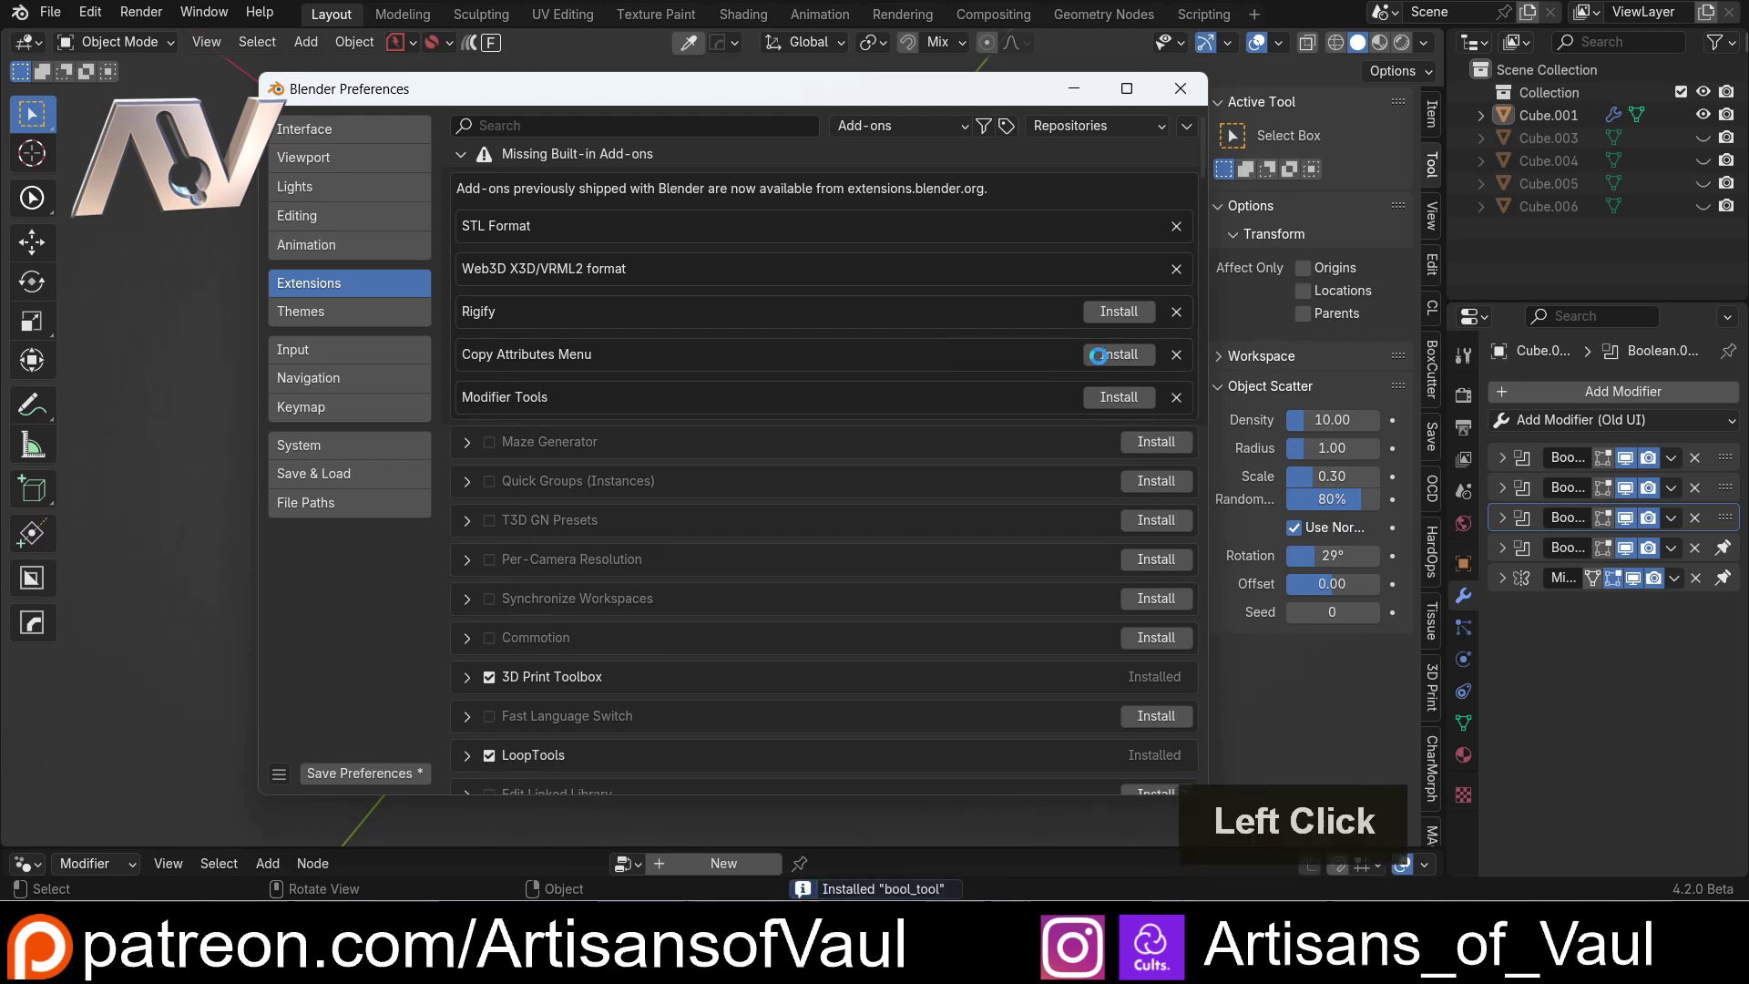
click(1110, 356)
click(1126, 317)
scroll(up, 3)
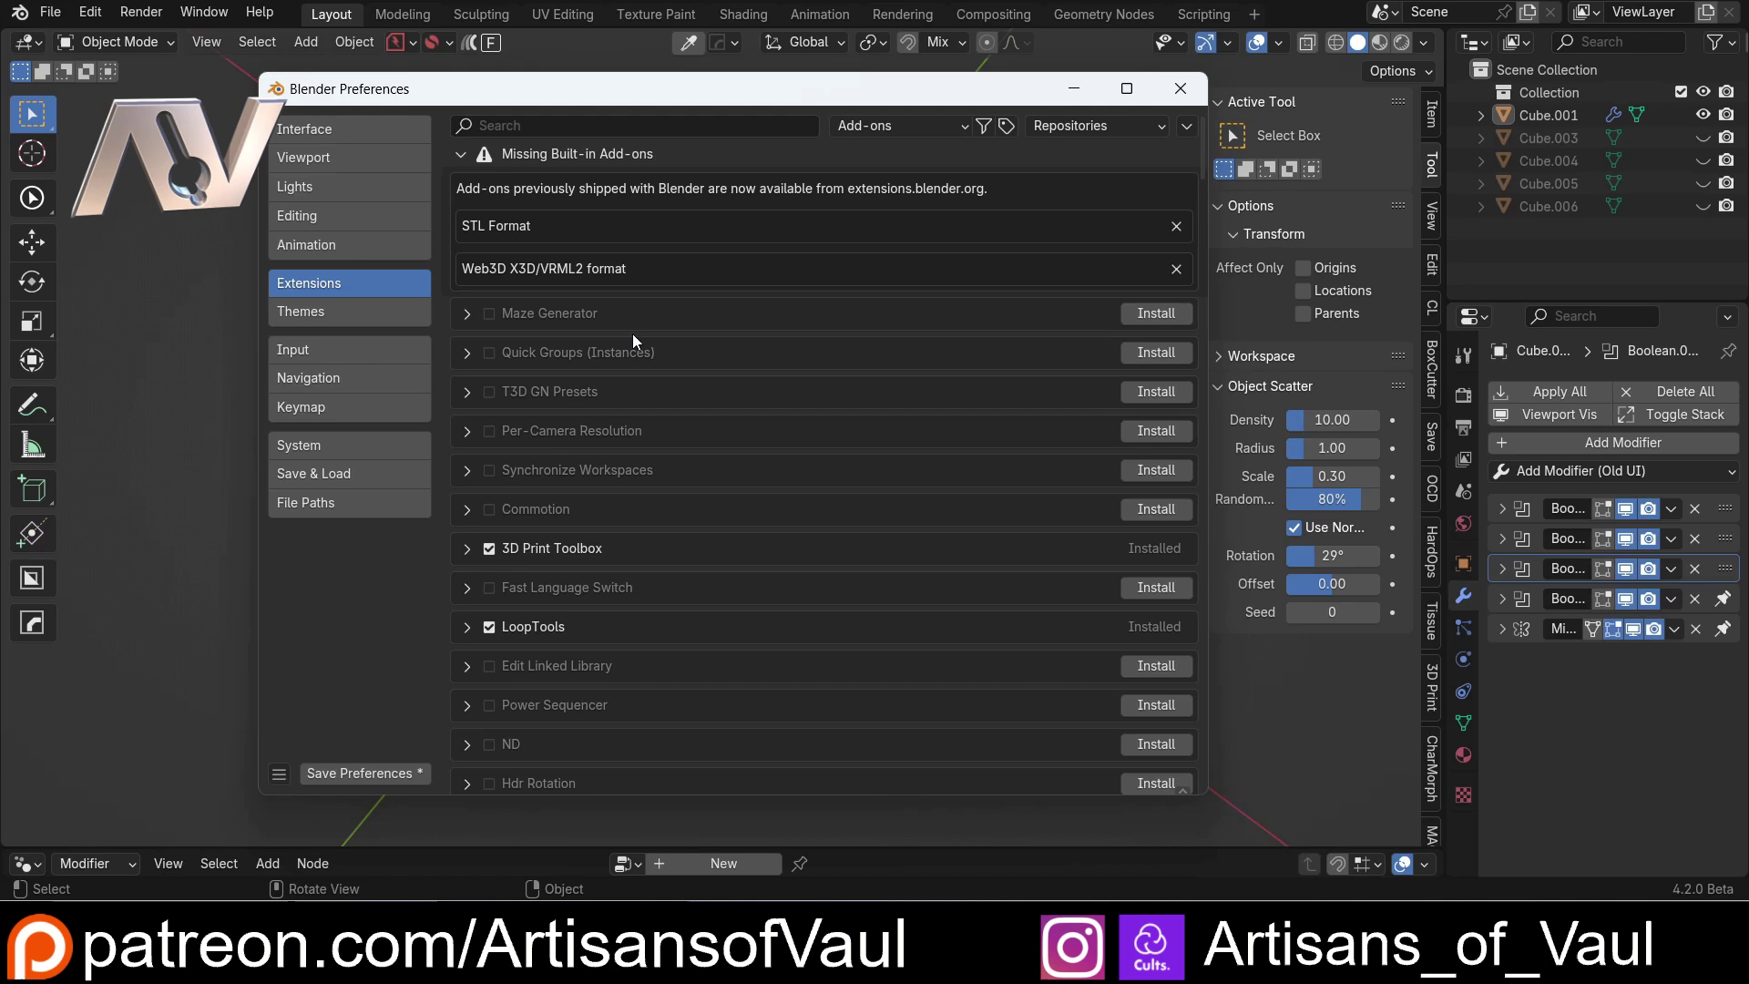
click(463, 154)
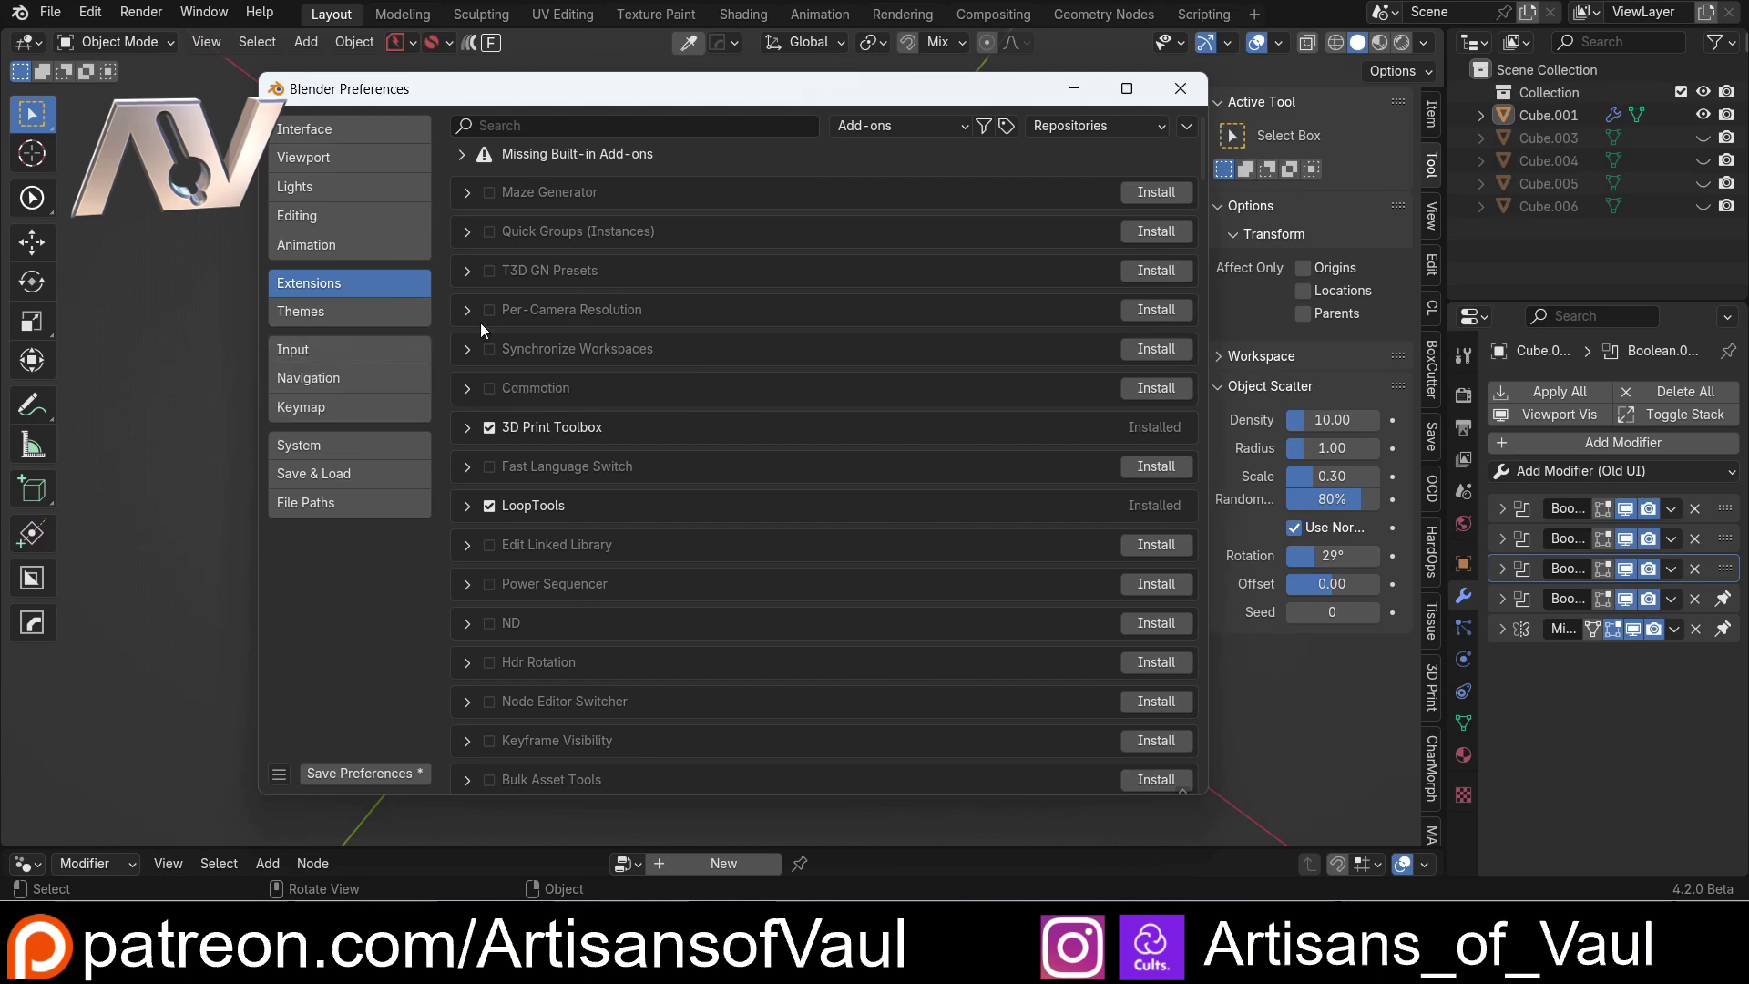
- Filter Extensions to Themes, expand Nocturno and follow its extensions.blender.org link
click(974, 131)
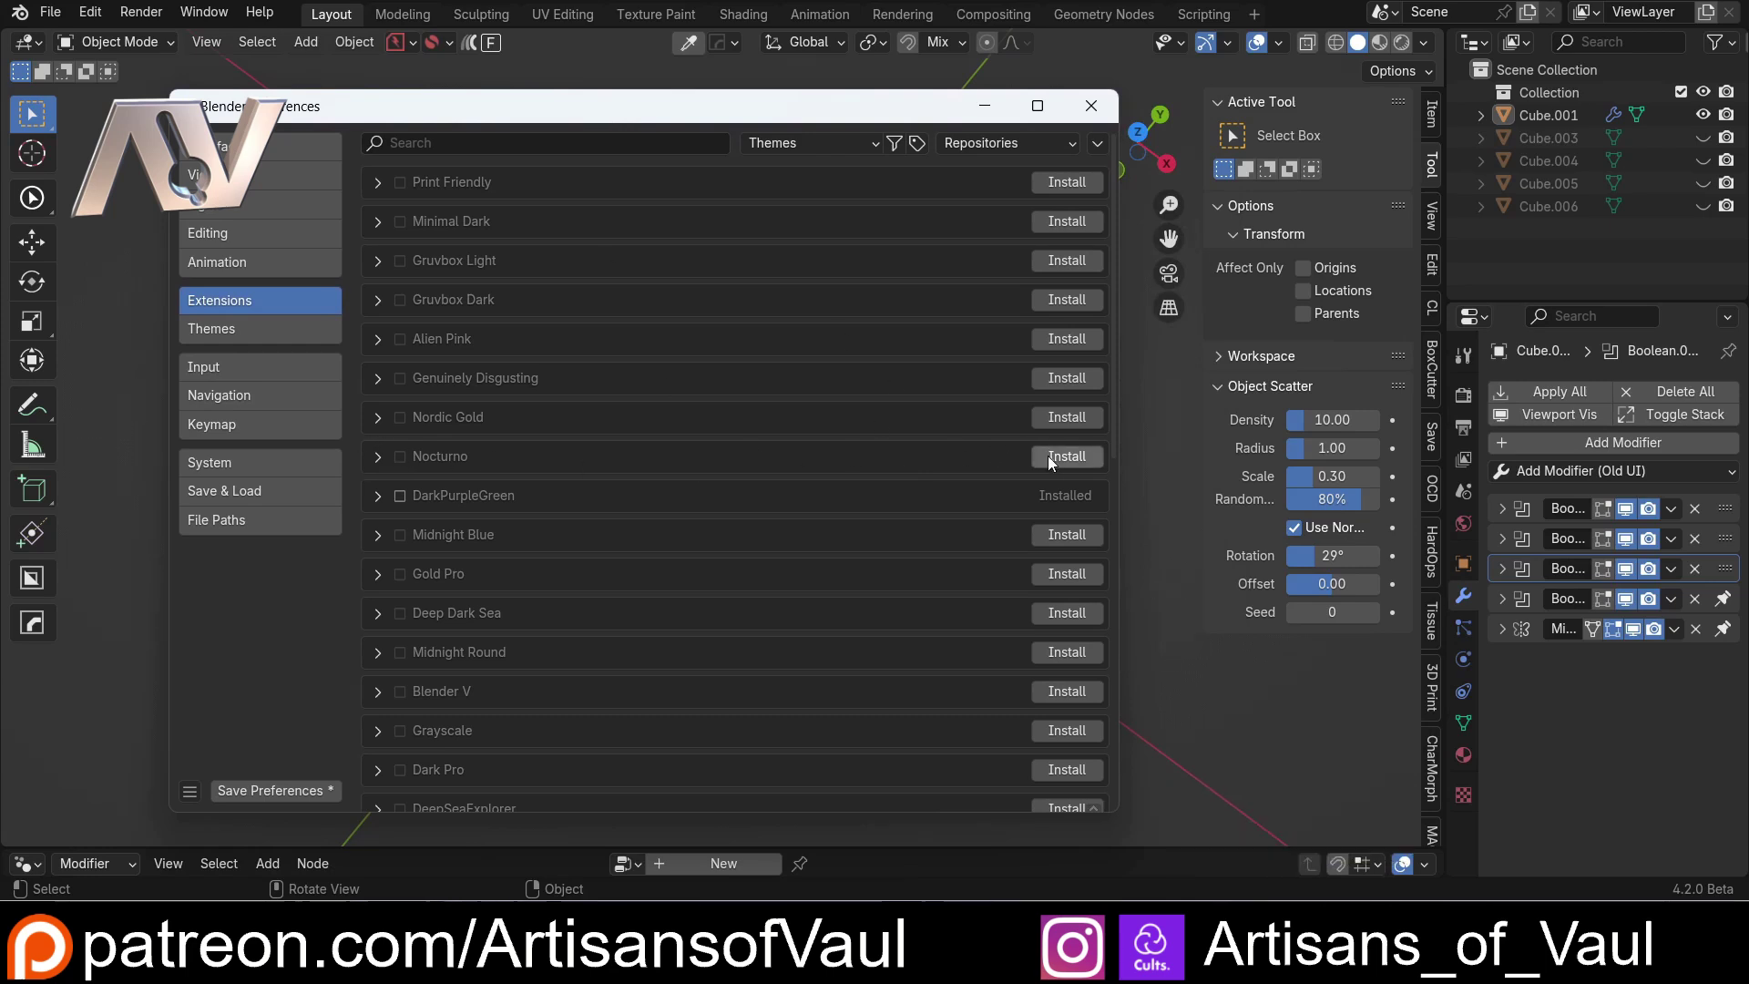
click(381, 470)
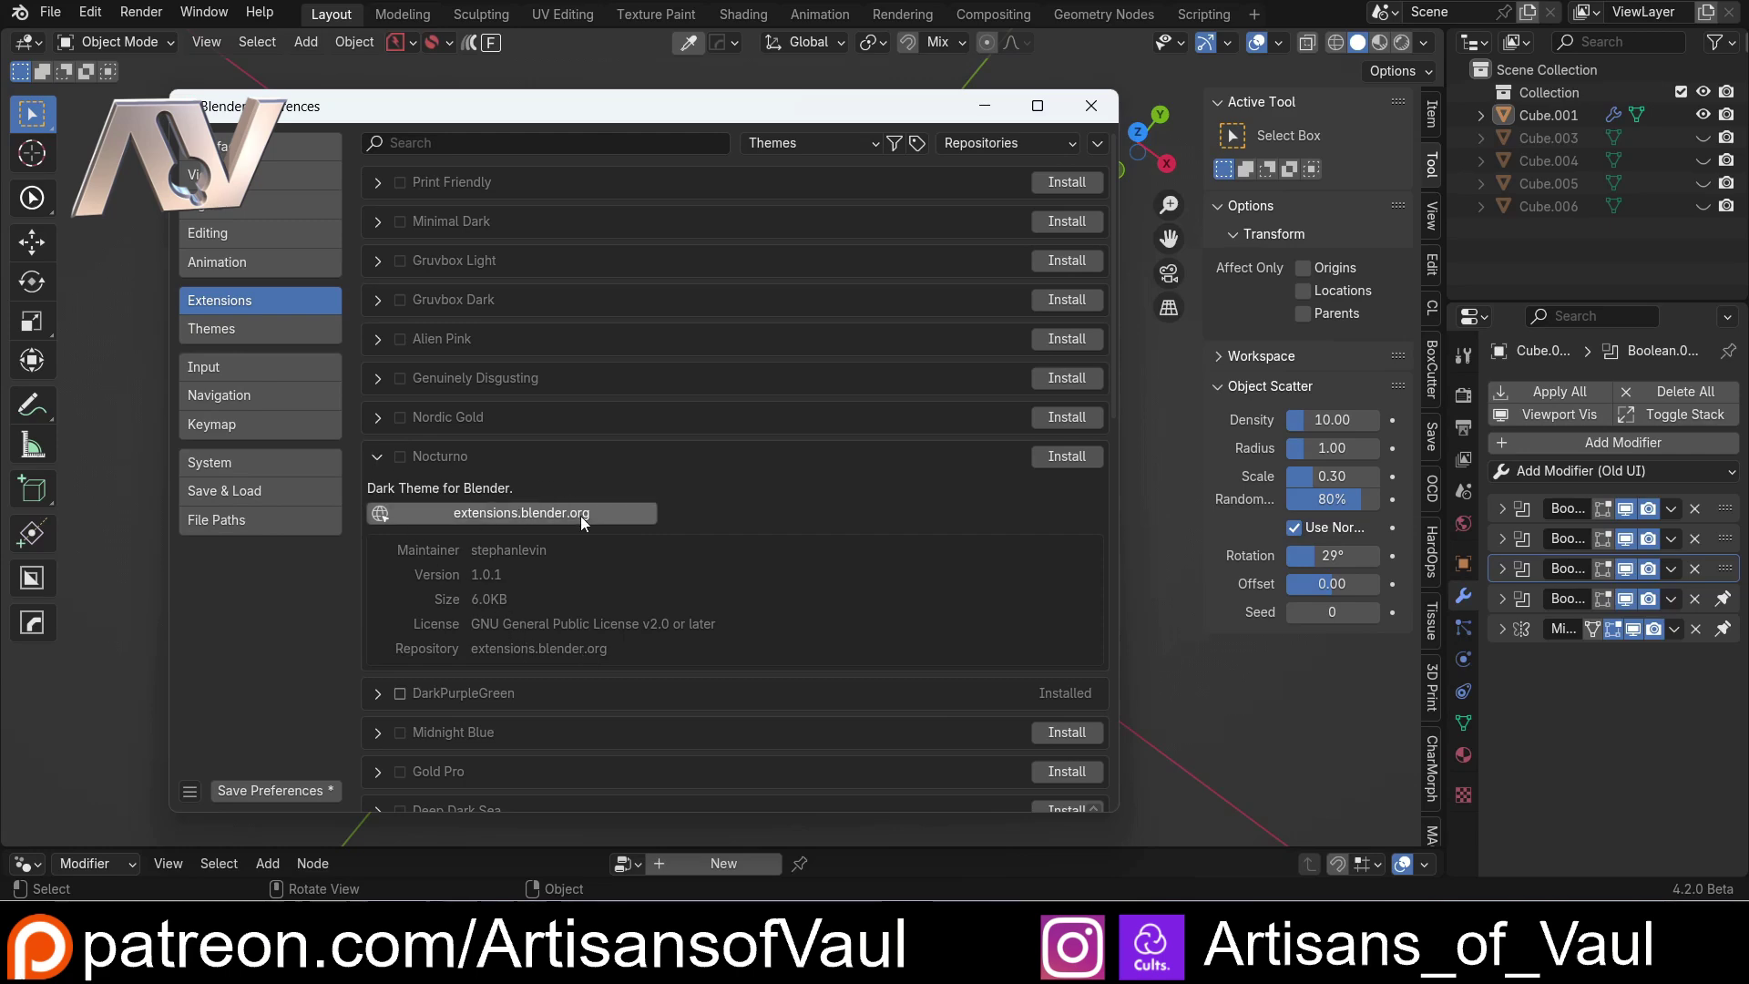
click(584, 517)
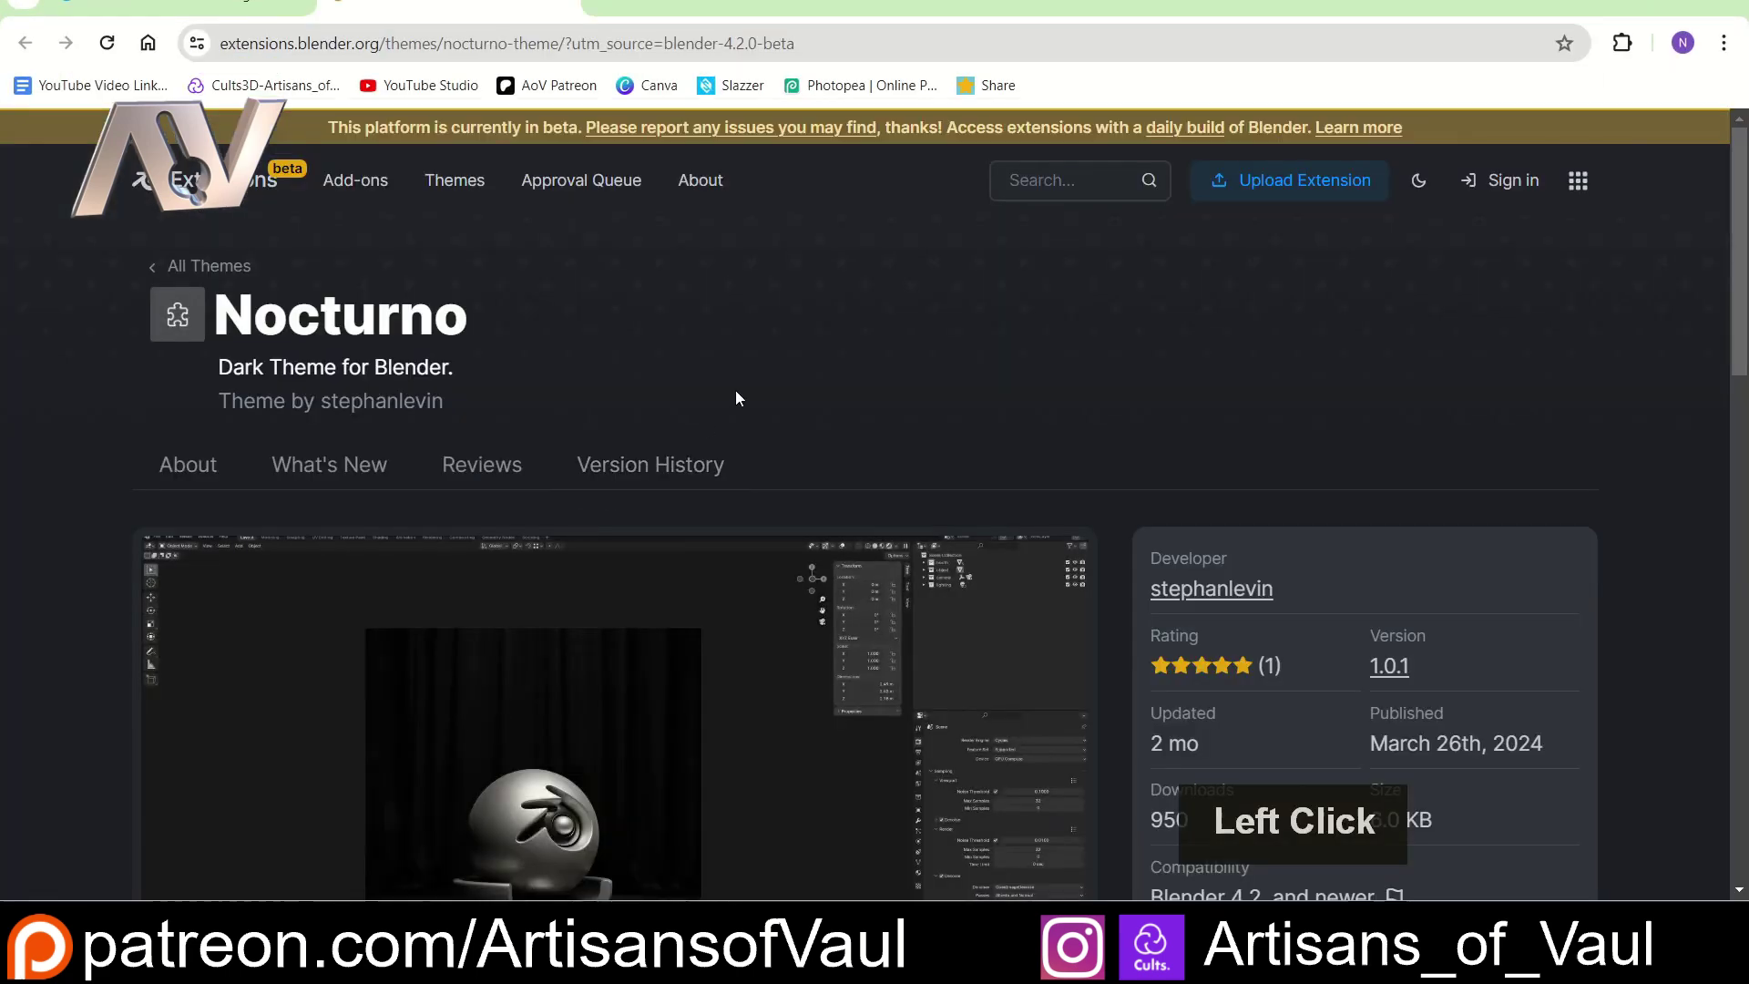
- Scroll through the Nocturno theme page down to its reviews in Chrome
scroll(down, 3)
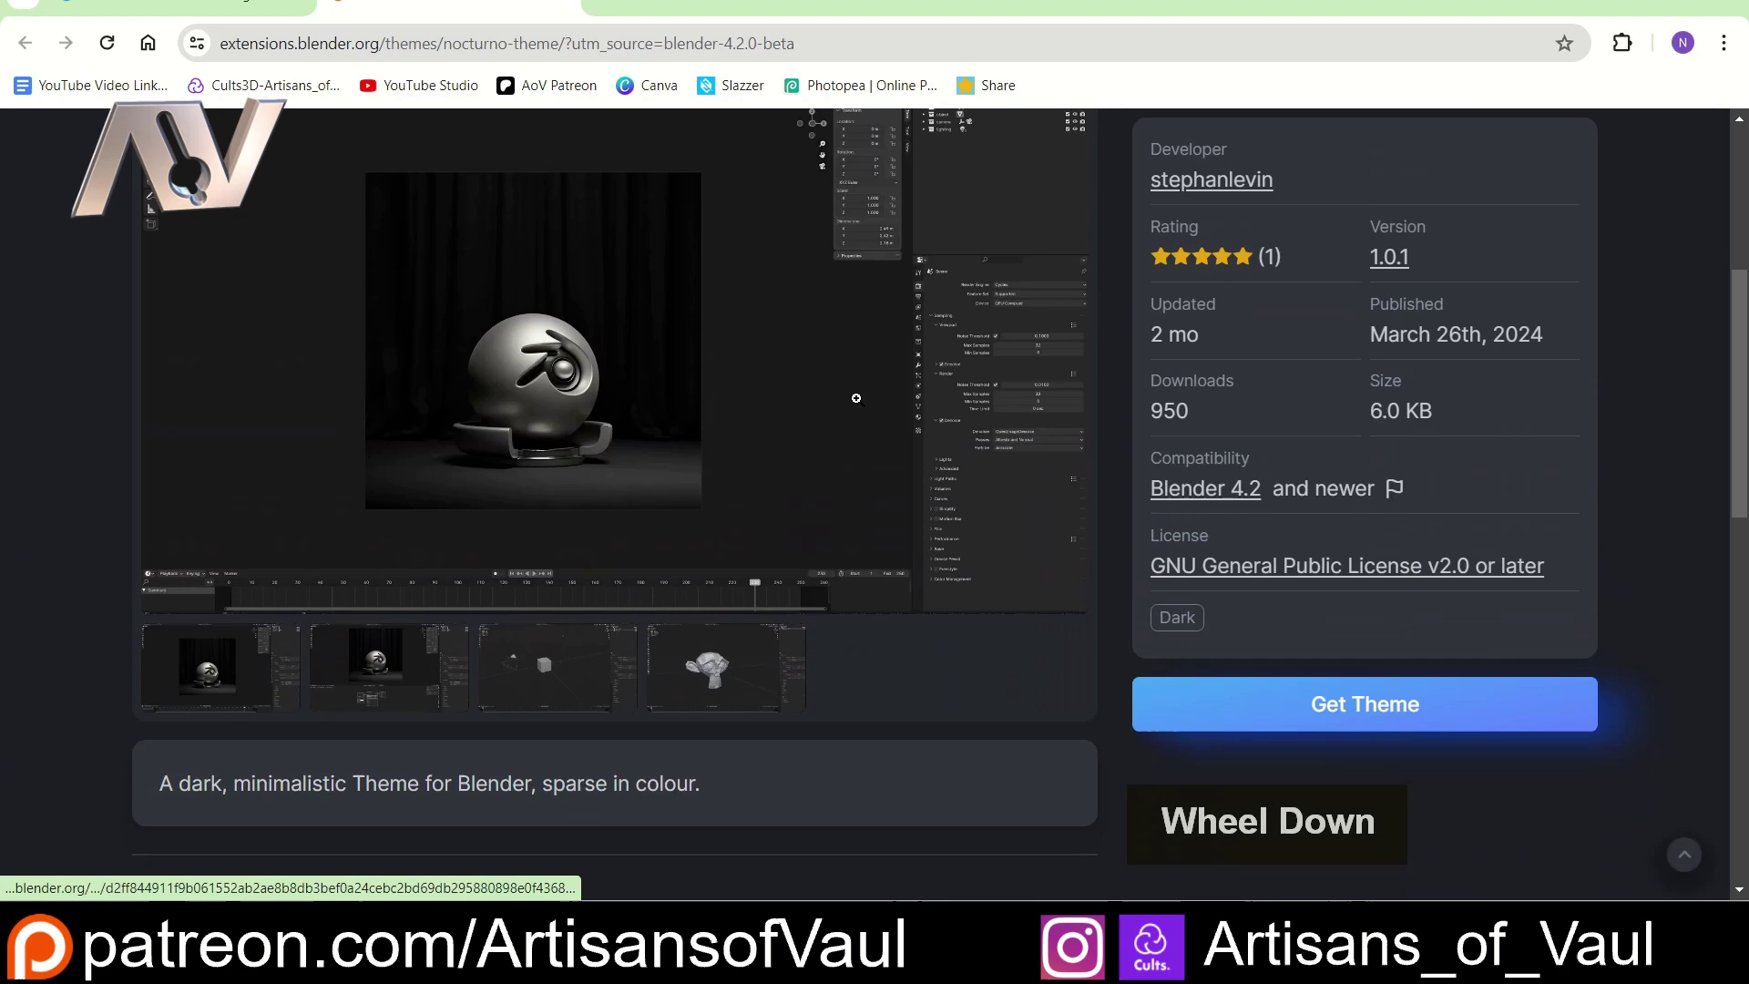
scroll(up, 3)
scroll(down, 3)
scroll(up, 3)
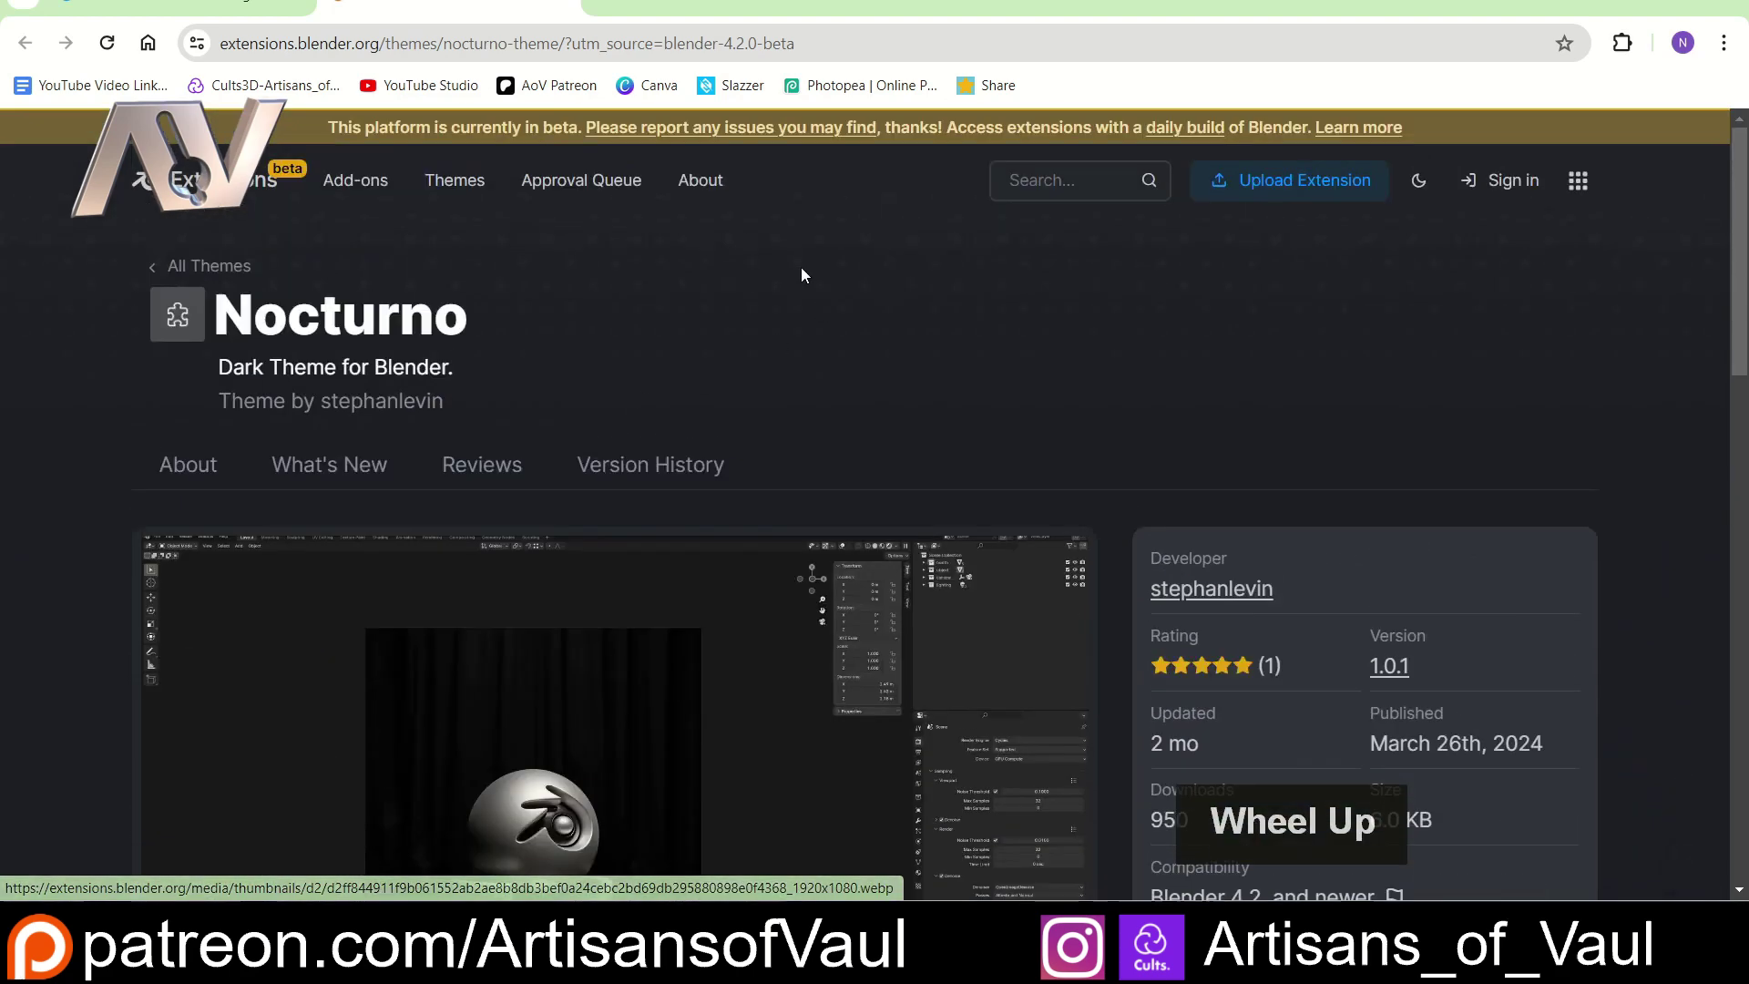
scroll(down, 3)
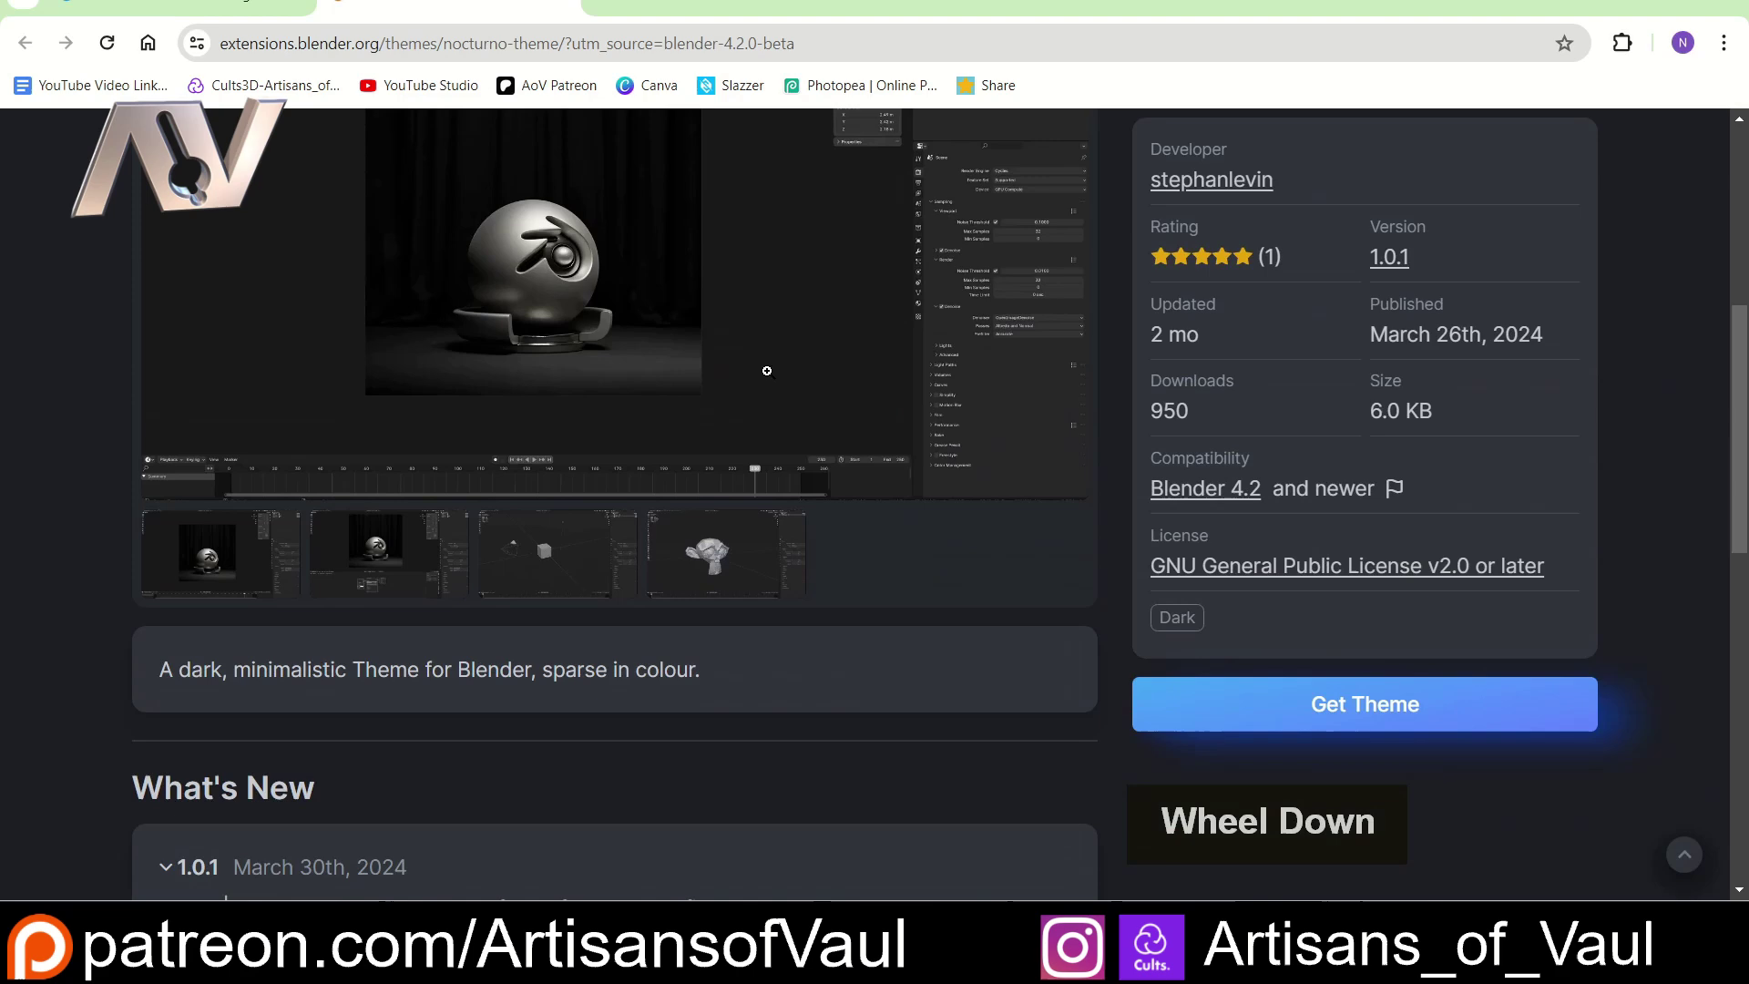
click(1194, 21)
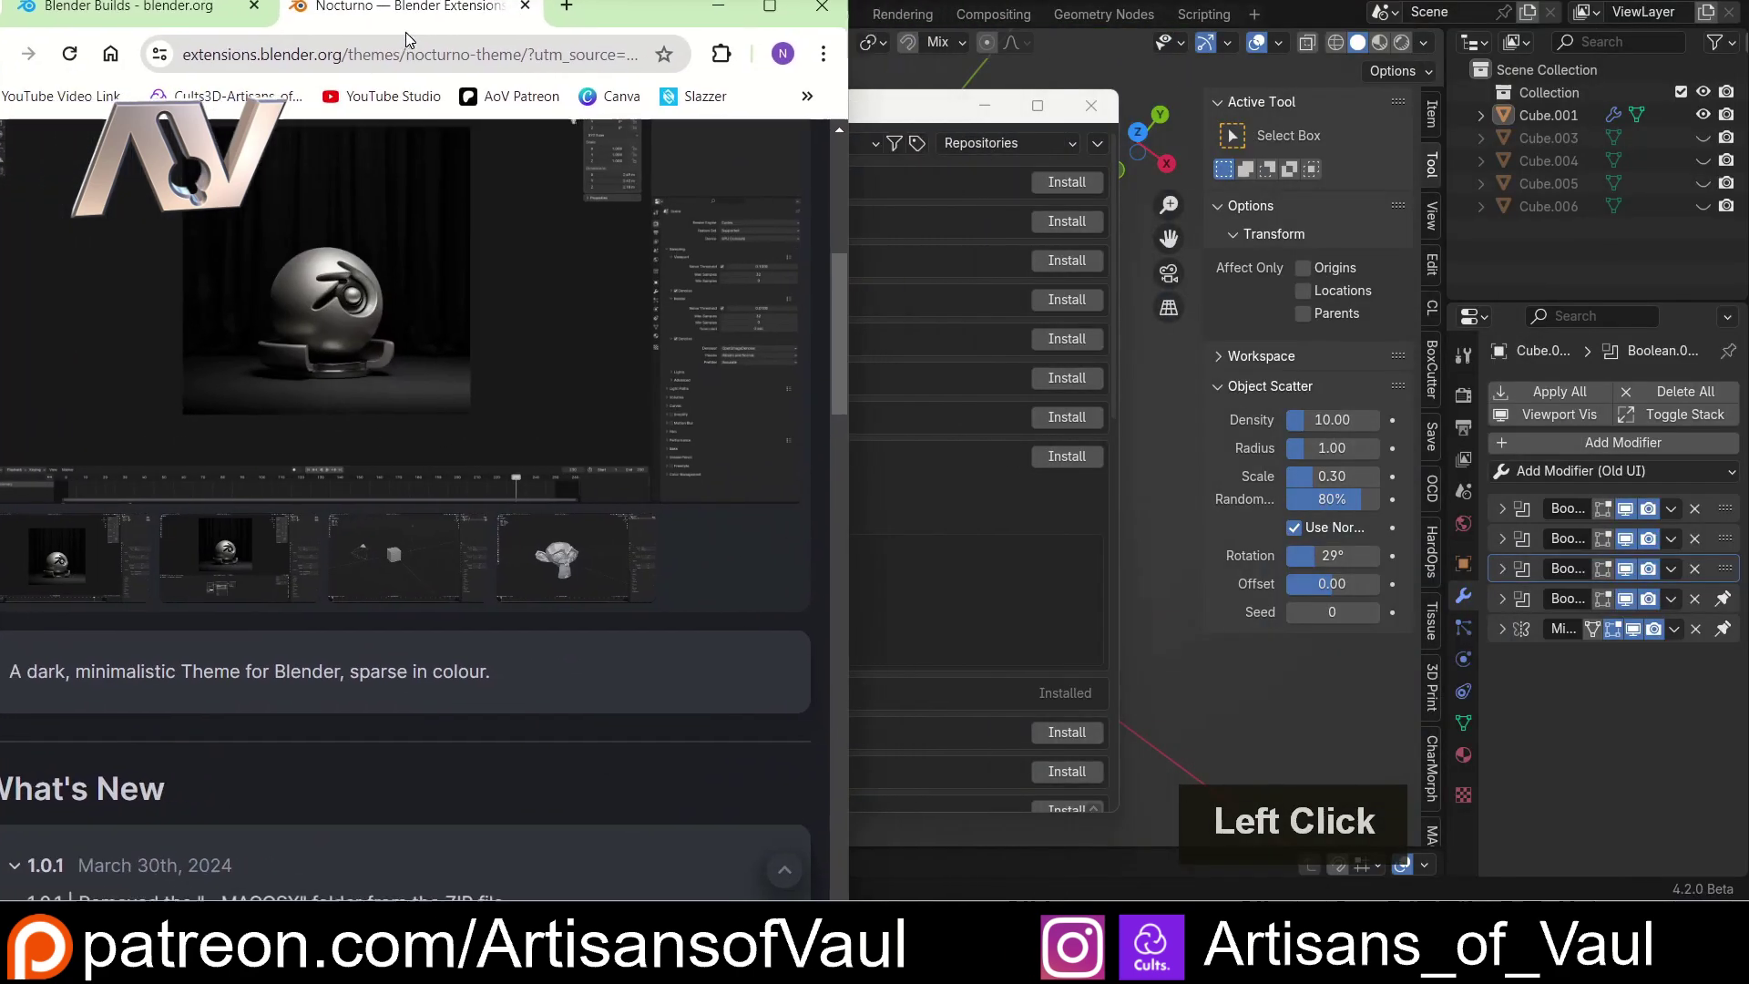
scroll(down, 3)
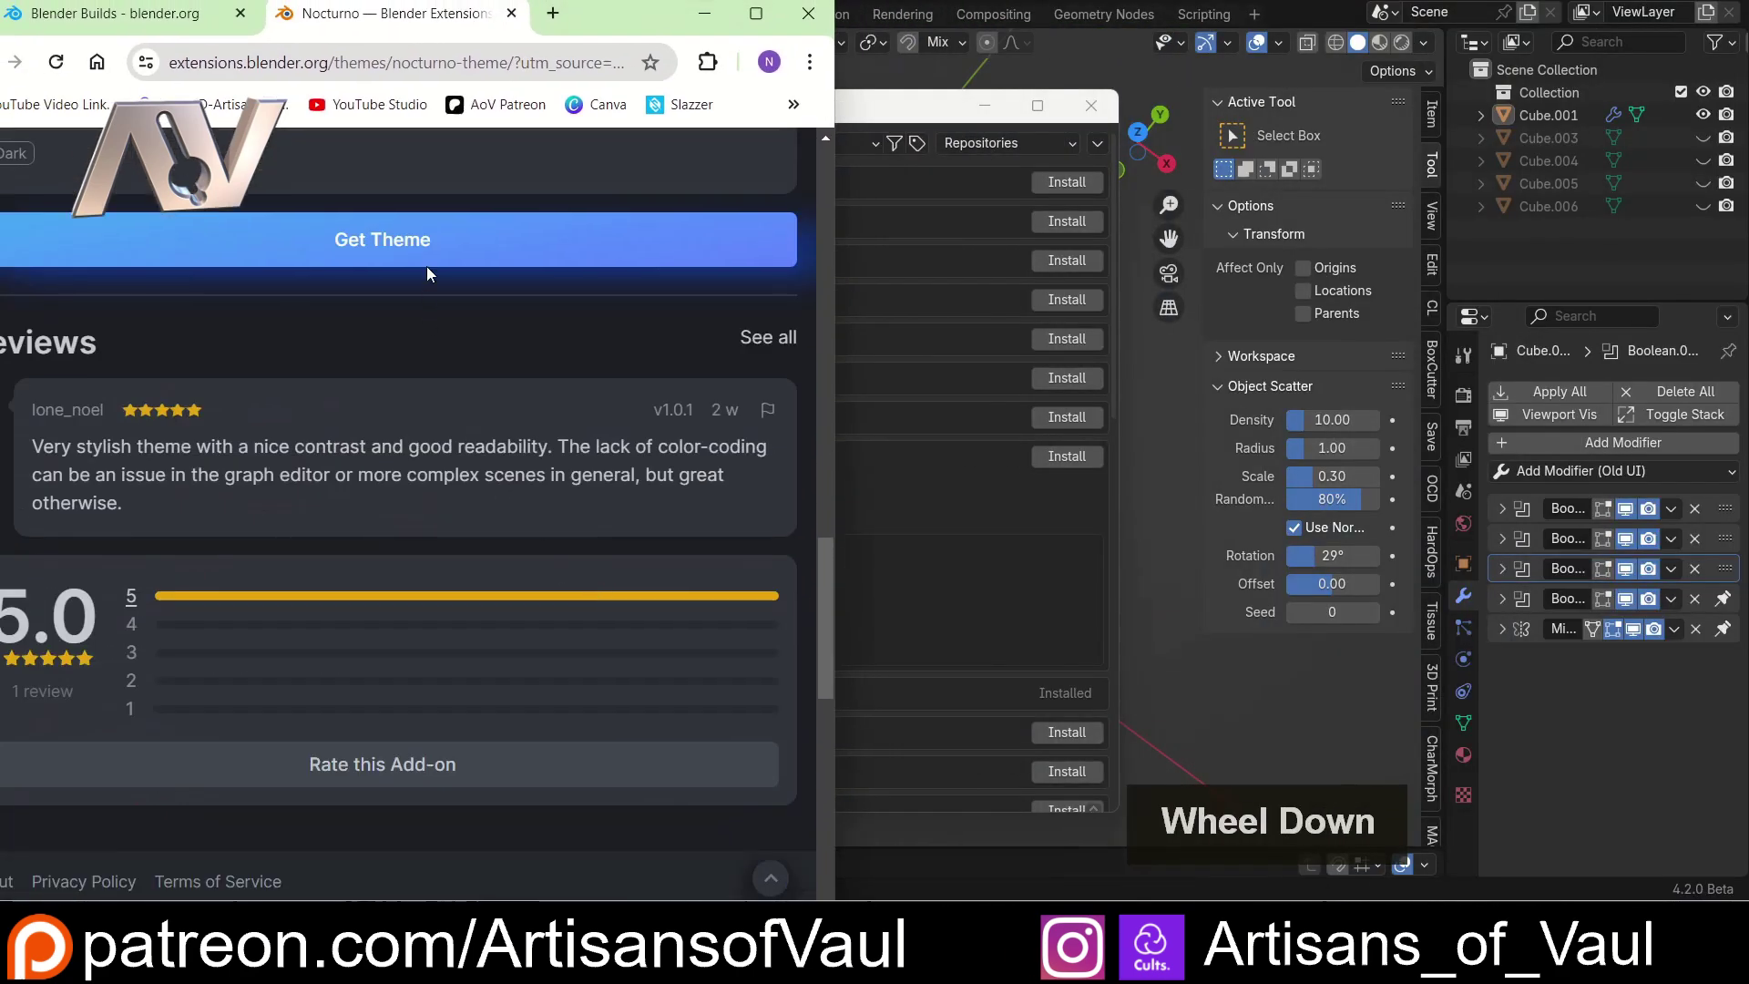
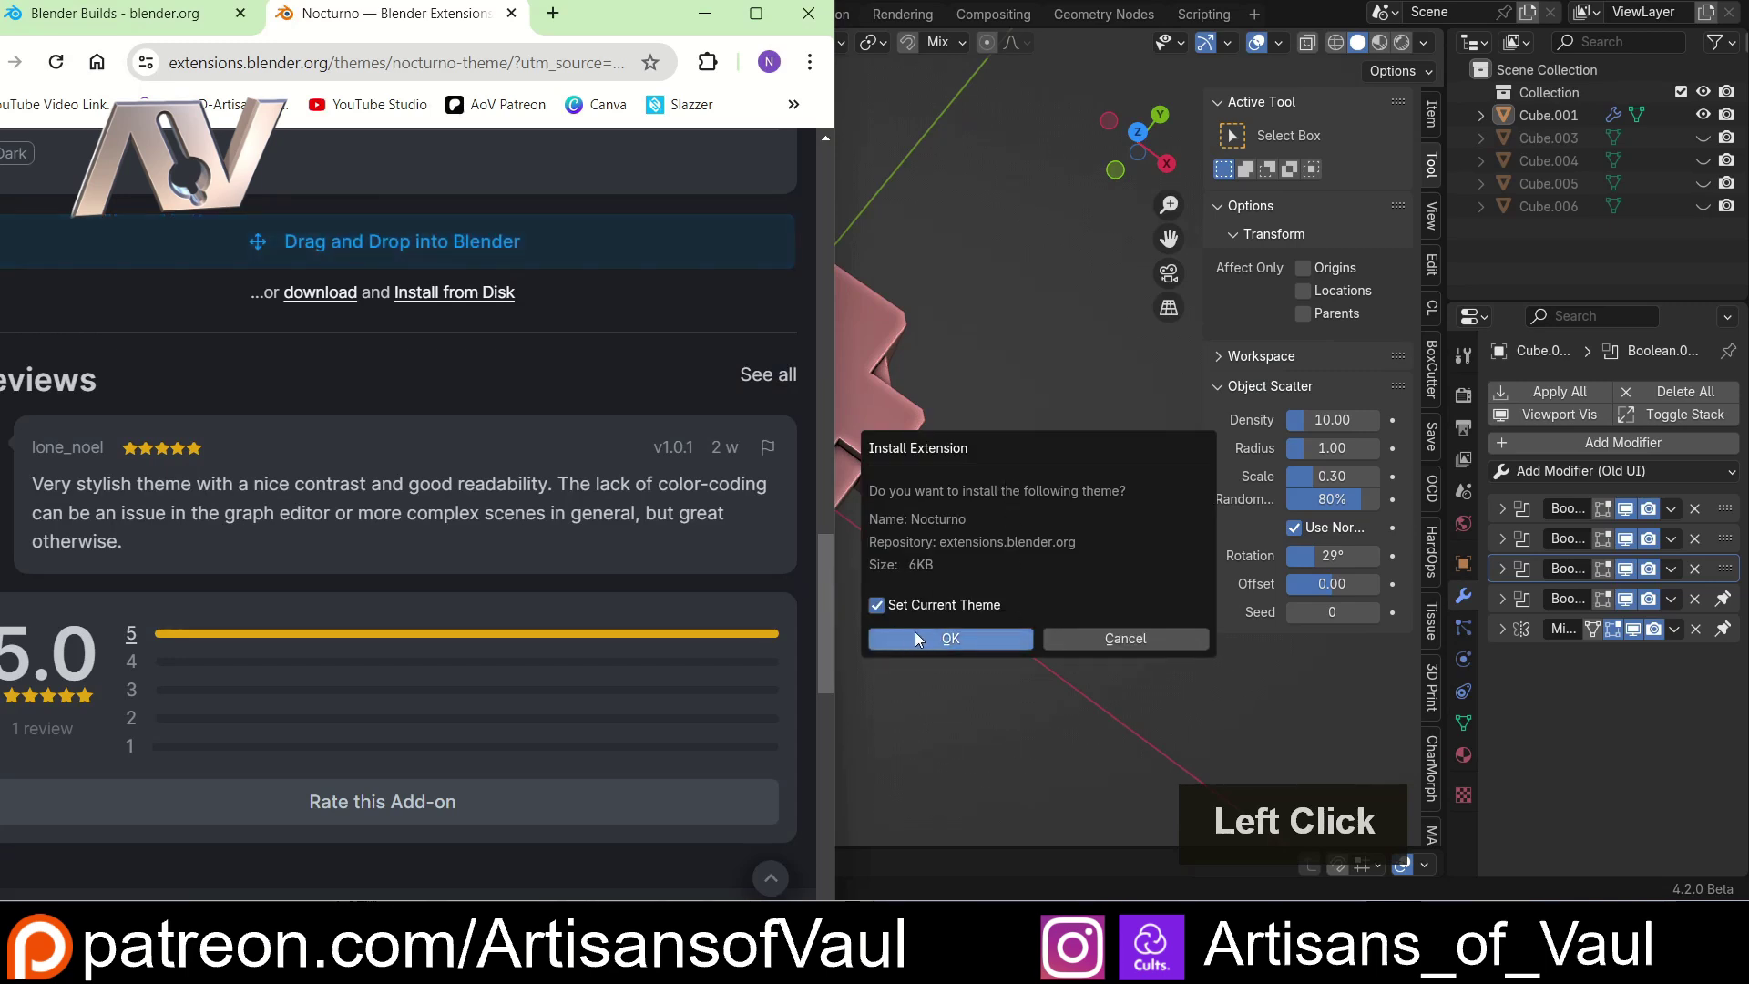
- In Preferences > Themes, apply the Nocturno preset
click(886, 606)
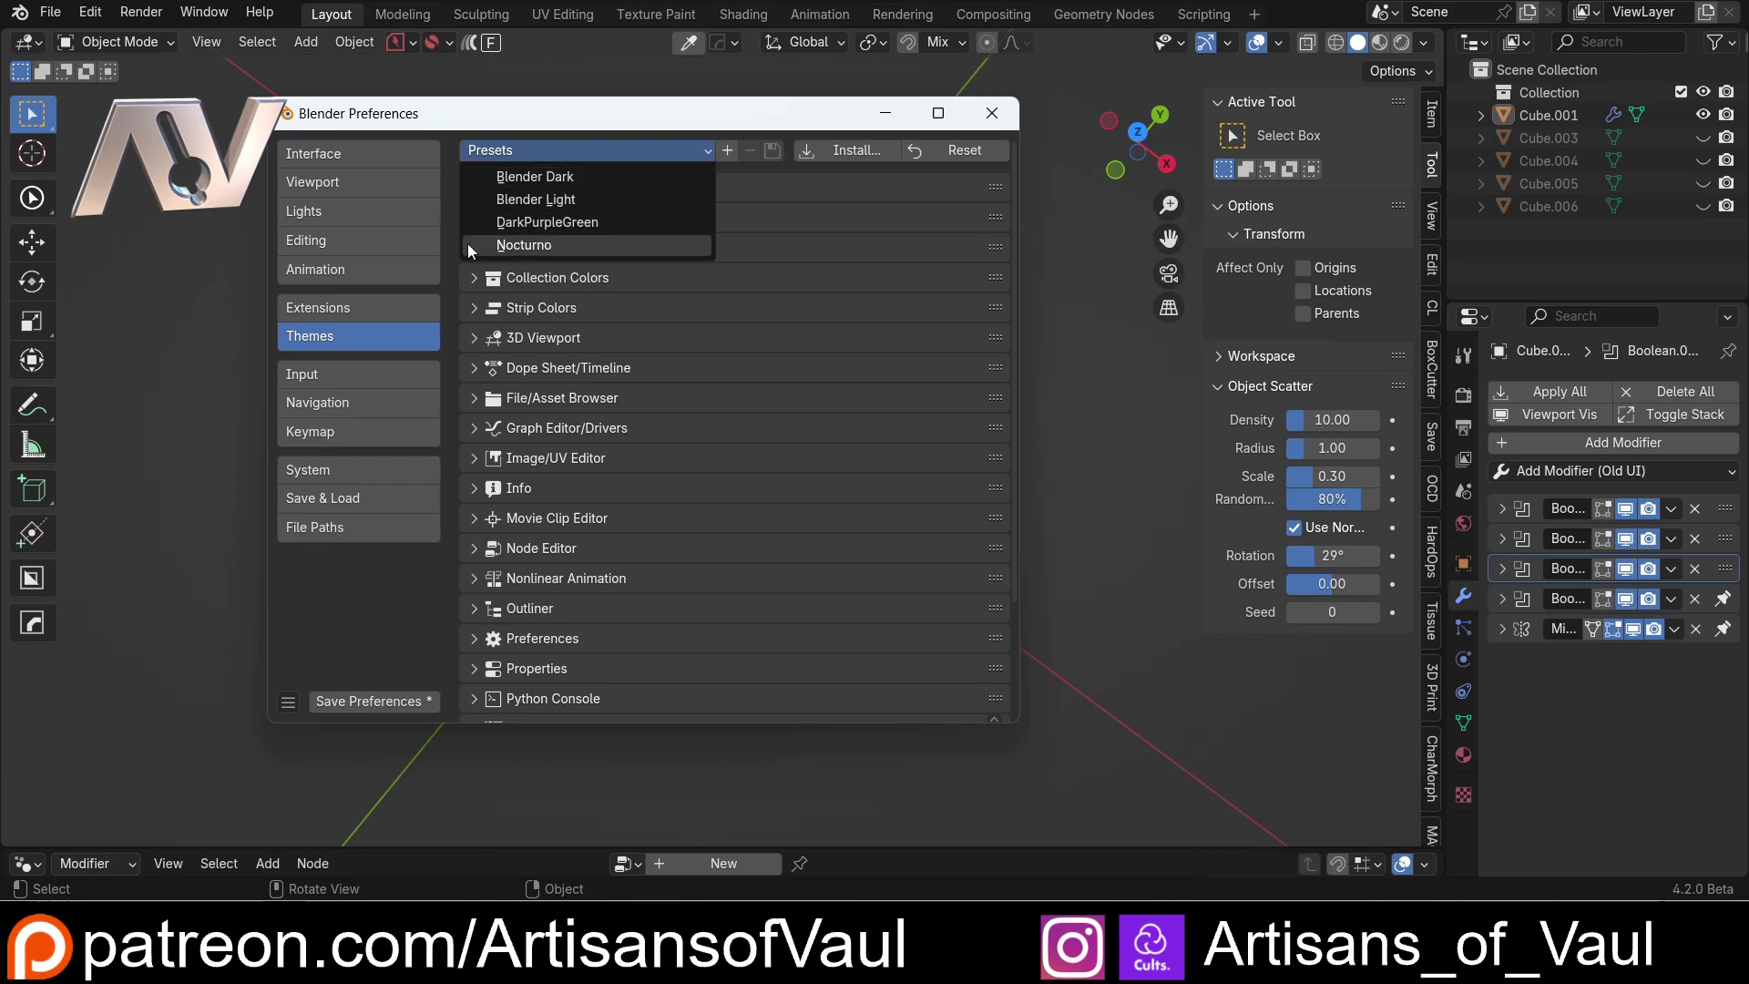
click(564, 158)
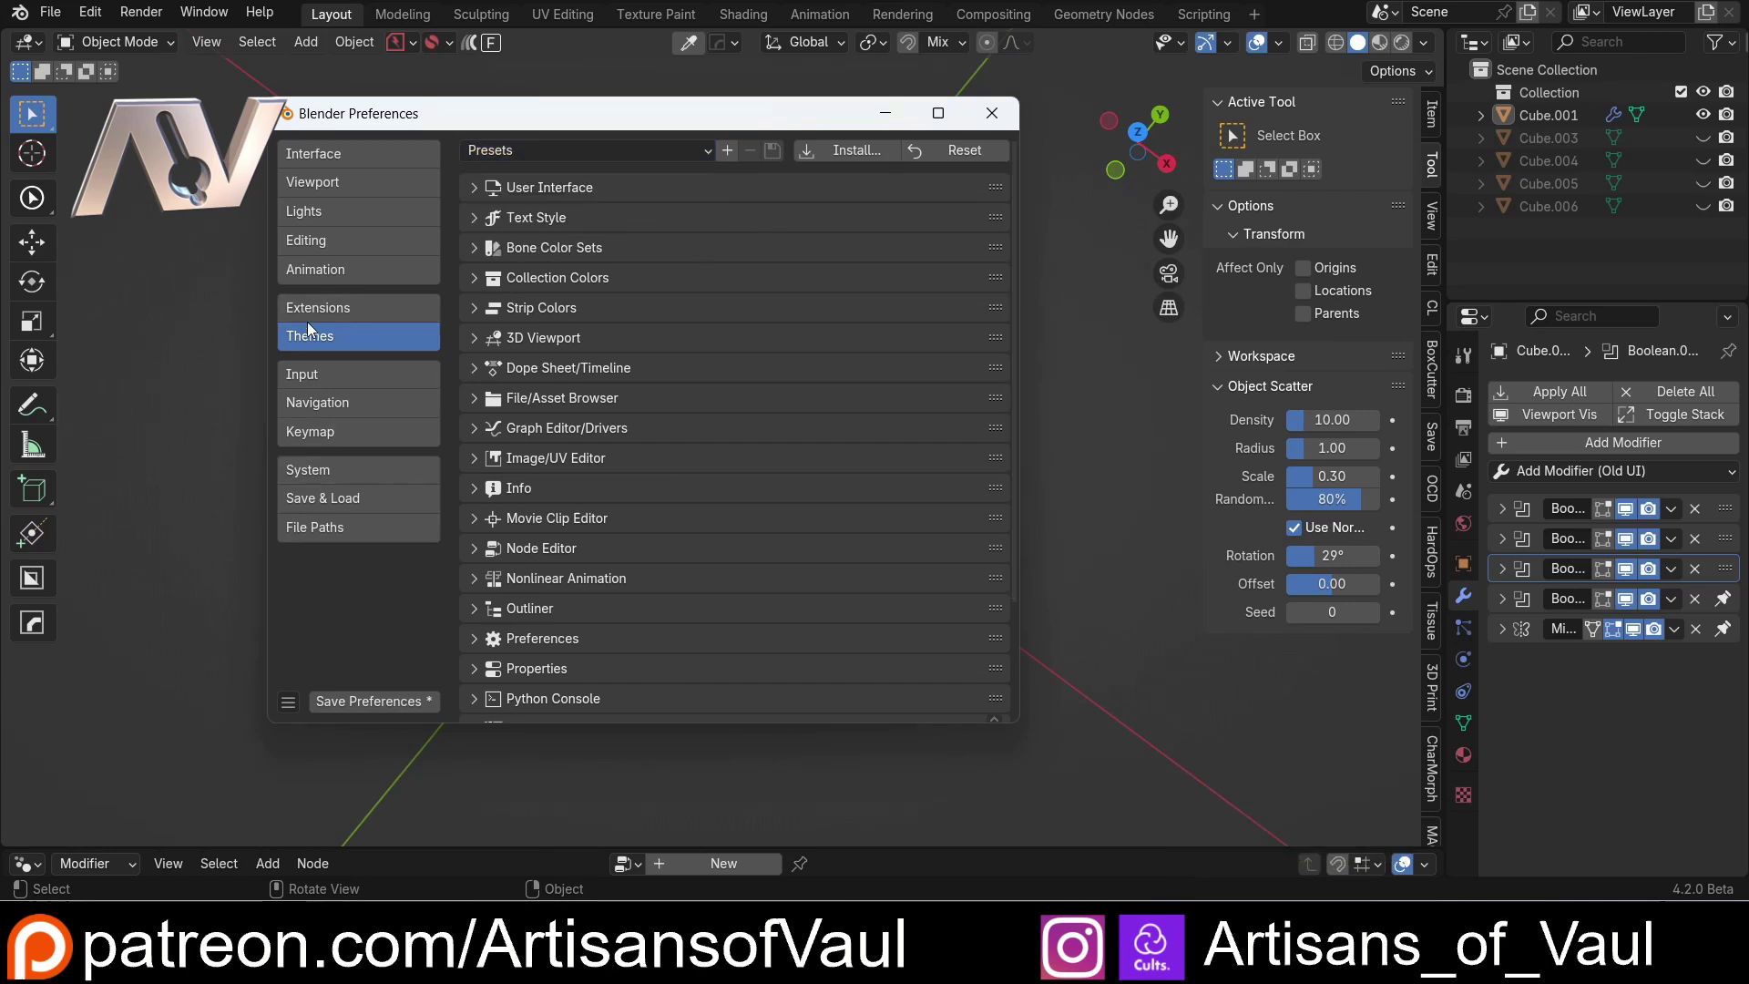
- Browse the Extensions list and the repository dropdown with Install from Disk, then dismiss it
click(343, 310)
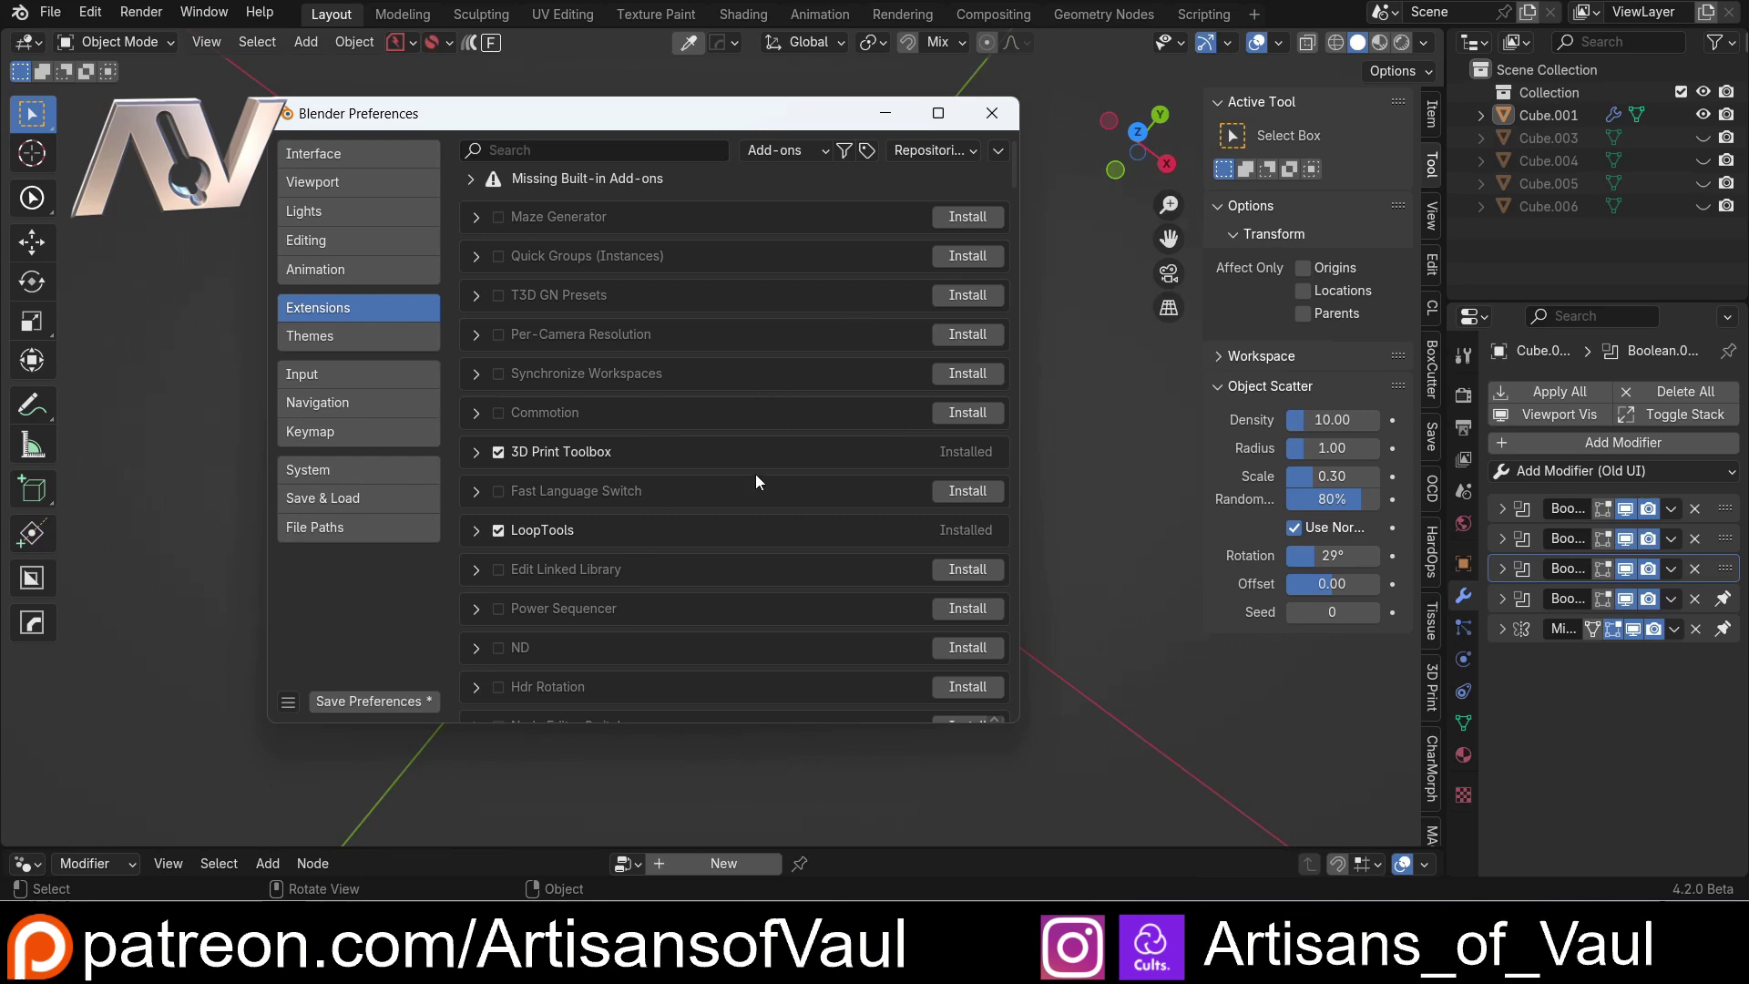
scroll(down, 3)
scroll(up, 3)
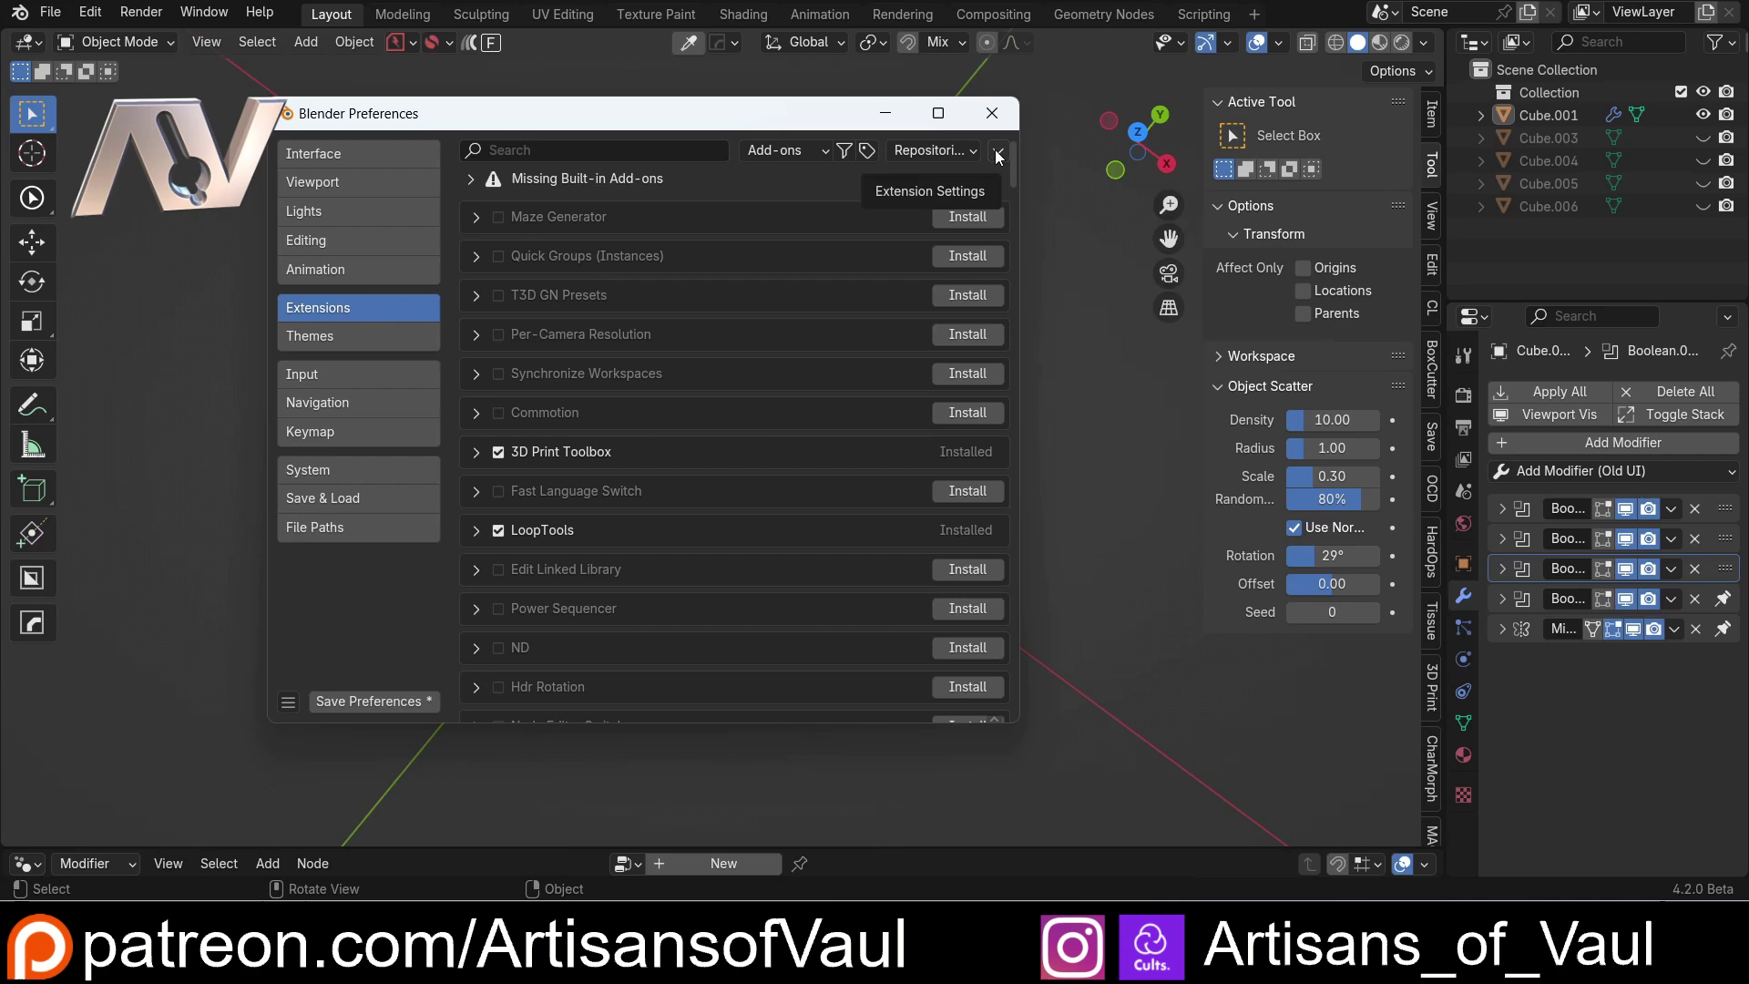
click(1004, 155)
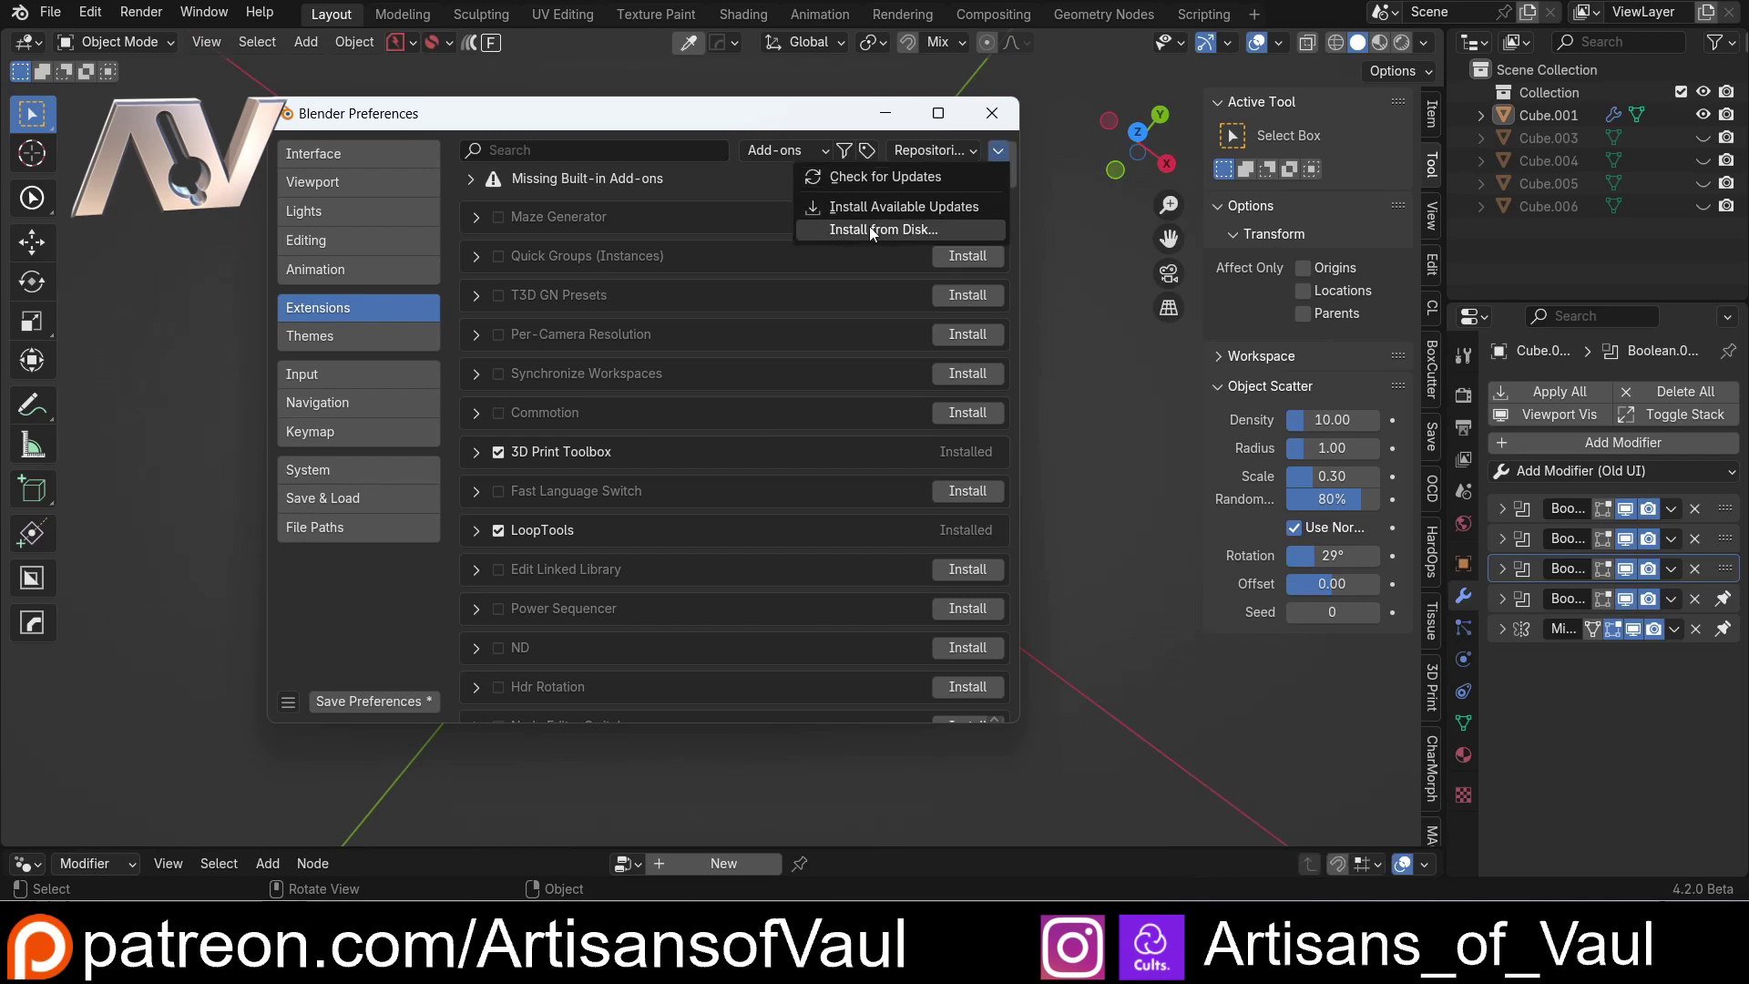
scroll(up, 3)
scroll(down, 3)
scroll(up, 3)
click(667, 498)
- Close the Preferences window, returning to Cube.001 with an empty modifier stack
click(1700, 518)
double_click(1699, 519)
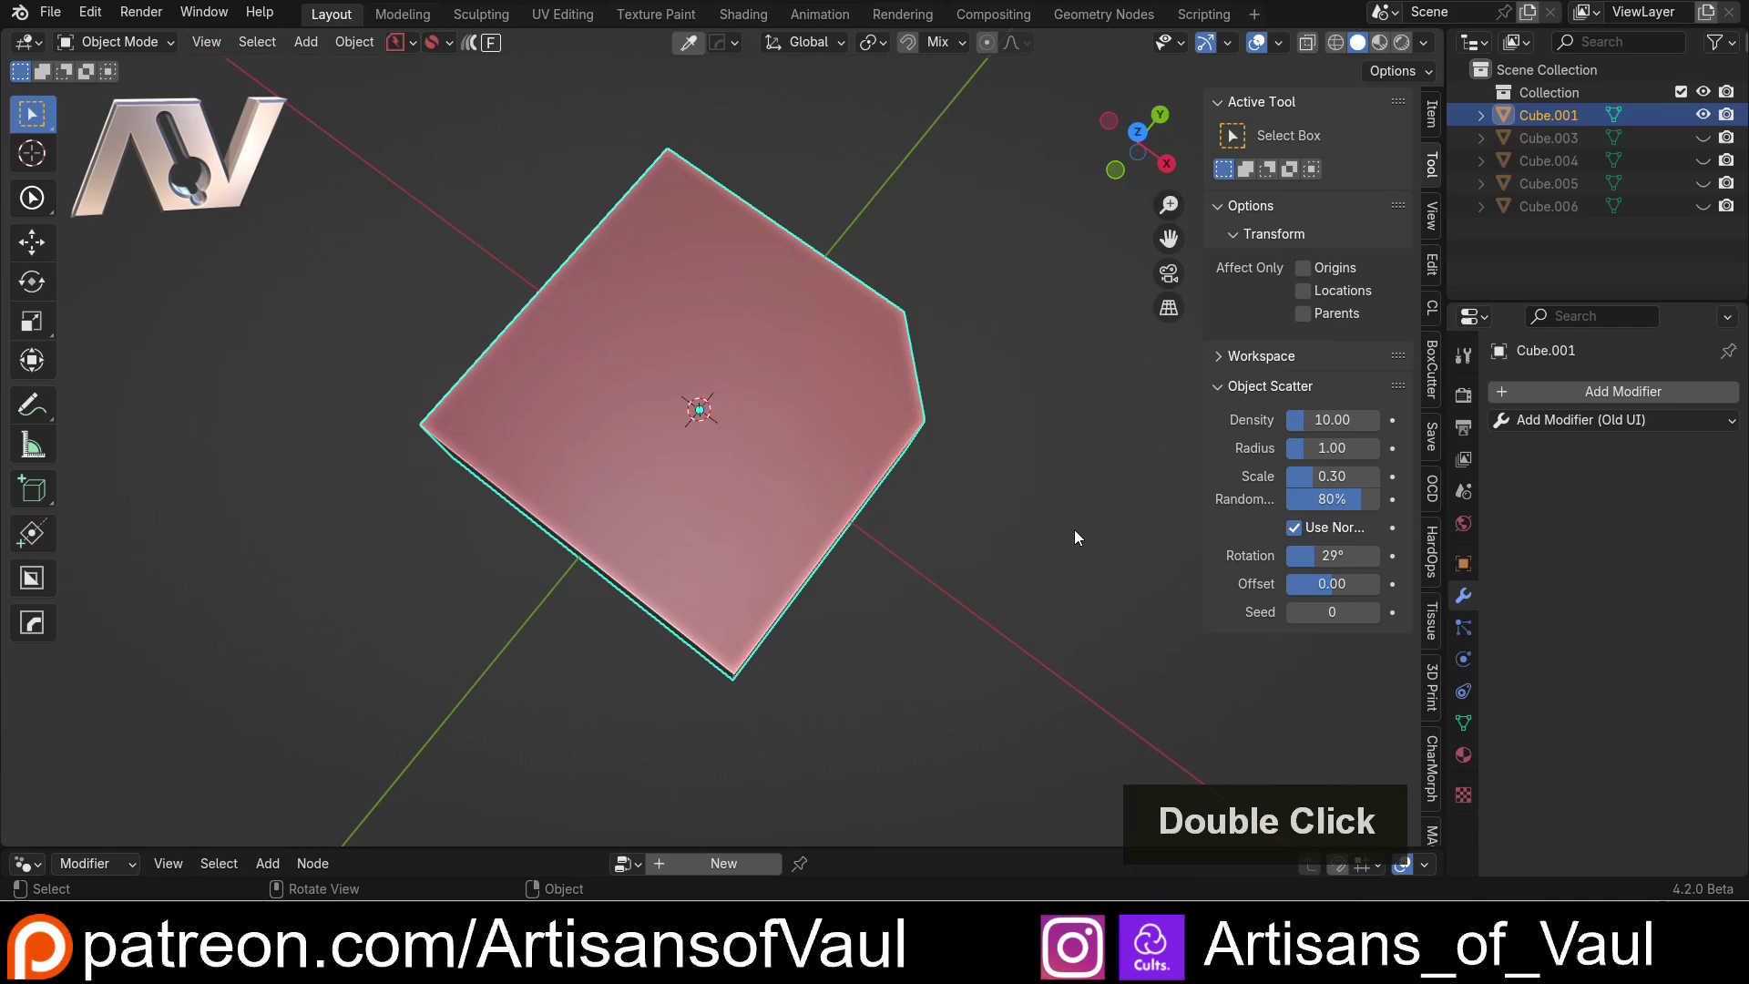
- Enlarge the node editor and create a new Geometry Nodes tree on Cube.001, framing its nodes
click(961, 521)
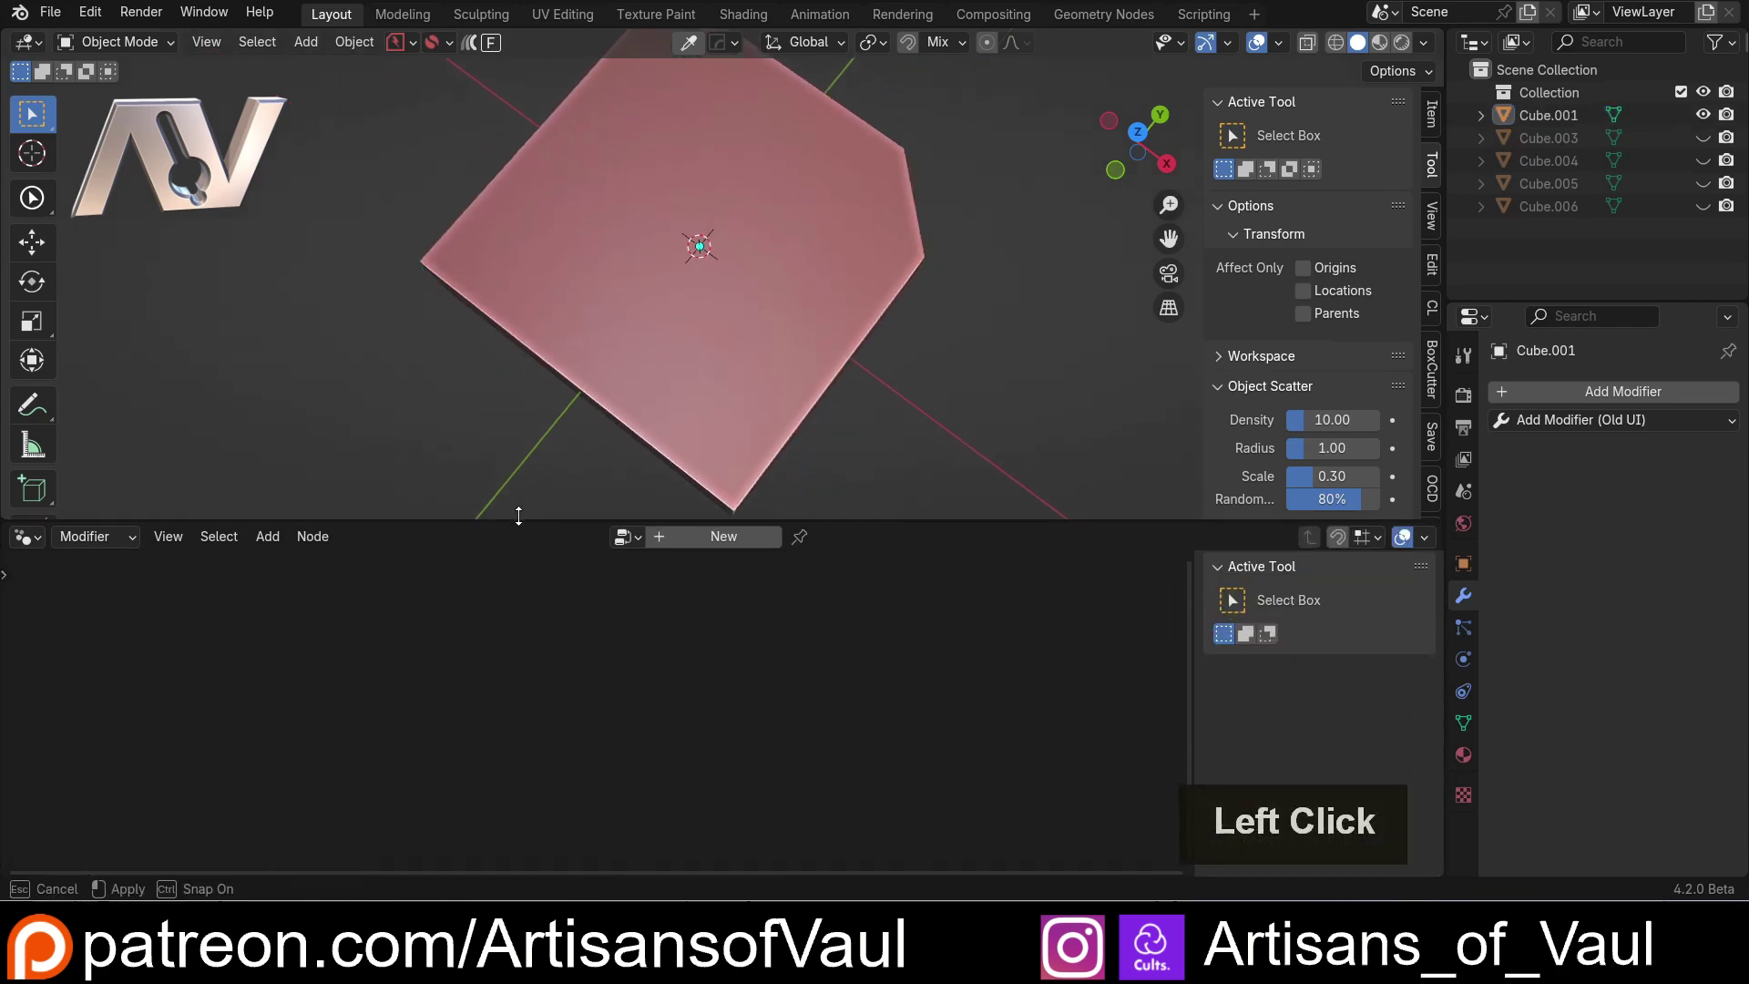
middle_click(560, 413)
click(670, 544)
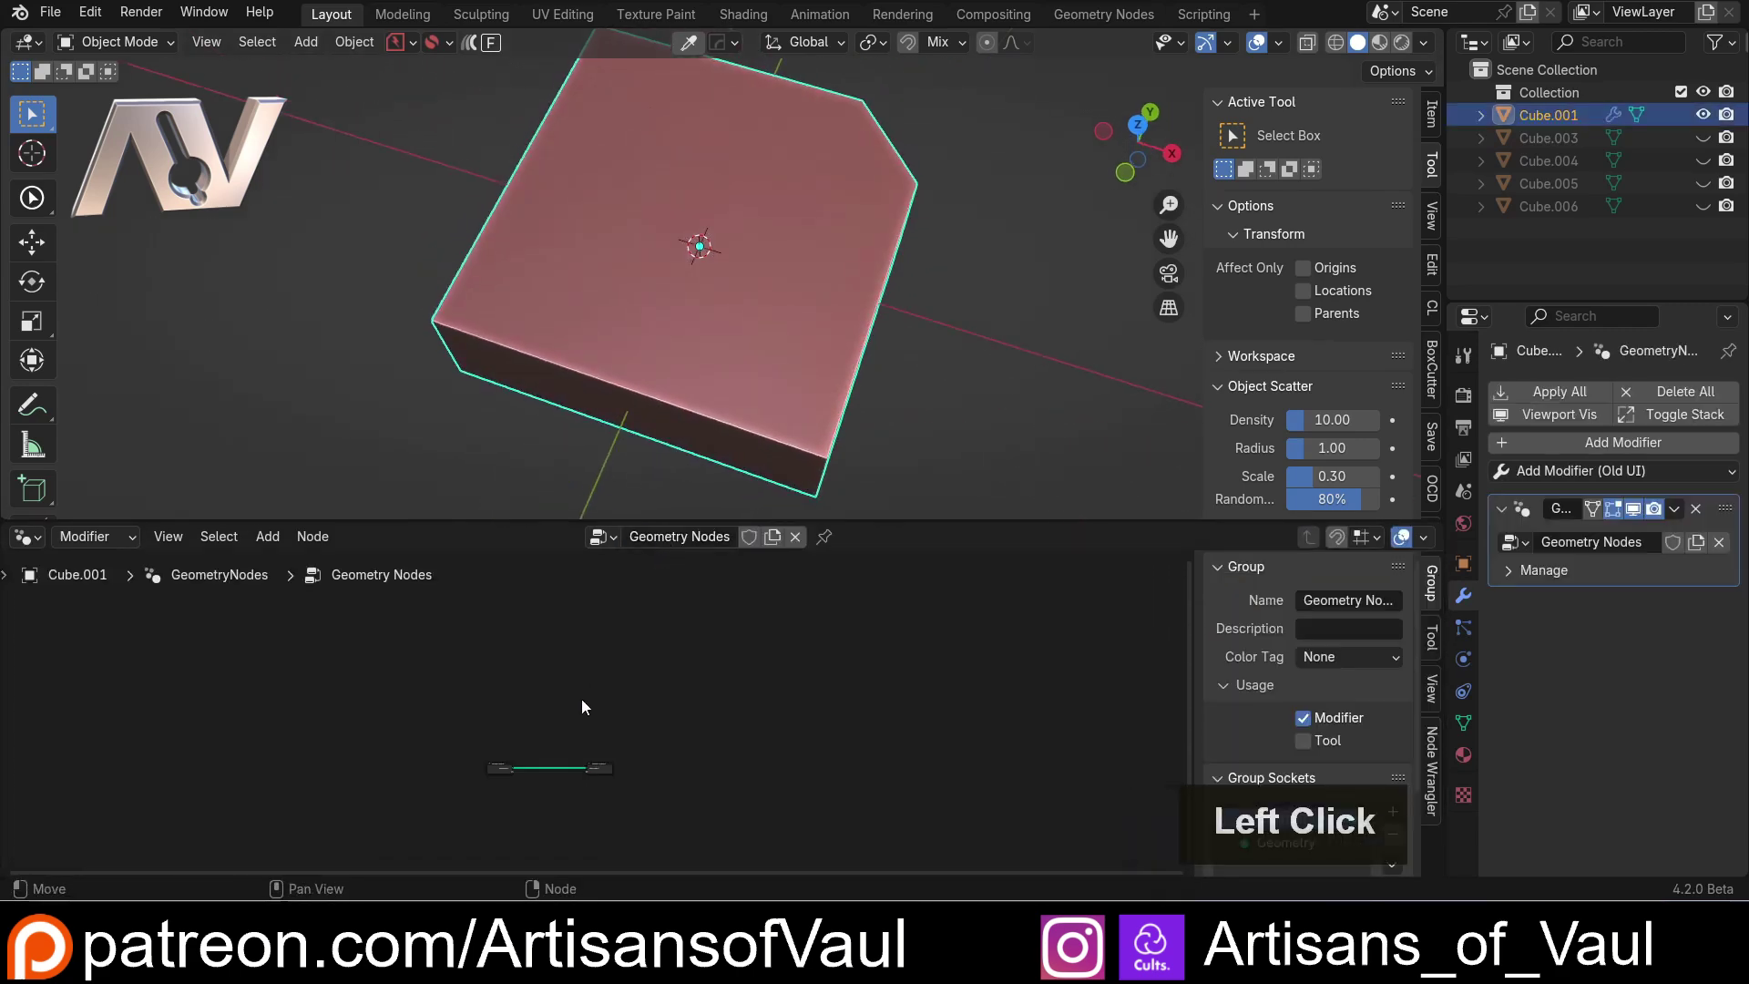
key(a)
key(.)
click(578, 664)
scroll(down, 3)
middle_click(647, 413)
click(900, 685)
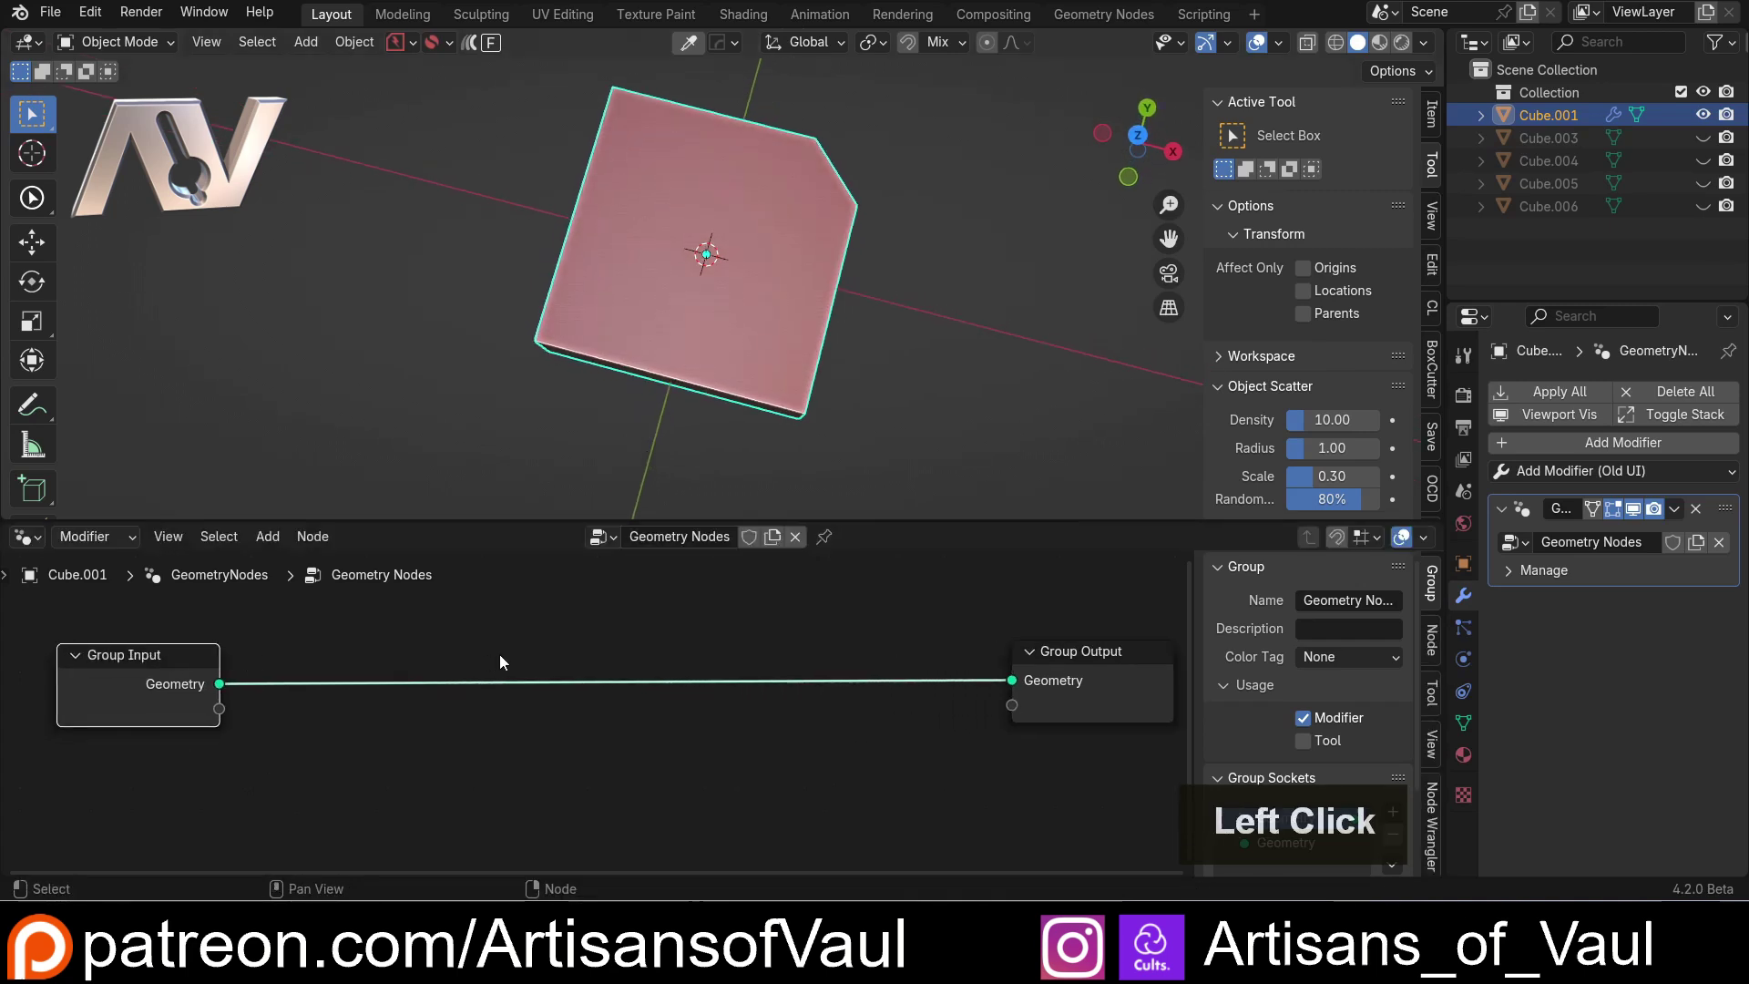
- Bring up the Add Node search with Shift+A
key(shift+a)
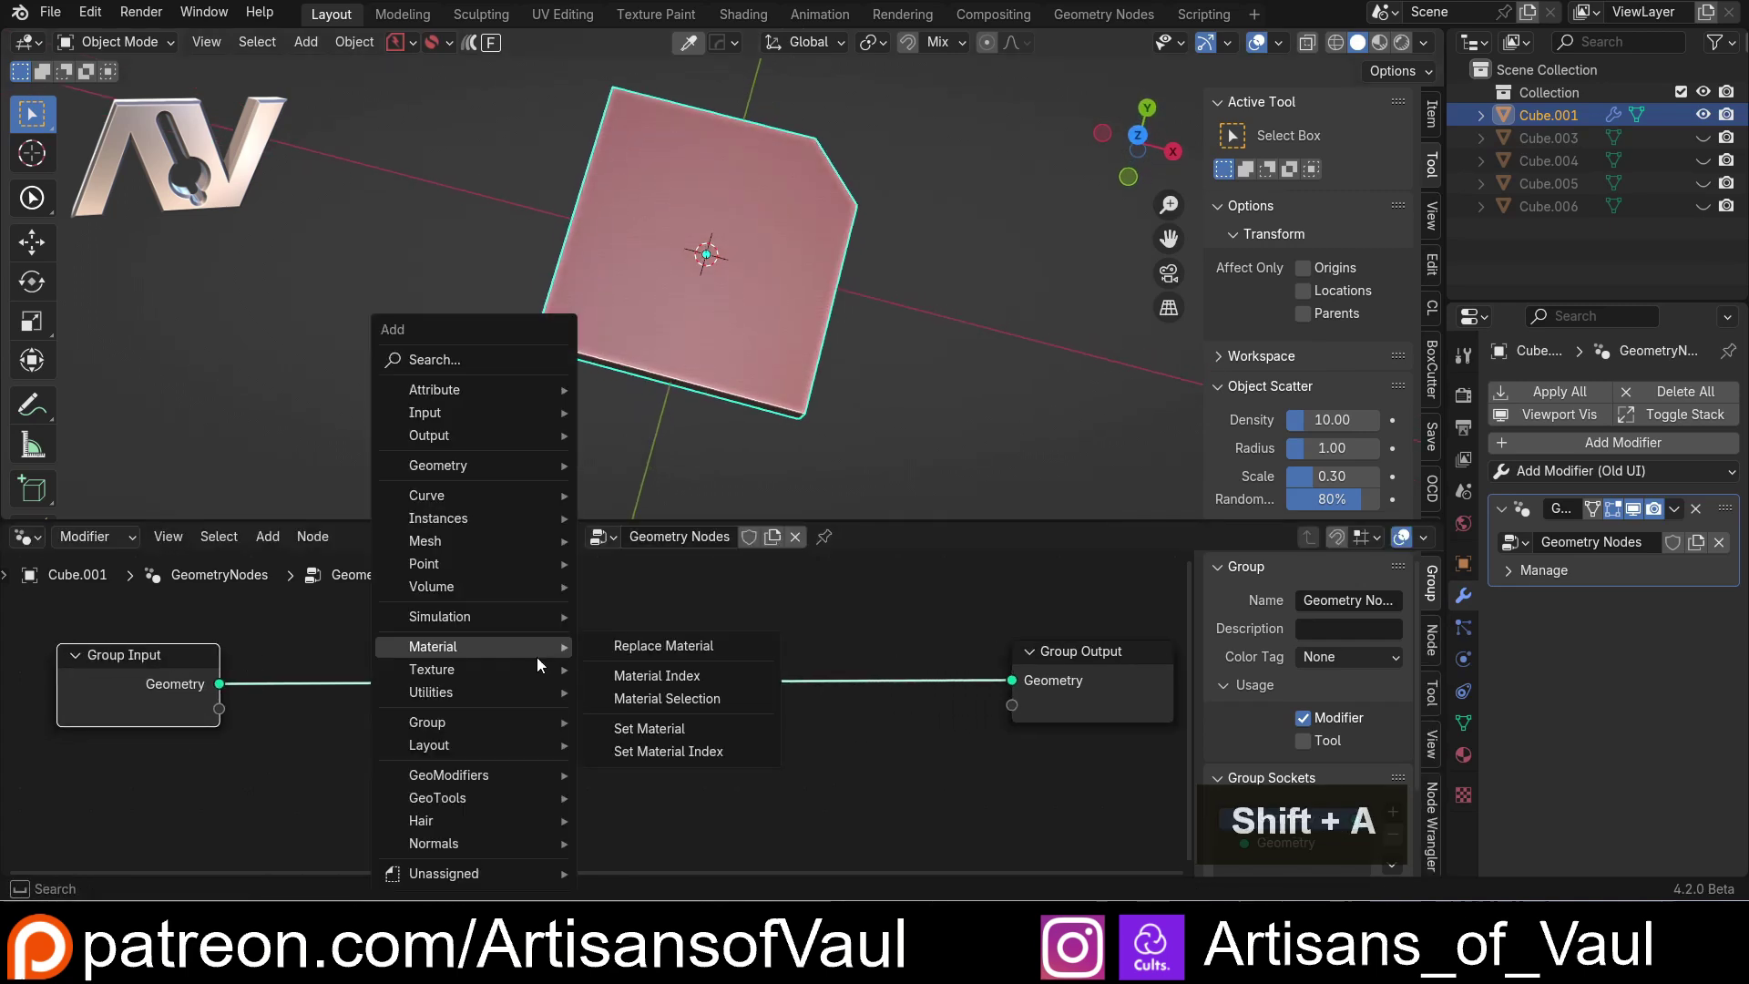
- Search 'bo' and insert a Mesh Boolean node onto the geometry link
key(b)
key(o)
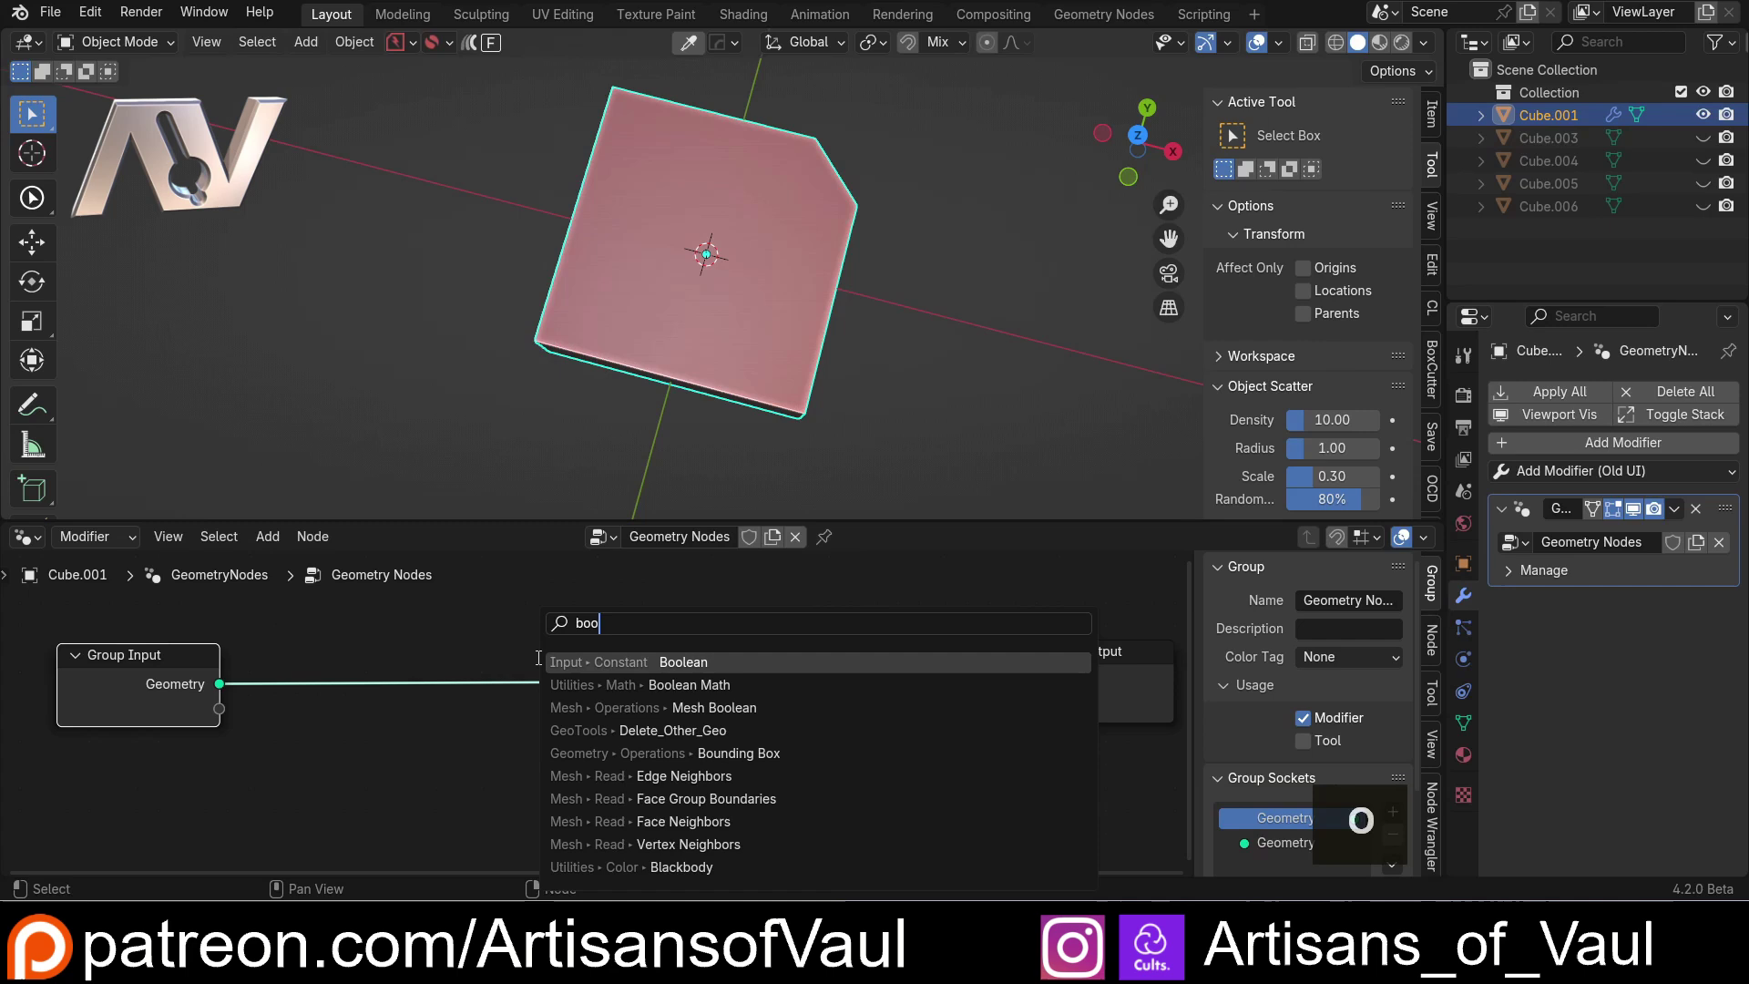
click(708, 255)
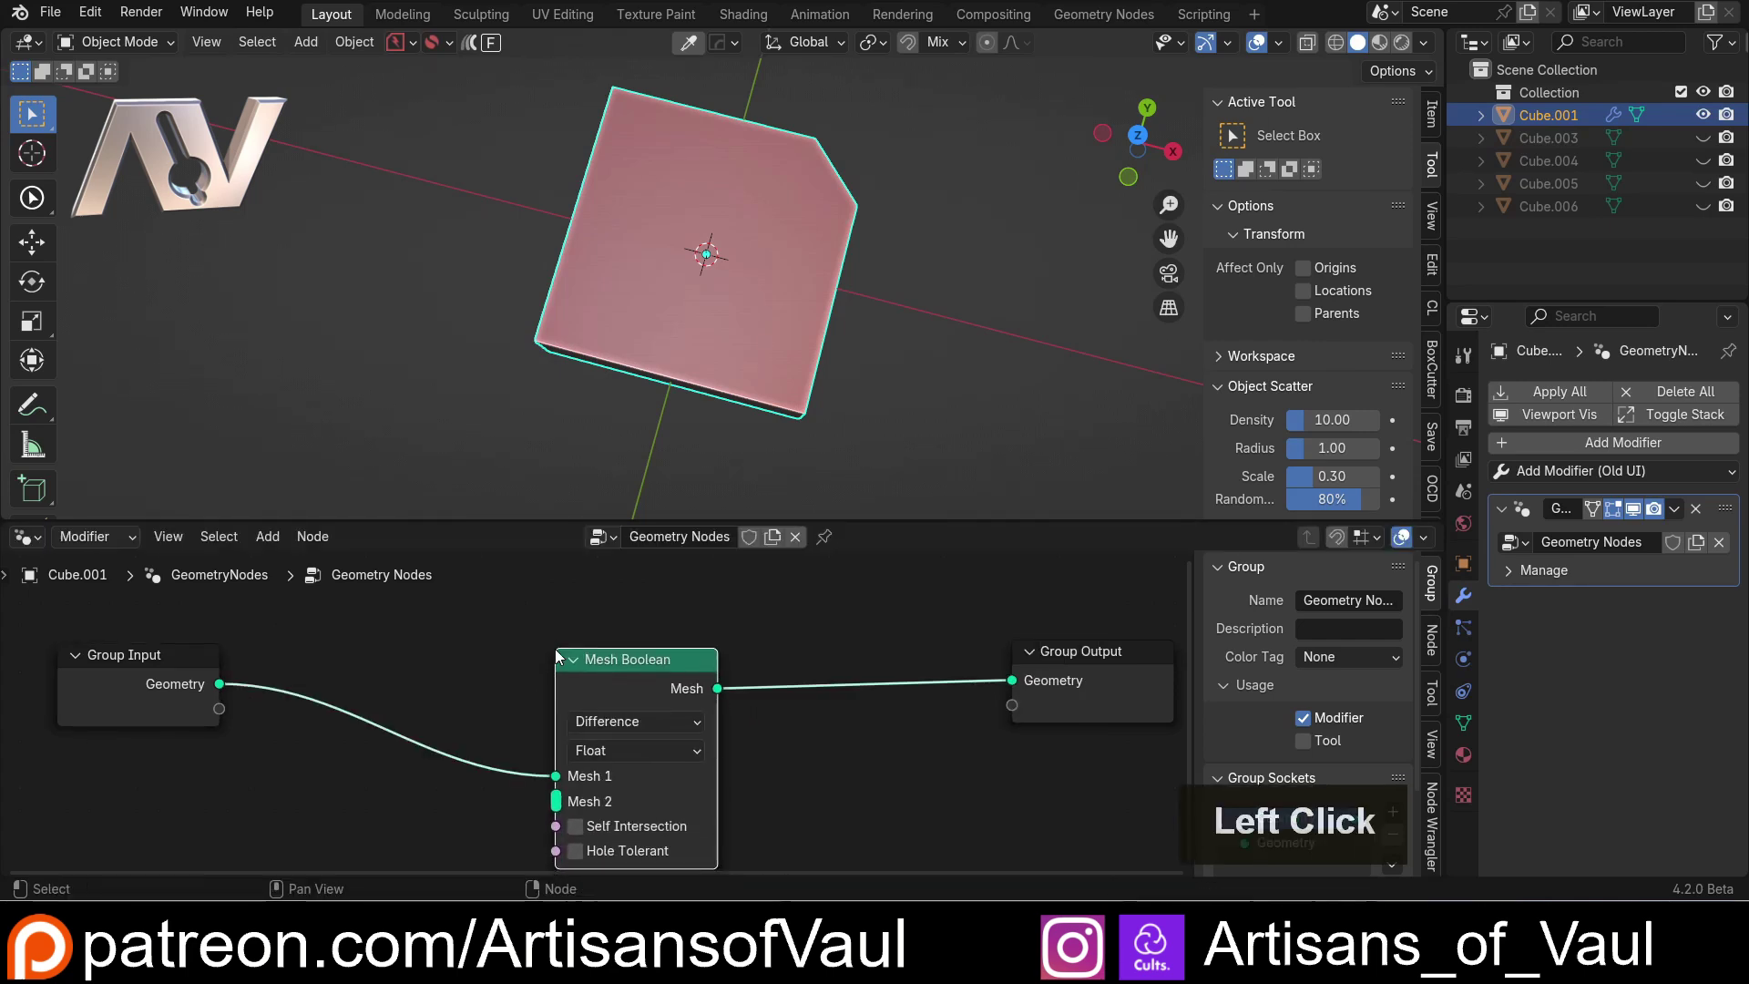
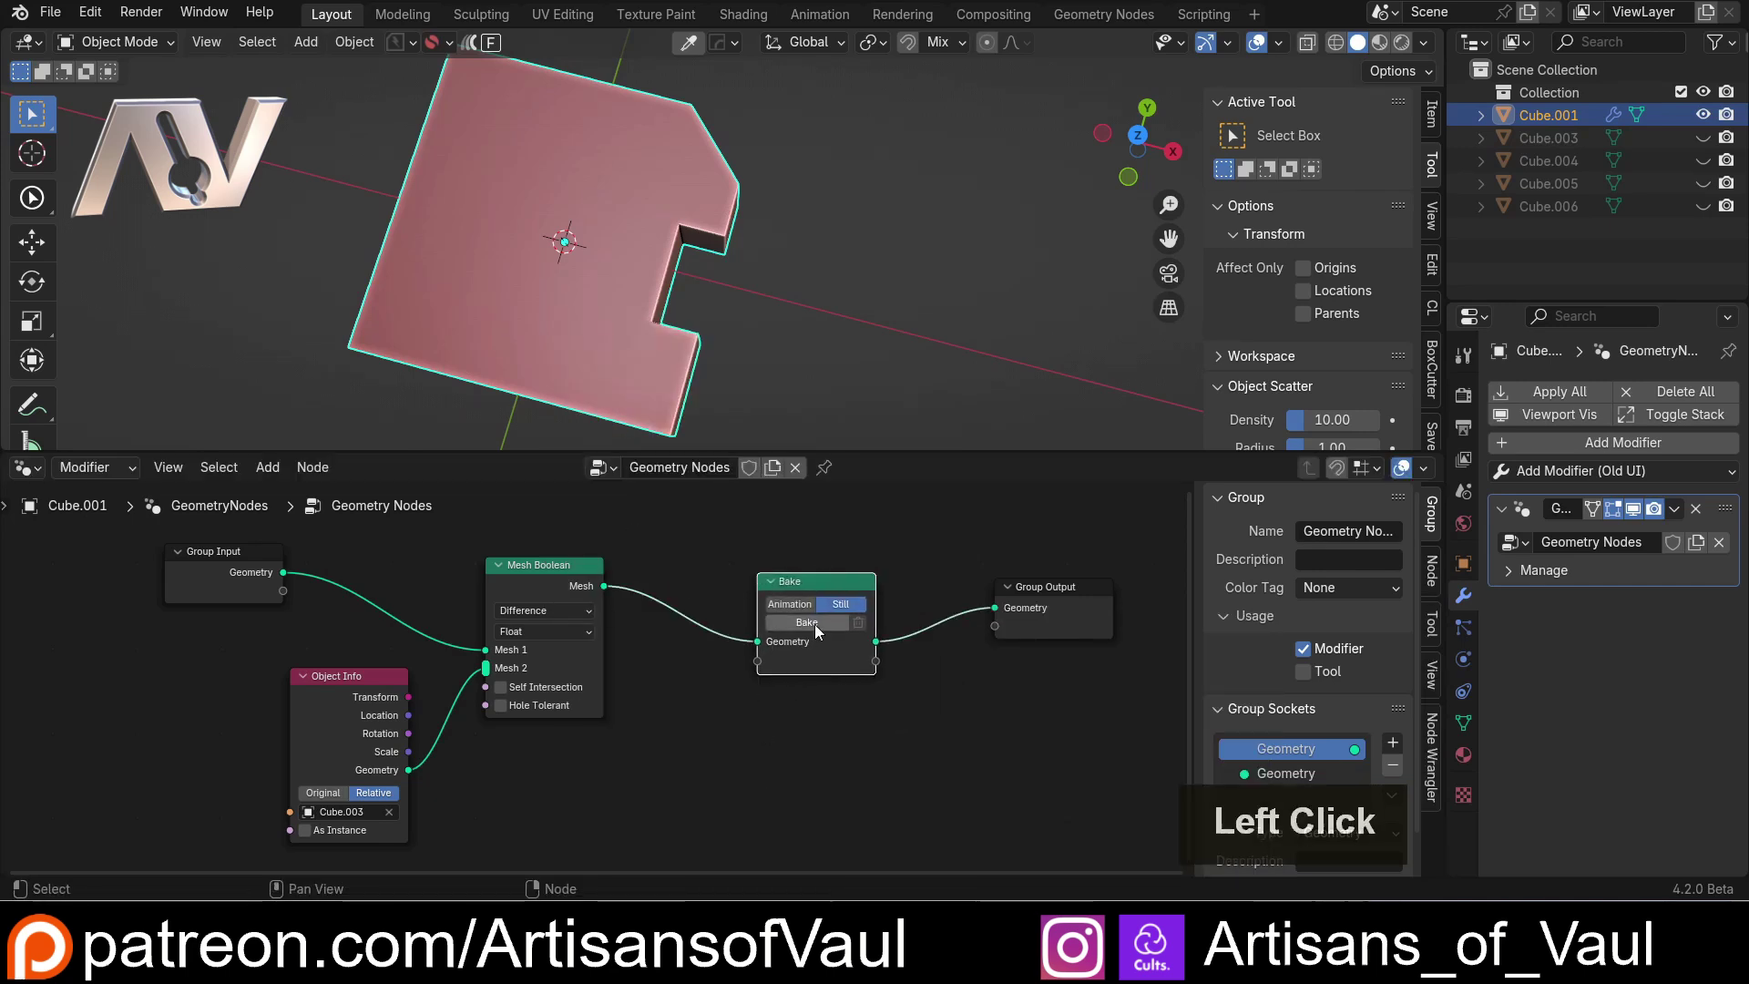
- Bake the boolean difference cutting Cube.003 out of the slab
click(822, 633)
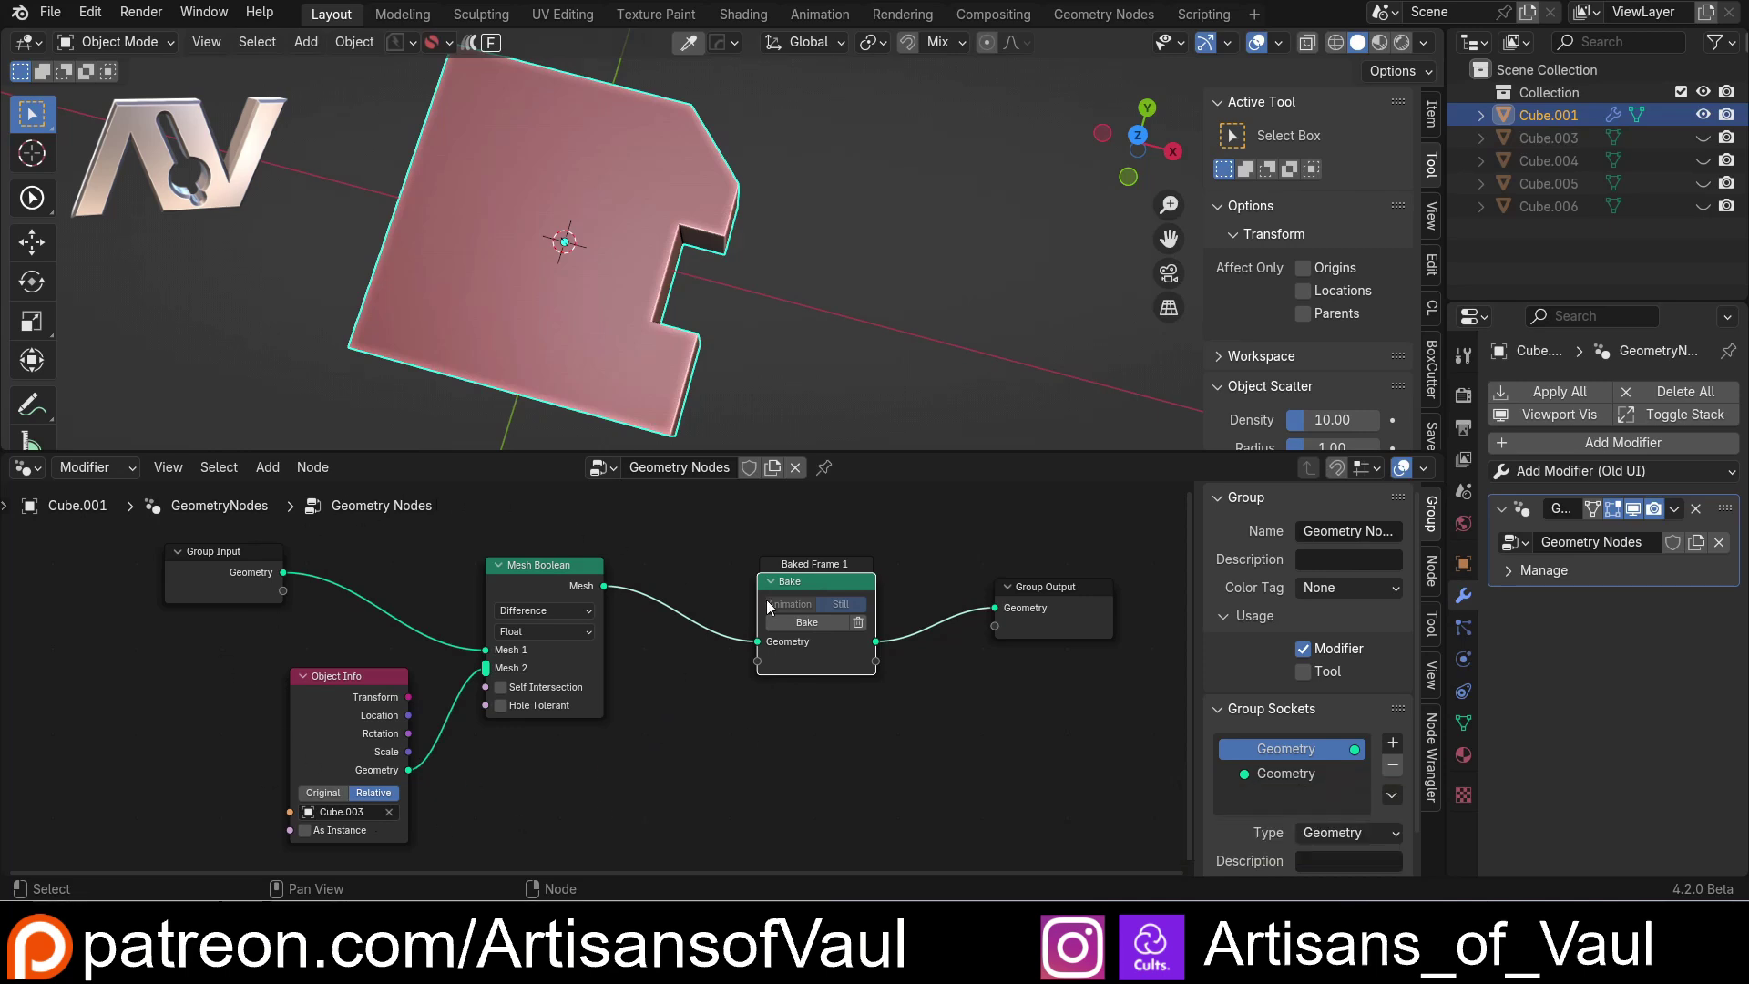
middle_click(741, 346)
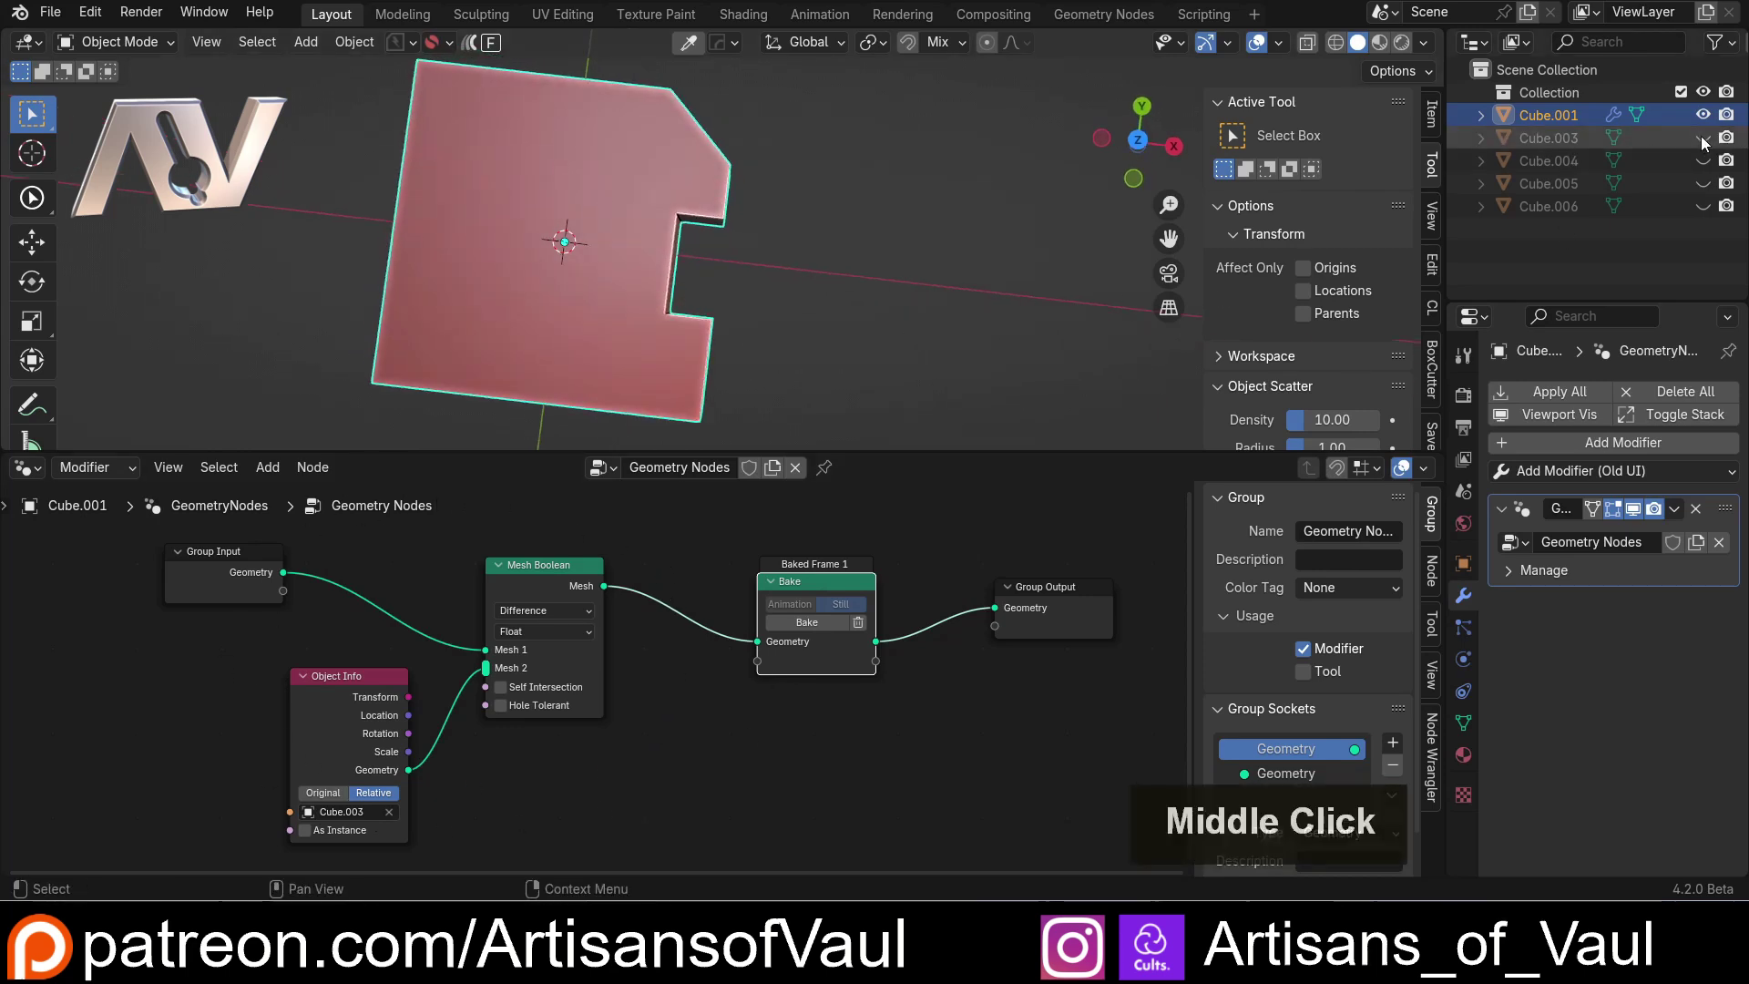
- Unhide and select the cutter Cube.003, then move it with G to reshape the notch
click(1708, 145)
middle_click(894, 303)
middle_click(891, 285)
middle_click(889, 264)
key(g)
click(846, 402)
double_click(651, 242)
click(837, 475)
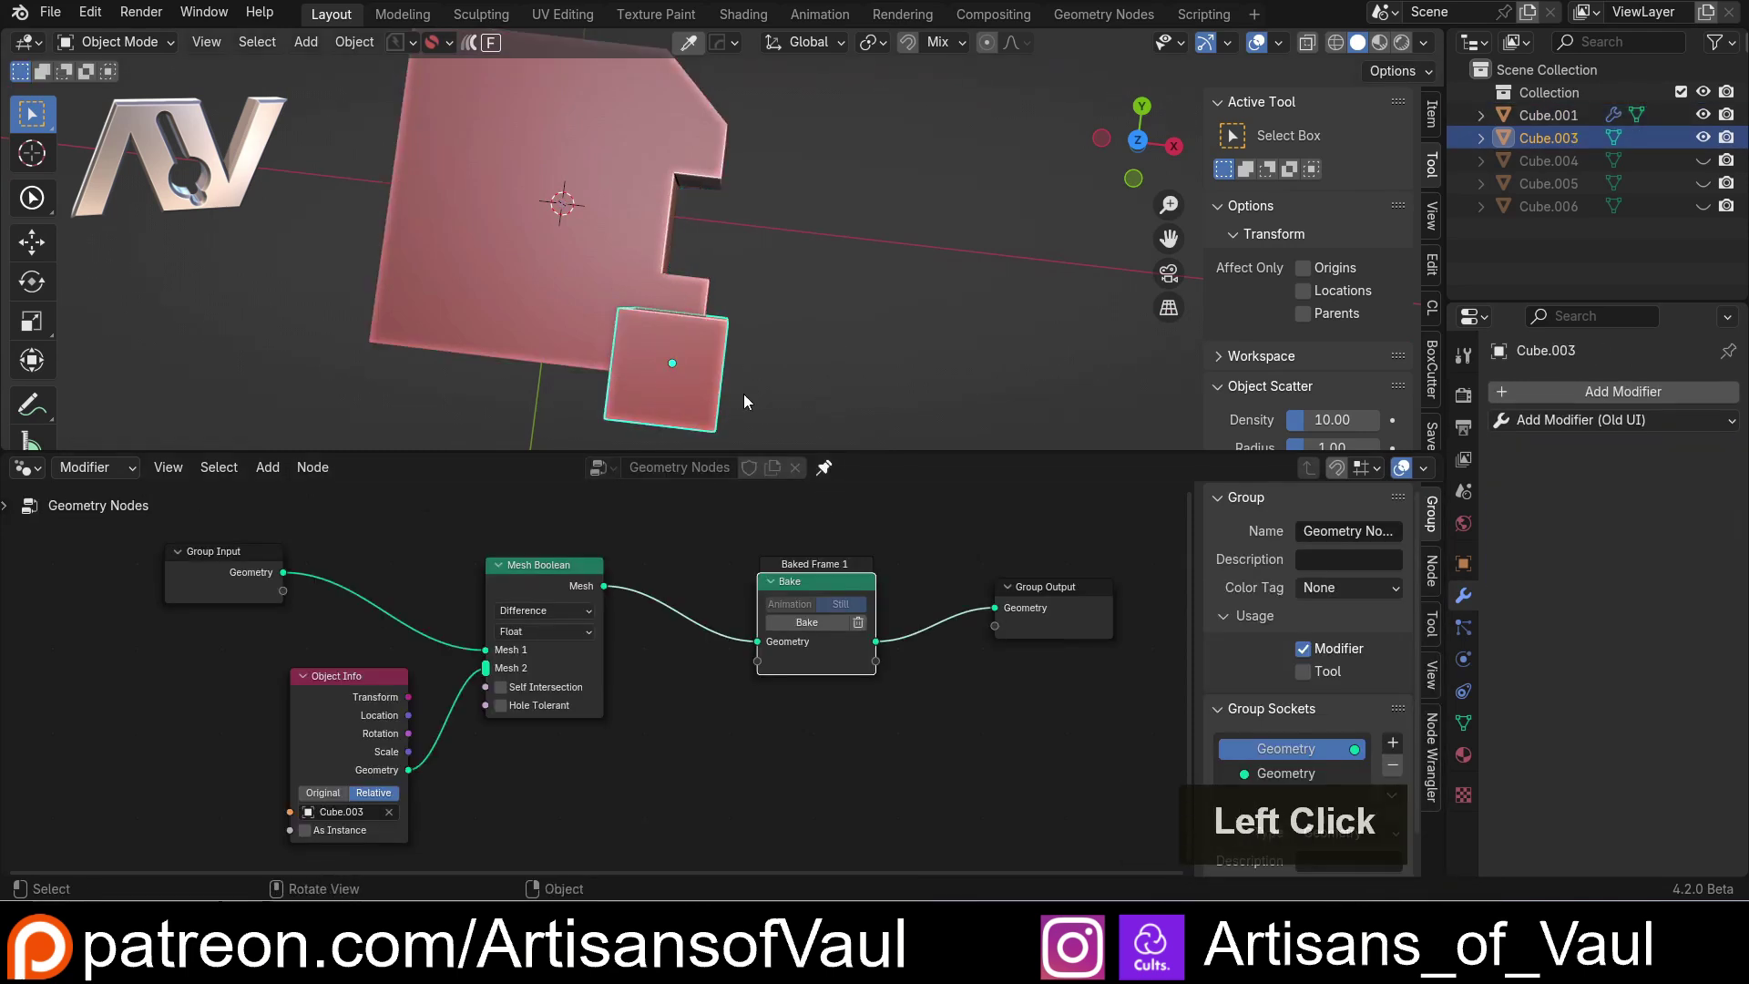
key(g)
click(796, 399)
- Inspect the moved notch from several angles and clear the previous bake
middle_click(797, 350)
scroll(up, 3)
middle_click(708, 226)
scroll(up, 3)
middle_click(776, 346)
scroll(down, 3)
middle_click(742, 292)
middle_click(872, 198)
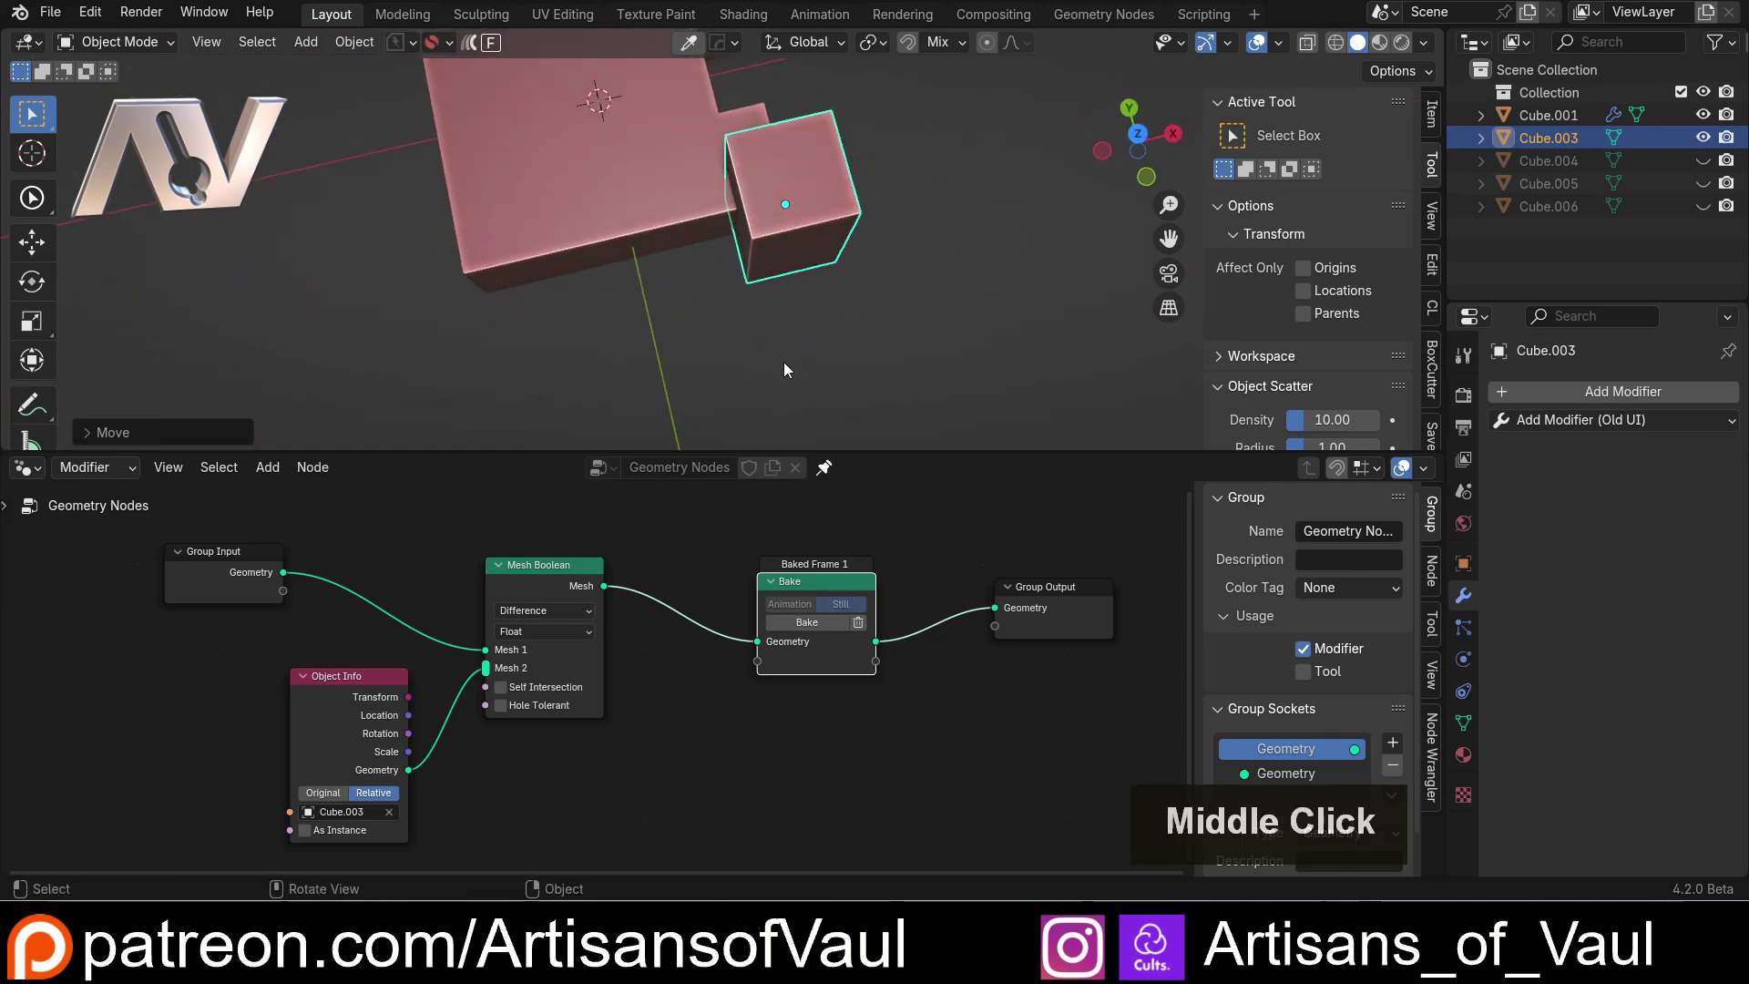
middle_click(742, 342)
middle_click(722, 317)
middle_click(722, 356)
middle_click(731, 298)
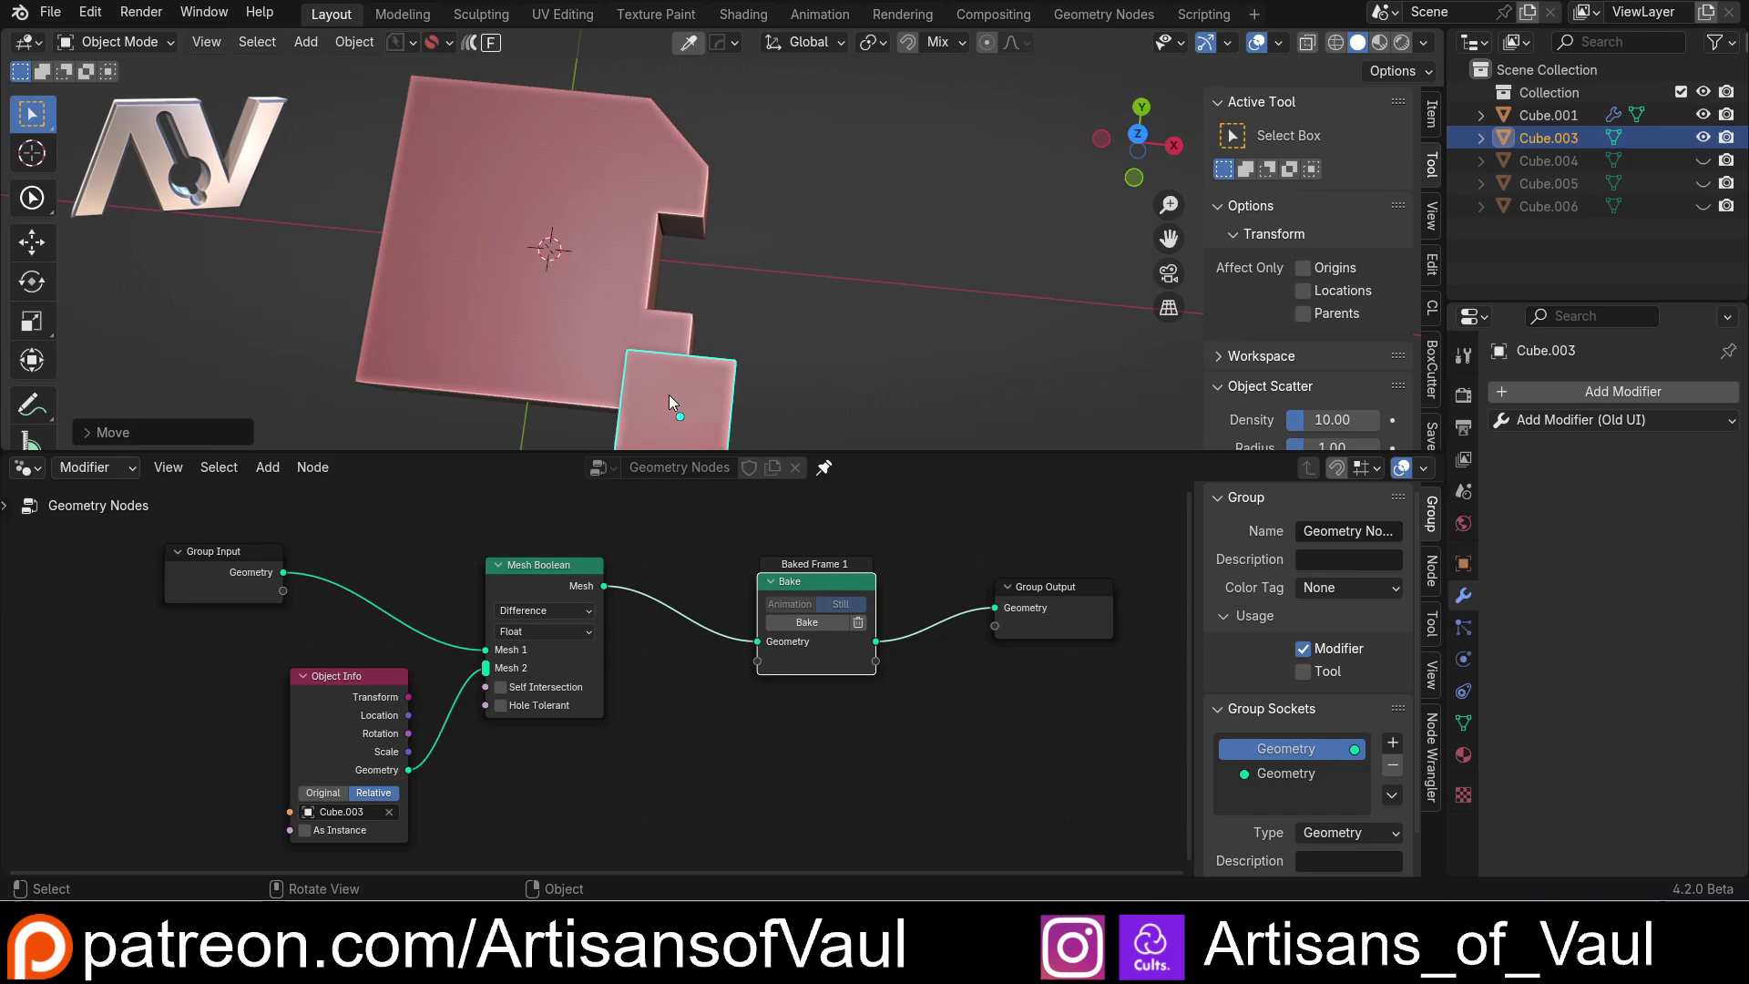
middle_click(767, 358)
middle_click(779, 325)
middle_click(782, 294)
scroll(up, 3)
click(868, 628)
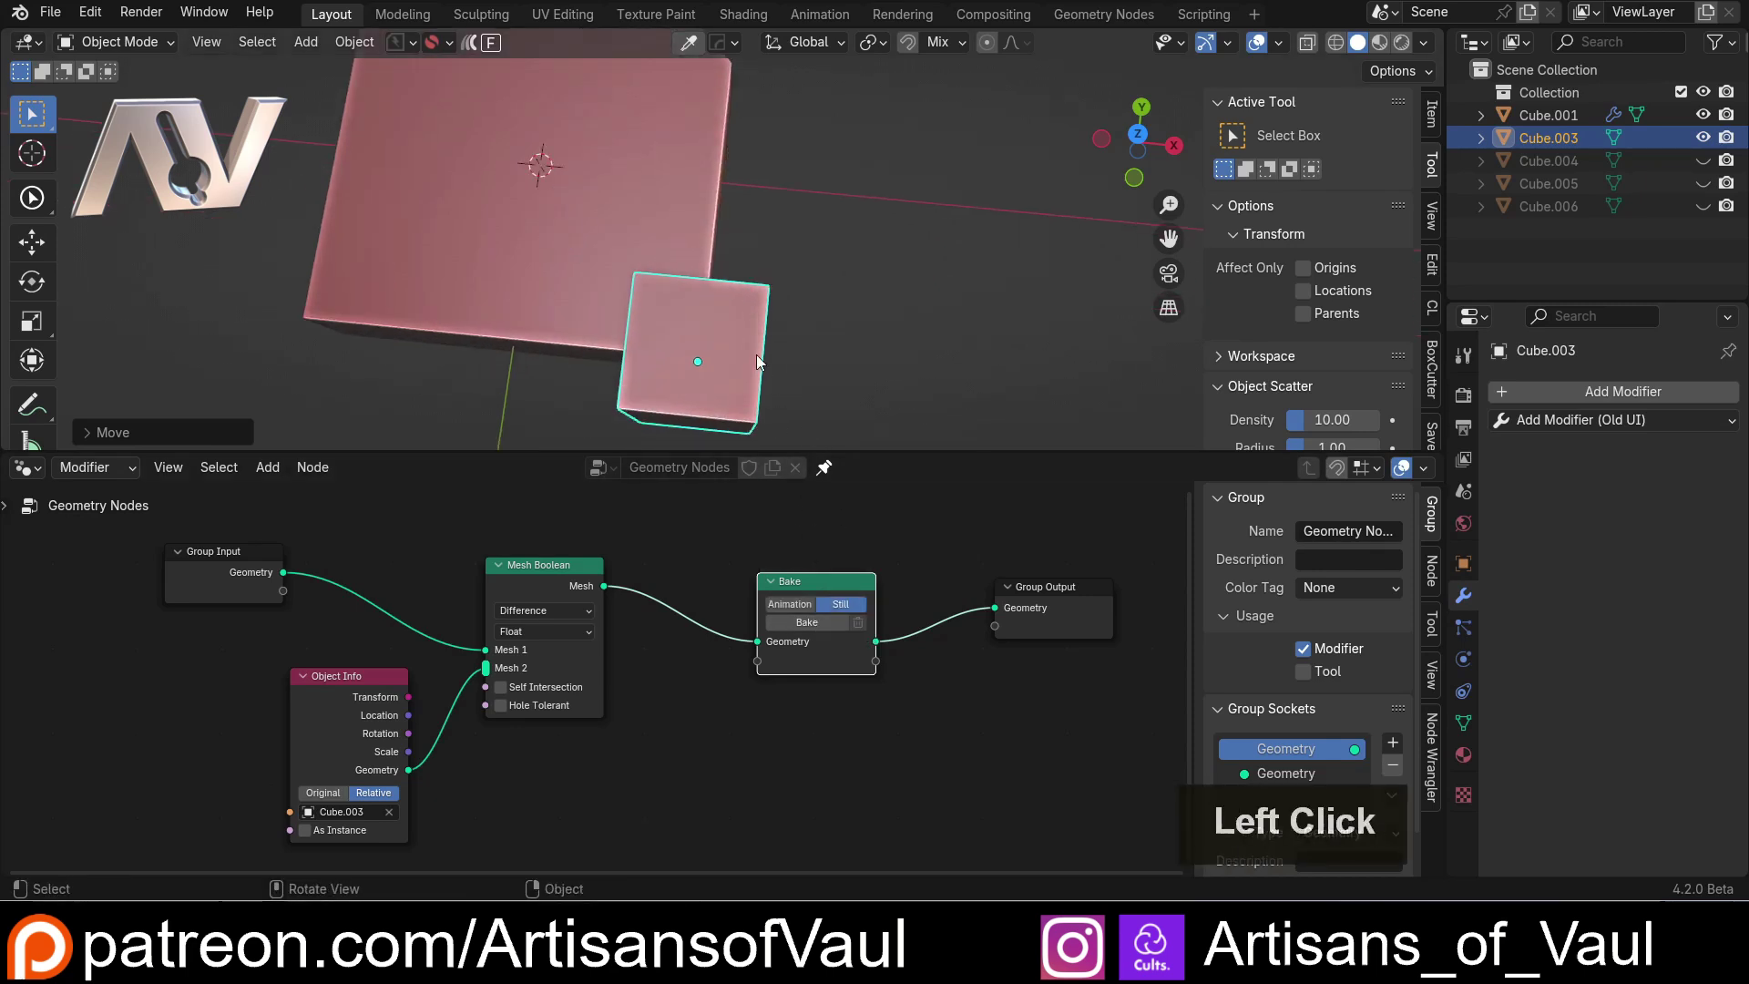
- Hide Cube.003 with H and rebake the updated boolean result
key(h)
middle_click(747, 286)
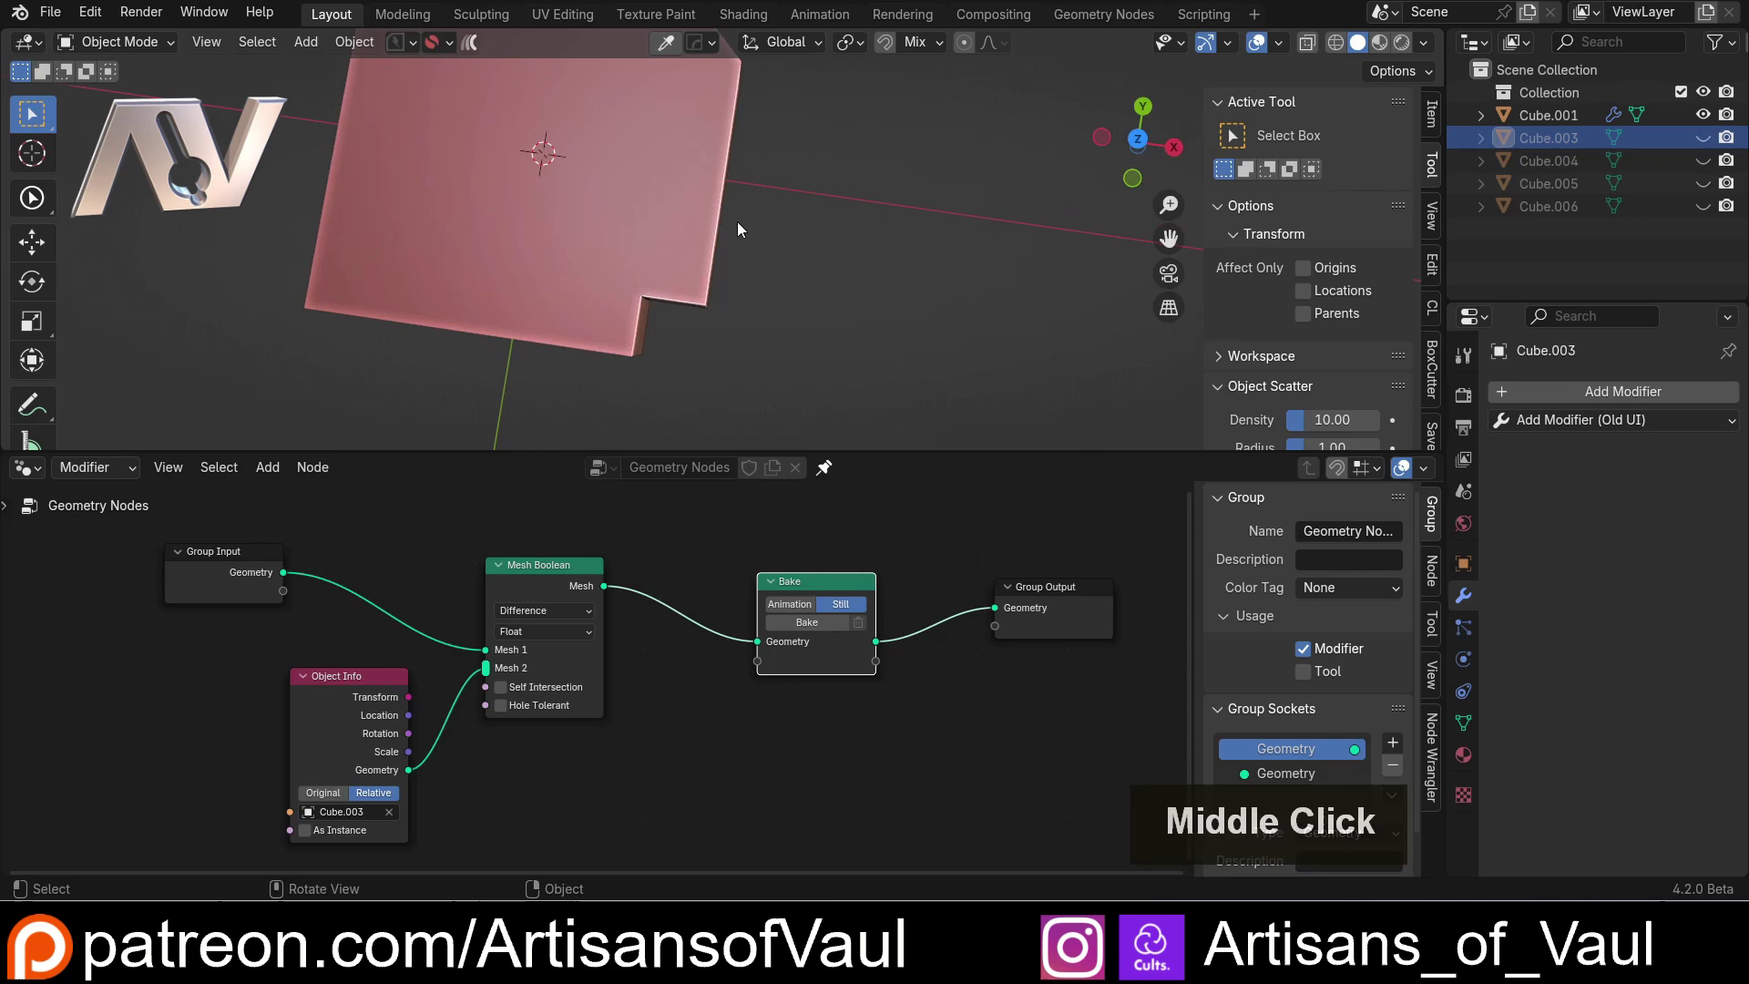
click(828, 634)
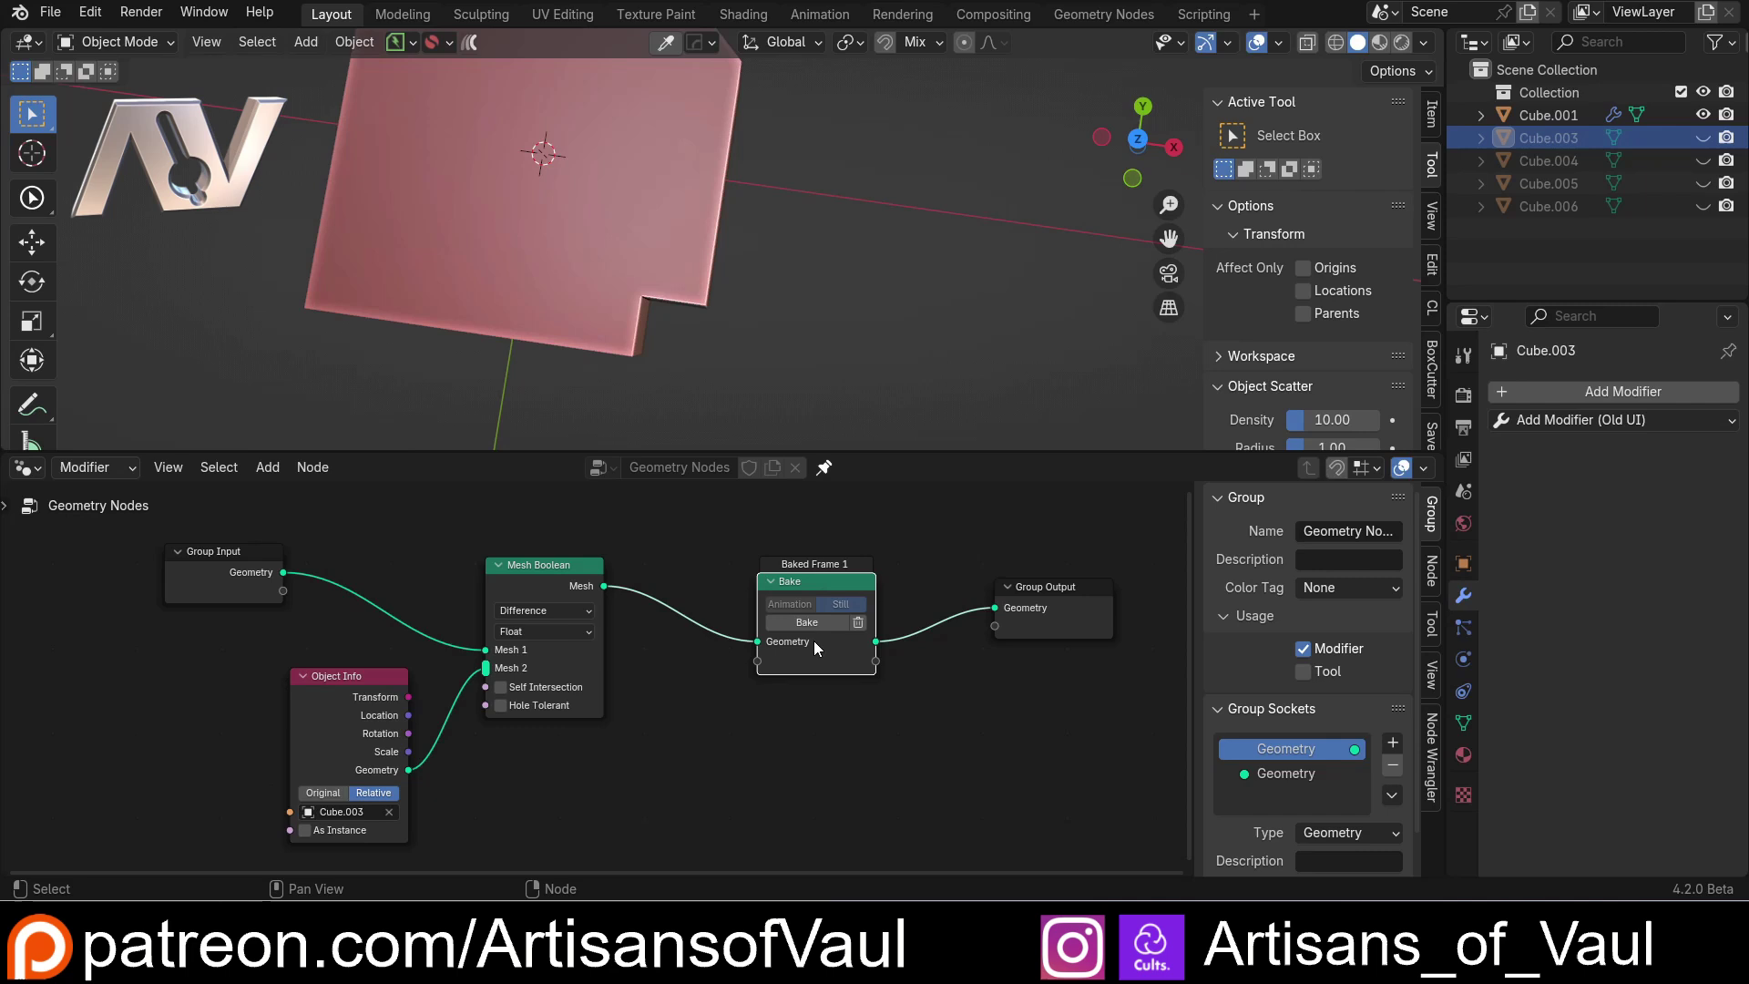
scroll(up, 3)
click(559, 572)
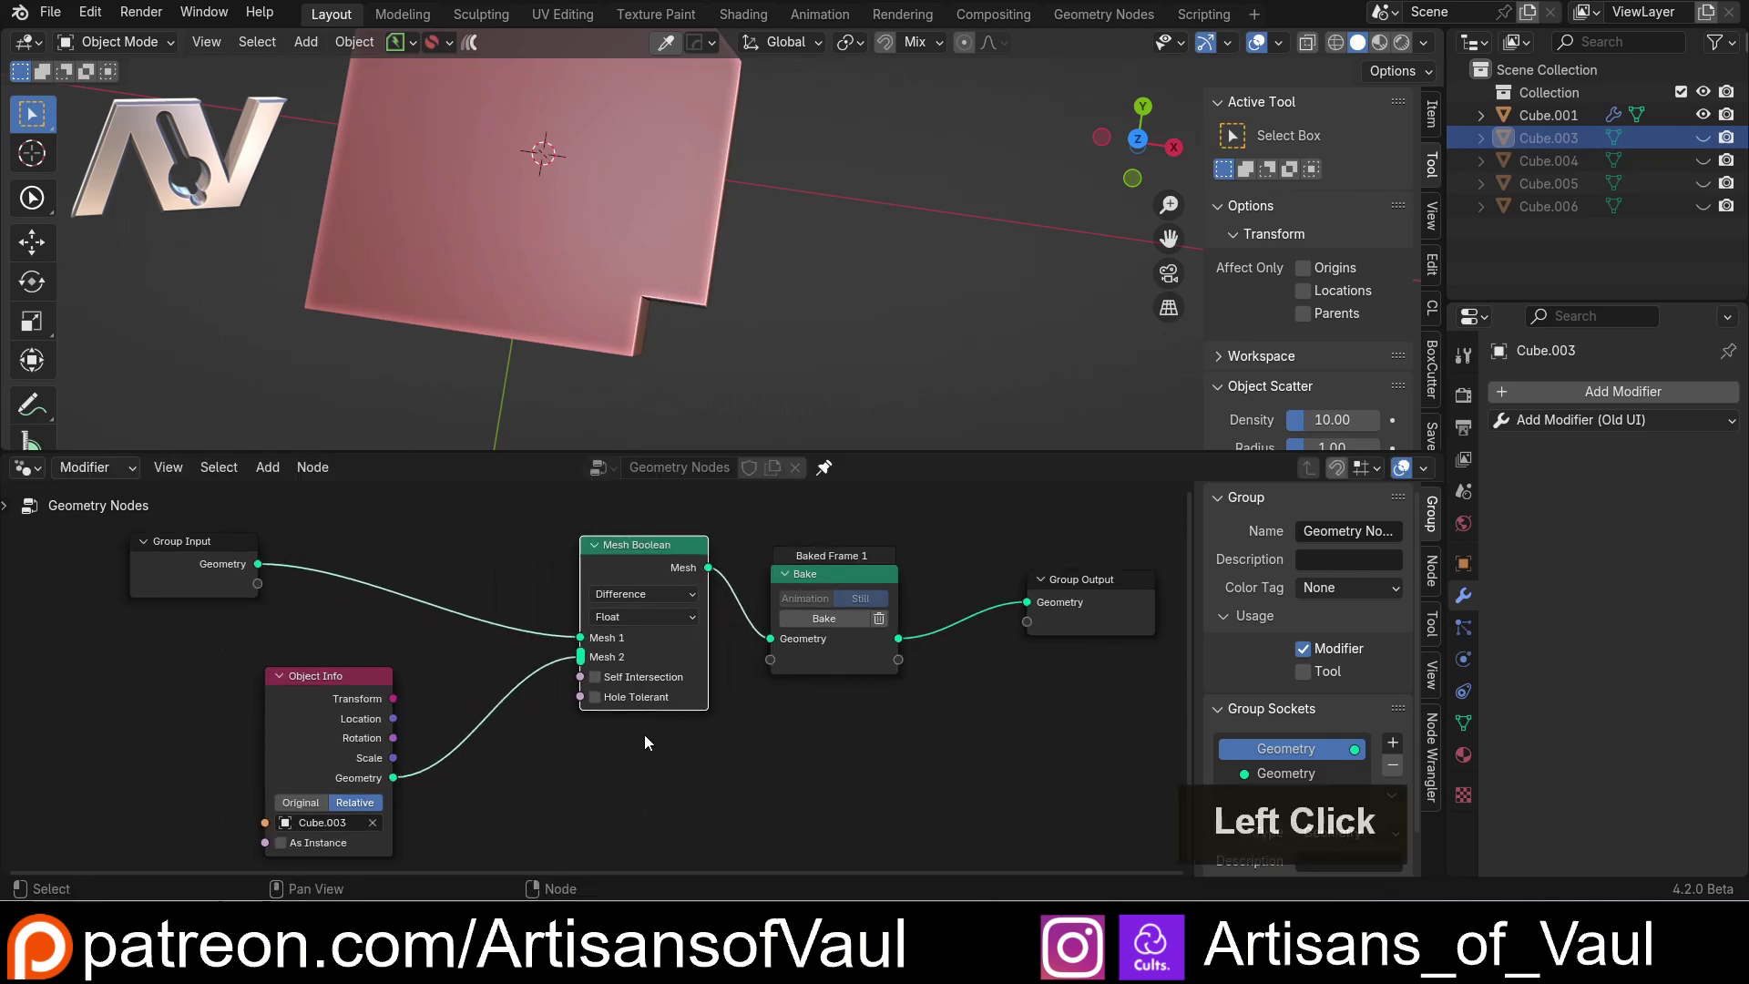
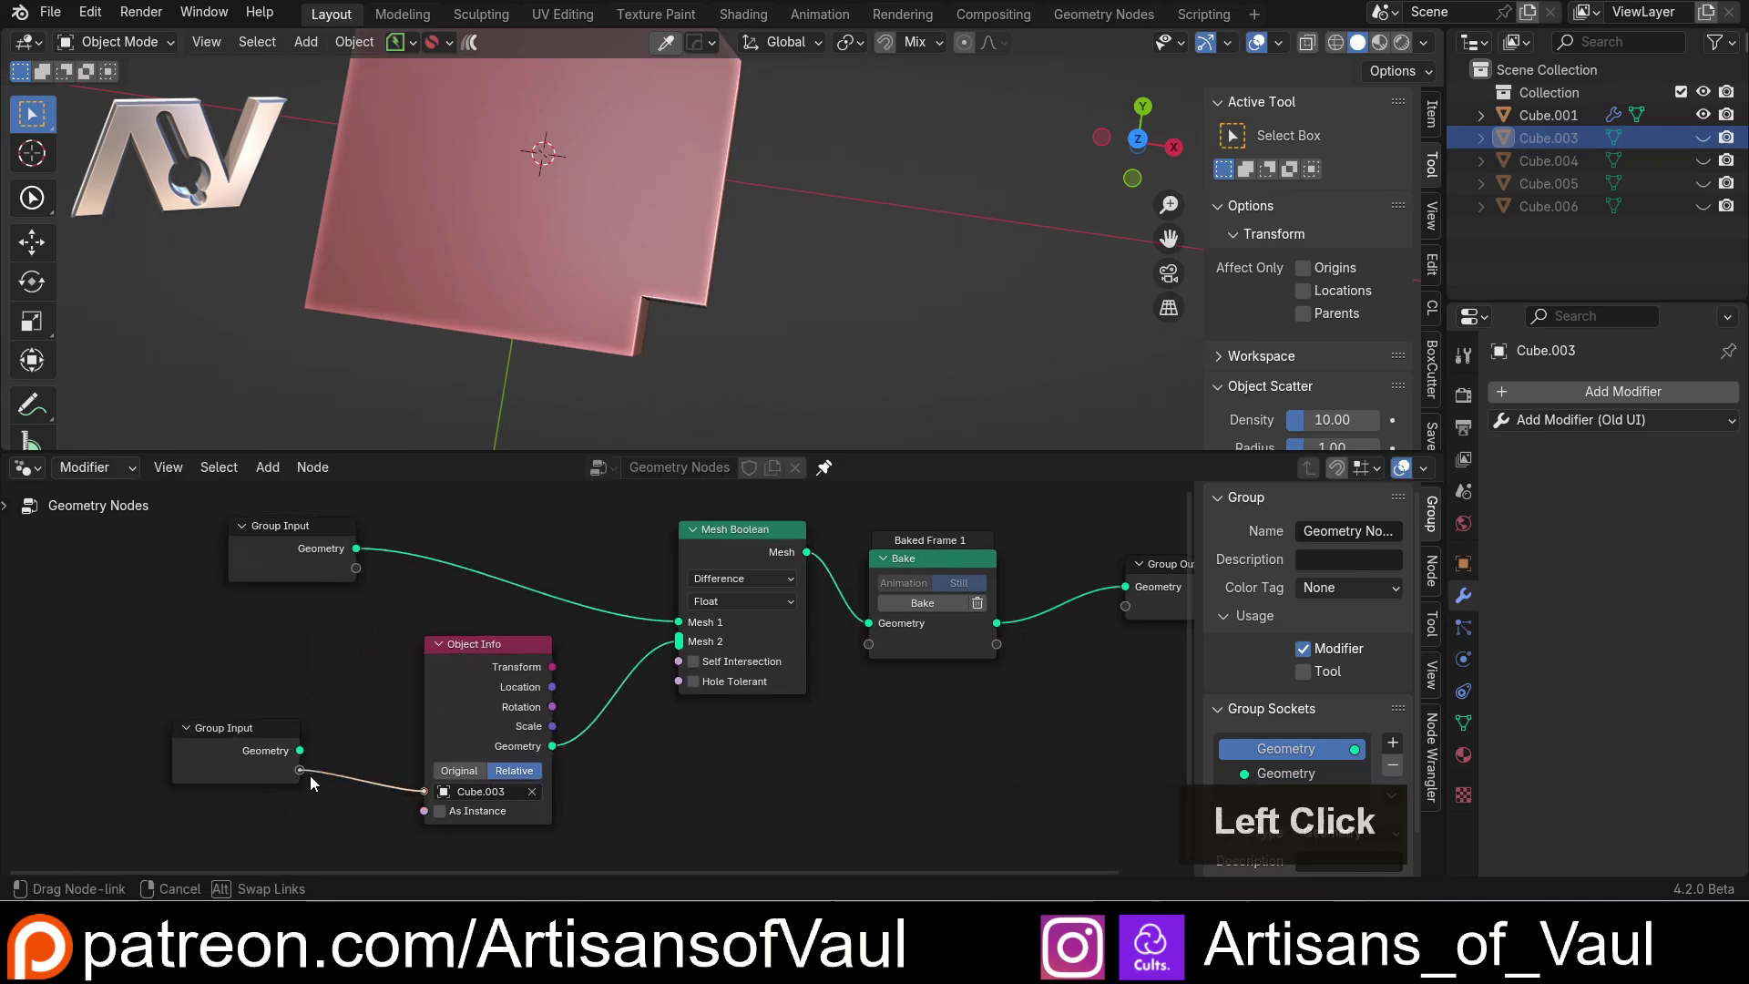
- Set the modifier's new Object input to Cube.003 and rebake the cut cube
click(1708, 570)
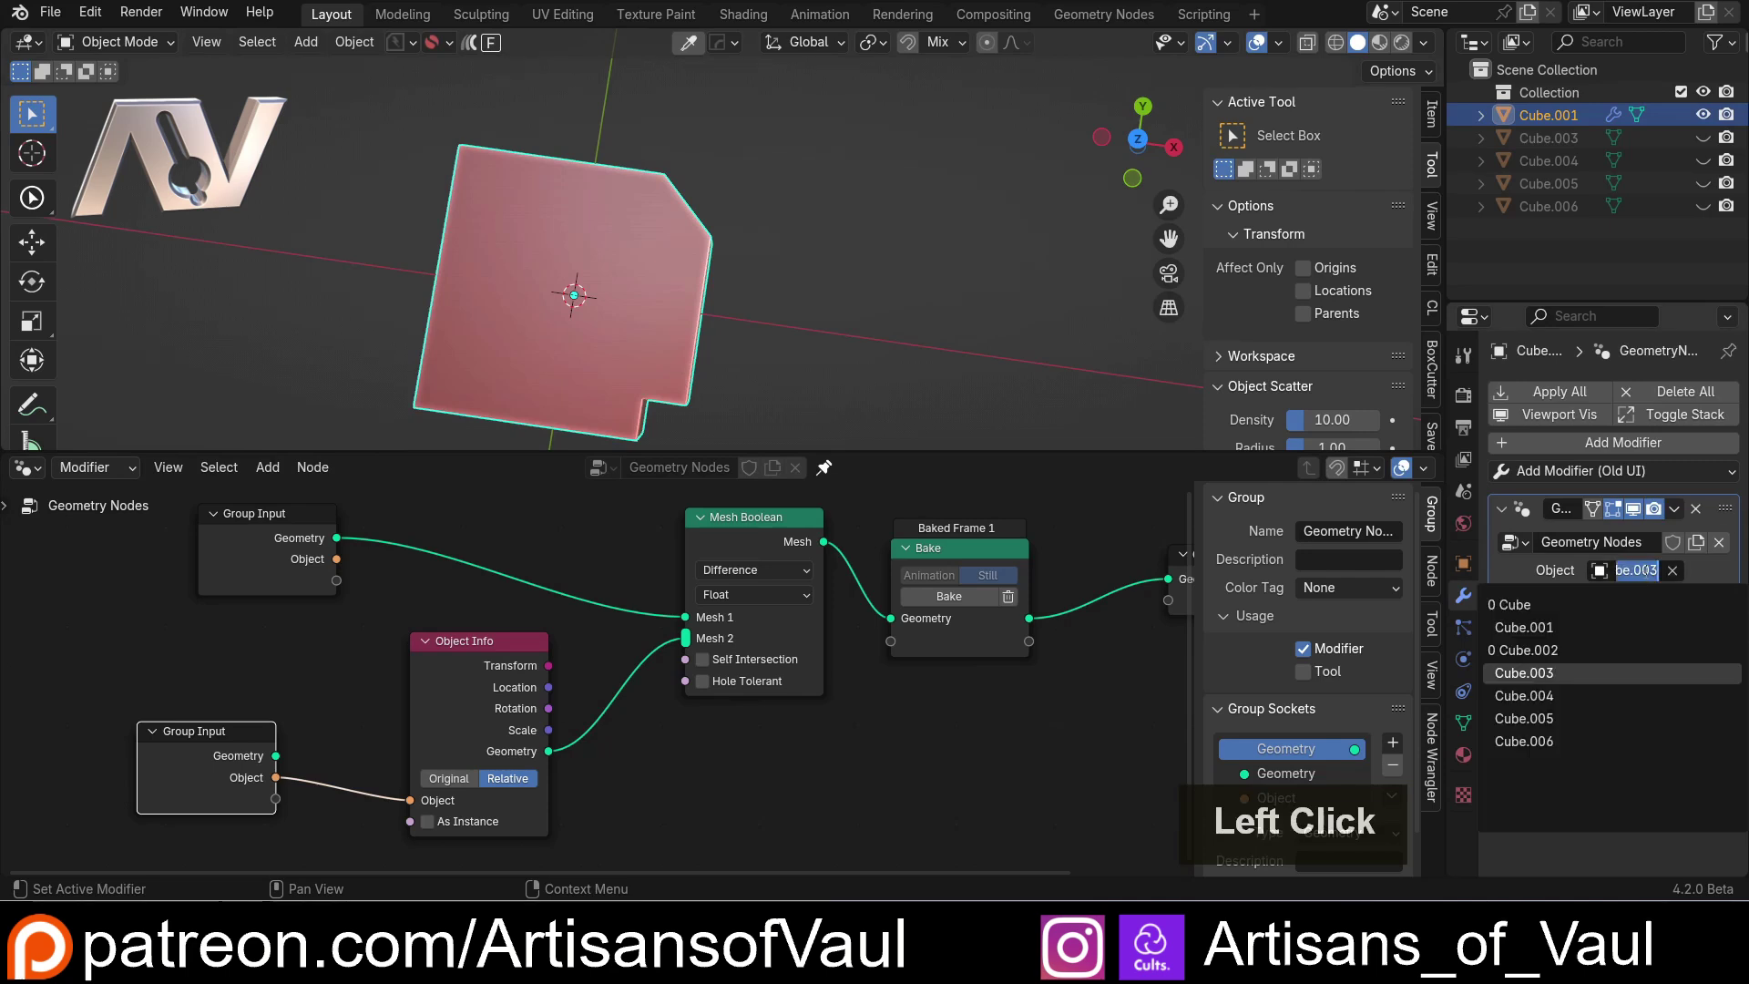
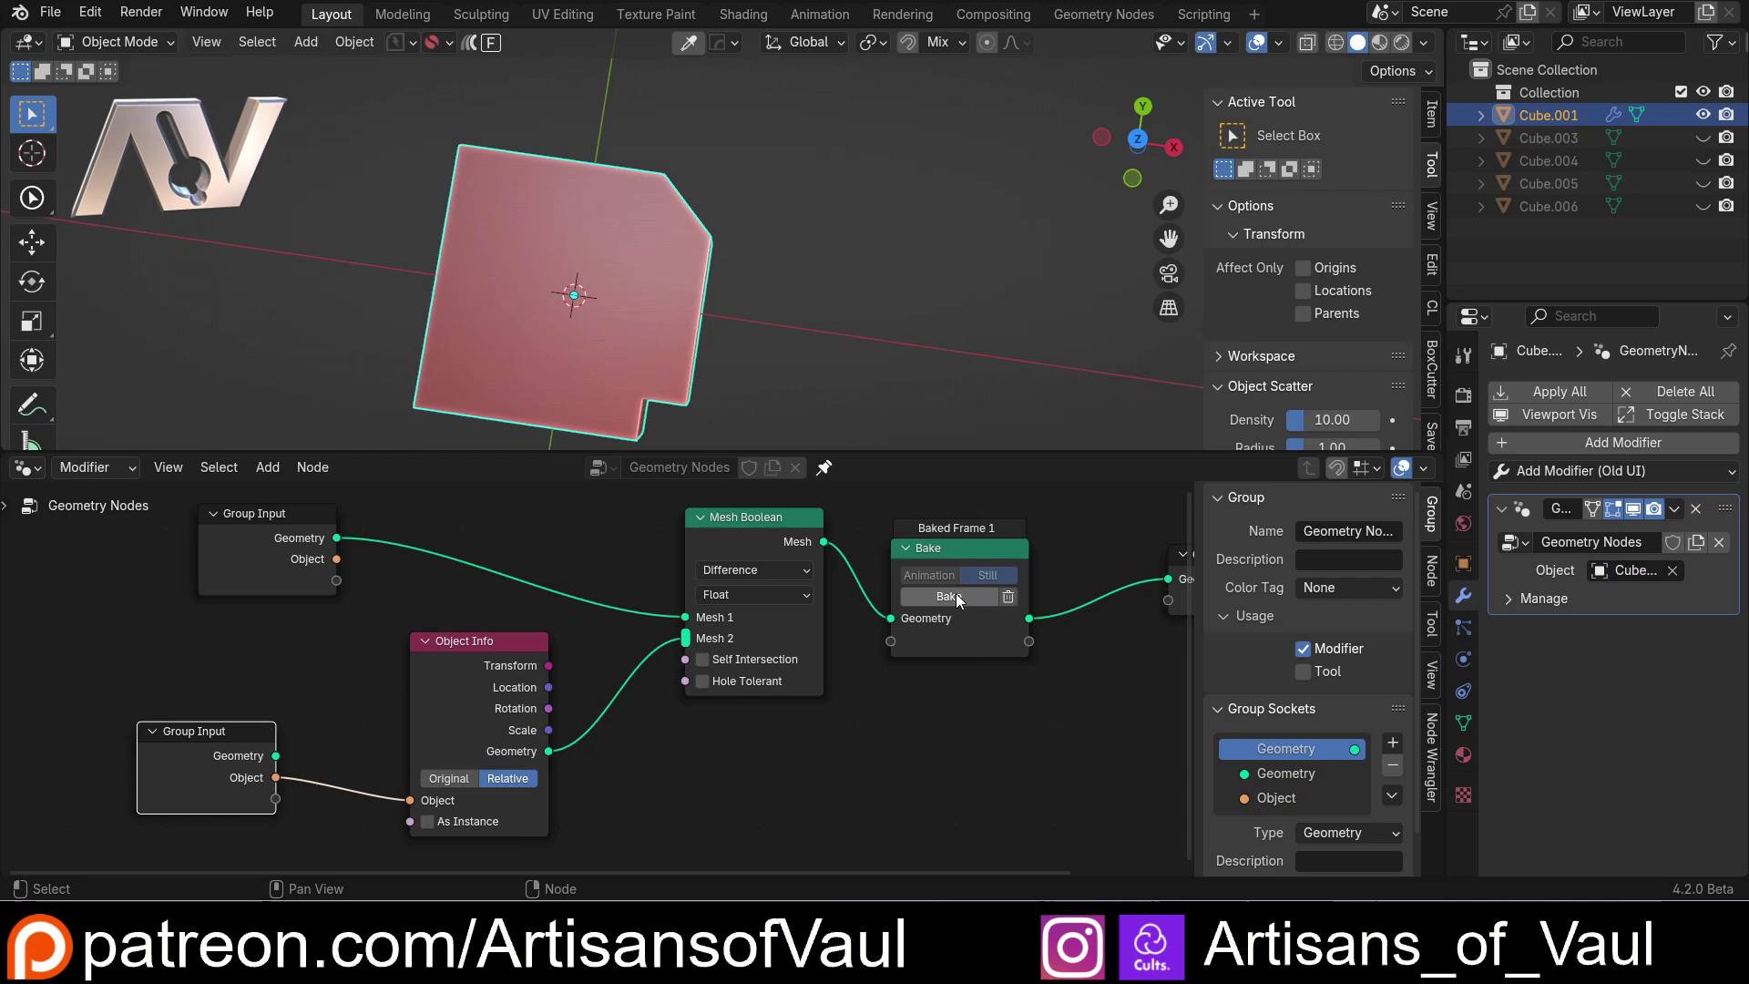
click(959, 595)
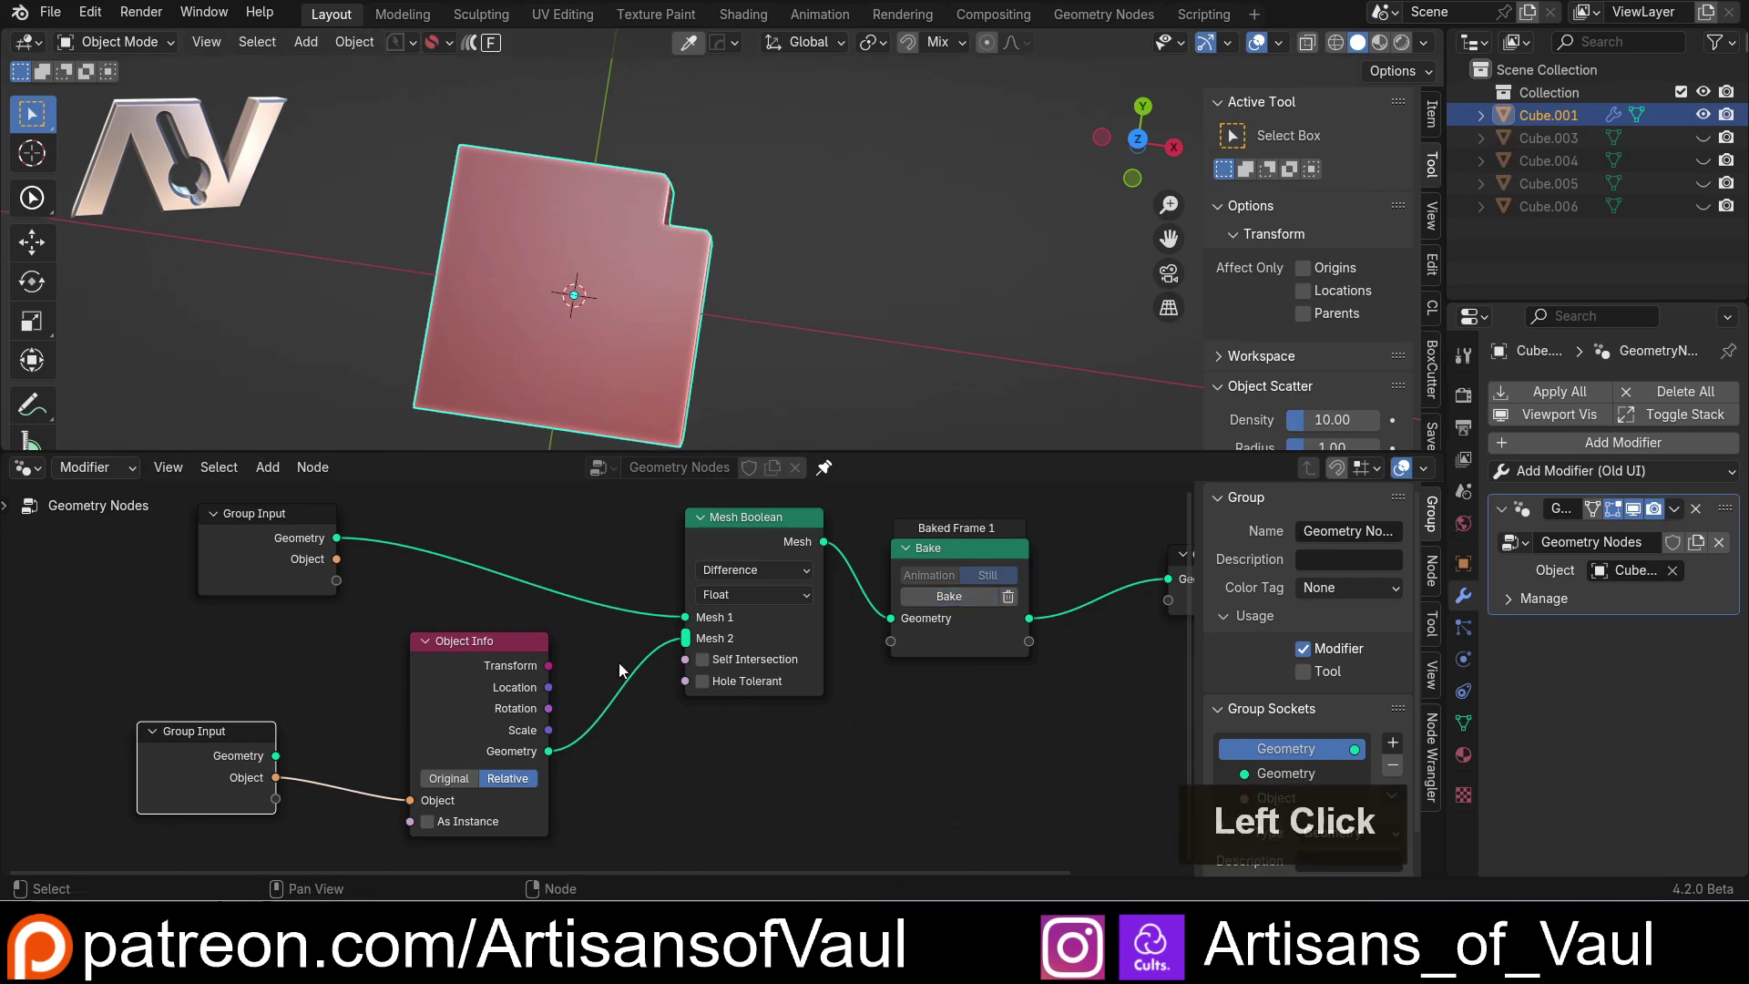